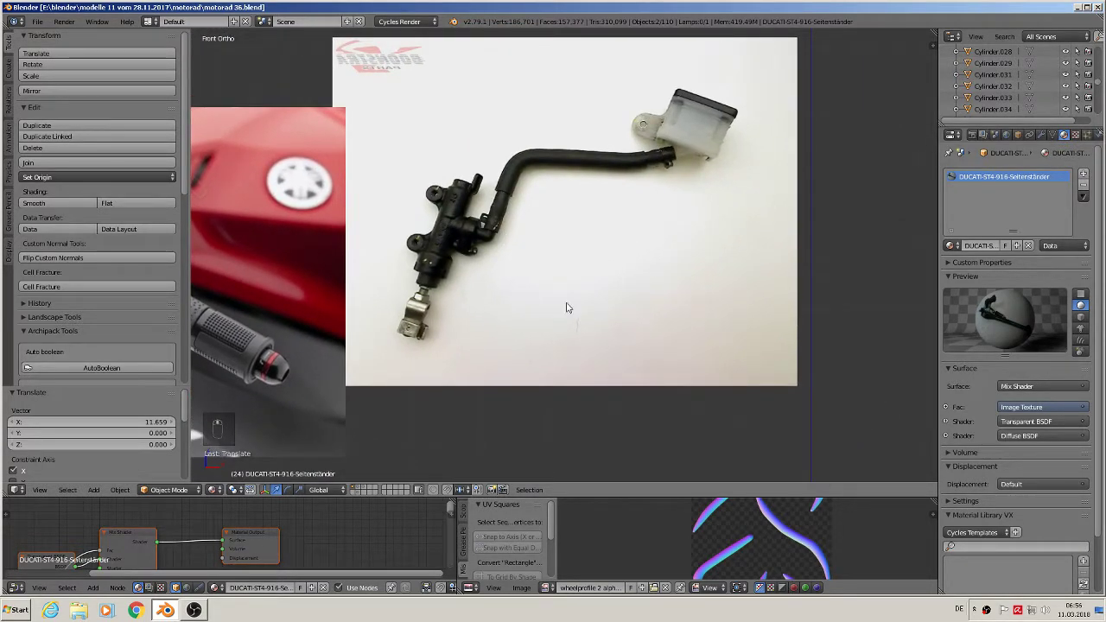
Add a circle, rotate it upright 90° on X, scale to 0.2 and view it front-on over the photo.
drag(629, 269, 107, 484)
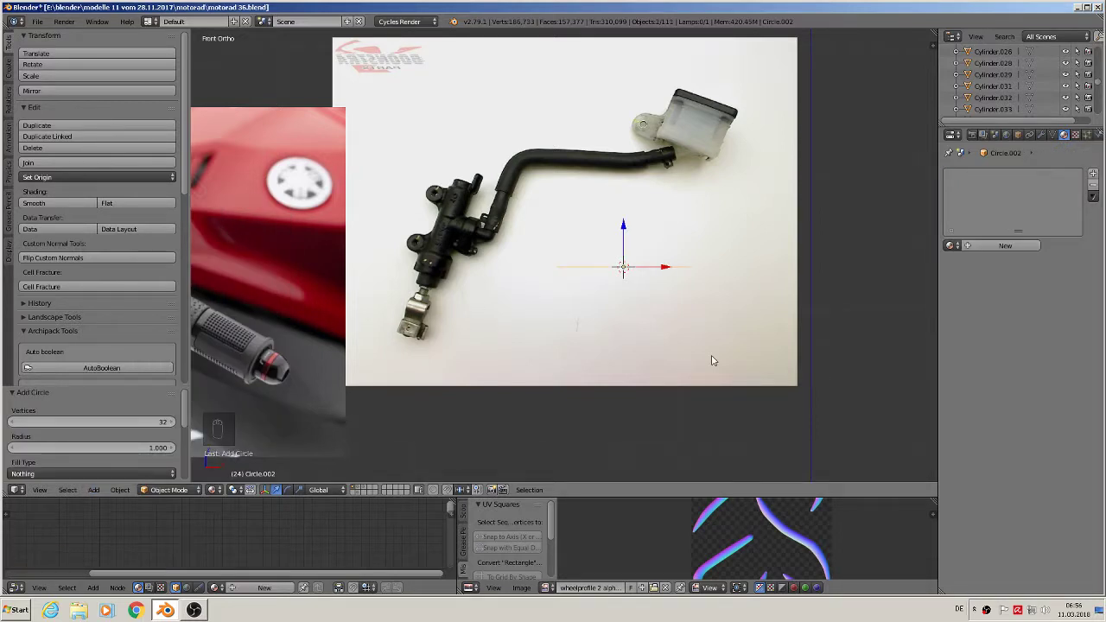
key(r)
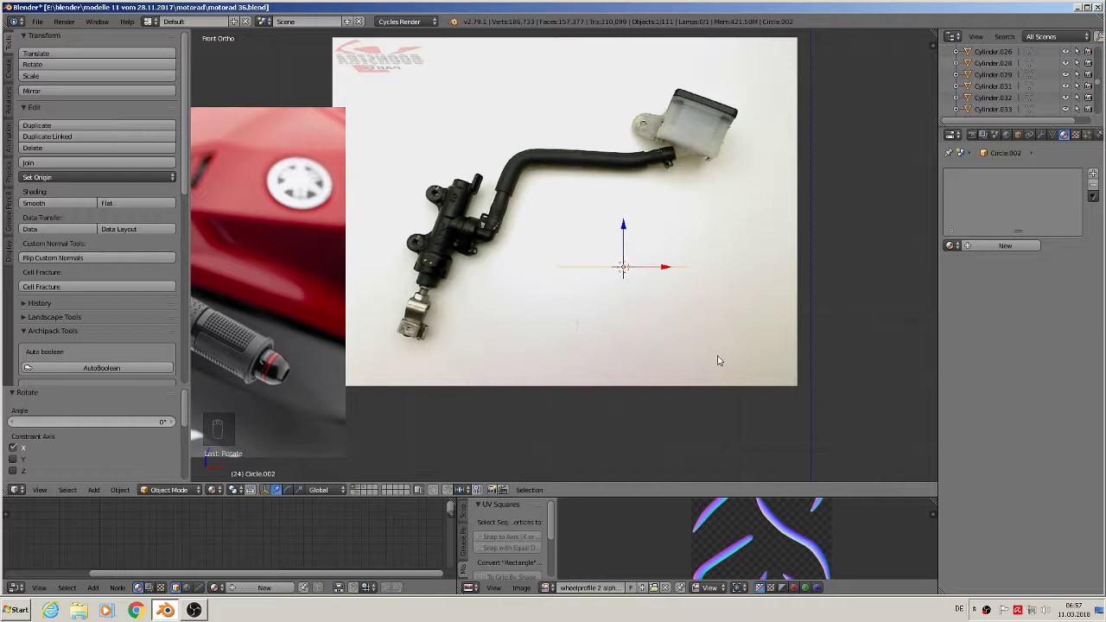
key(r)
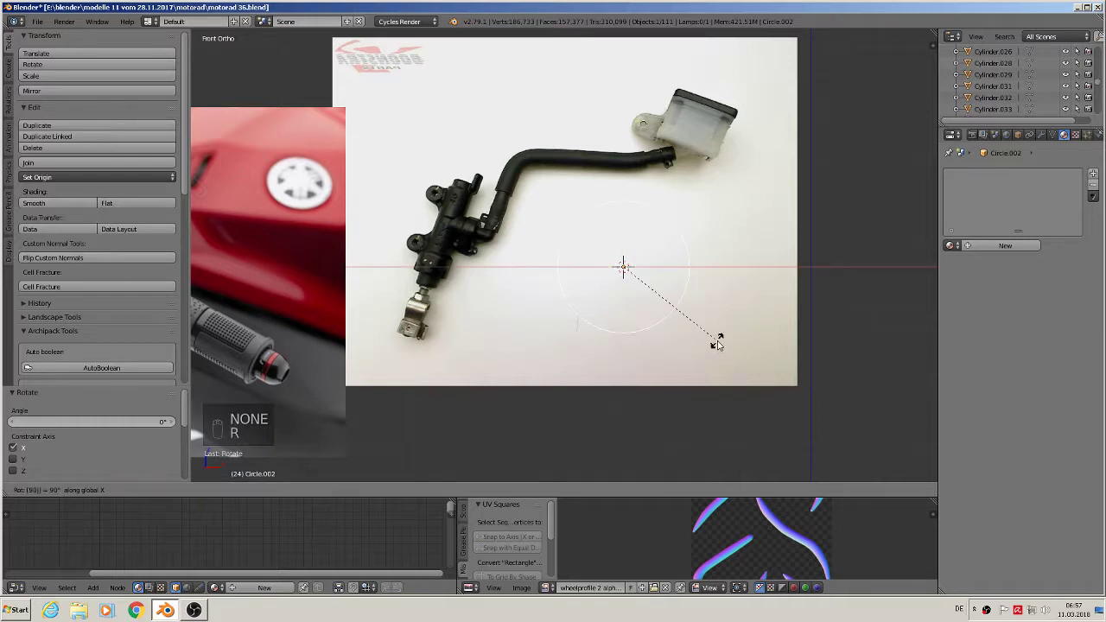
key(s)
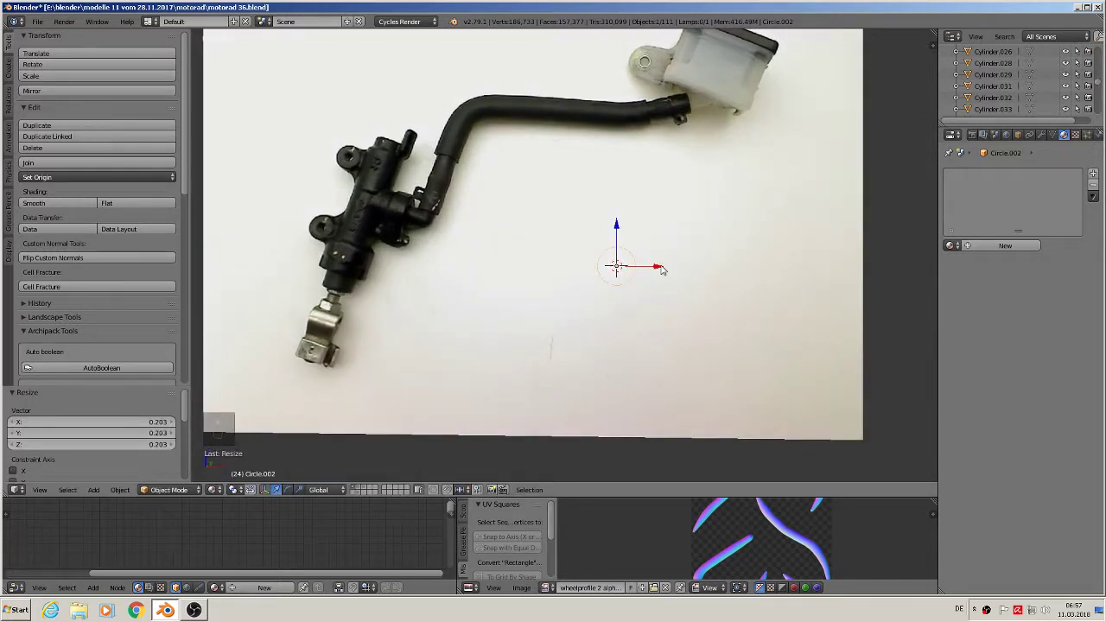
key(KP_1)
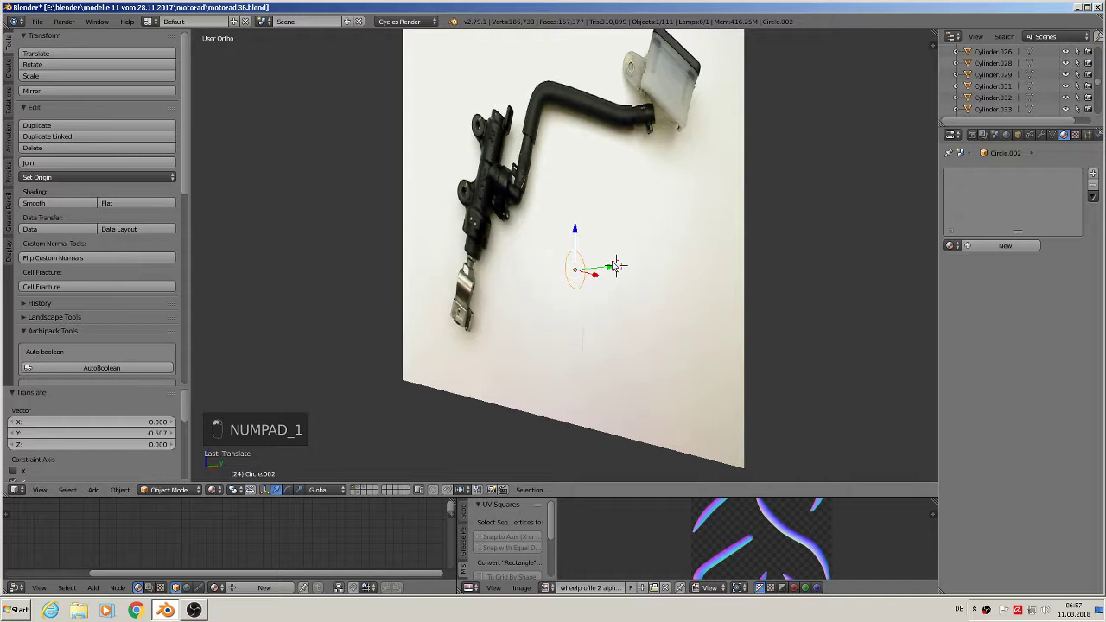
key(KP_1)
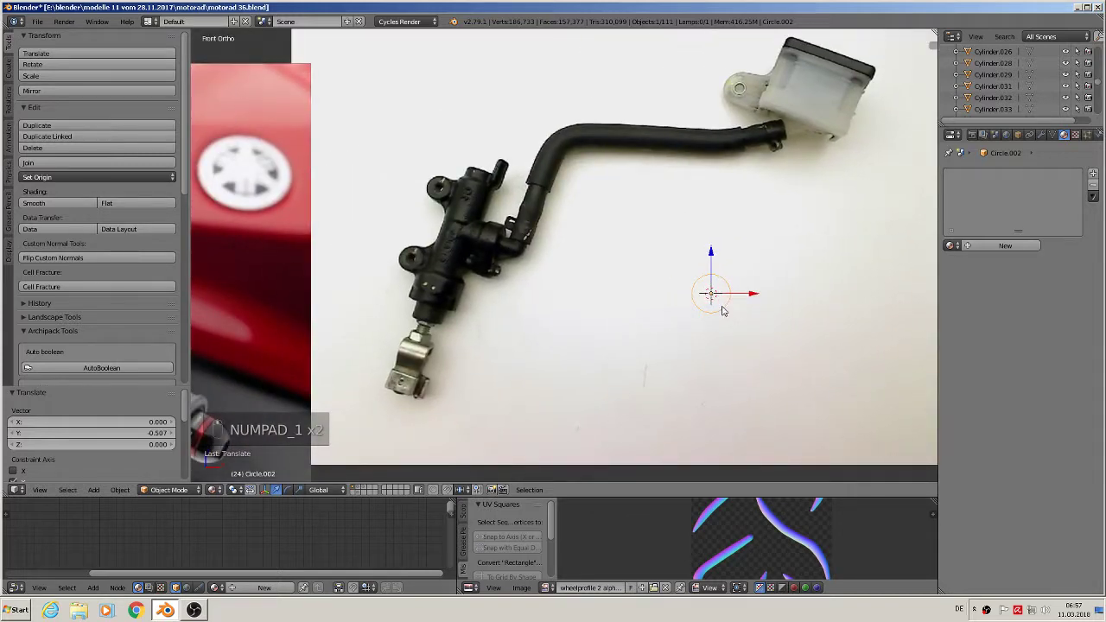
Move and size the circle onto the upper mounting eye, then extrude its outline inward to form the hole ring.
key(g)
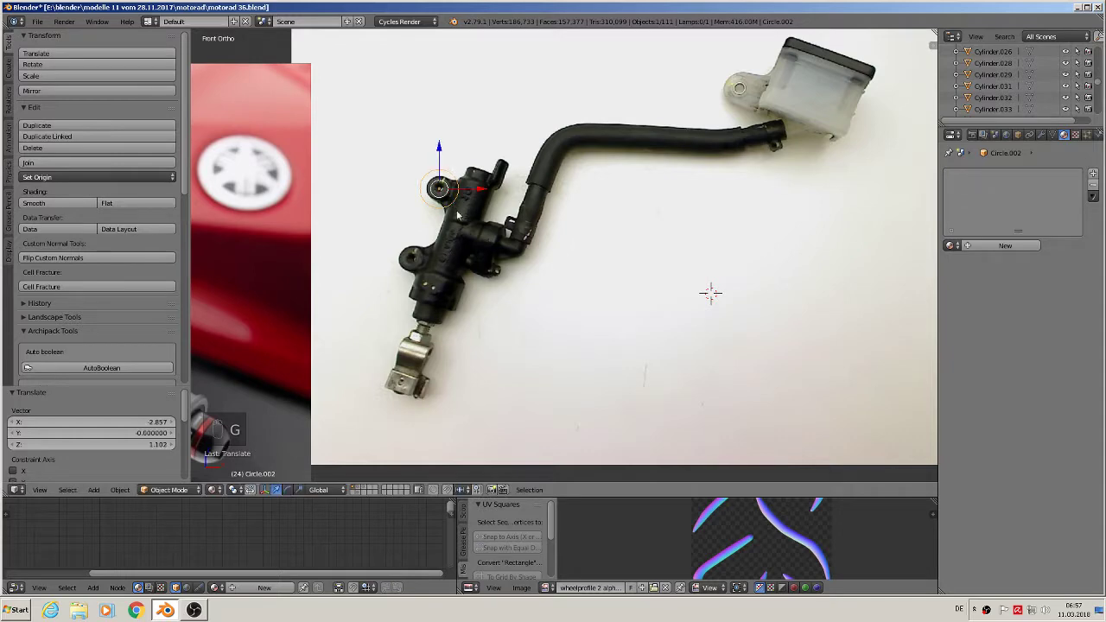
key(s)
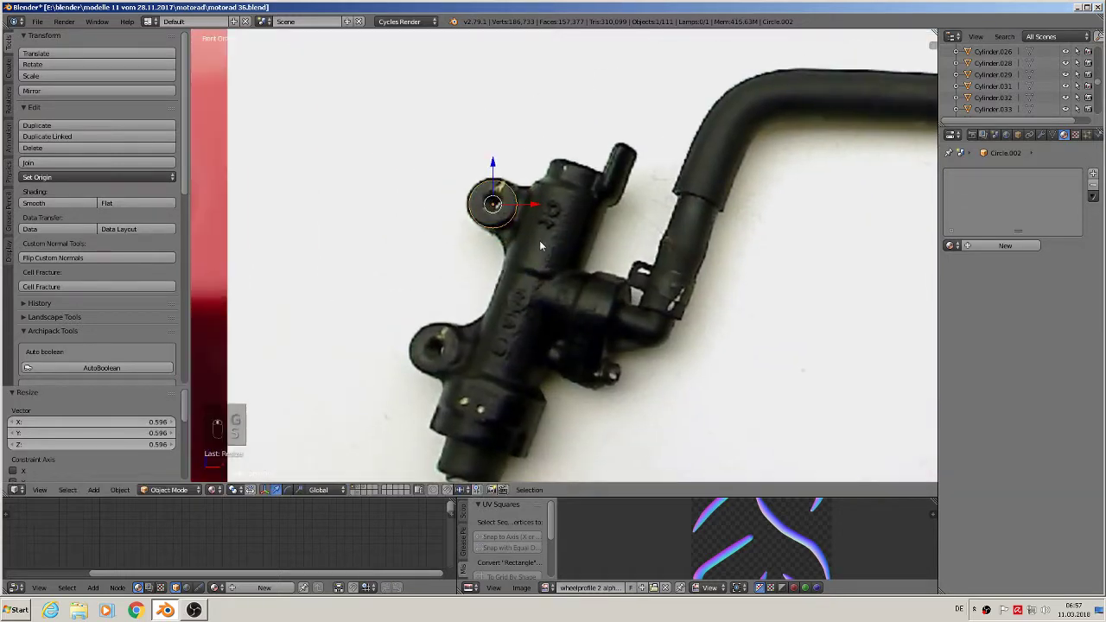
key(Tab)
key(e)
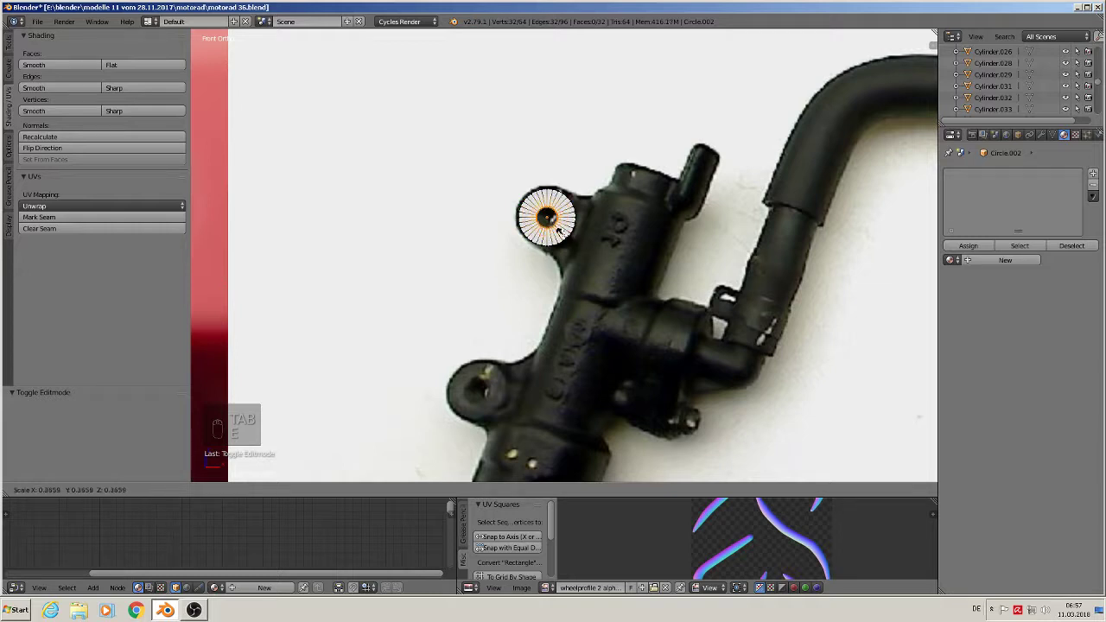
key(a)
Extrude the ring into a short cylinder, add loop cuts and widen the middle band.
key(a)
key(e)
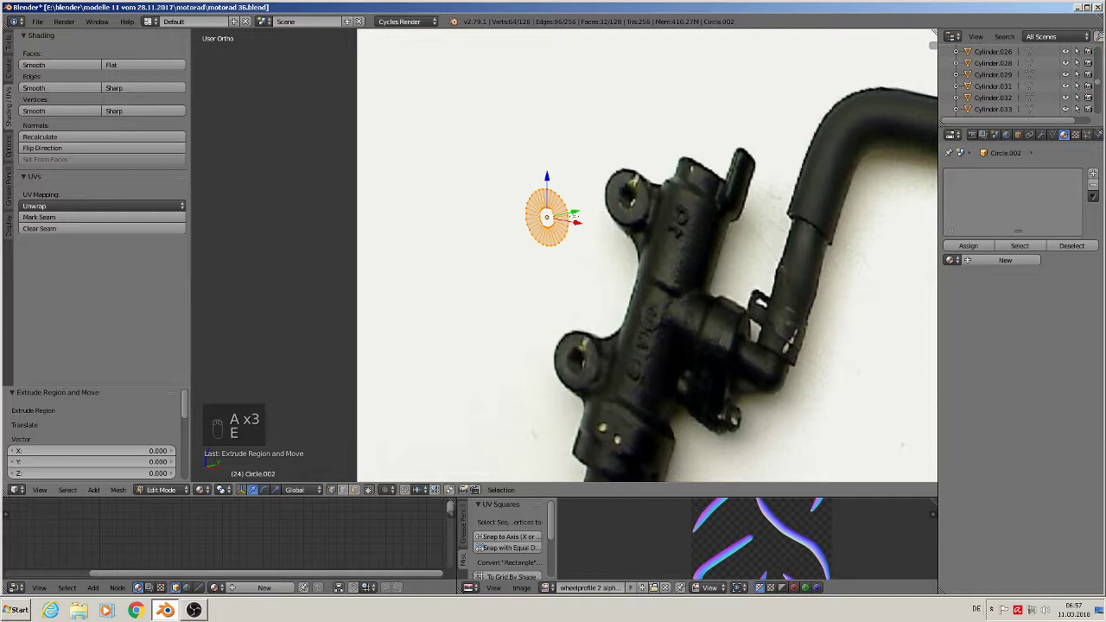
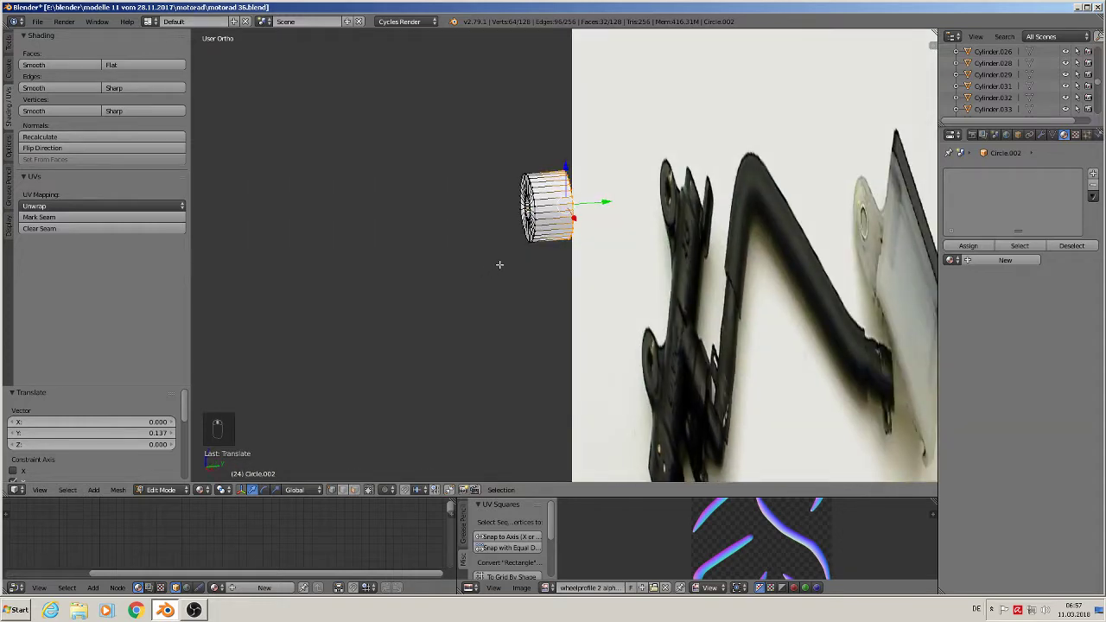
key(ctrl+r)
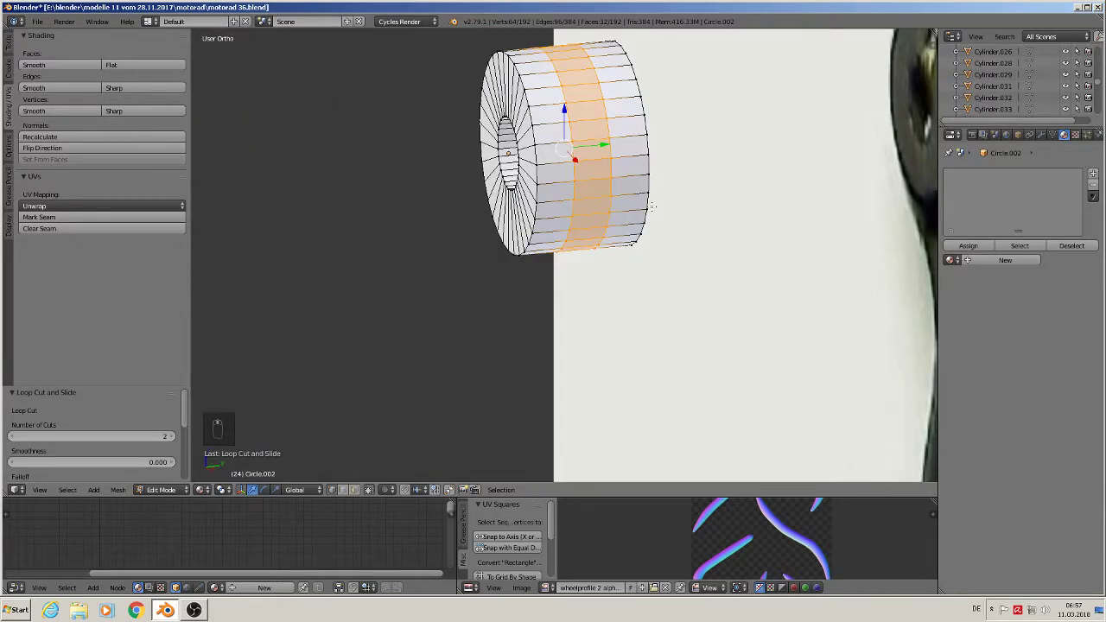
key(s)
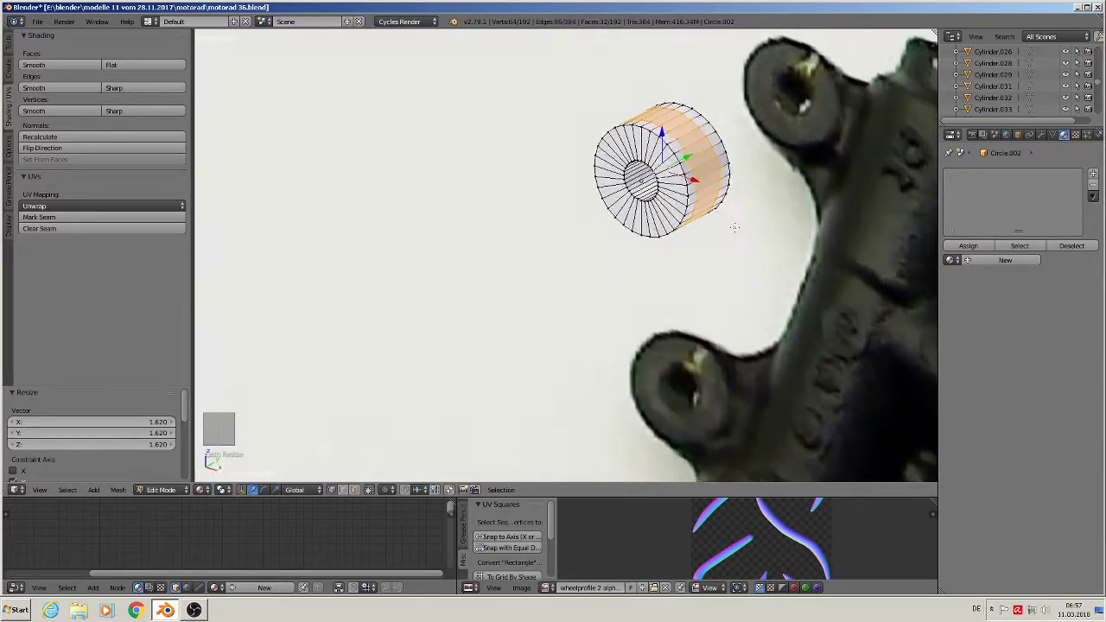
key(KP_1)
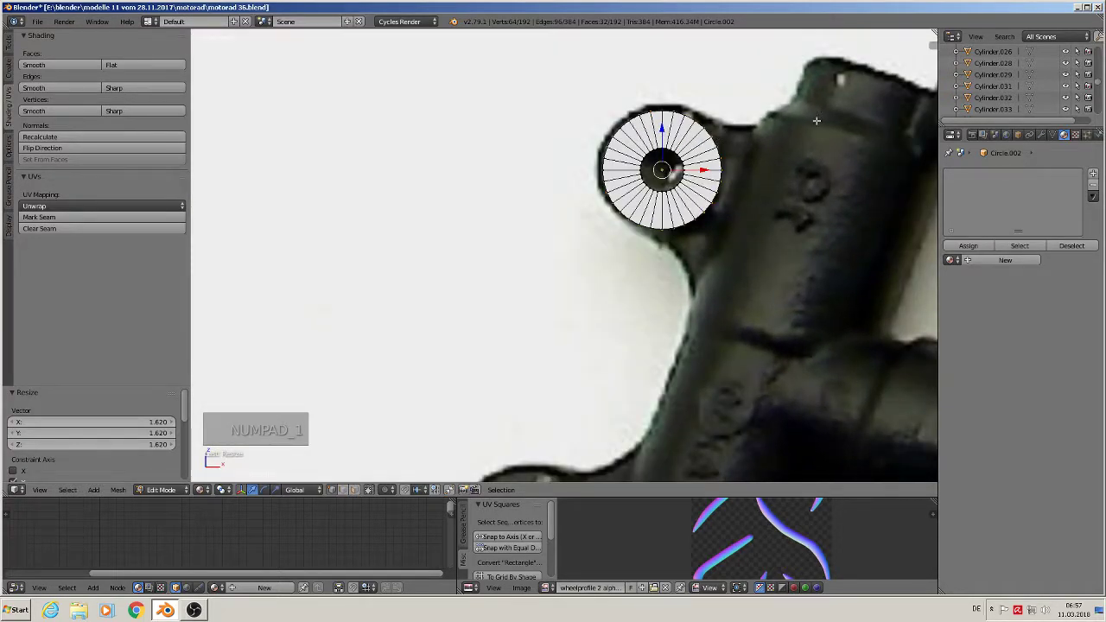
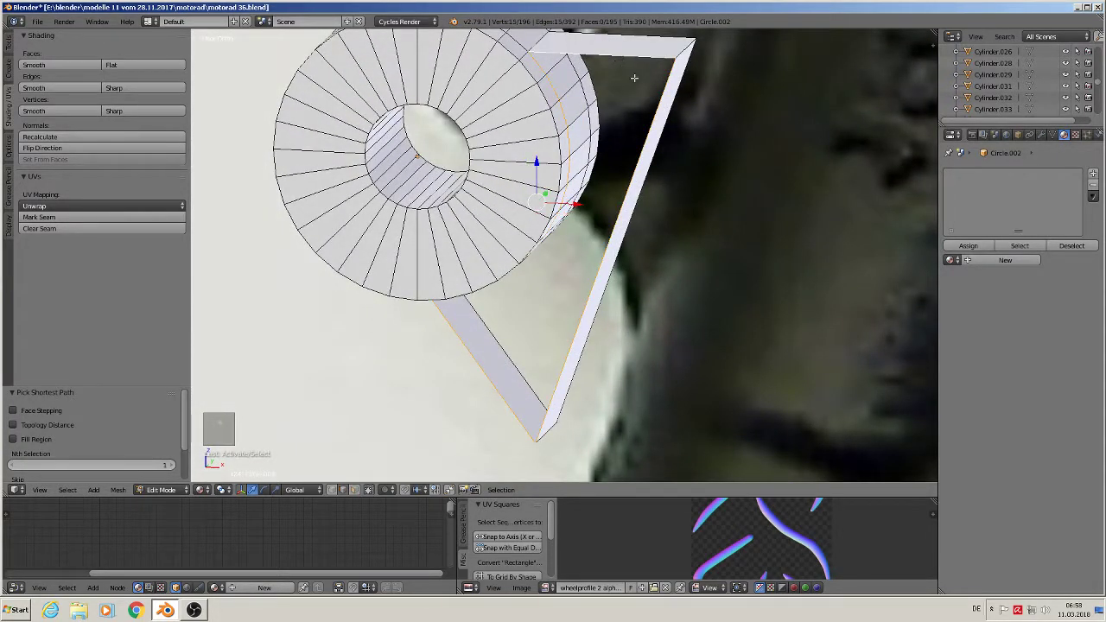
Fill the tab's side face and leave Edit Mode with the teardrop tab complete.
key(f)
key(Tab)
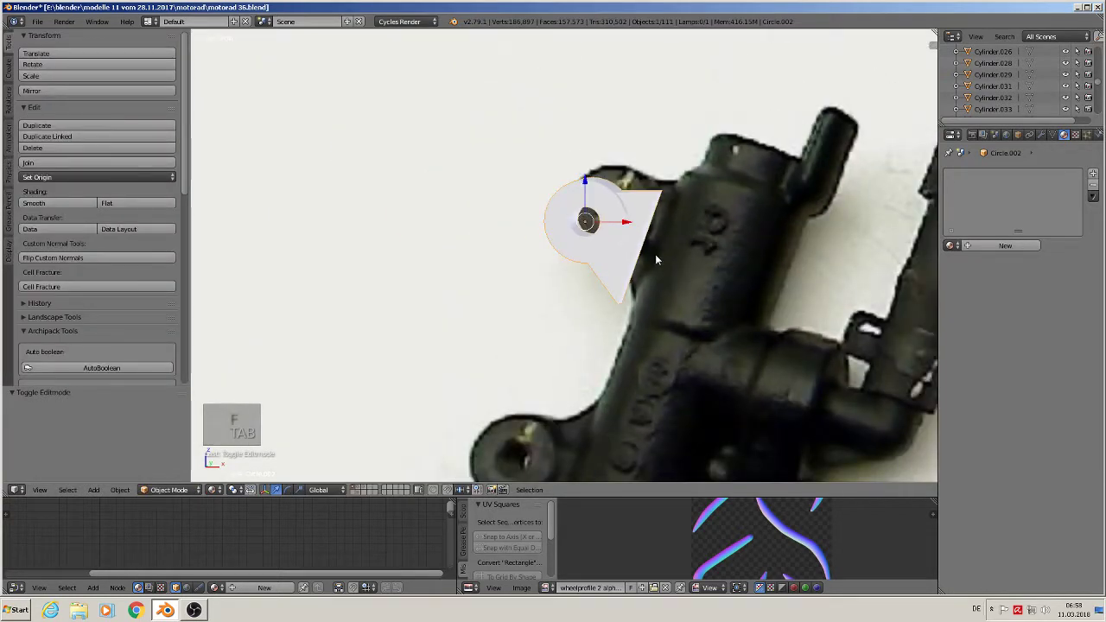
Select the teardrop tab, shift it back in depth about -1.08 on Y and reopen it for editing.
click(617, 220)
drag(340, 255, 641, 261)
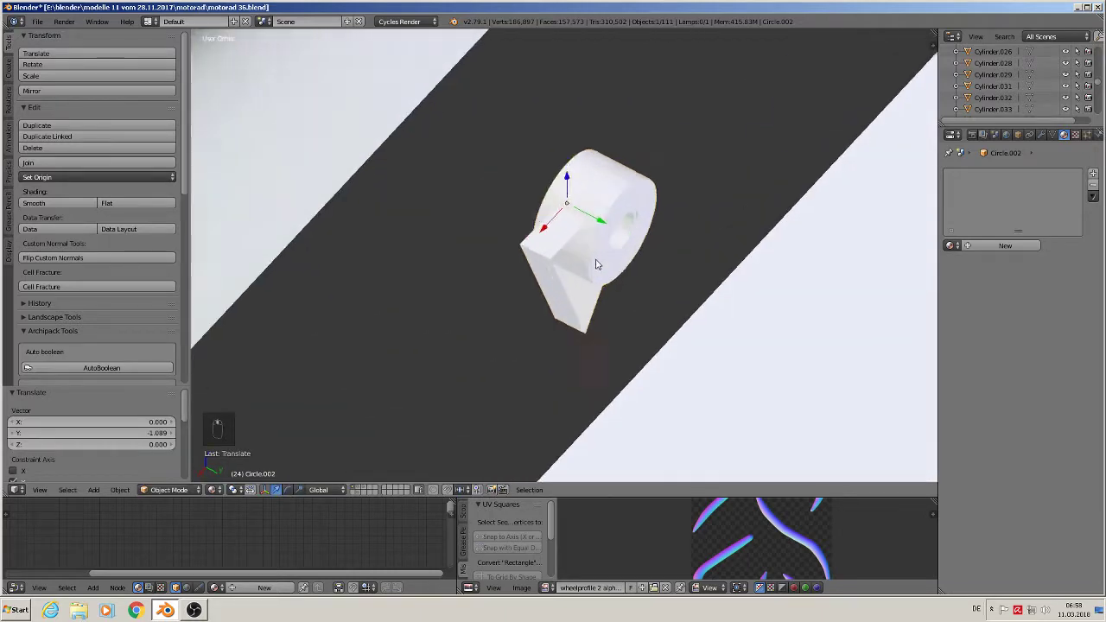
key(Tab)
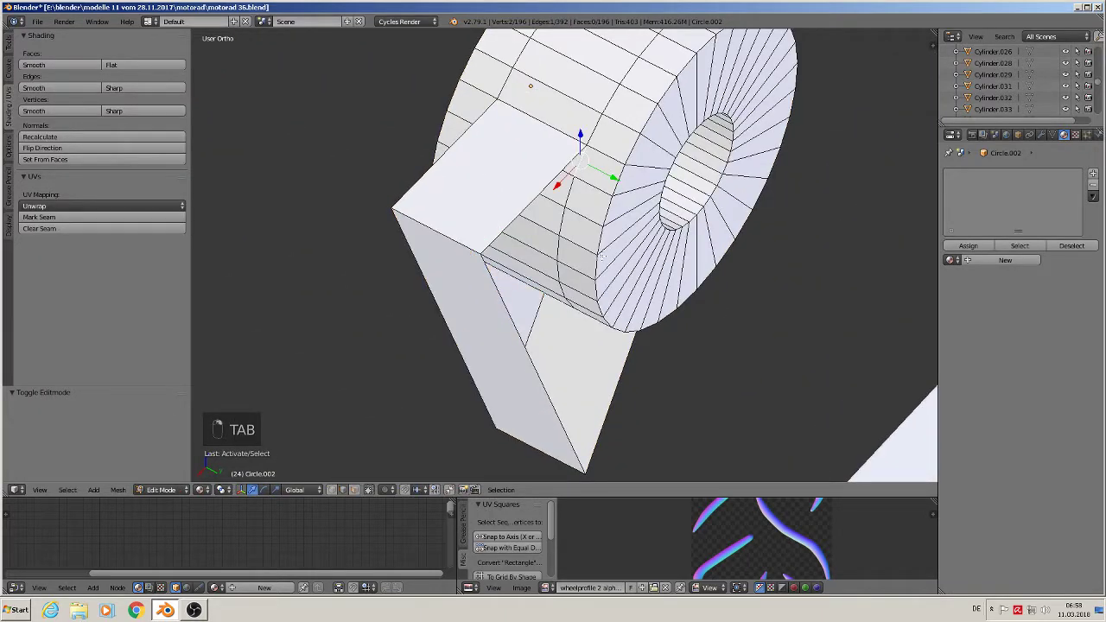
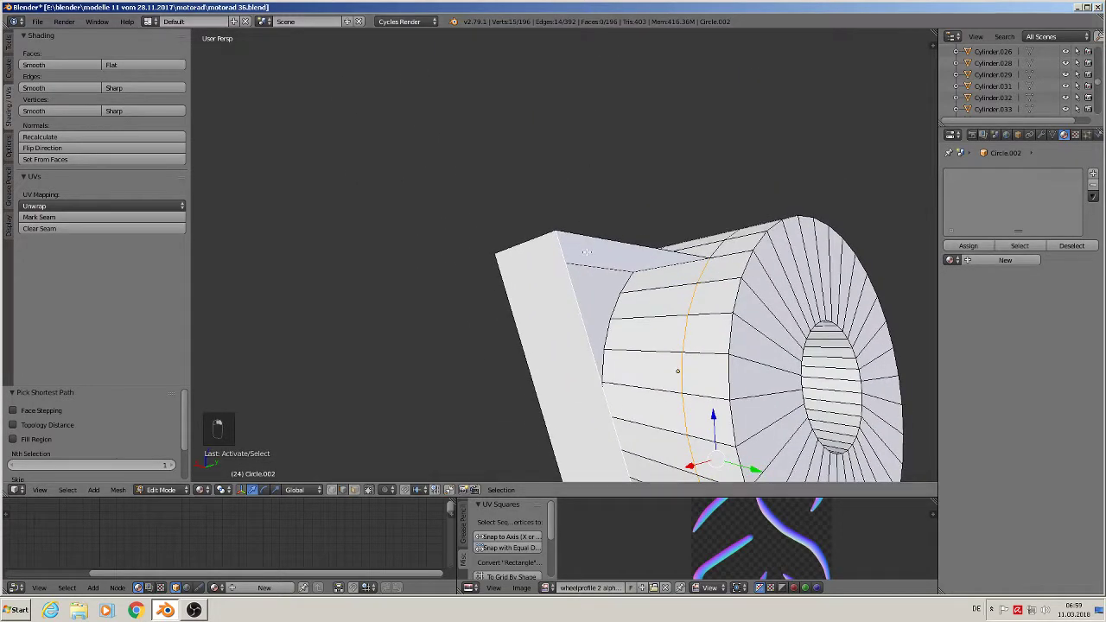
Fill the open side face, bevel the hole rim and the tab's outer edges with 2 segments, then finish the lug.
key(f)
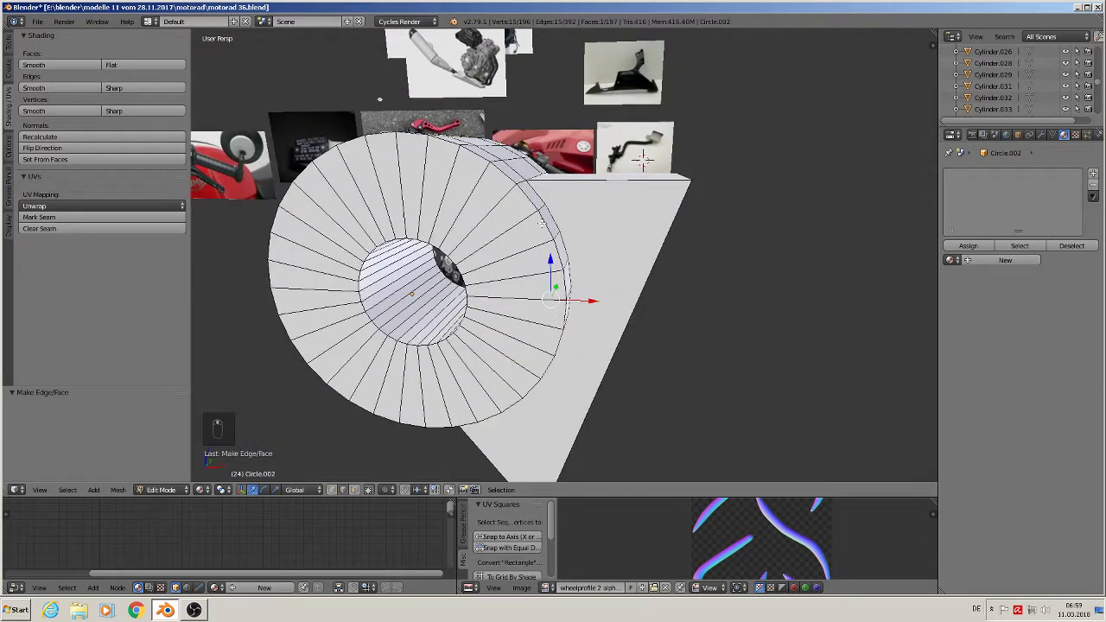
key(ctrl+b)
scroll(up, 3)
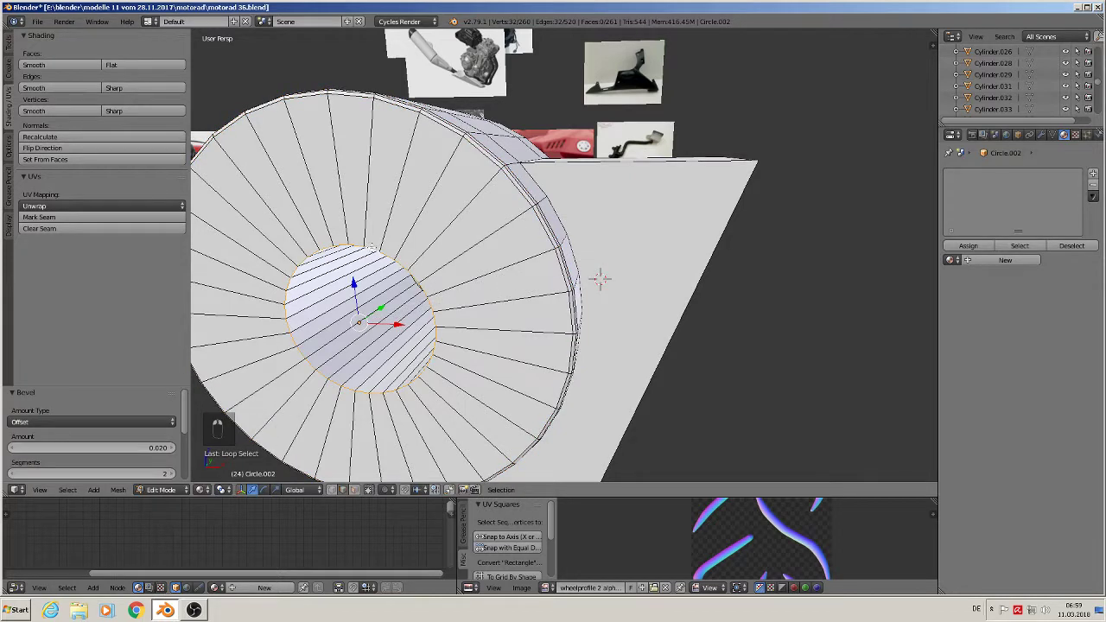
key(ctrl+b)
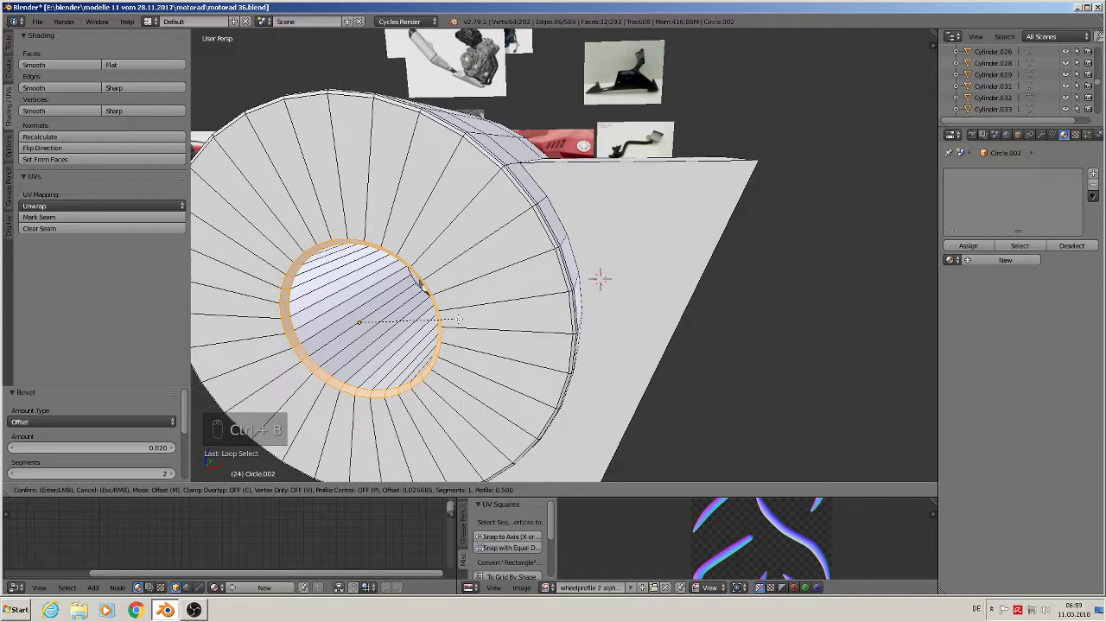
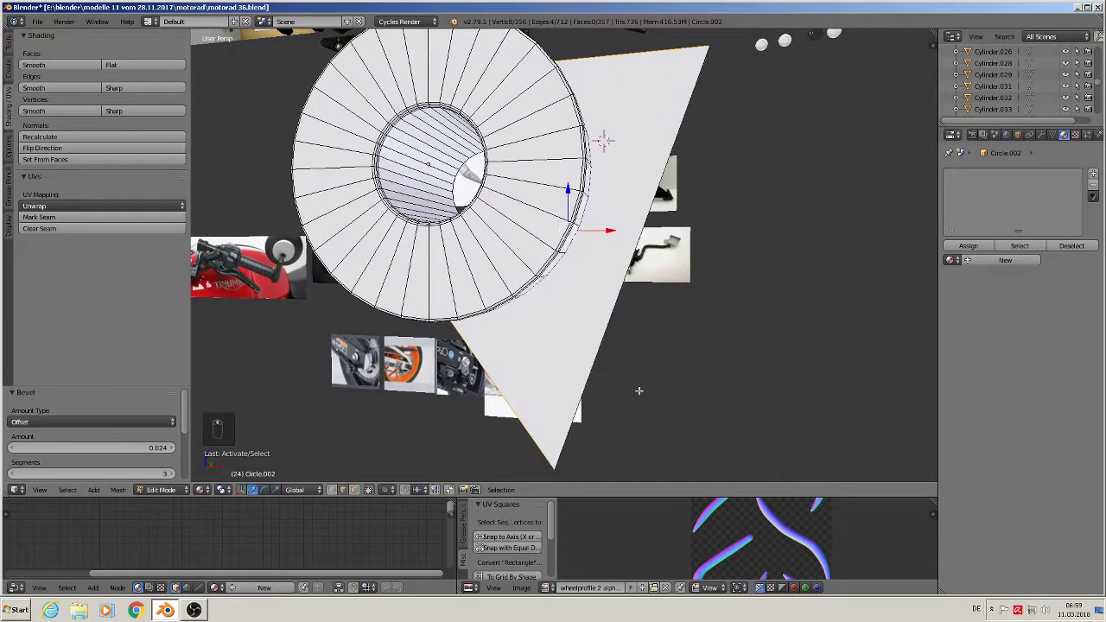
key(ctrl+b)
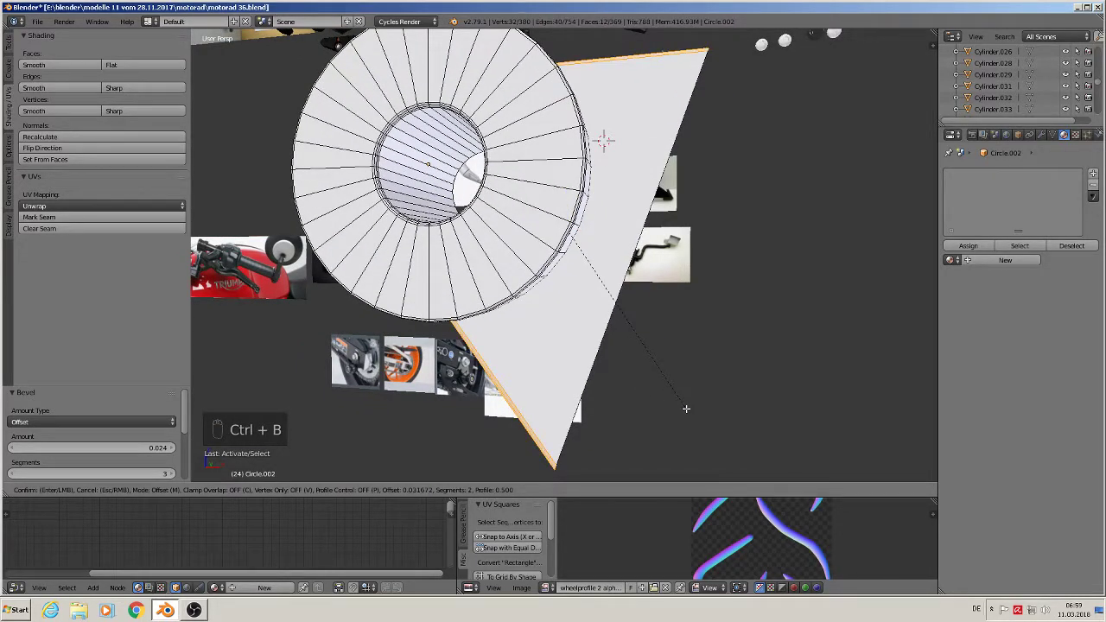
key(Tab)
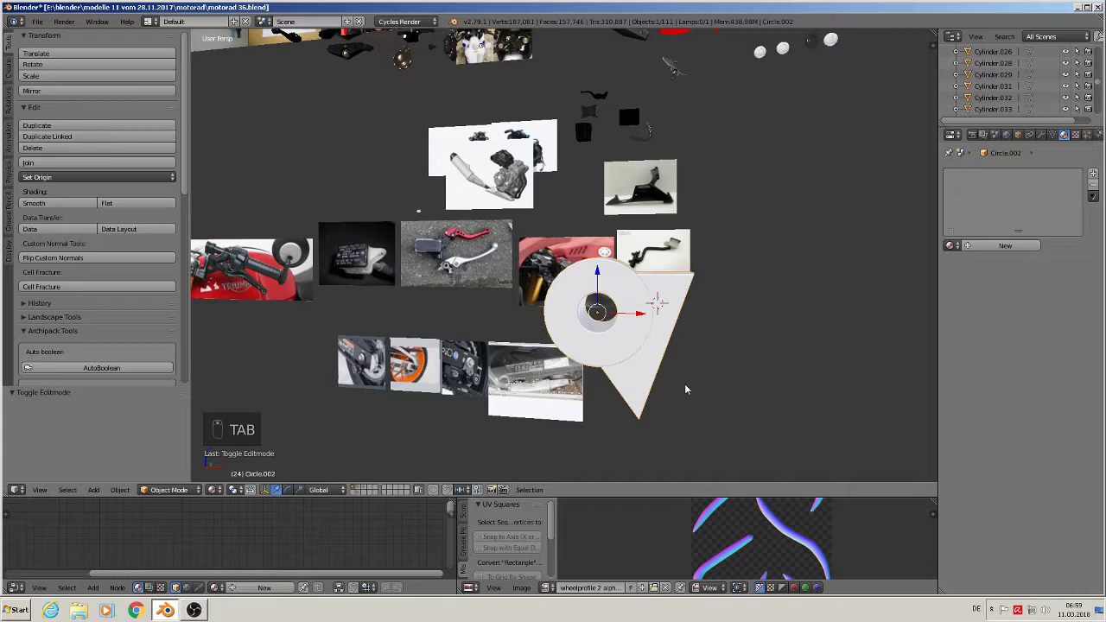
Resize the tab in front view and duplicate it onto the lower mounting eye.
key(KP_1)
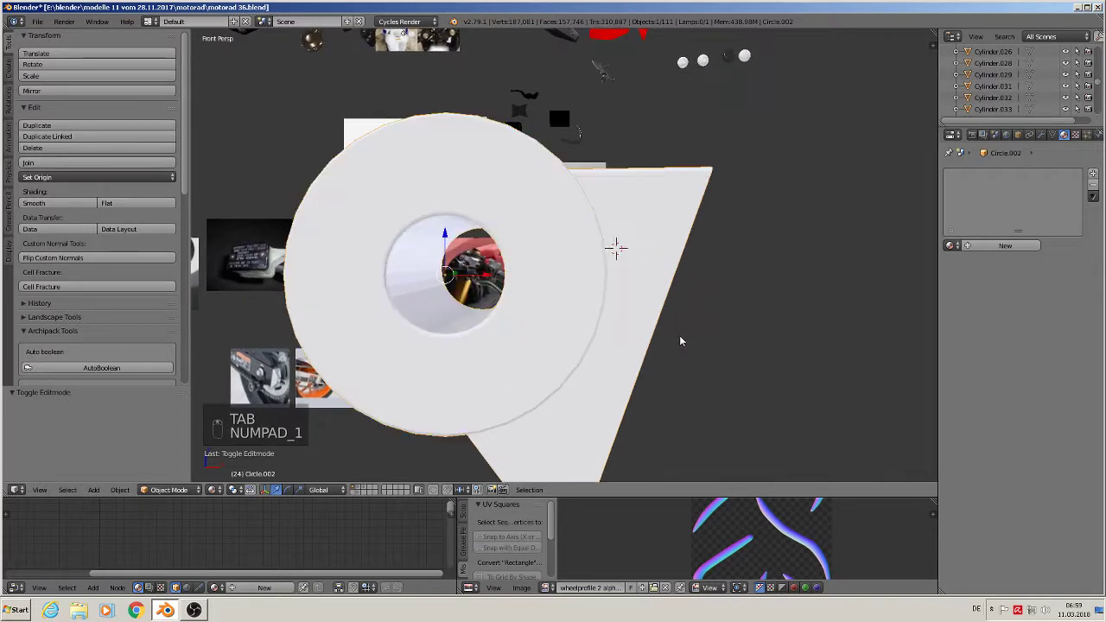
key(s)
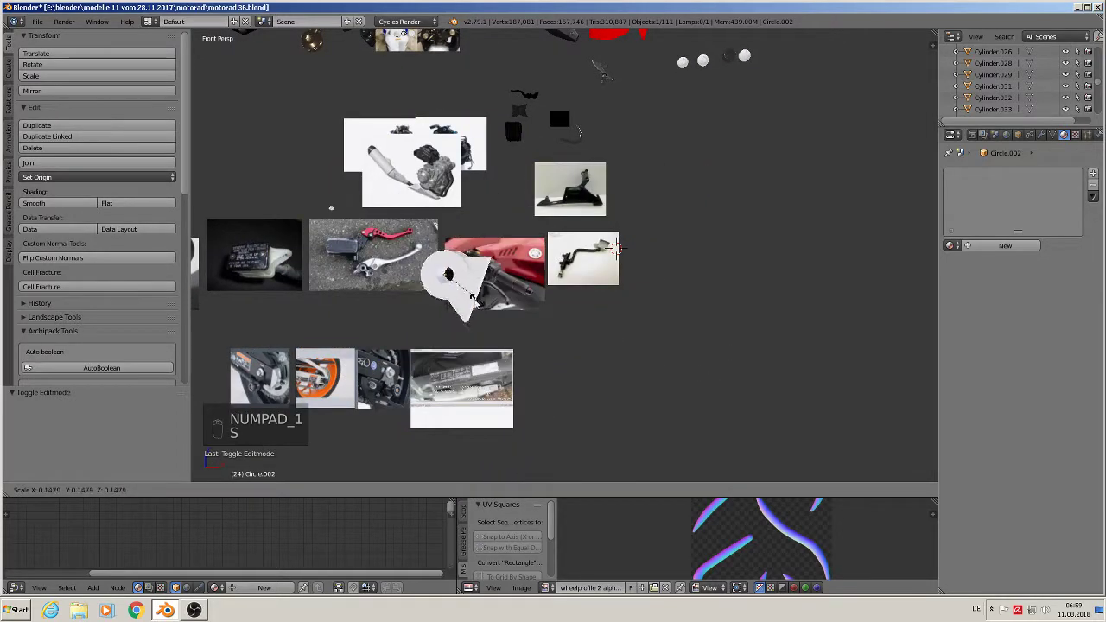
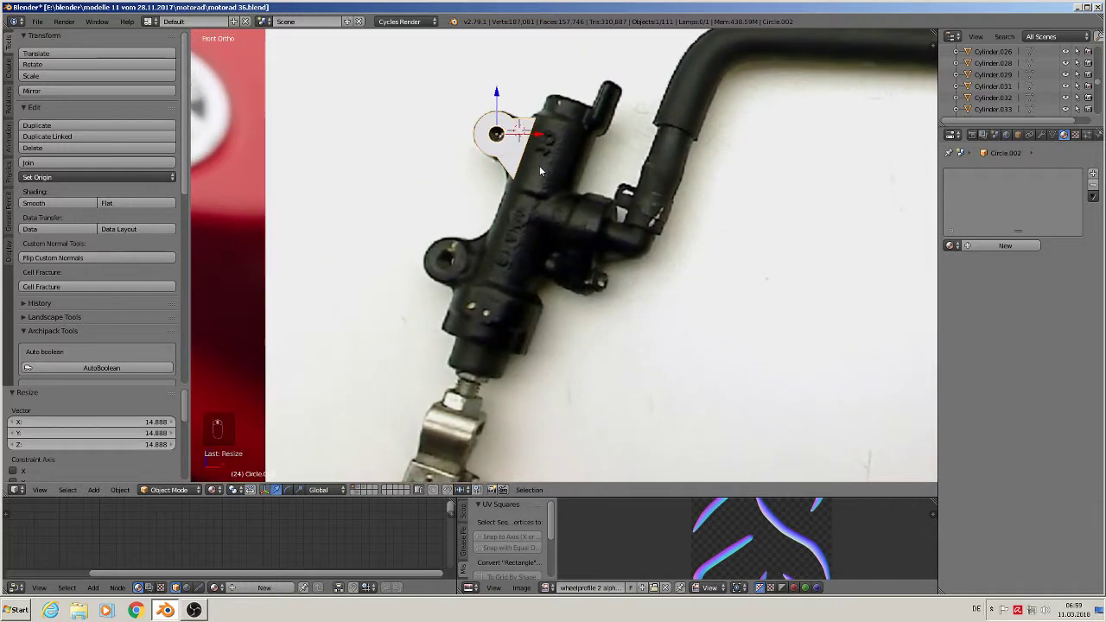
key(shift+d)
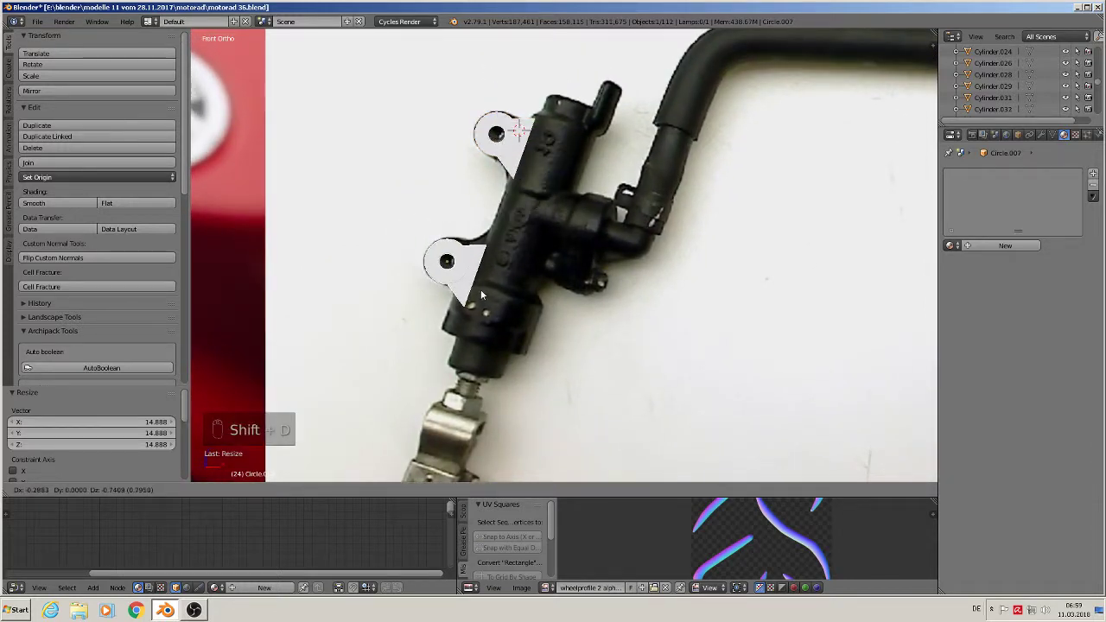
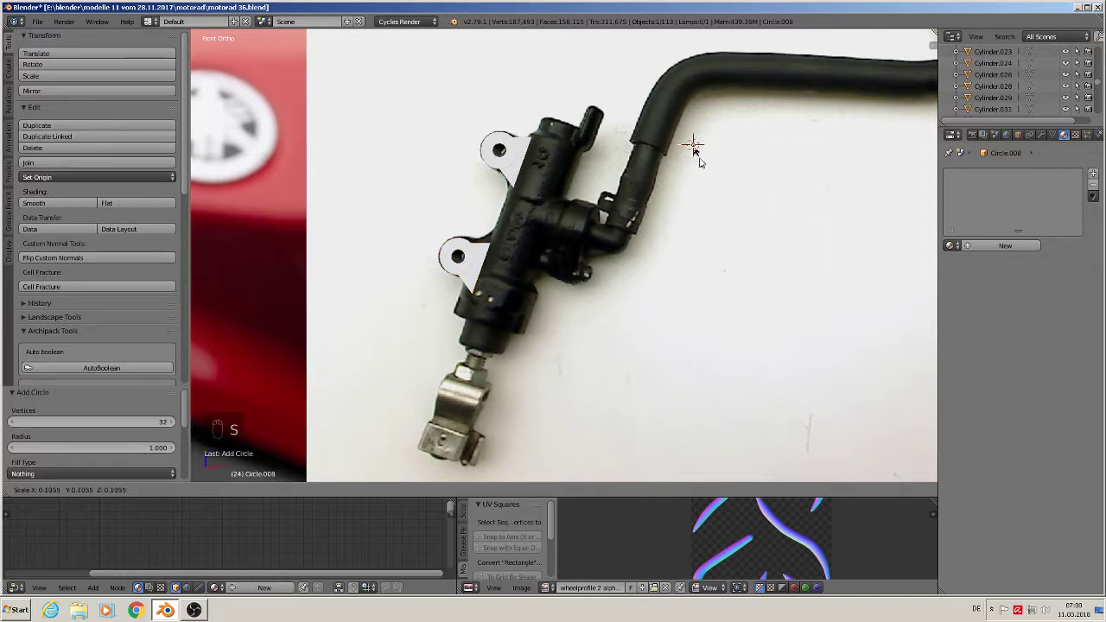
Place the new circle at the hose top and check it from the front view.
click(696, 115)
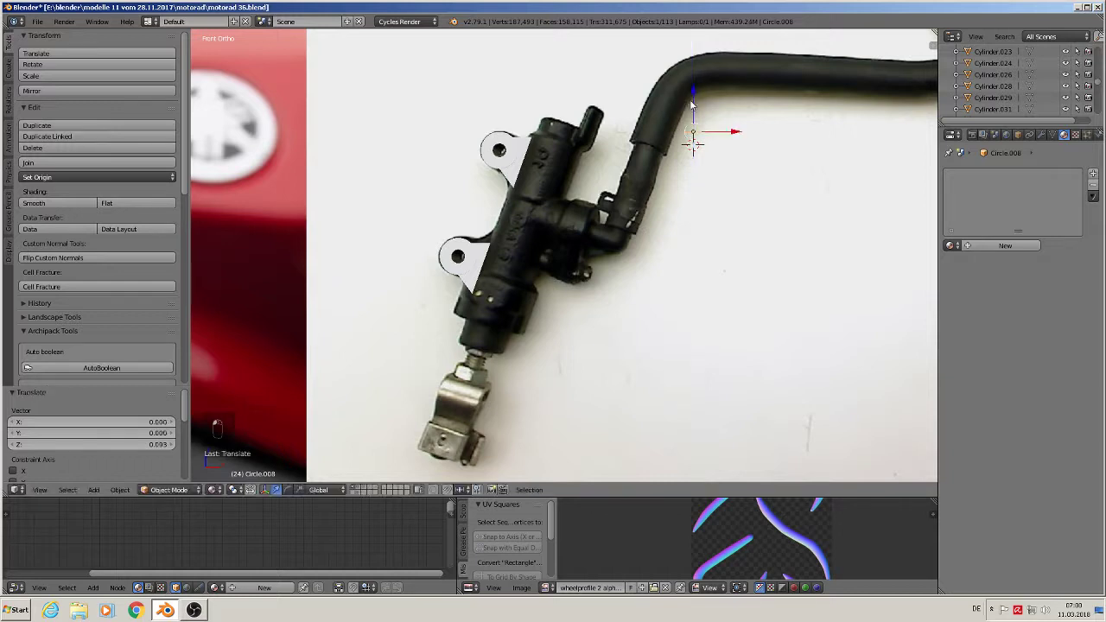
drag(649, 218, 753, 197)
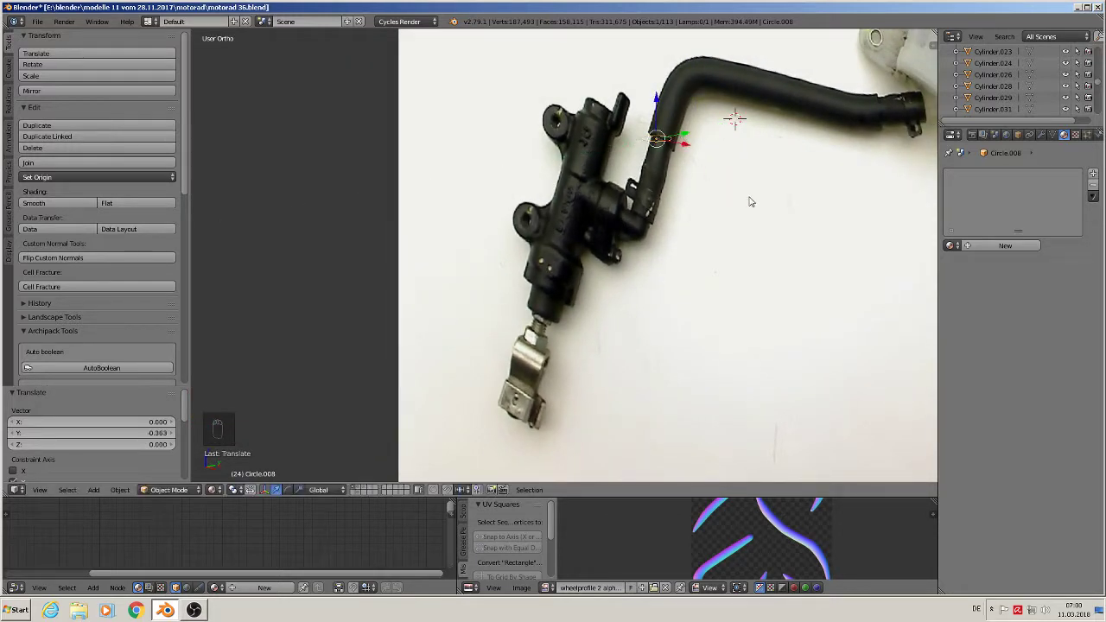
key(KP_1)
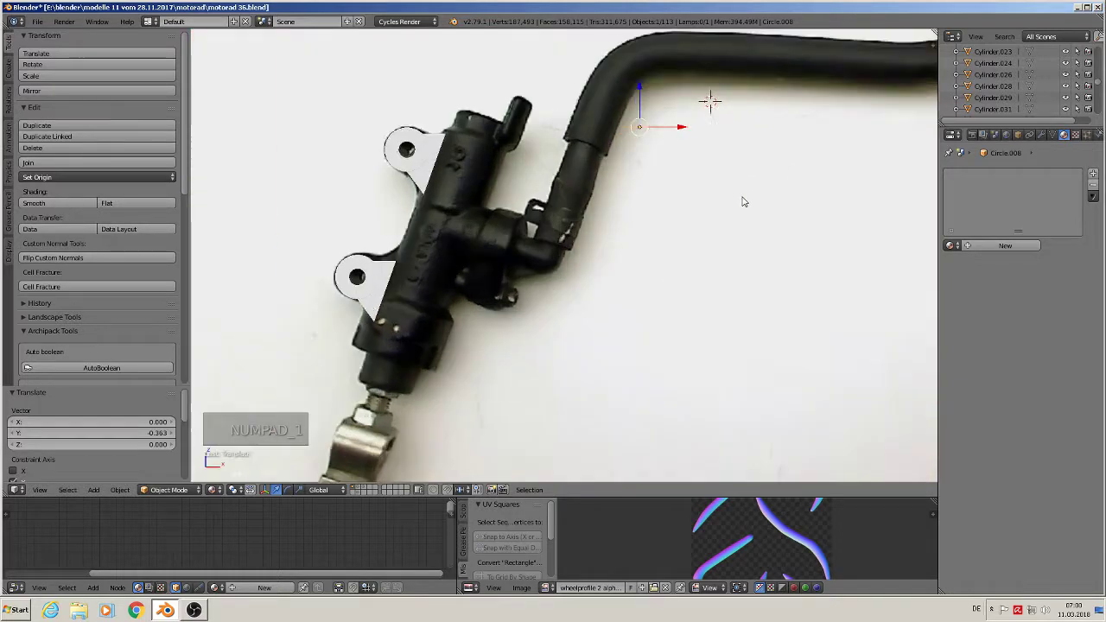
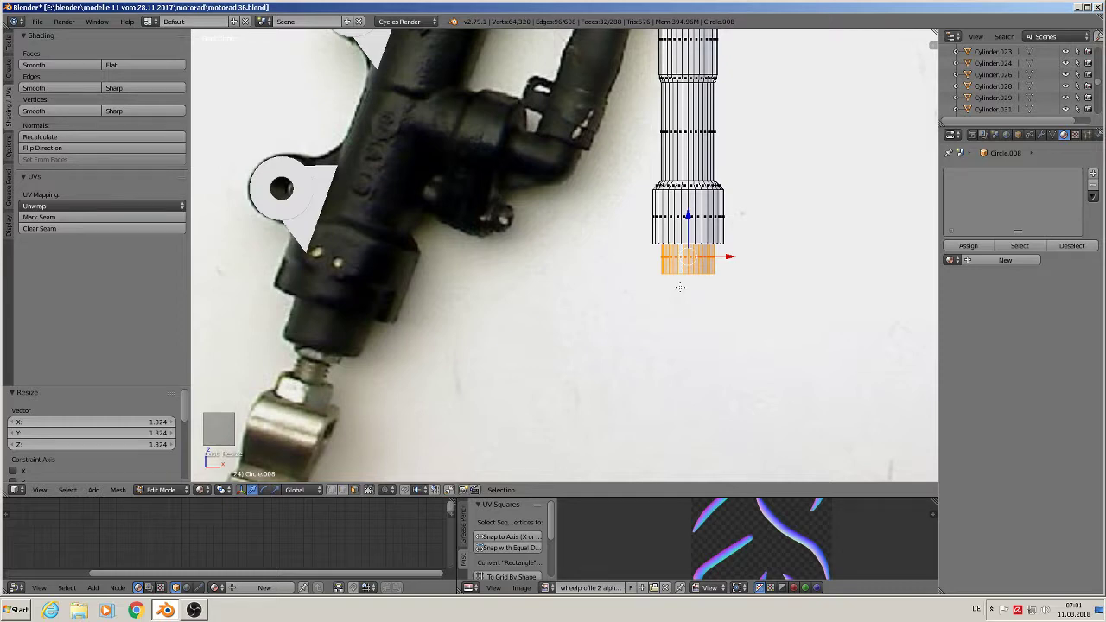
Shade the tube smooth and add edge loops tightening the steps on the wide section.
key(Tab)
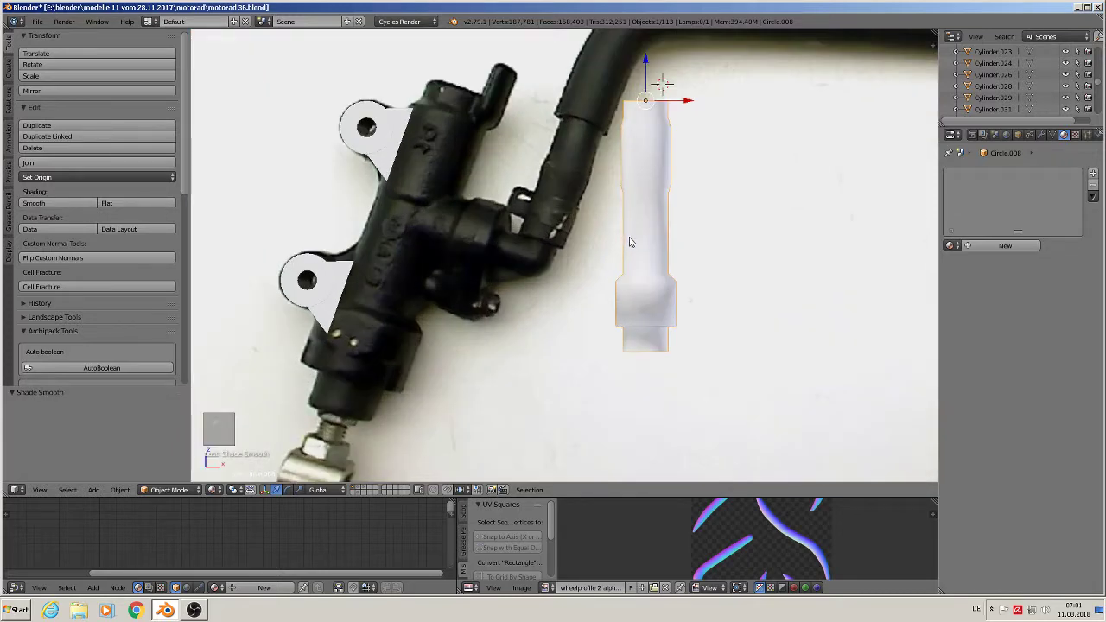
key(Tab)
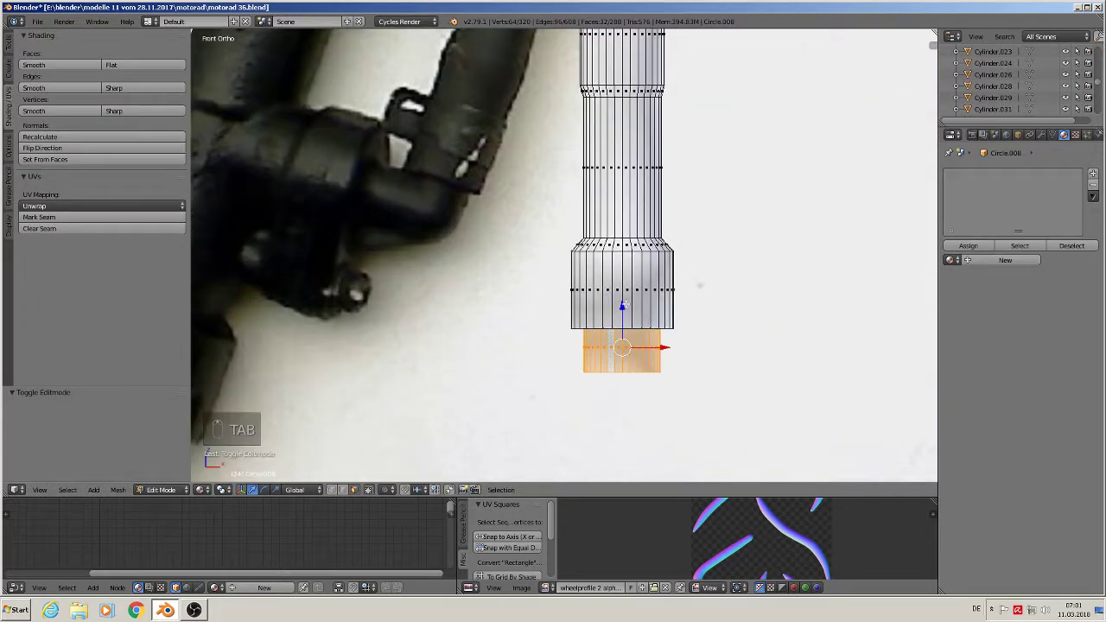
key(ctrl+r)
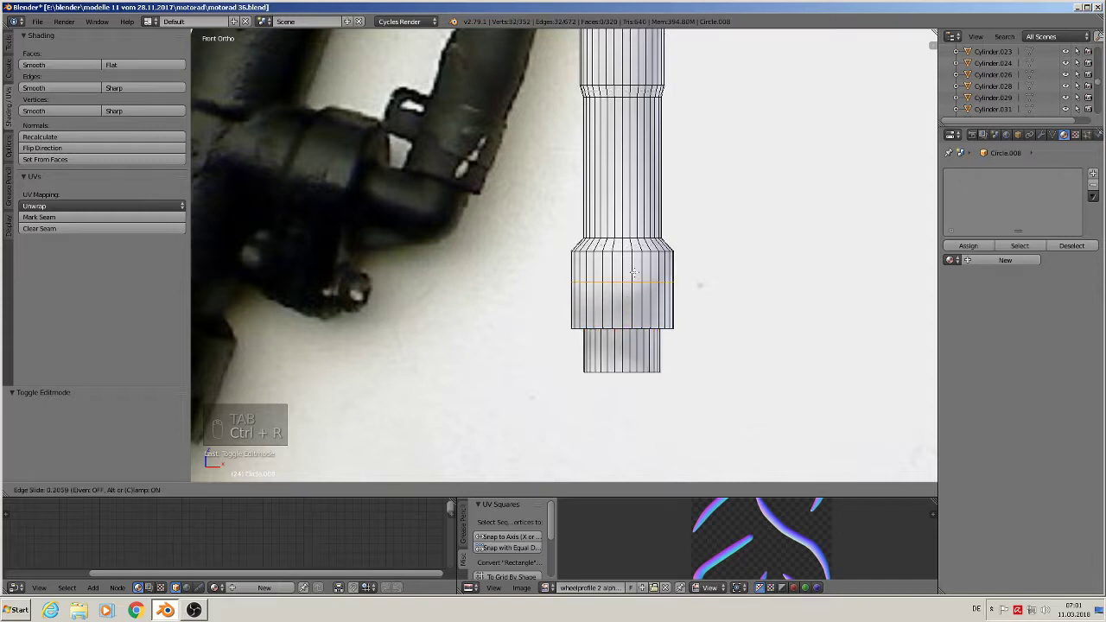
key(ctrl+r)
key(ctrl+r)
Add edge loops at the lower step and upper tube steps, then orbit to the new hex cylinder.
key(ctrl+r)
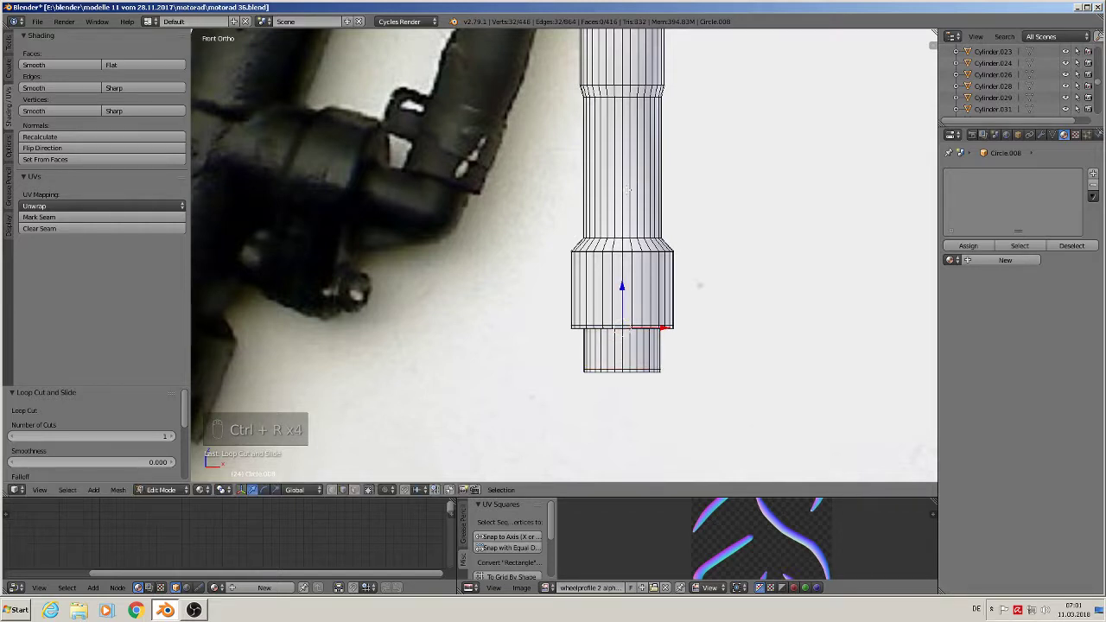
key(ctrl+r)
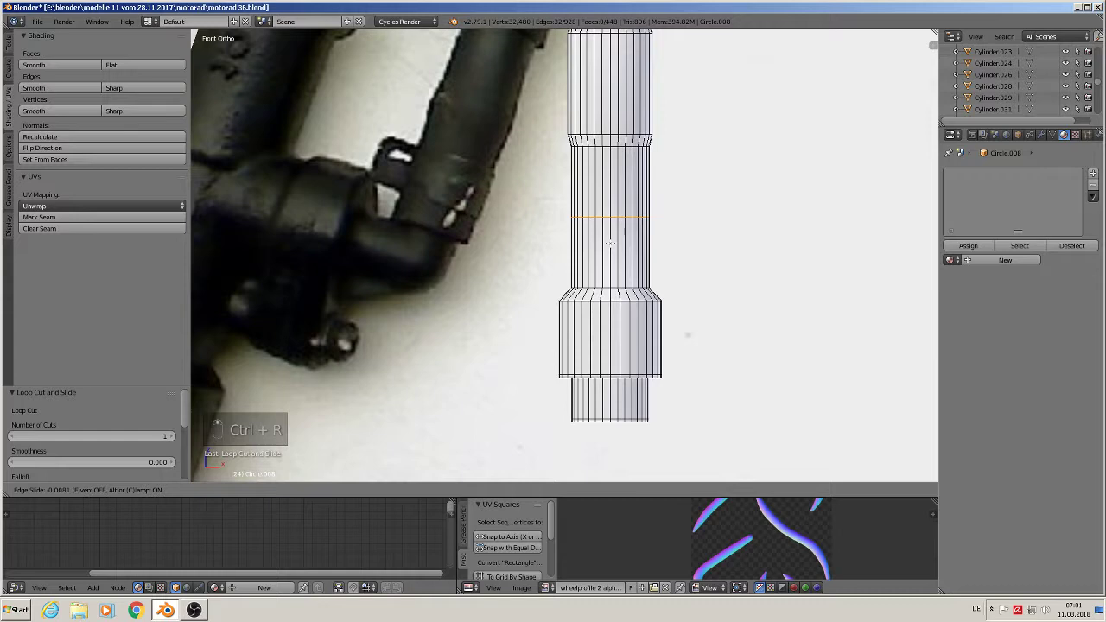
key(ctrl+r)
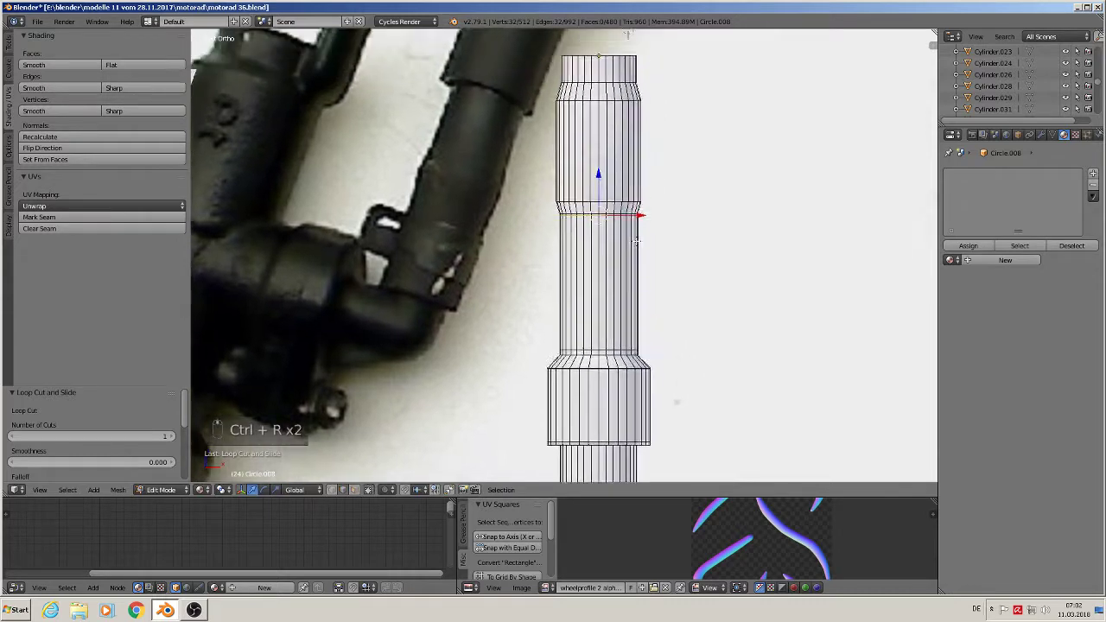
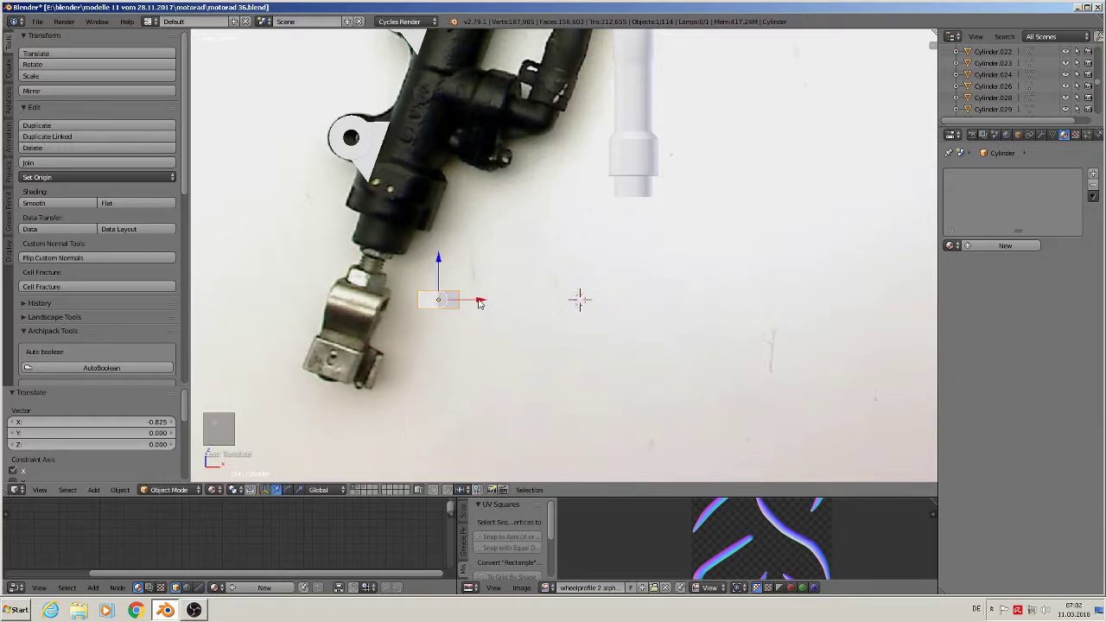
middle_click(527, 372)
drag(531, 373, 443, 296)
Bevel the small hex cylinder's edges into a nut and slide it sideways toward the fitting.
key(a)
right_click(479, 285)
key(Tab)
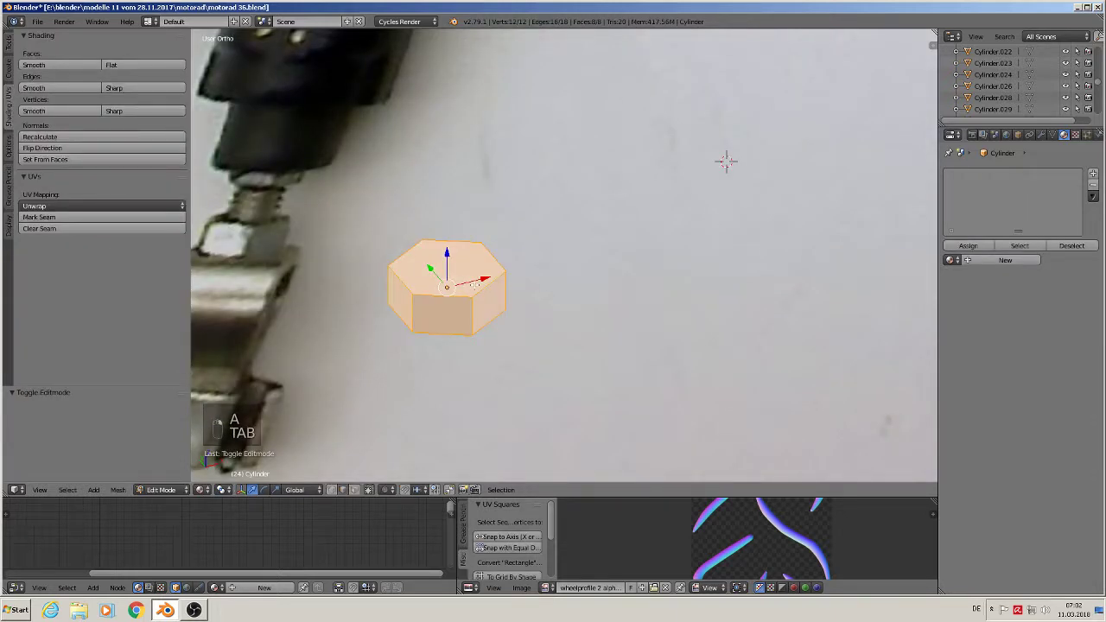
key(ctrl+b)
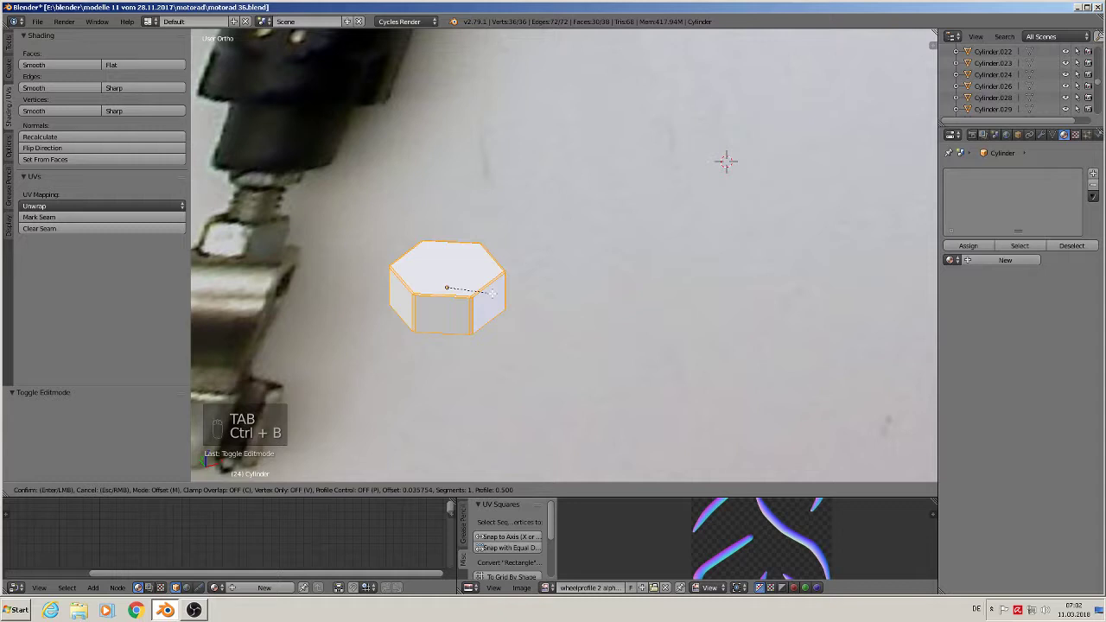
key(Tab)
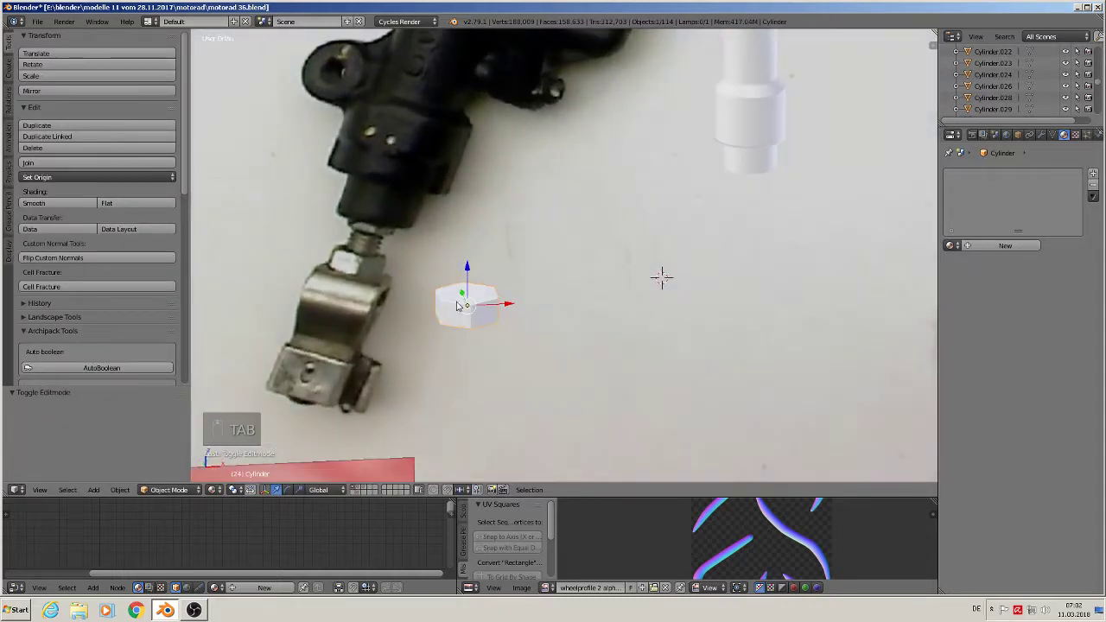
key(KP_1)
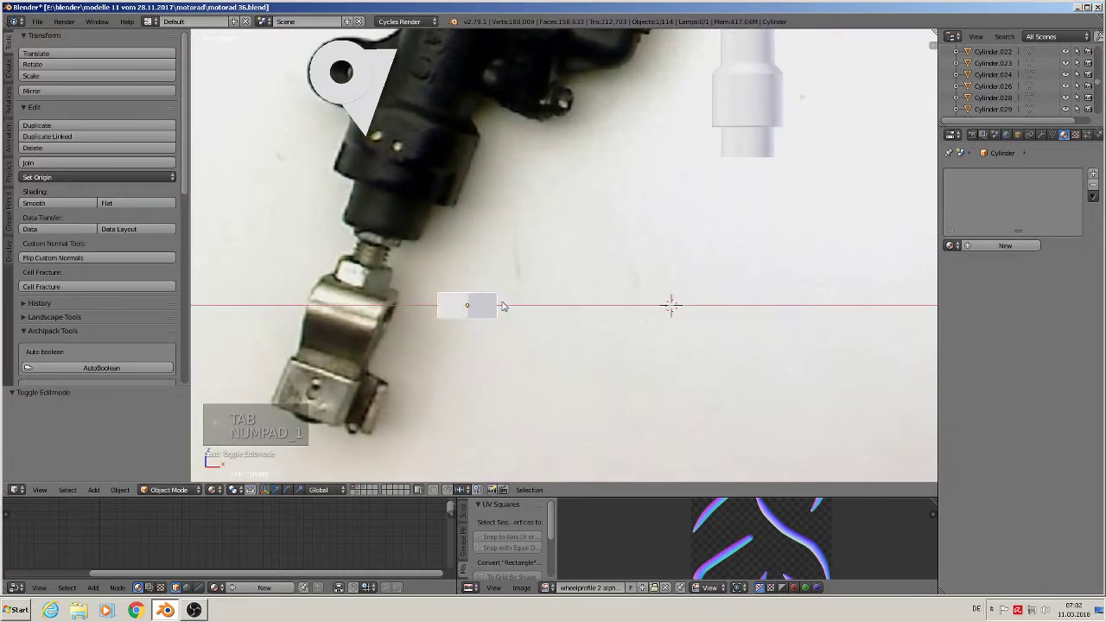
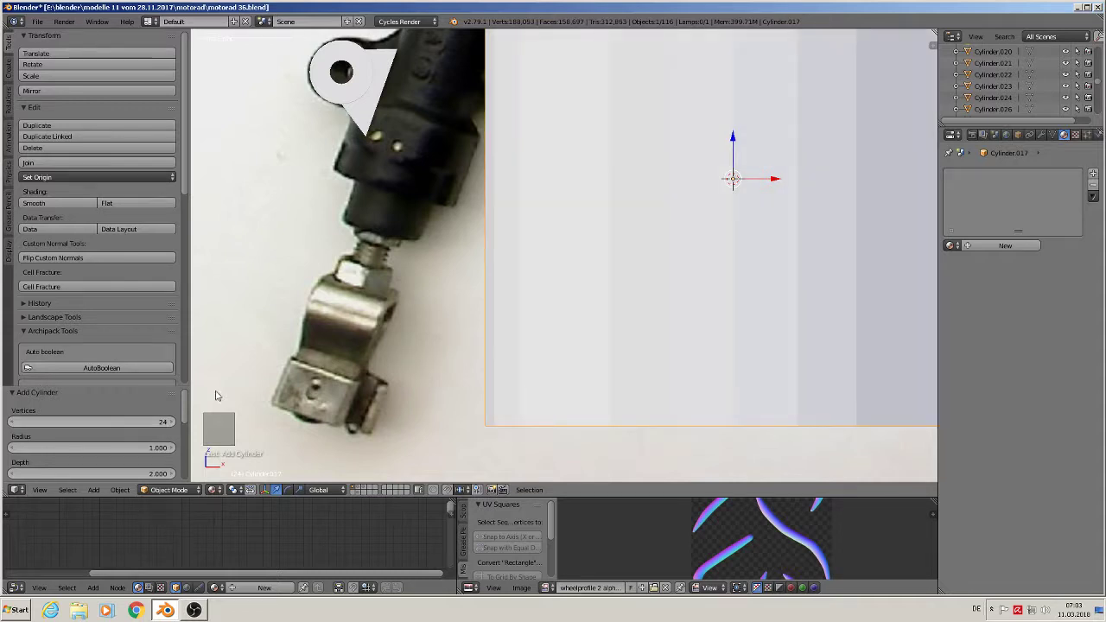
Shrink the new cylinder to a short stub under the tube's end and add two edge loops to it.
key(s)
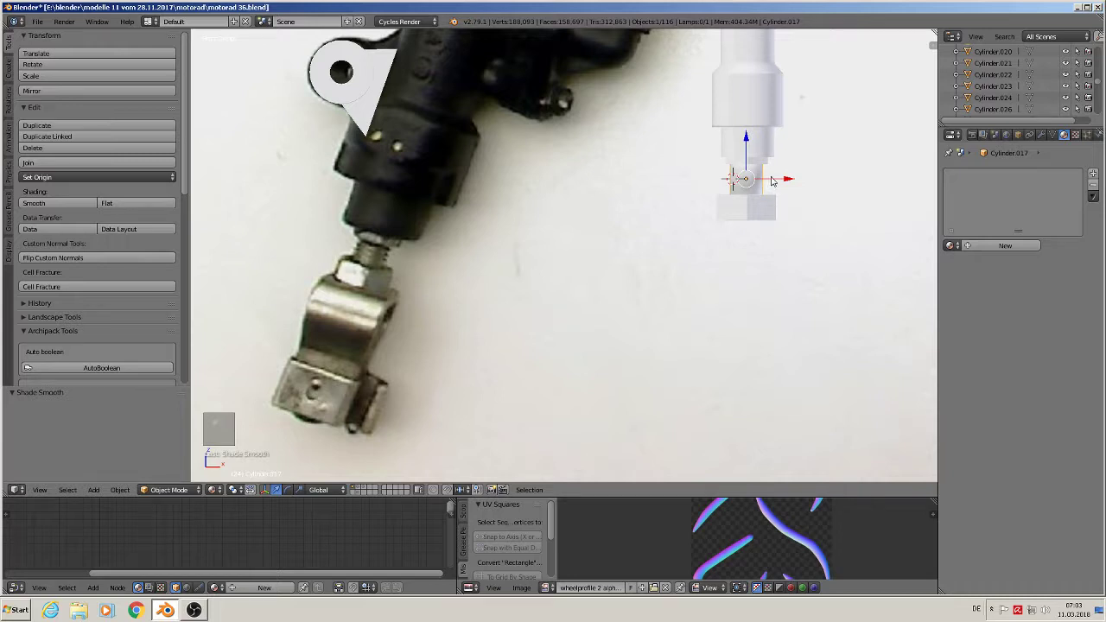
key(Tab)
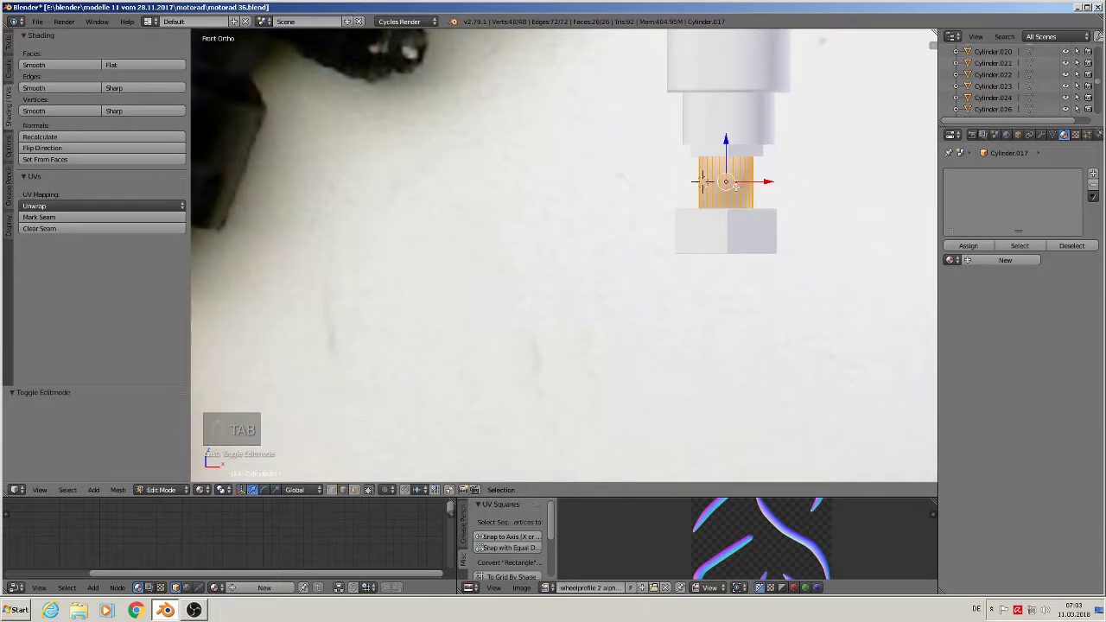
key(ctrl+r)
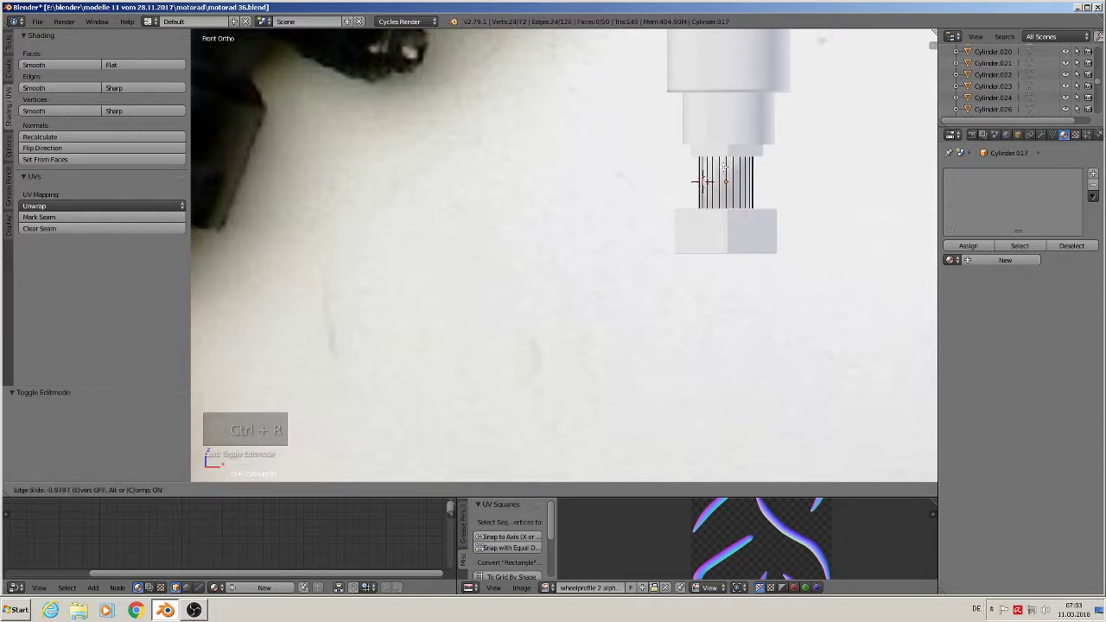
key(ctrl+r)
key(Tab)
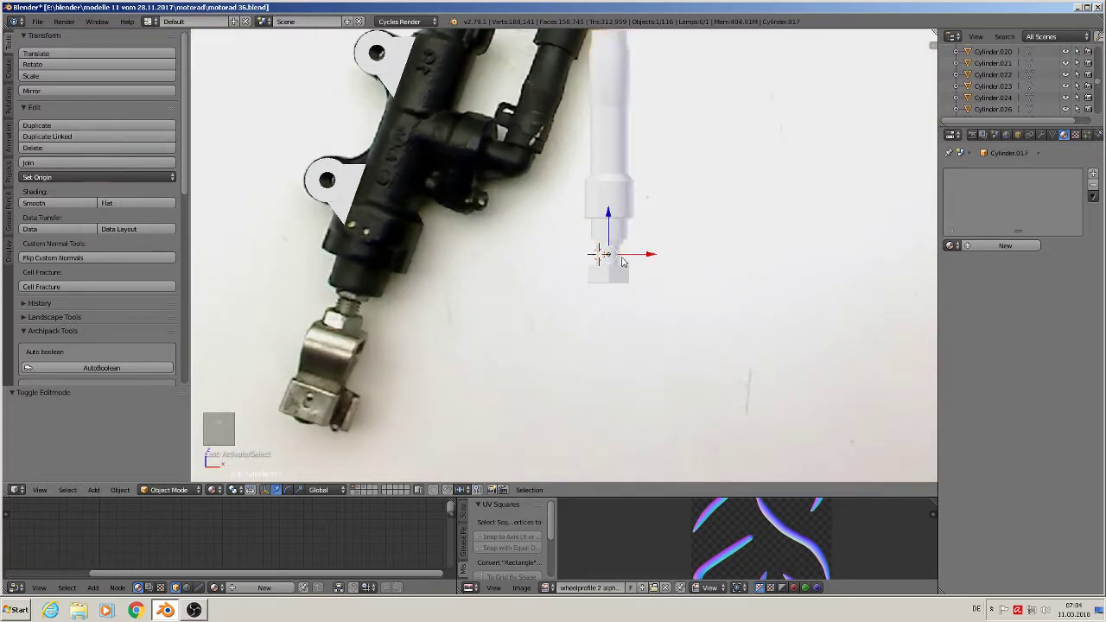
Duplicate the stub, rotate it 90° about Y, resize it and seat it as a side branch on the tube.
right_click(624, 263)
key(shift+d)
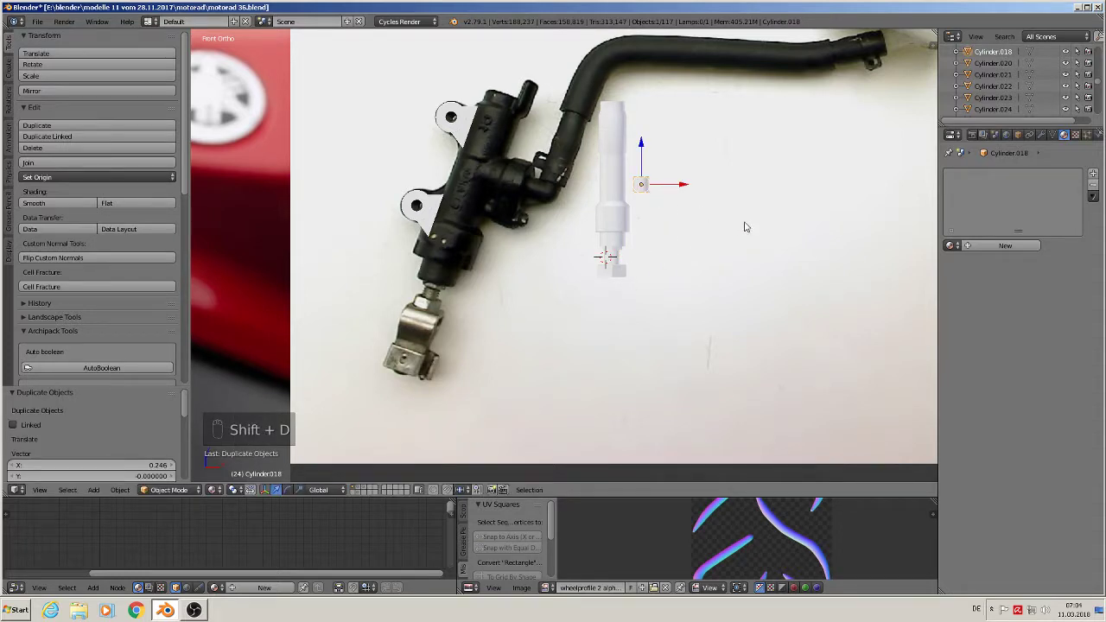
key(r)
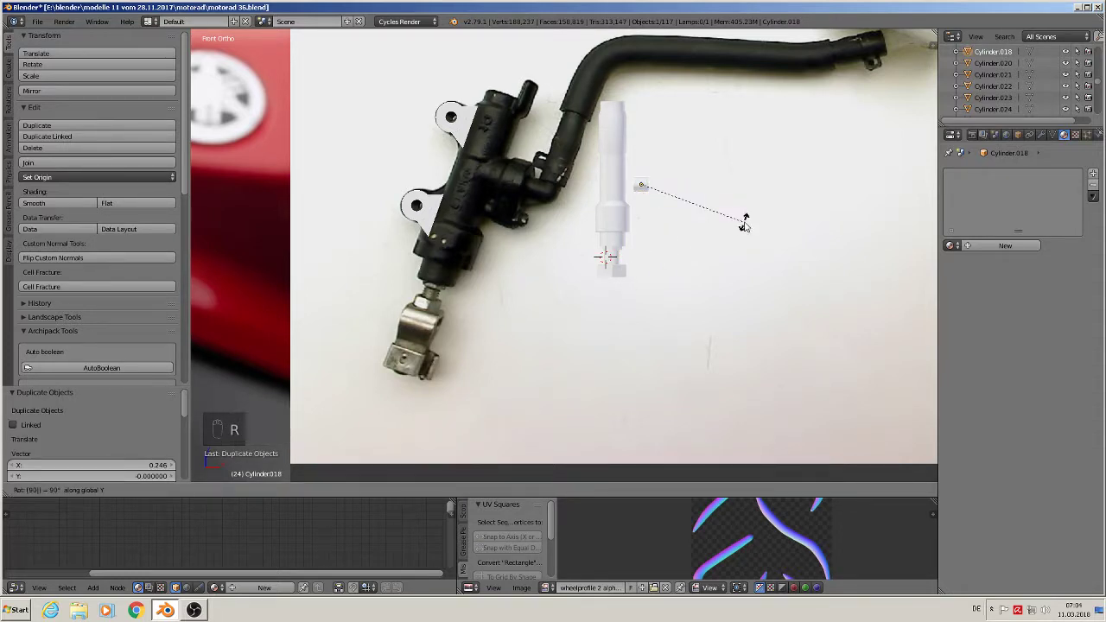
key(s)
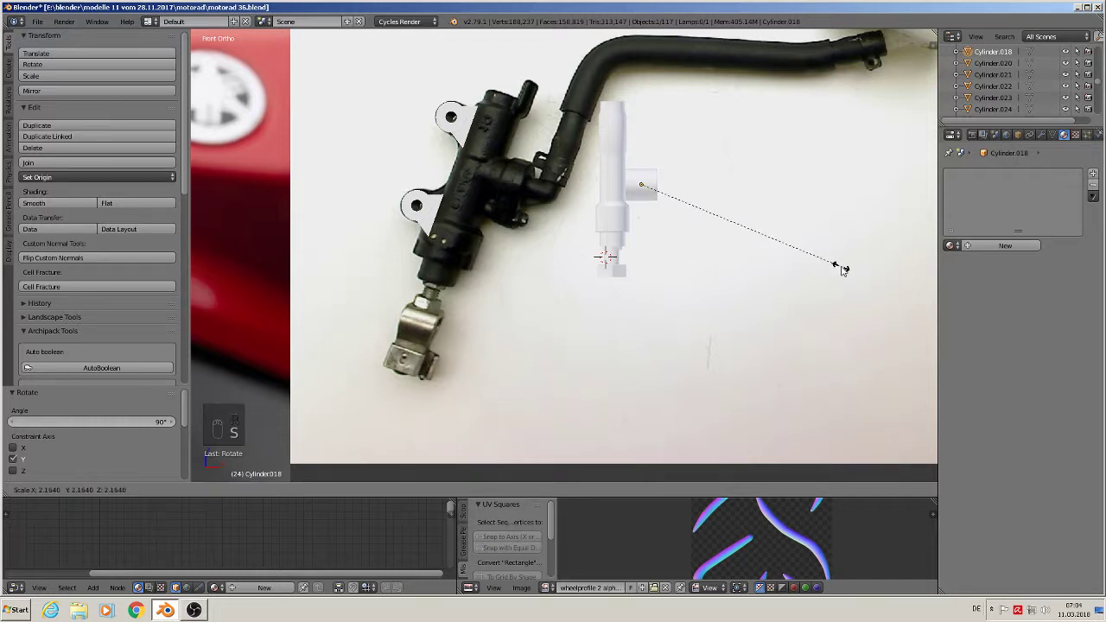
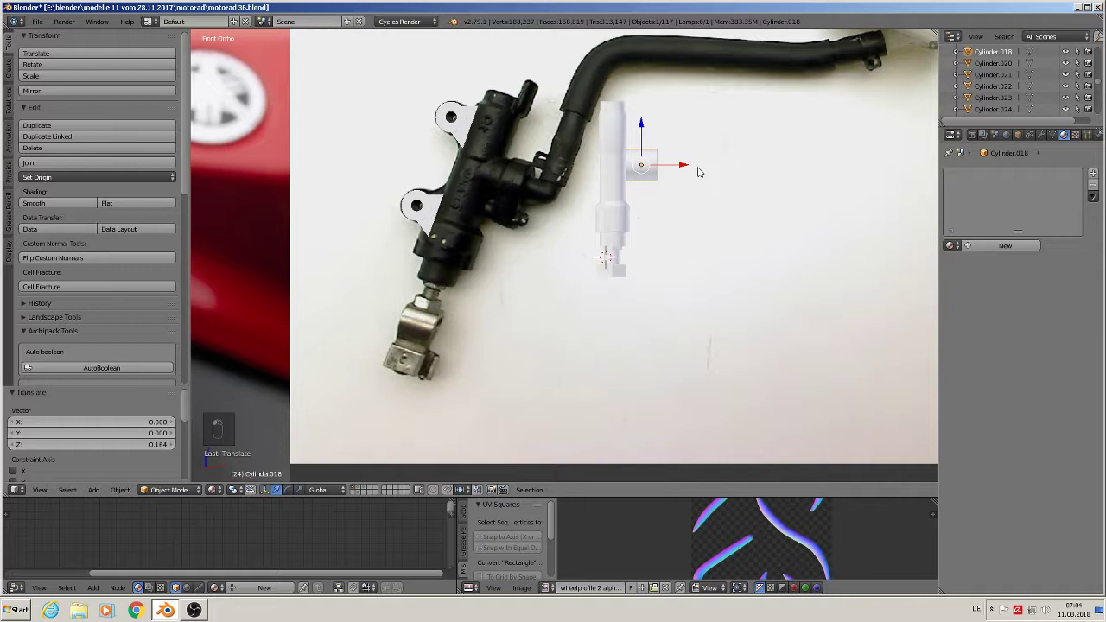
click(696, 165)
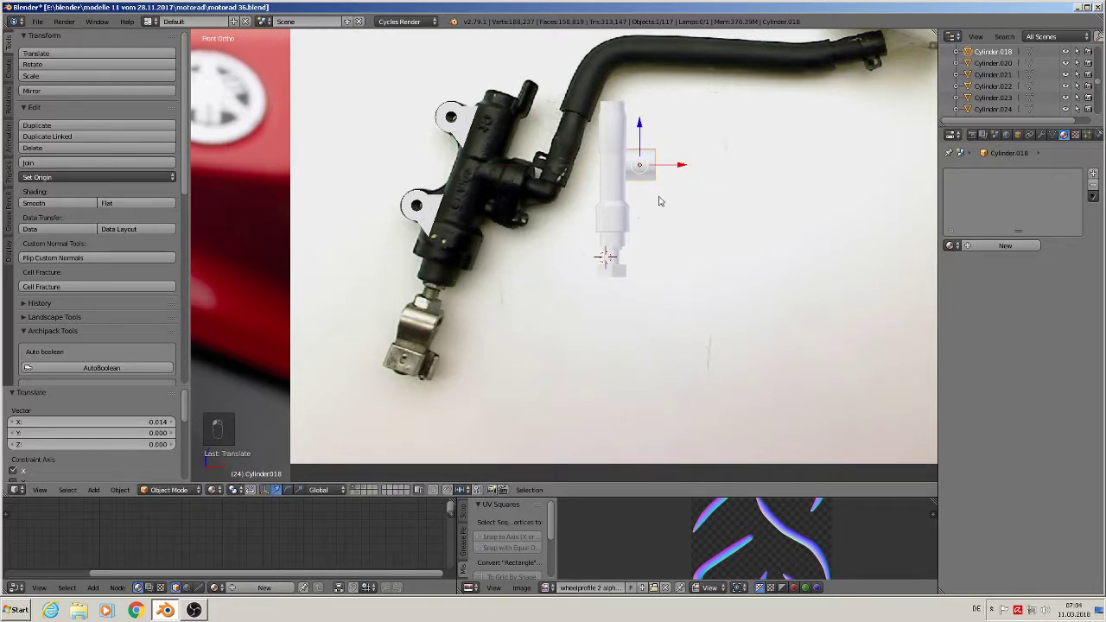
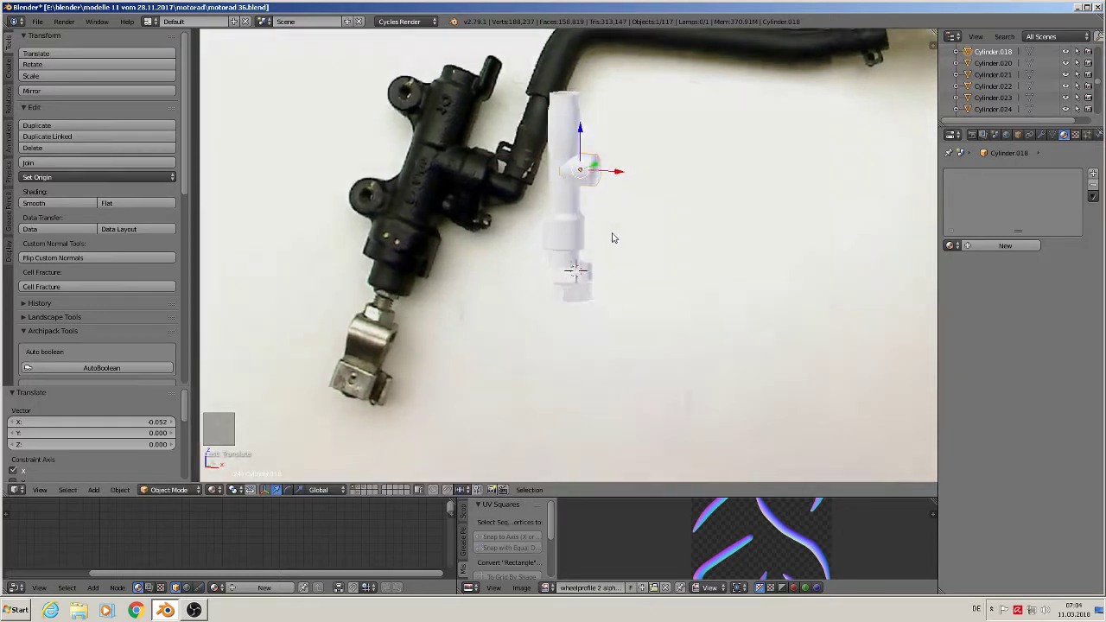
key(s)
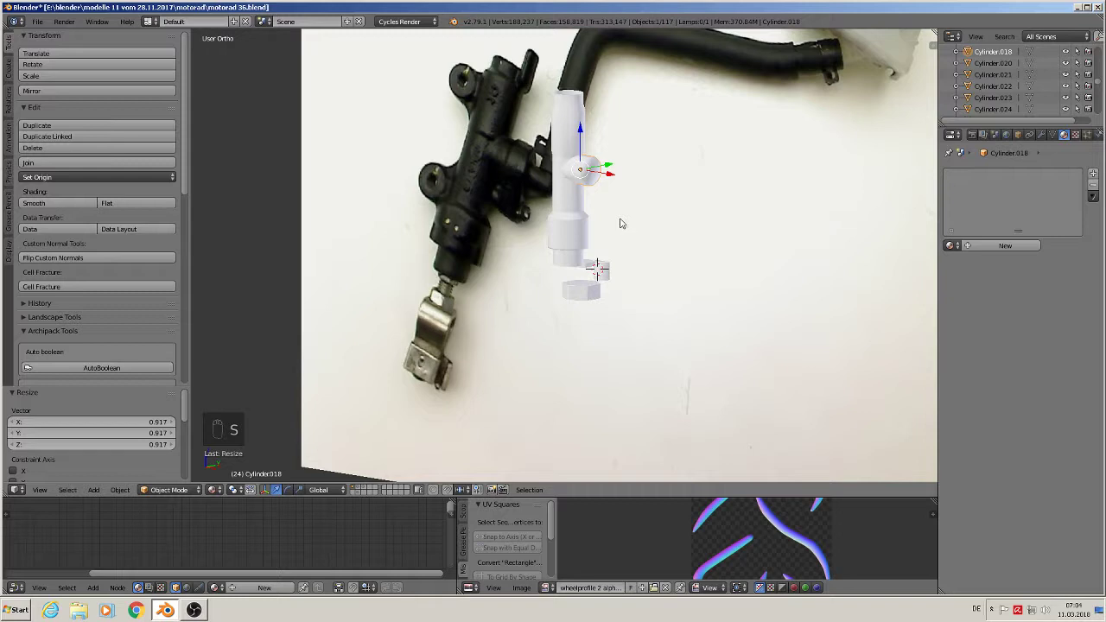
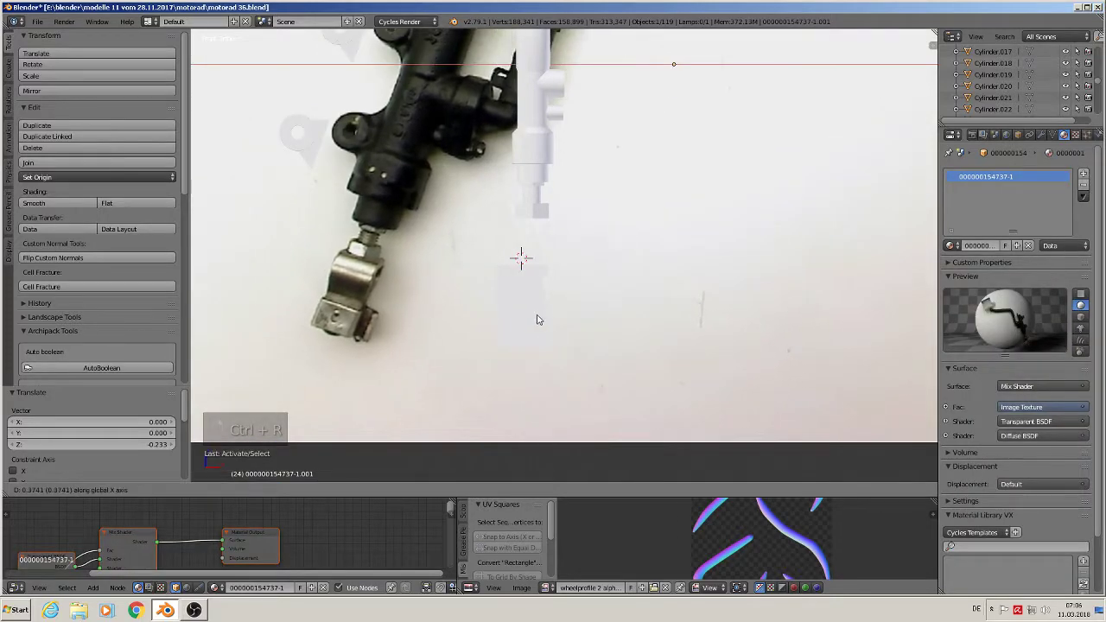
Slide the reference photo sideways and place a new cube below the fitting's lower end.
drag(539, 315, 612, 356)
middle_click(612, 355)
middle_click(629, 366)
drag(506, 301, 538, 320)
drag(536, 319, 572, 331)
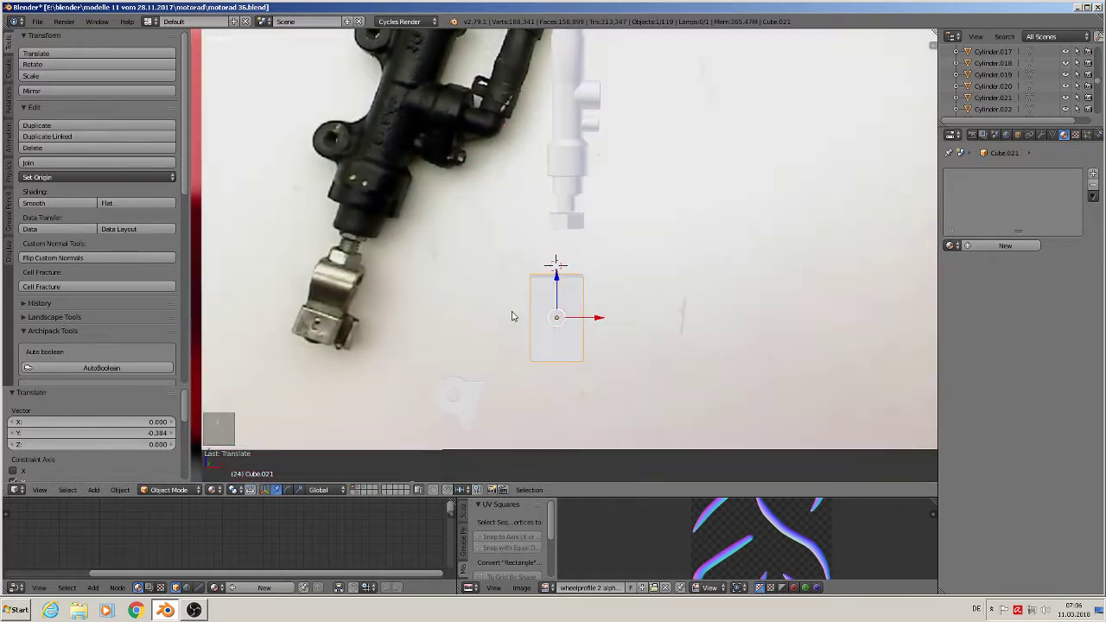
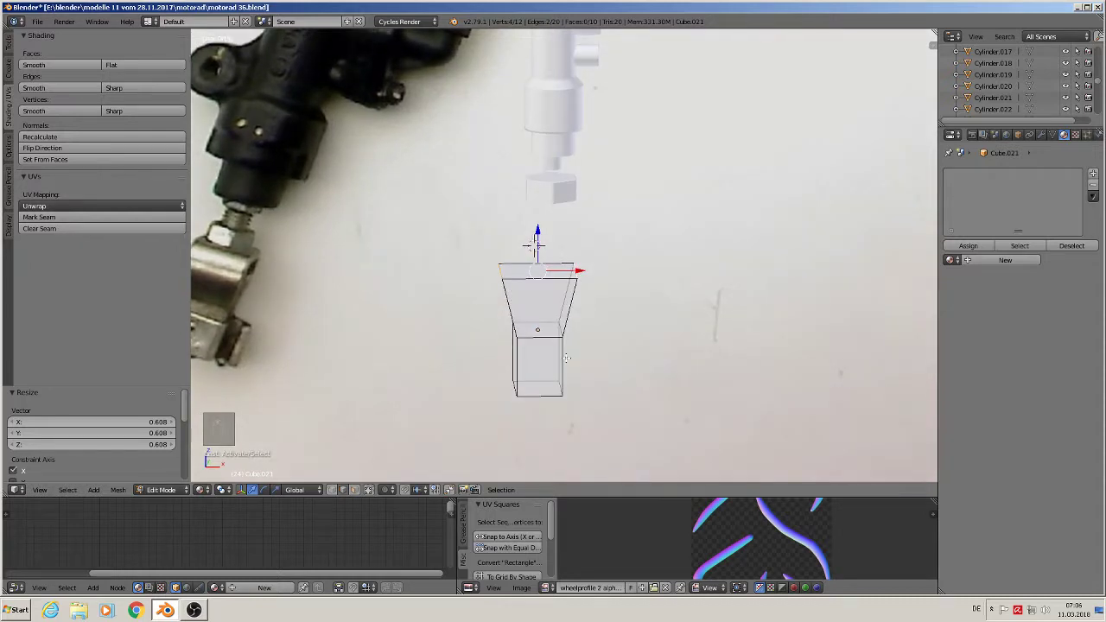
Bevel the tab's two top corner vertices round with amount 0.40 and check the profile from Front view.
key(ctrl+b)
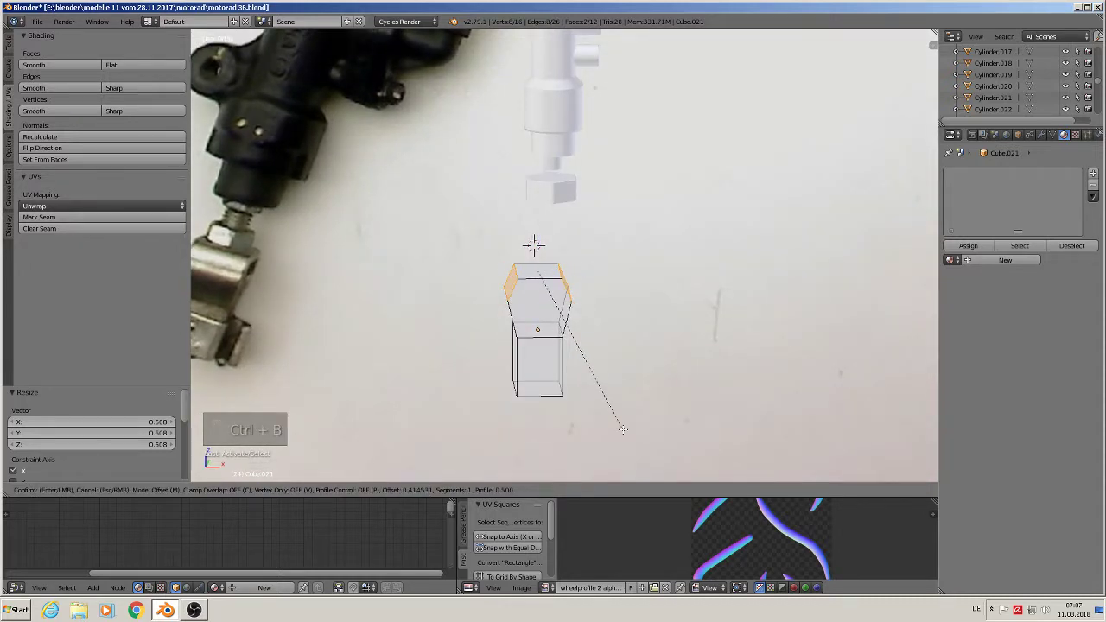
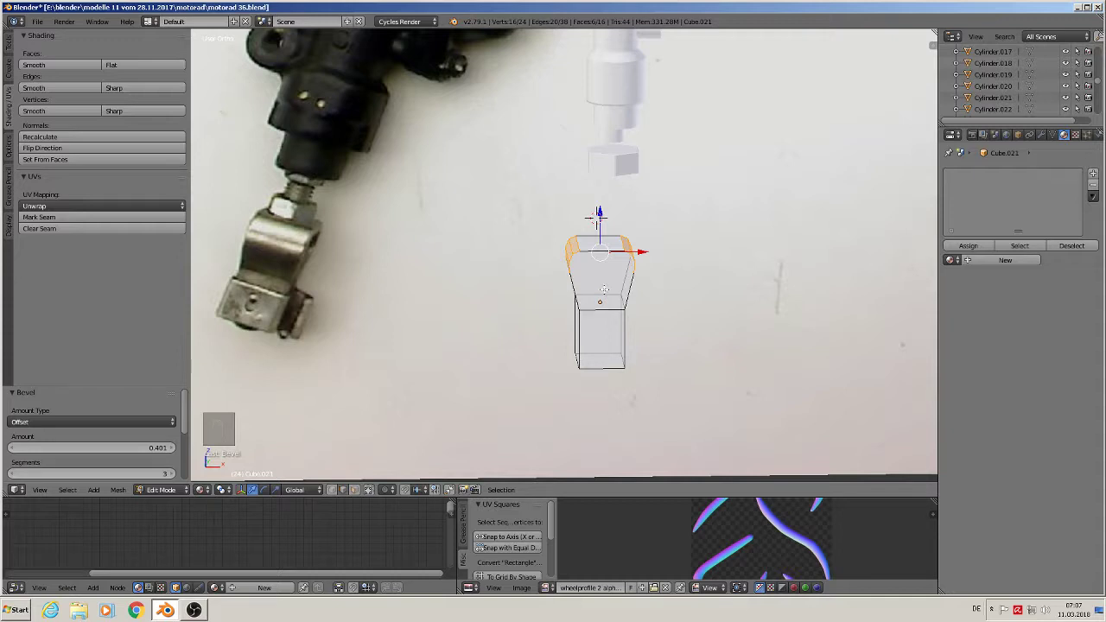
key(KP_1)
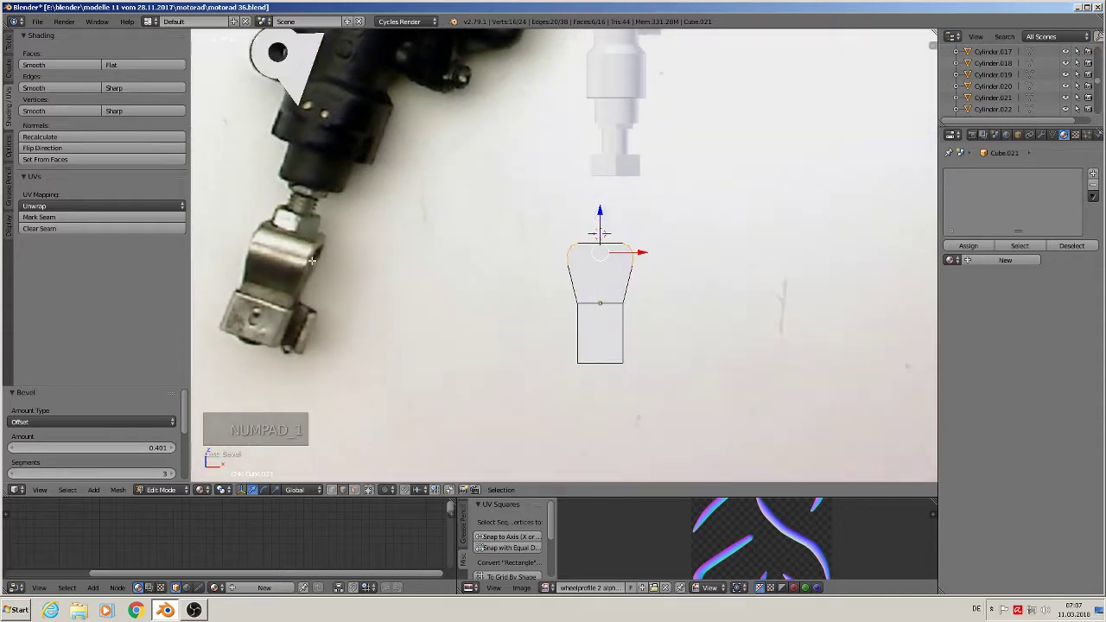
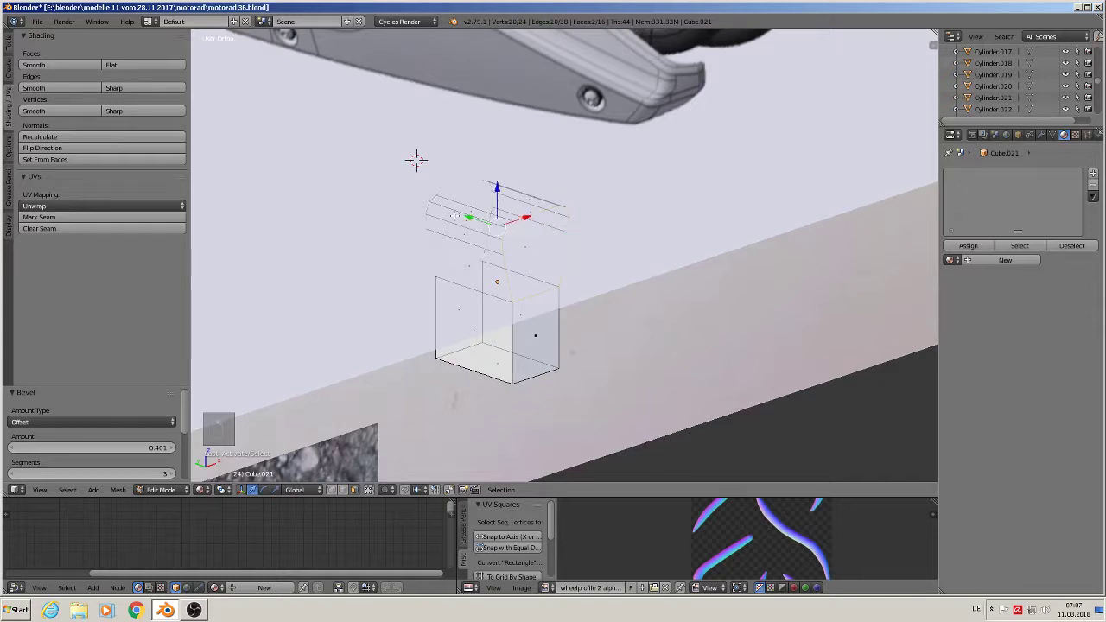
From Front view, inset the tab face inward to start forming a thick frame border.
key(KP_1)
key(e)
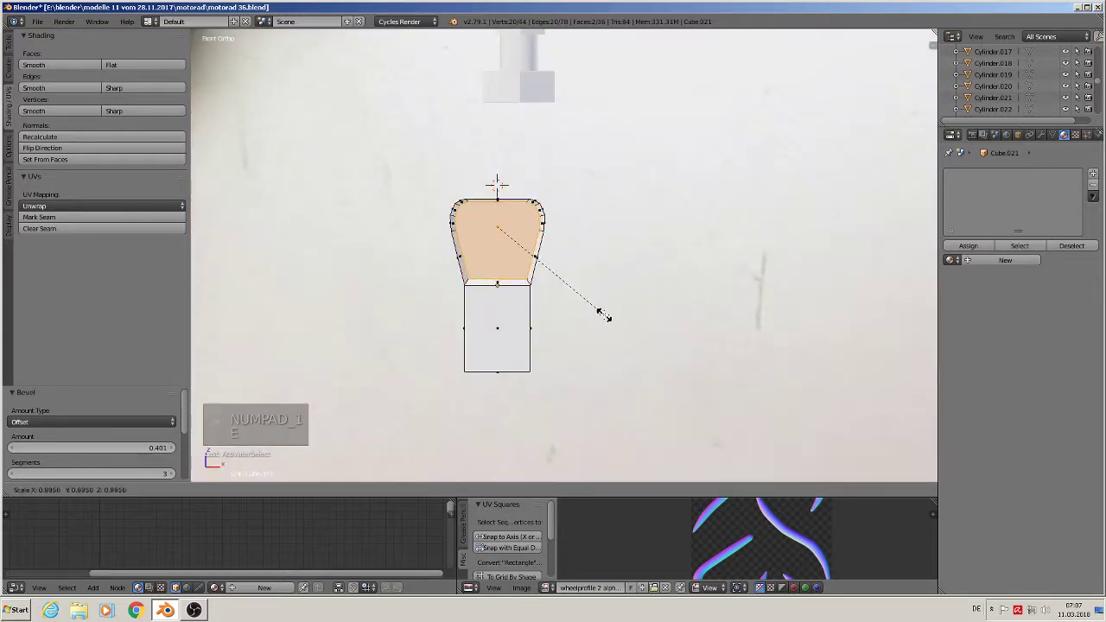
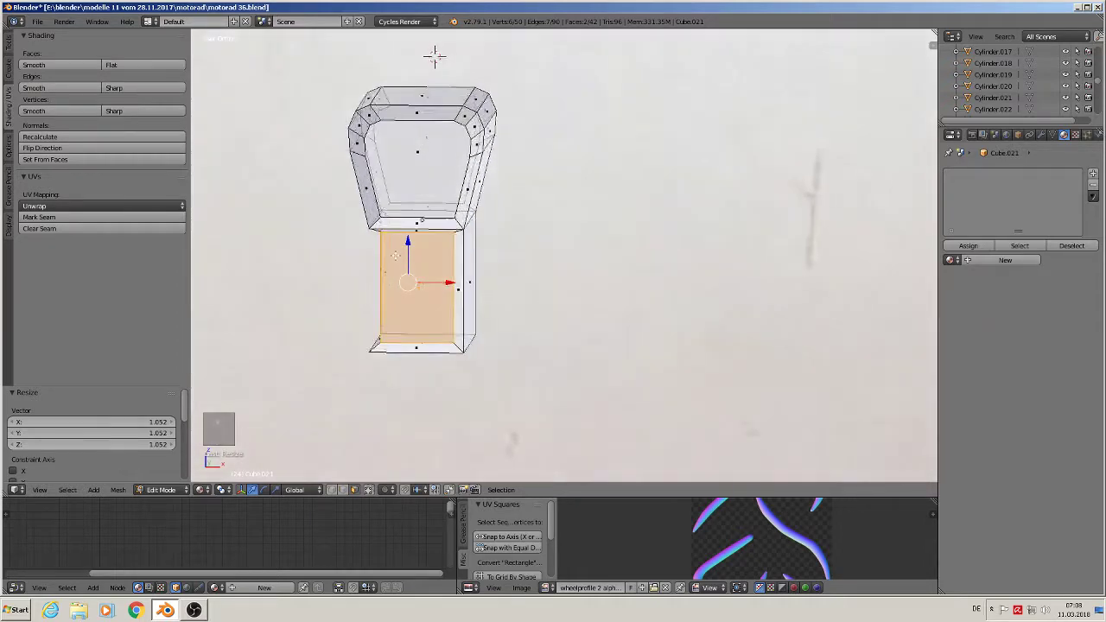
Undo the lower box's inset attempts, then delete its inner face and leftover edges to open a frame.
key(KP_1)
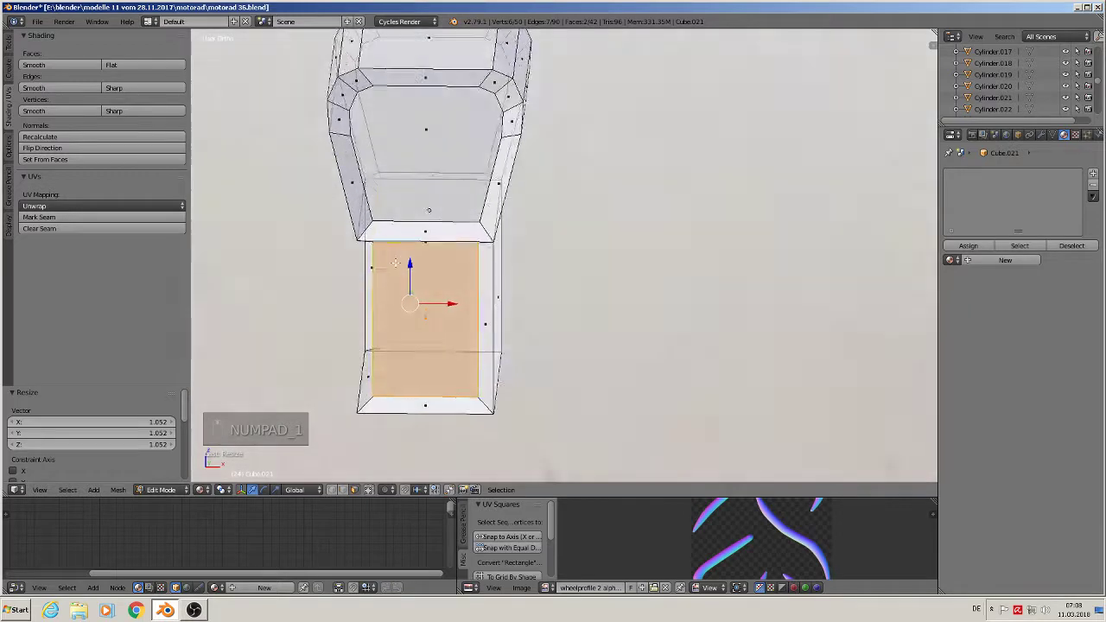
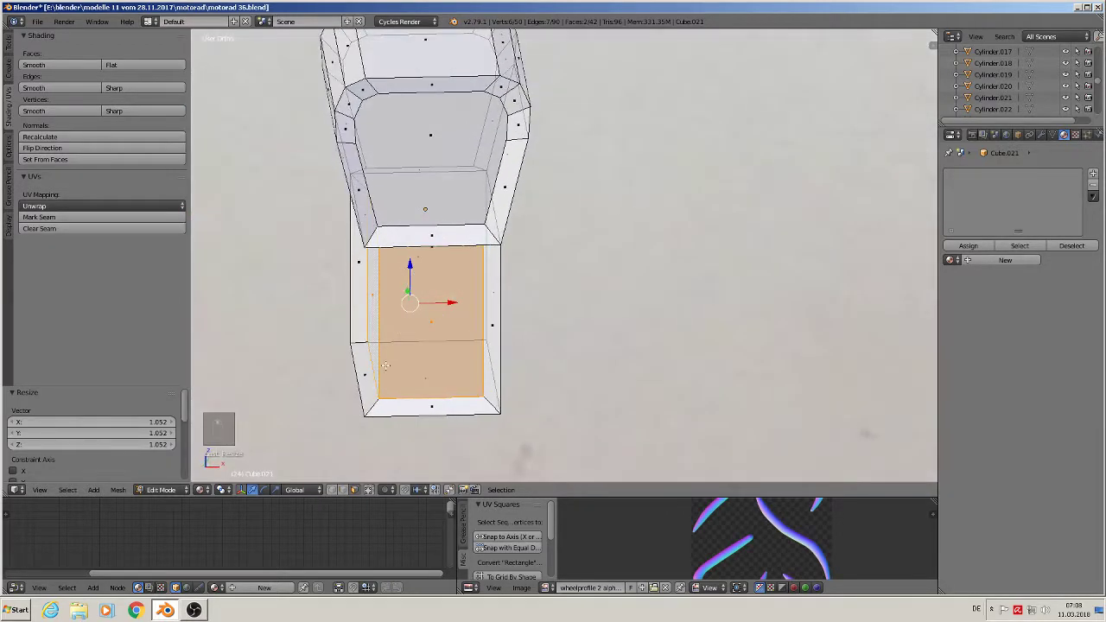
key(ctrl+z)
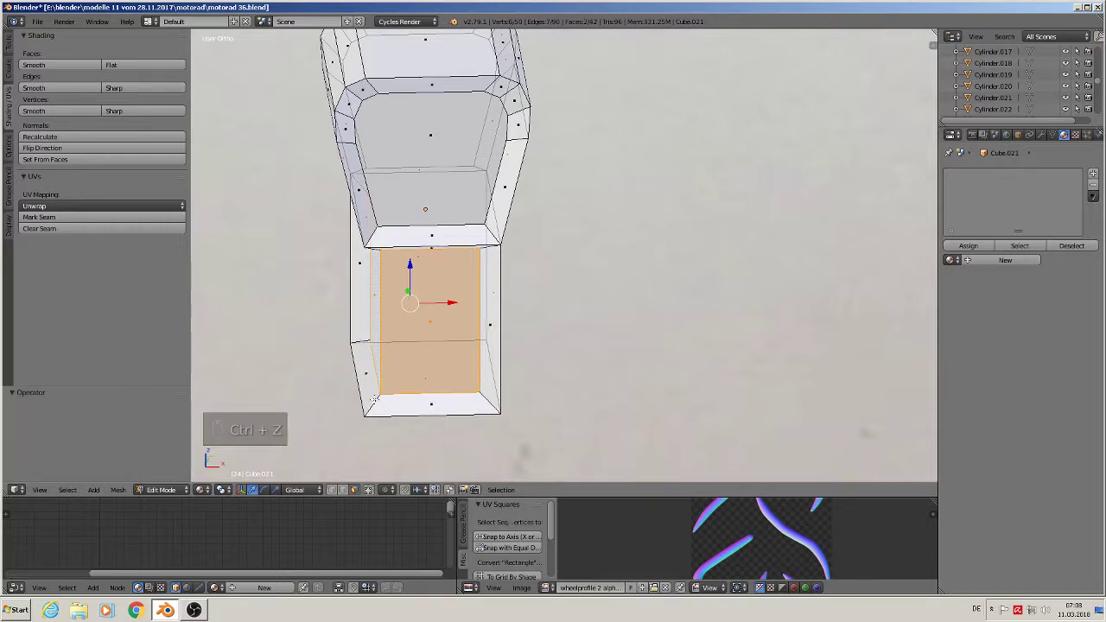
key(ctrl+z)
key(ctrl+z)
key(ctrl+z)
key(ctrl+z)
key(ctrl+z)
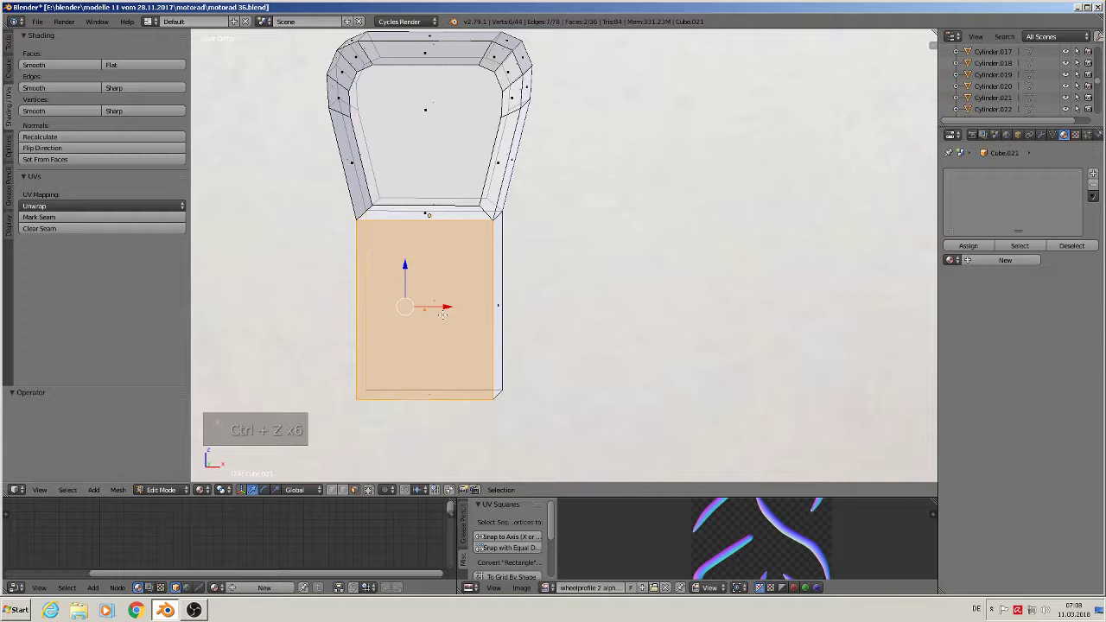
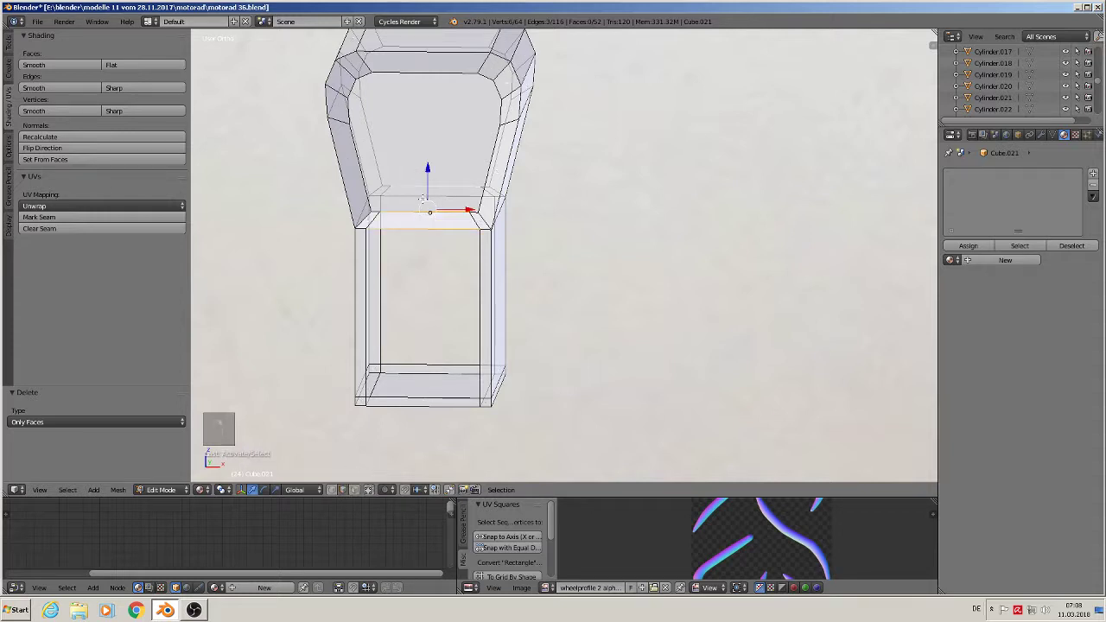
key(x)
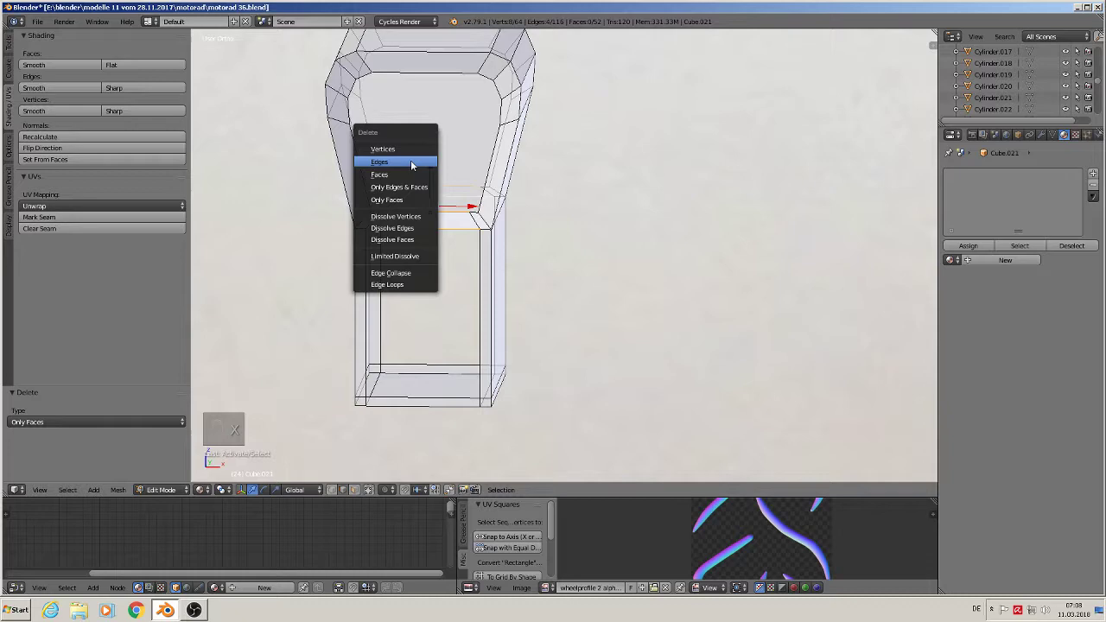
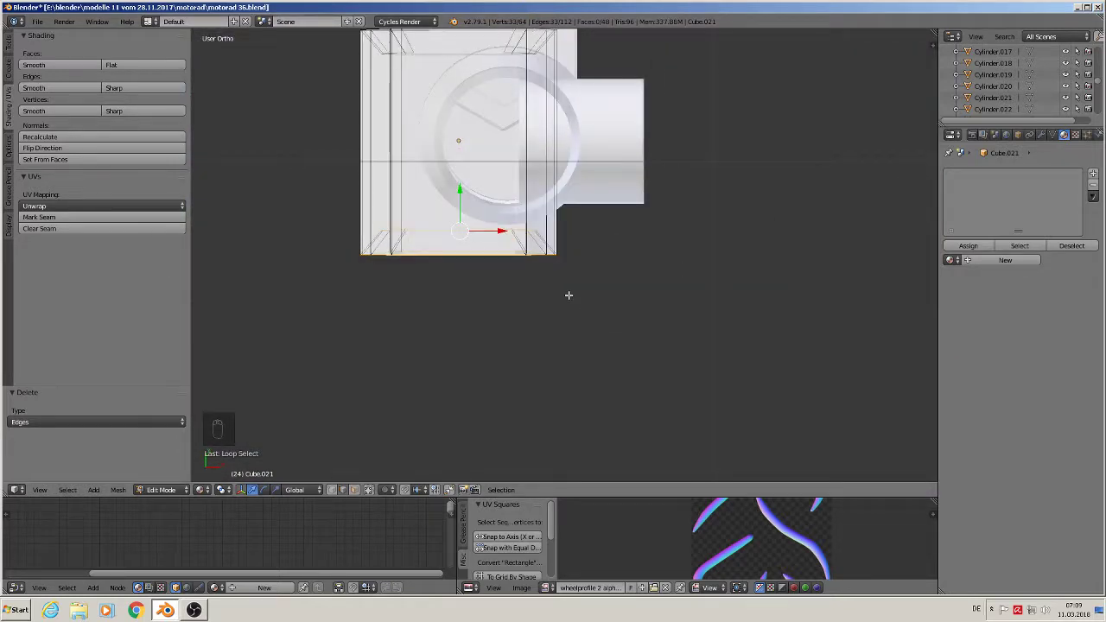
Select the legs' bottom edges and scale them to zero on Y so they sit level.
key(a)
key(c)
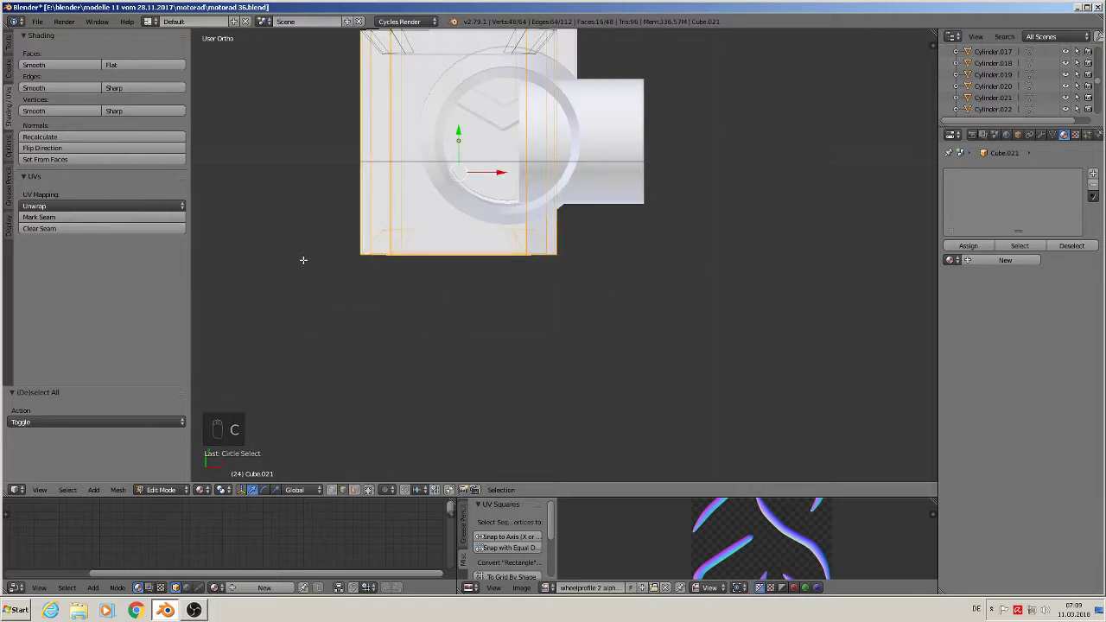
key(a)
key(c)
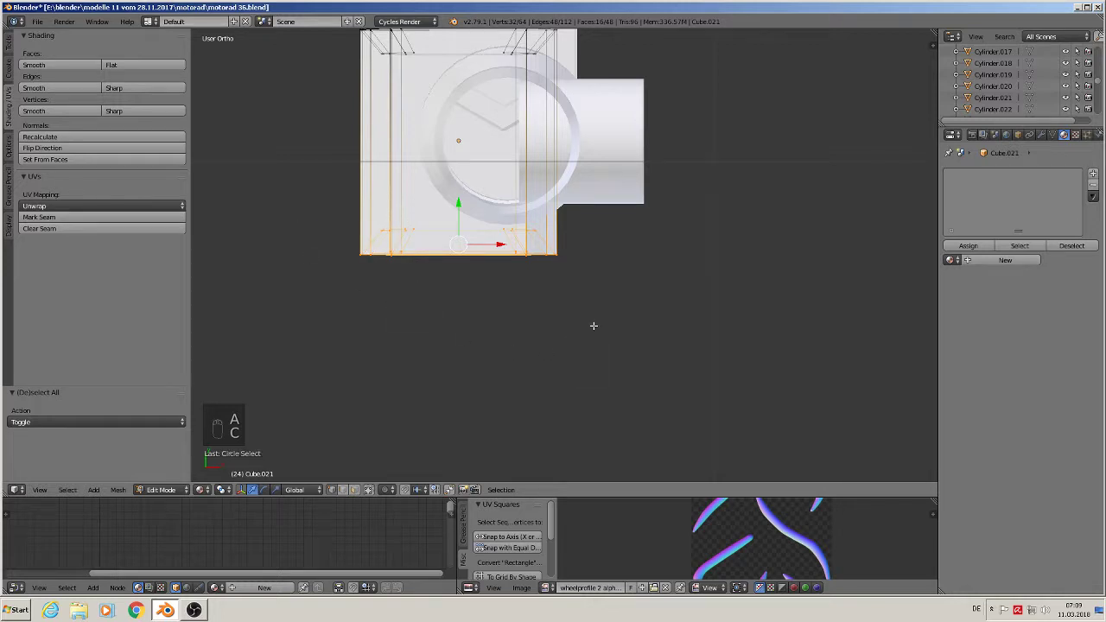
key(s)
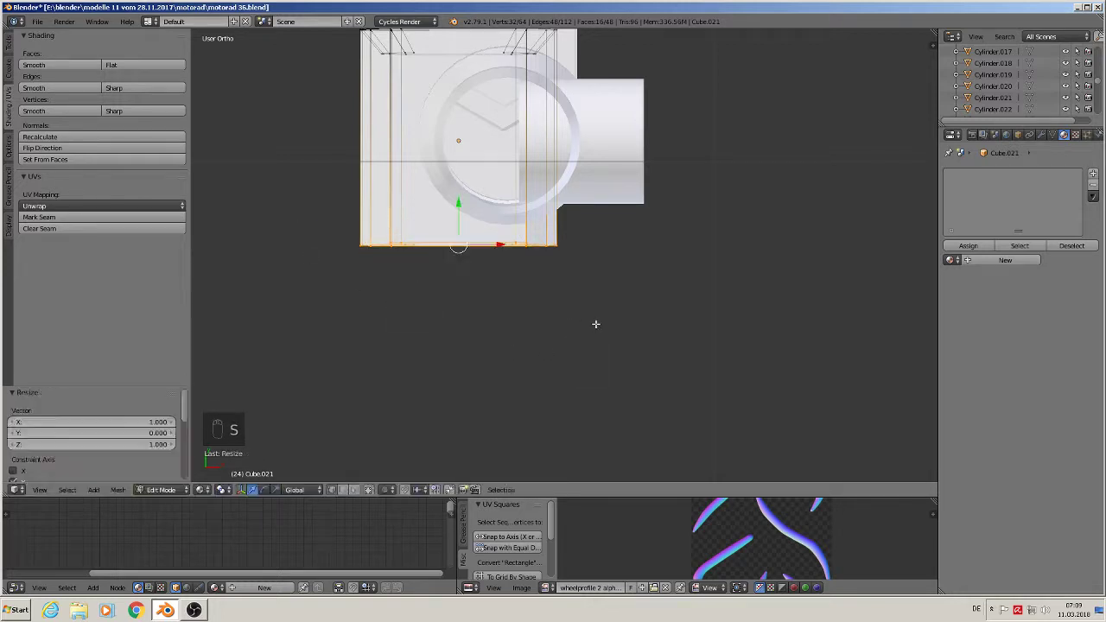
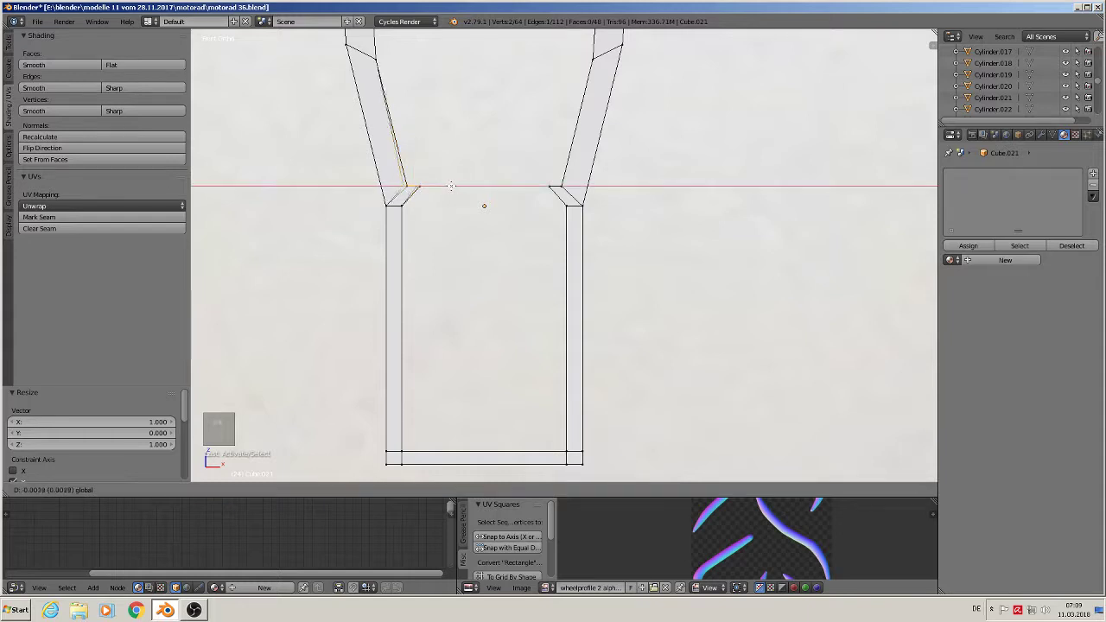
Nudge the inner corner vertices on both sides into line where the tab sides meet the legs.
key(ctrl+z)
key(a)
key(c)
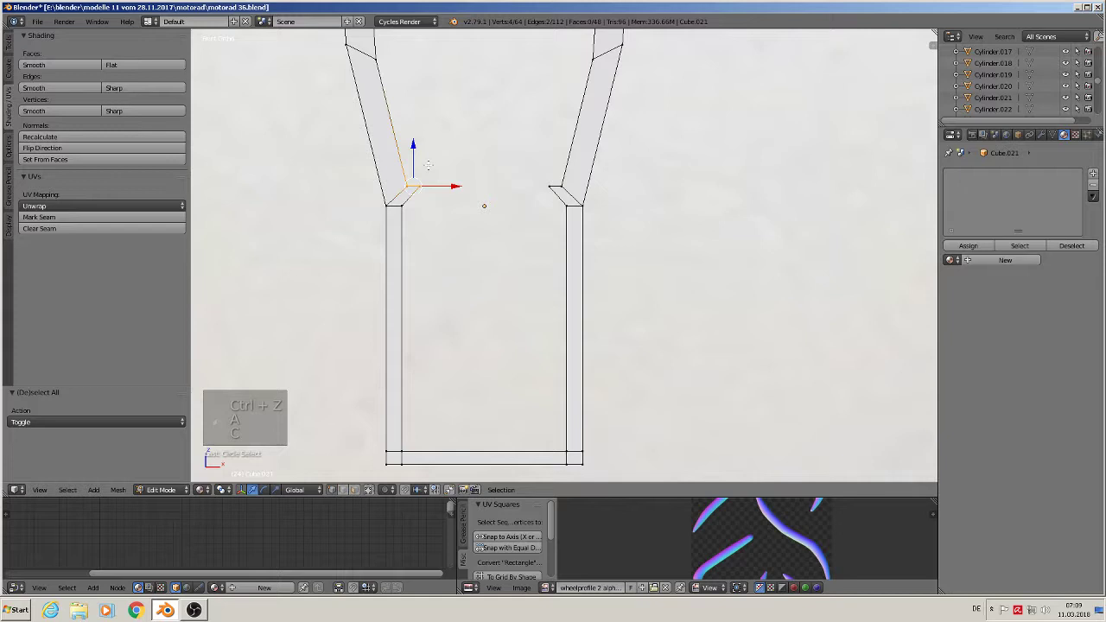
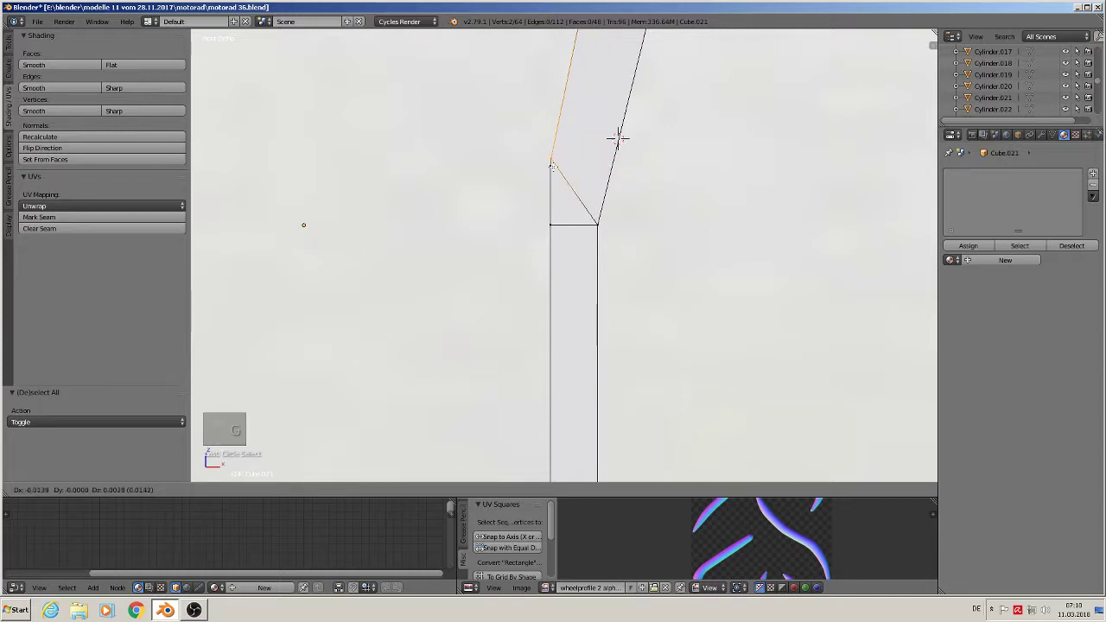
key(g)
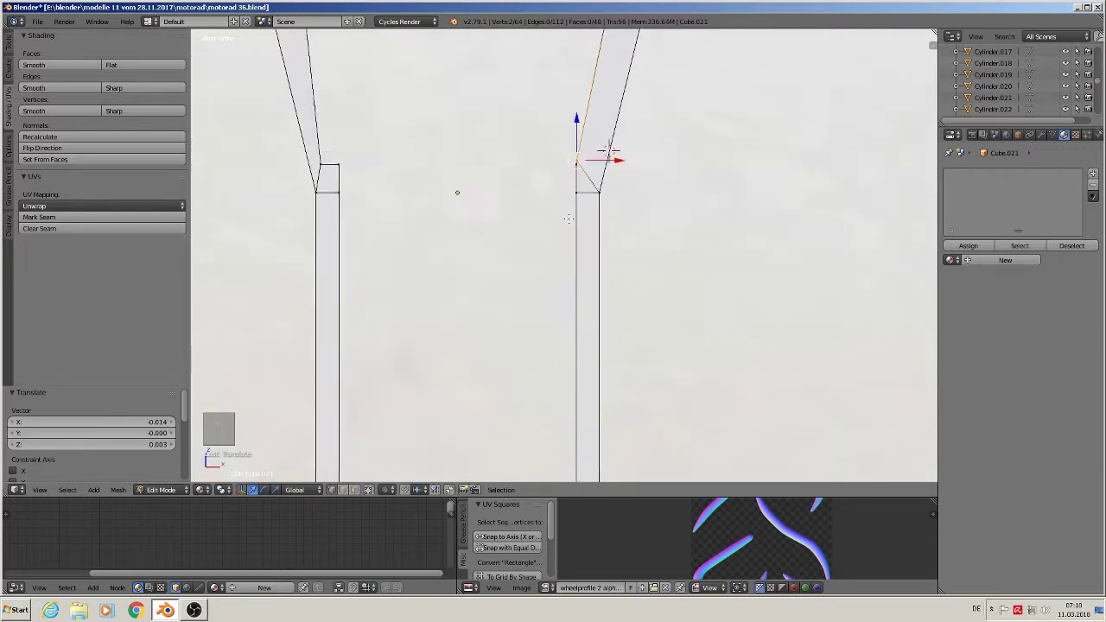
key(a)
key(c)
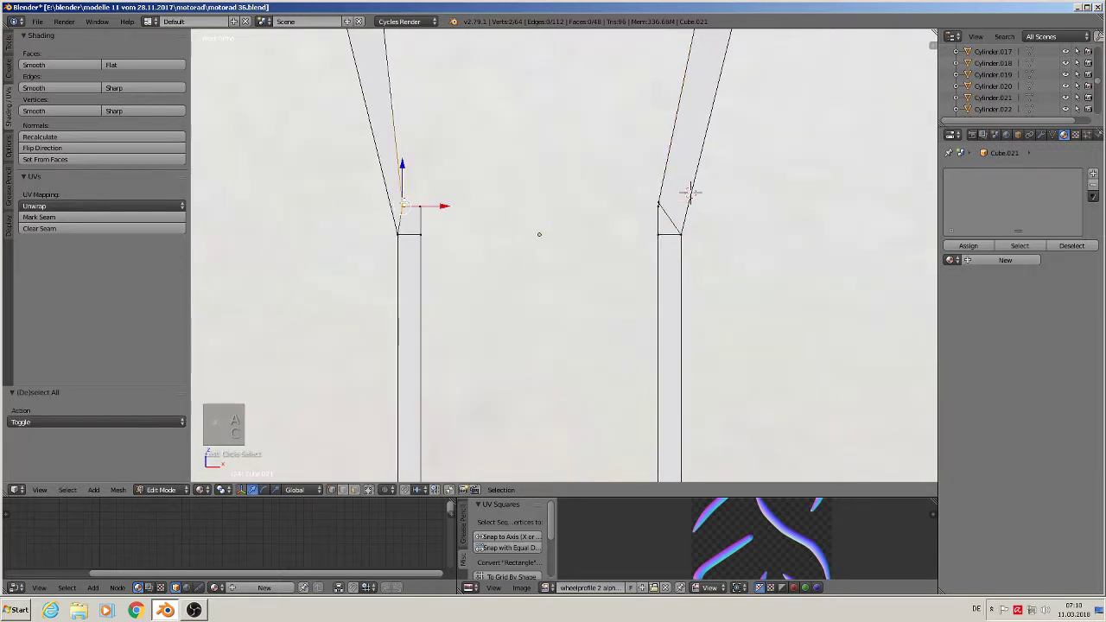
key(g)
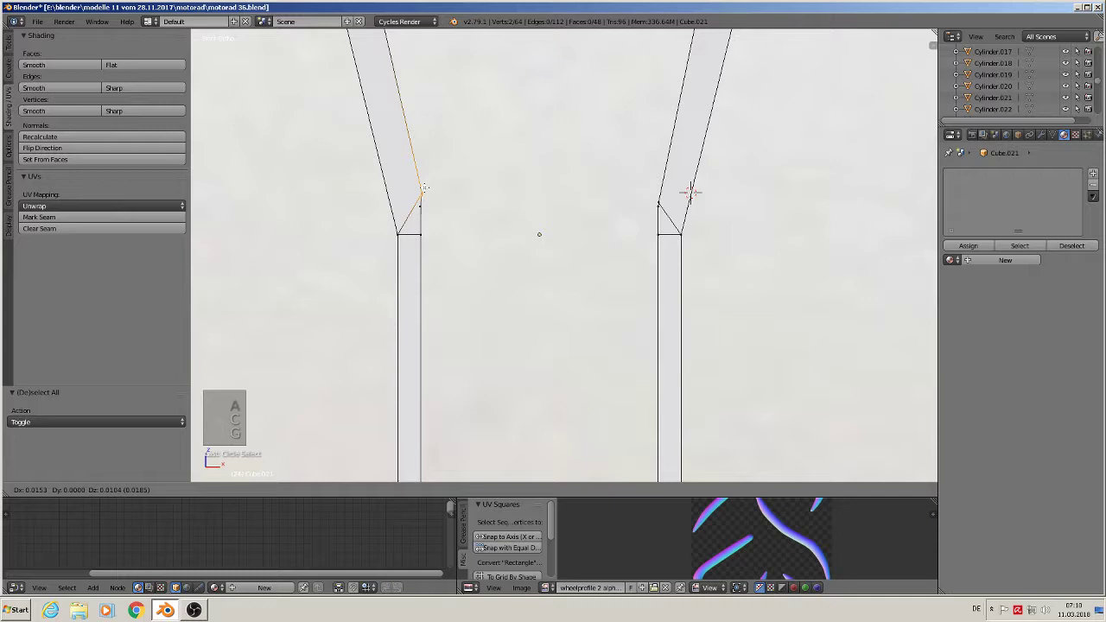
Leave Edit Mode and bring the whole bracket and reference photo into view.
key(Tab)
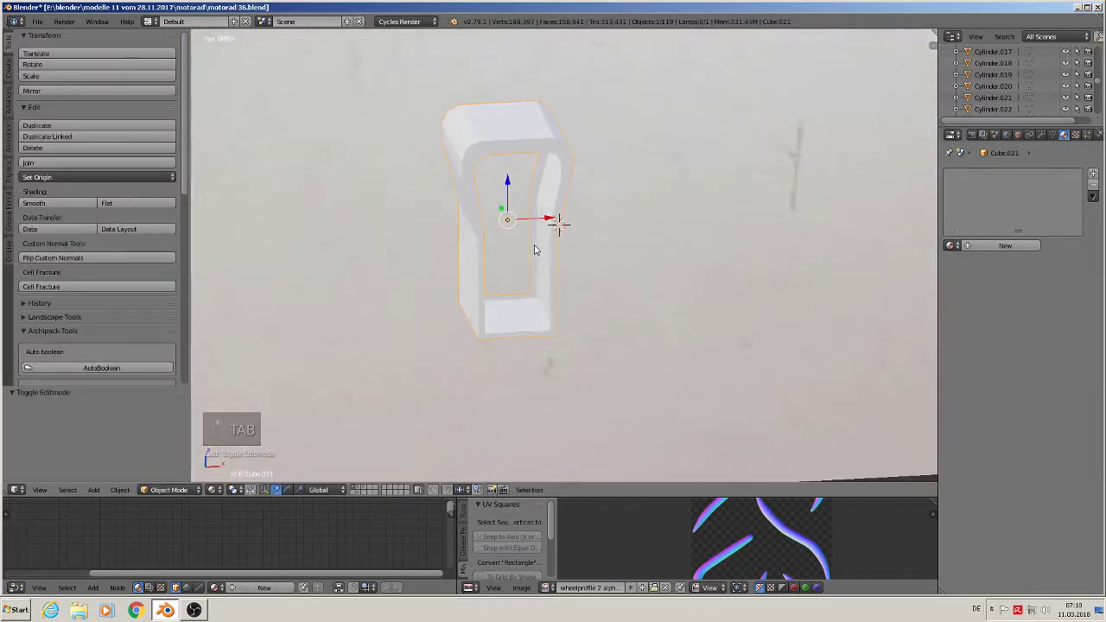
drag(535, 238, 495, 242)
Remove the bottom edges, fill new faces across the top and look up Bridge Edge Loops for the inner rims.
middle_click(501, 222)
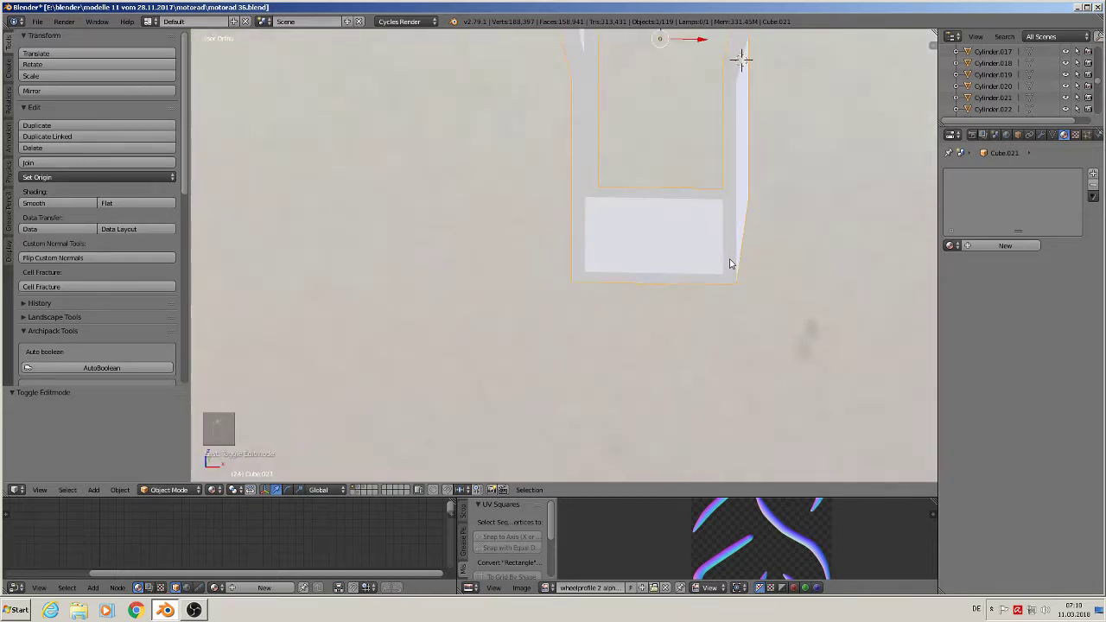
key(Tab)
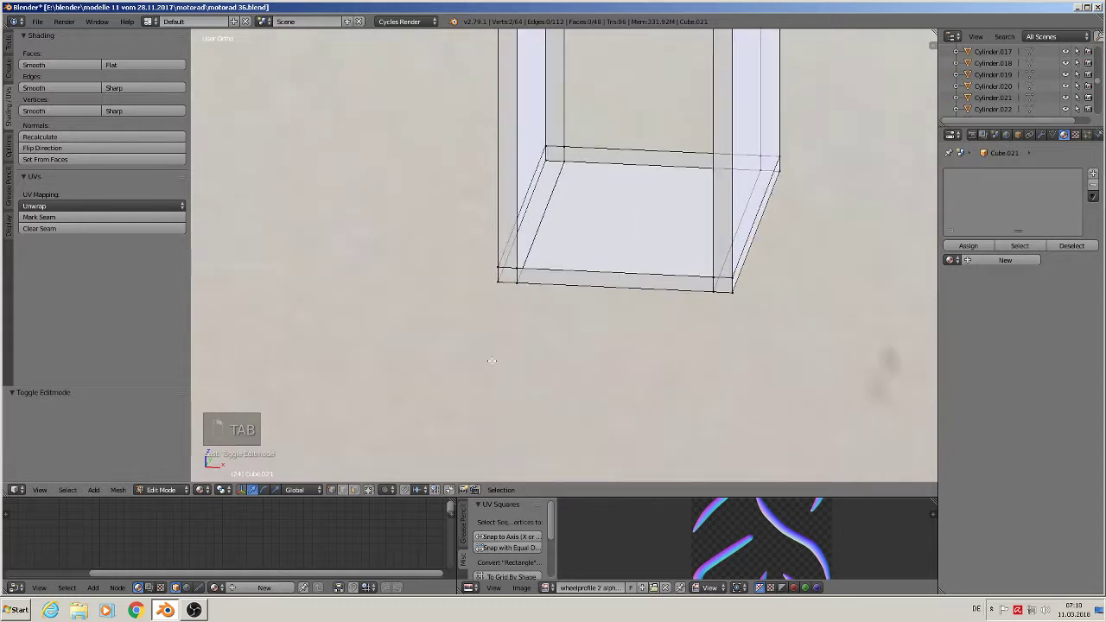
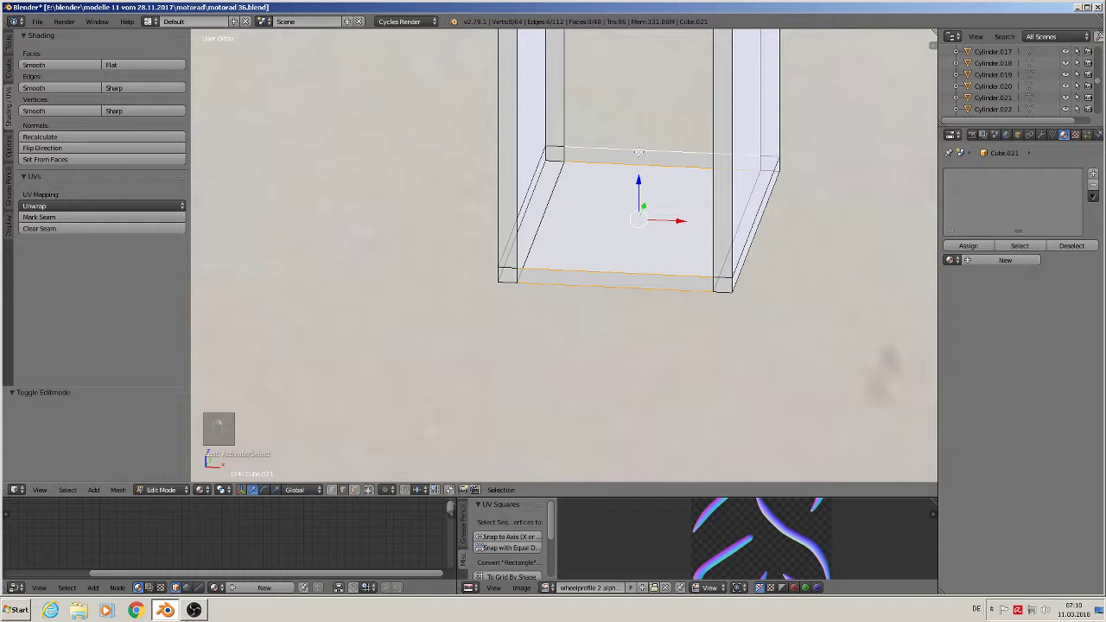
key(x)
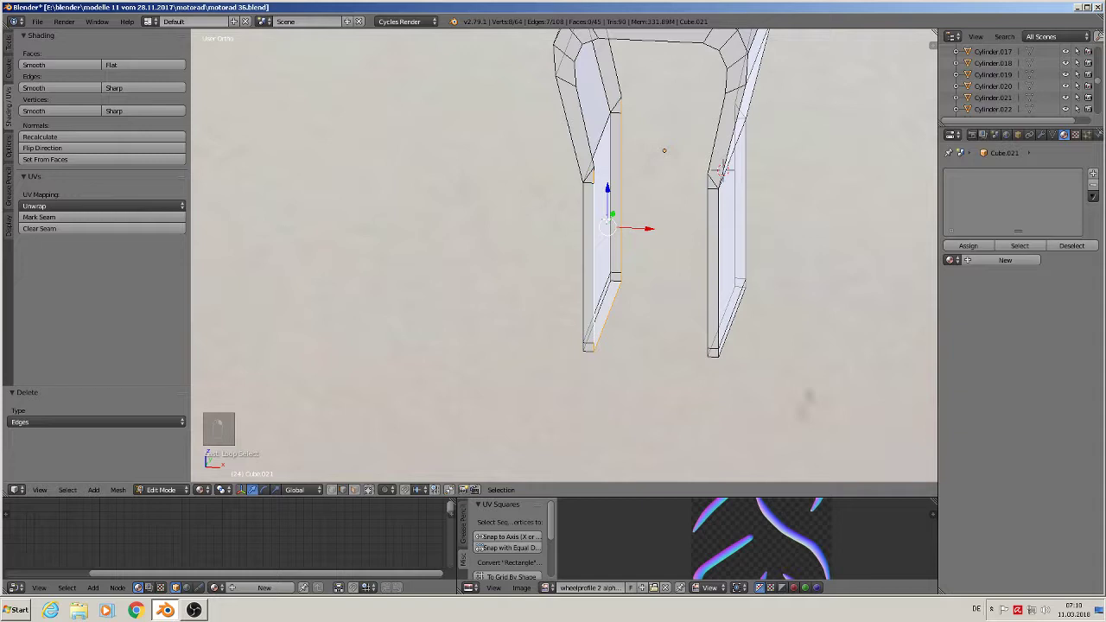
key(f)
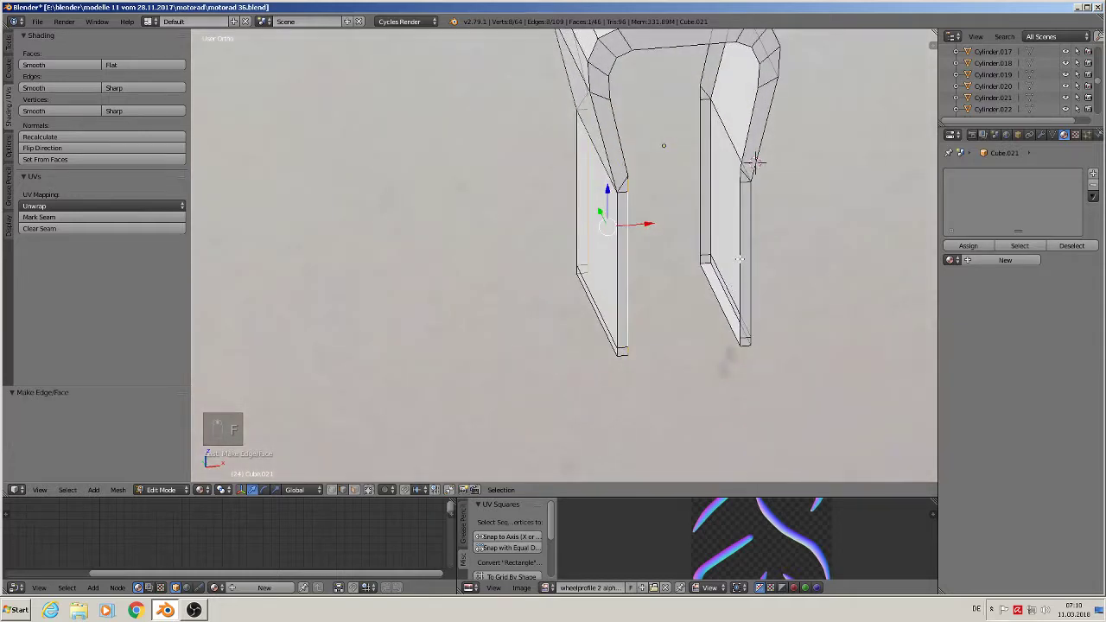
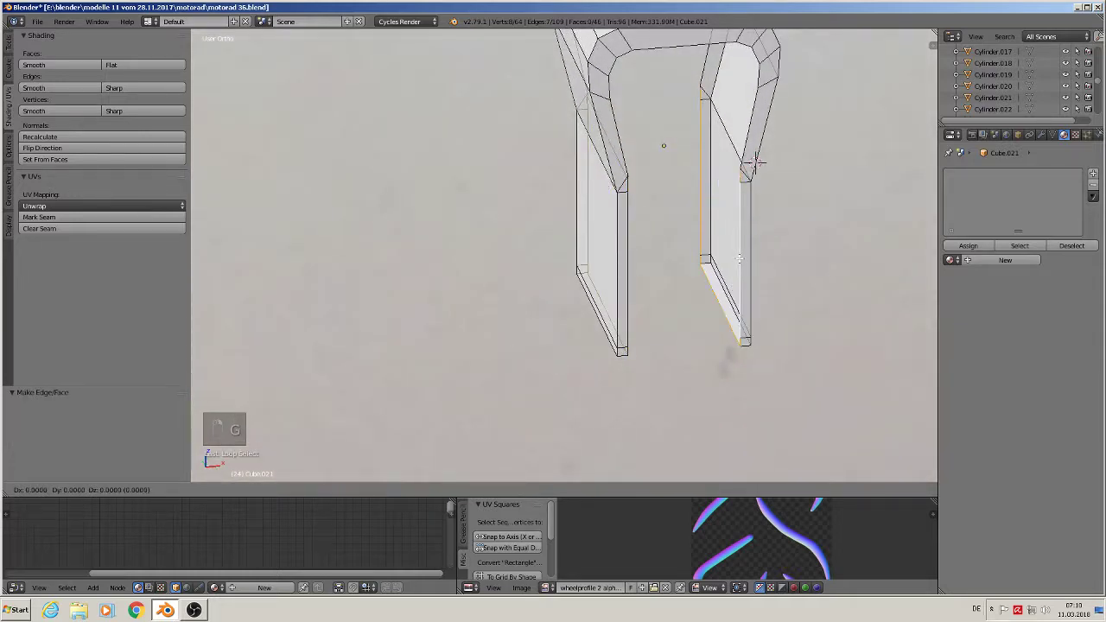
key(f)
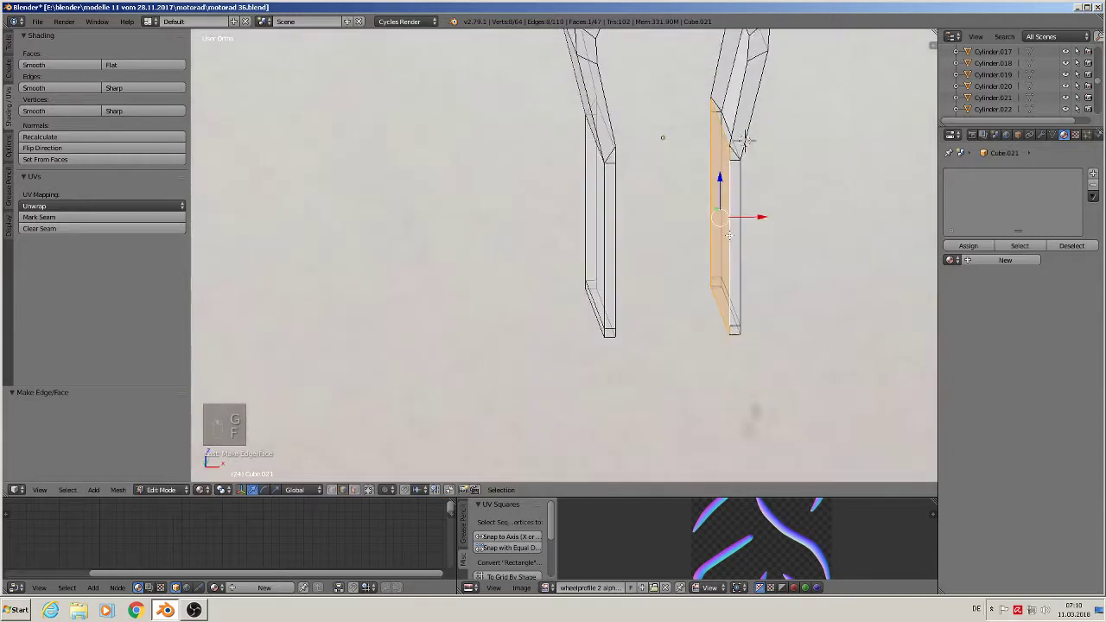
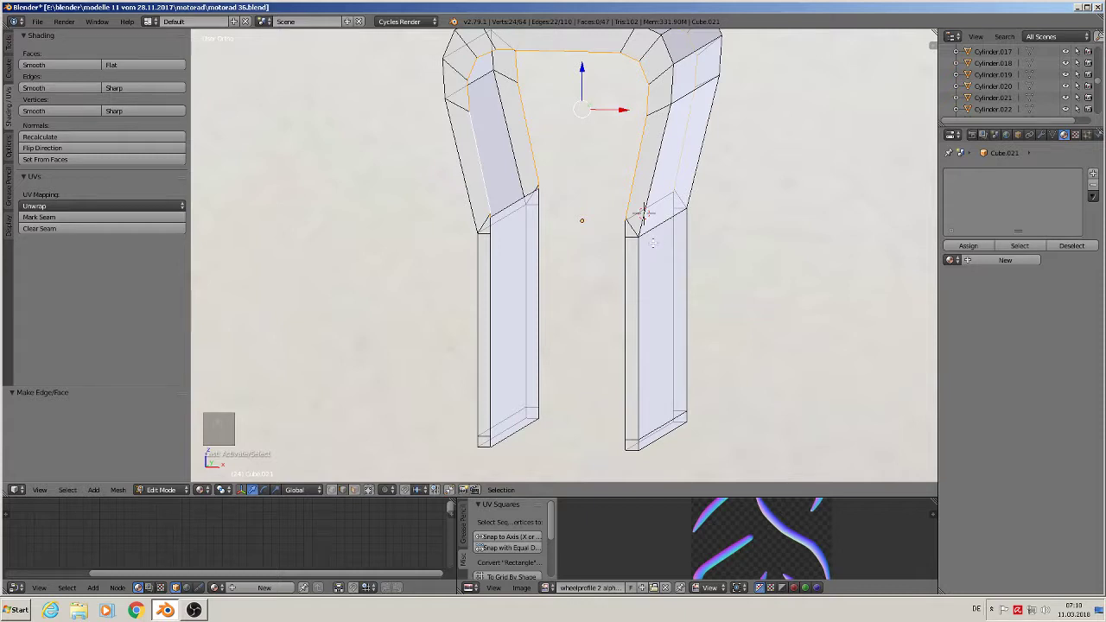
key(space)
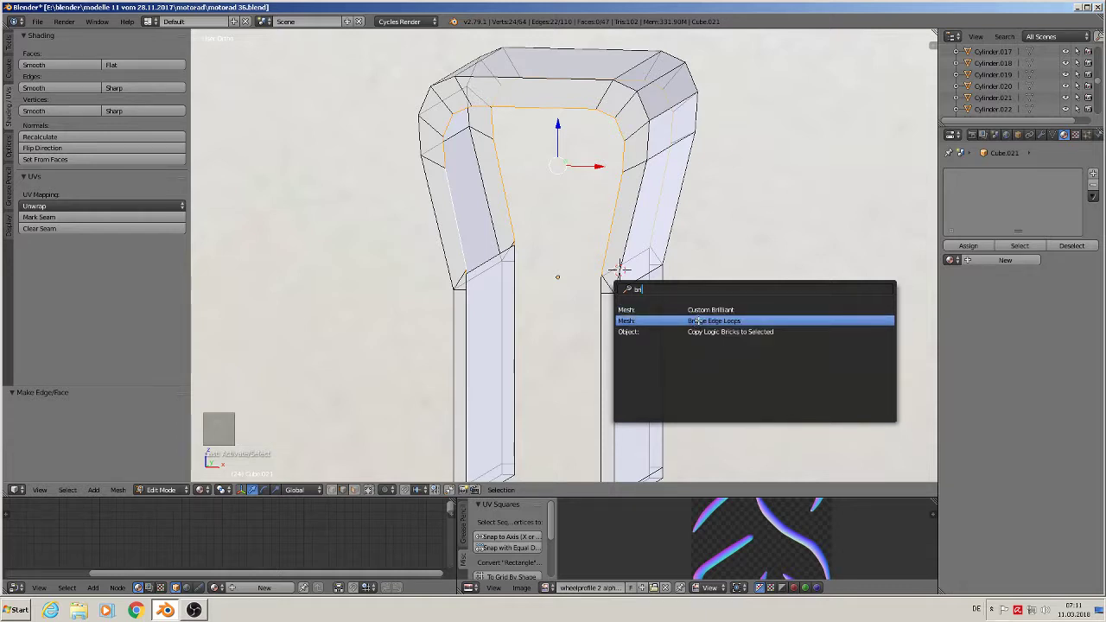
Check the bridged arch, add loop cuts across its width and scale them along Y.
key(Tab)
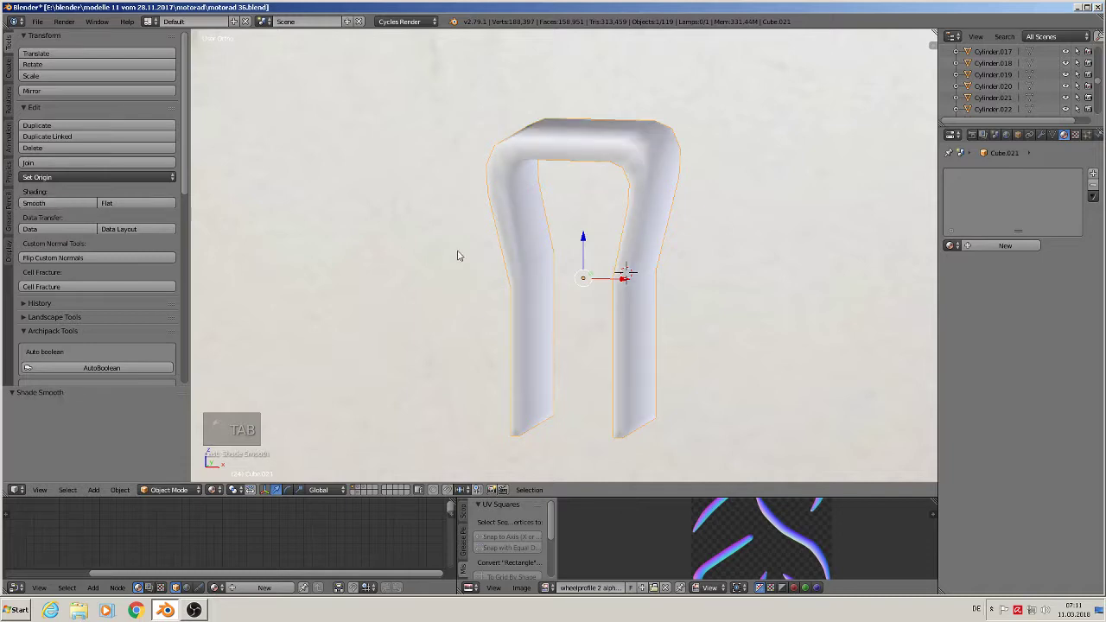
key(Tab)
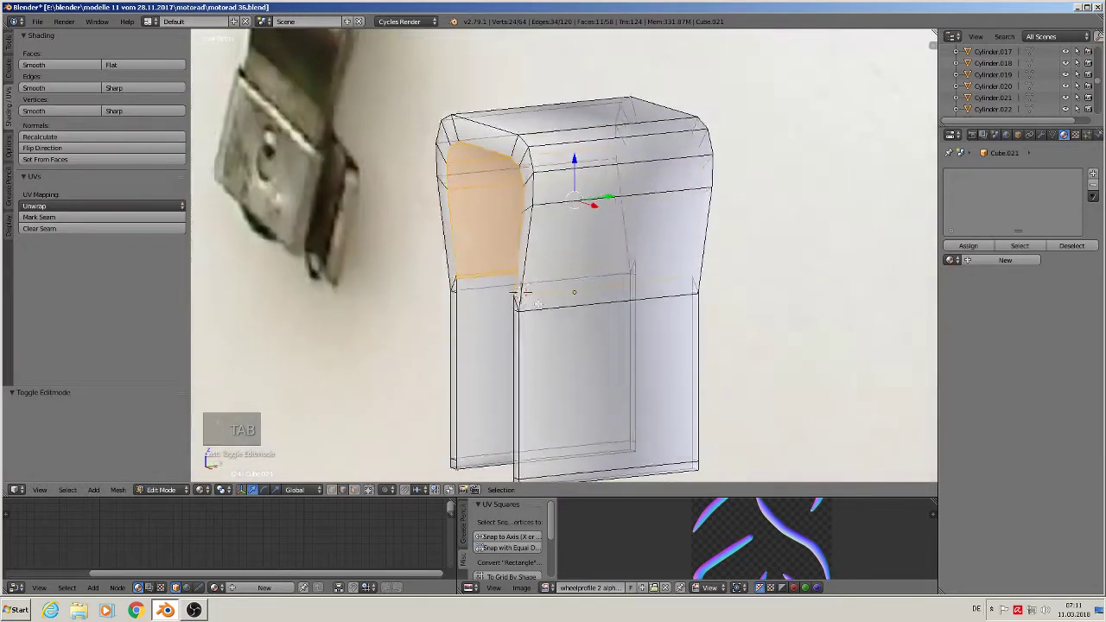
key(ctrl+r)
key(s)
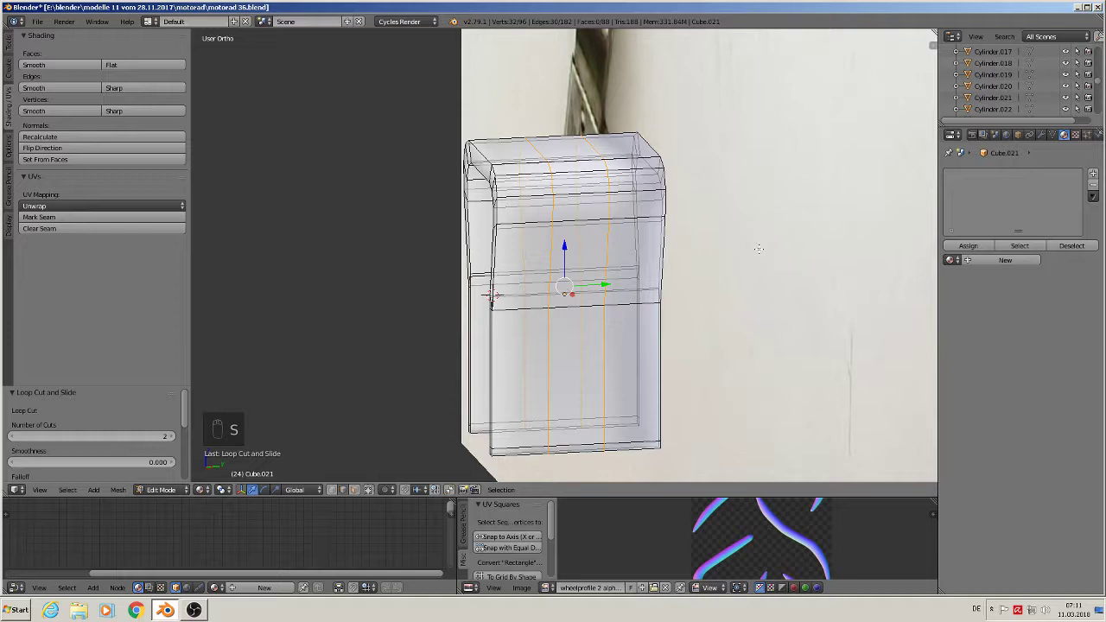
key(y)
key(s)
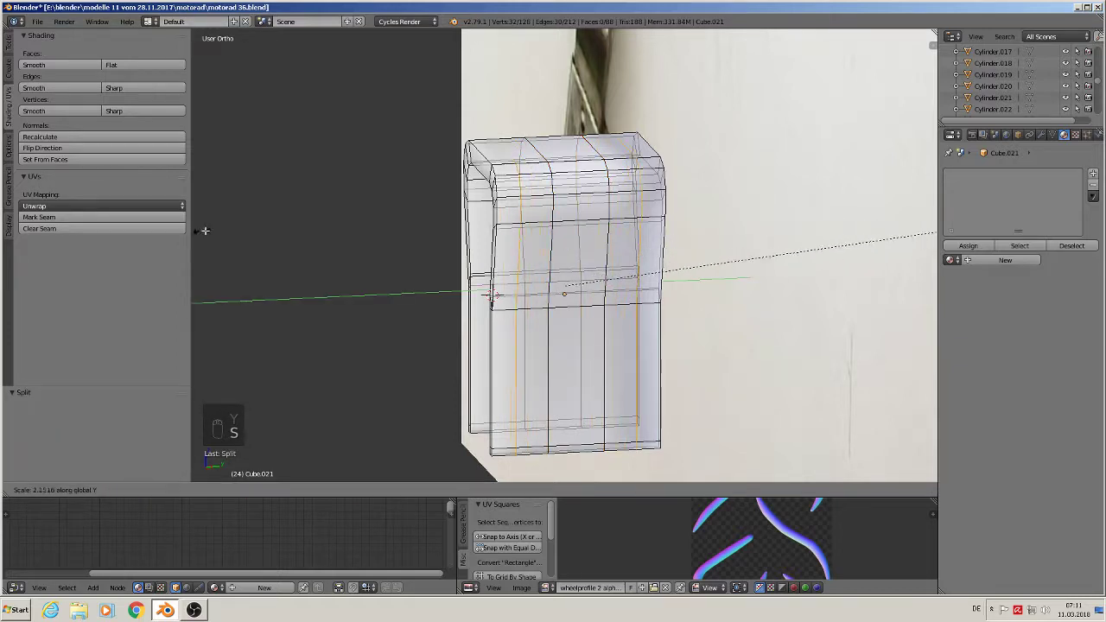
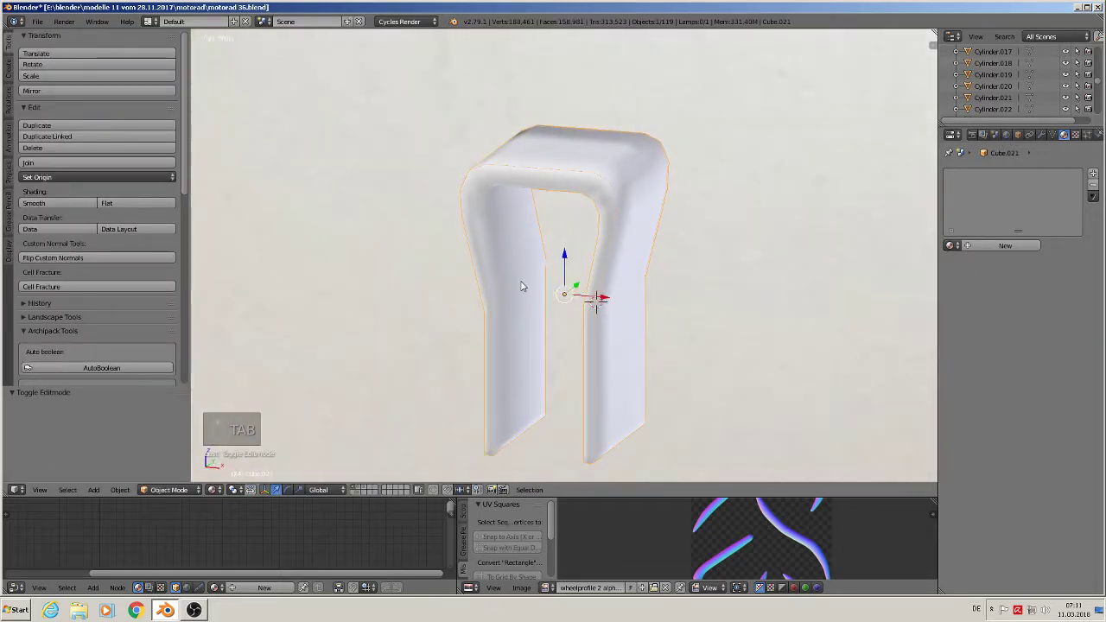
Inspect the arch in and out of Edit Mode, reframing the view on its side.
key(Tab)
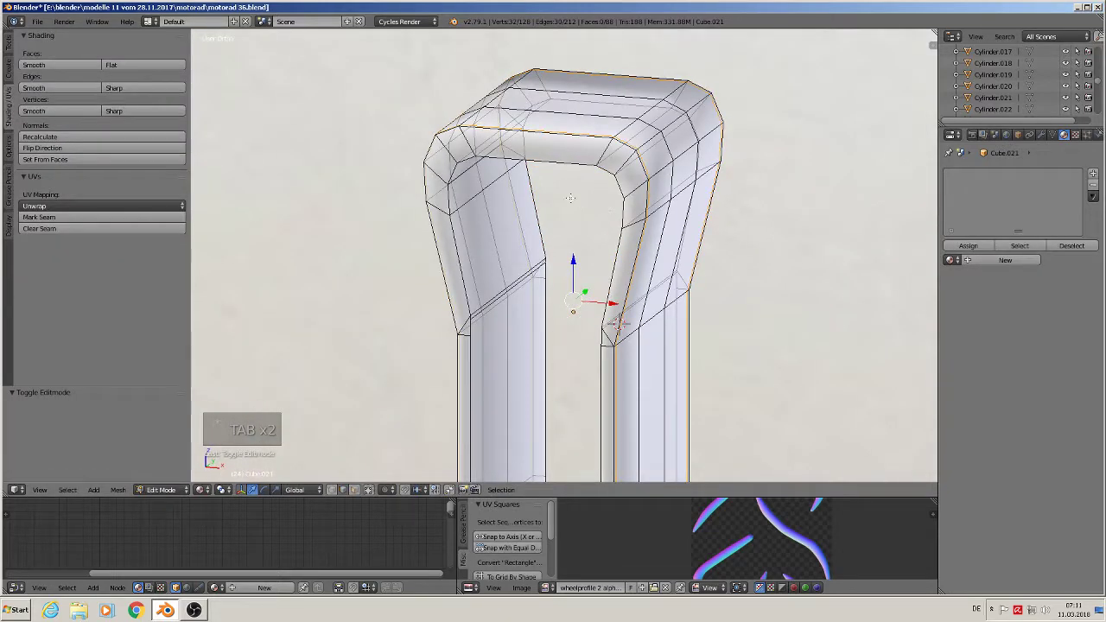
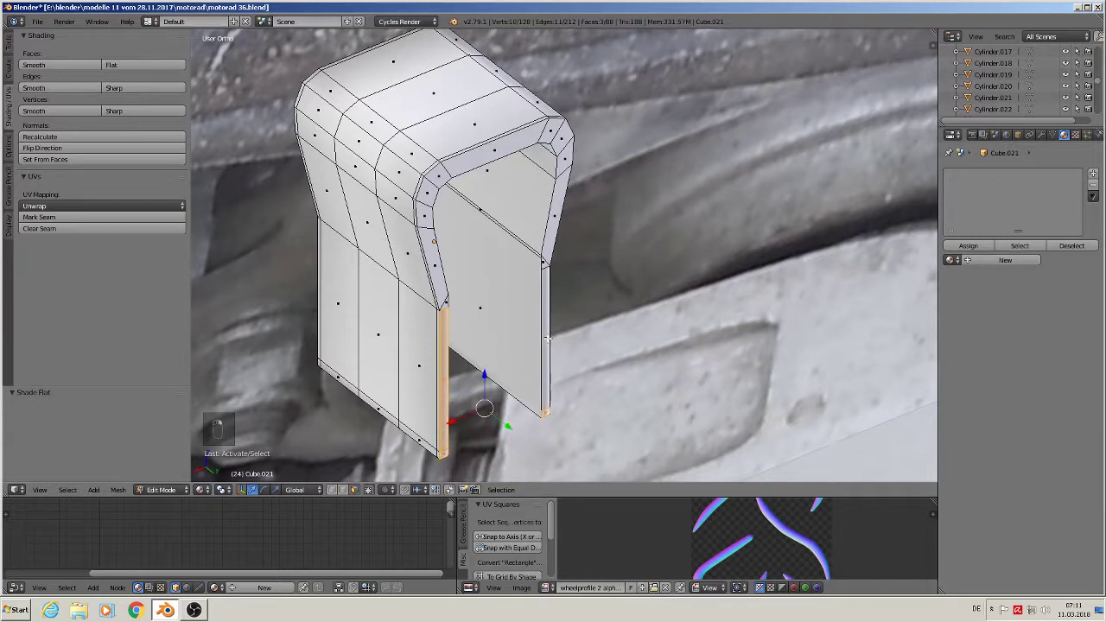
drag(148, 69, 338, 285)
key(Tab)
drag(339, 287, 358, 306)
middle_click(369, 311)
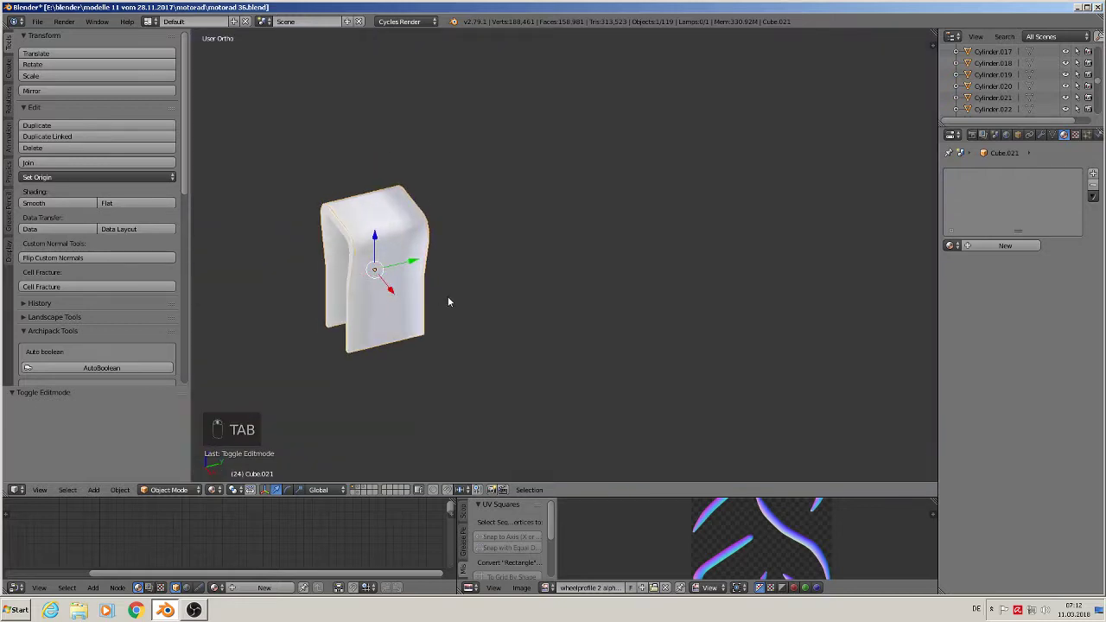
key(Tab)
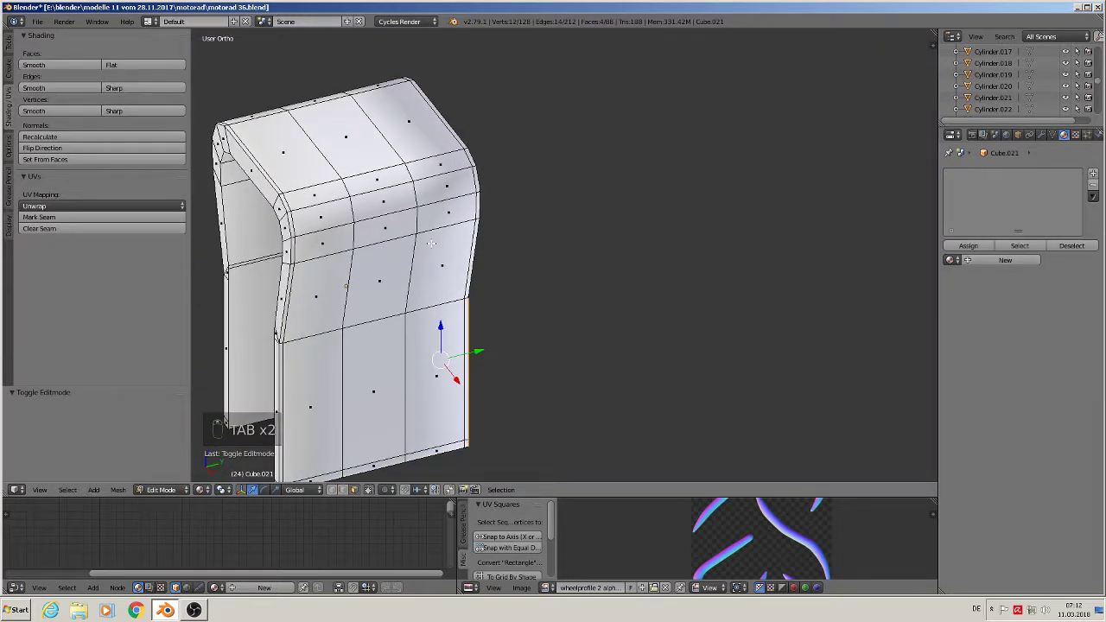
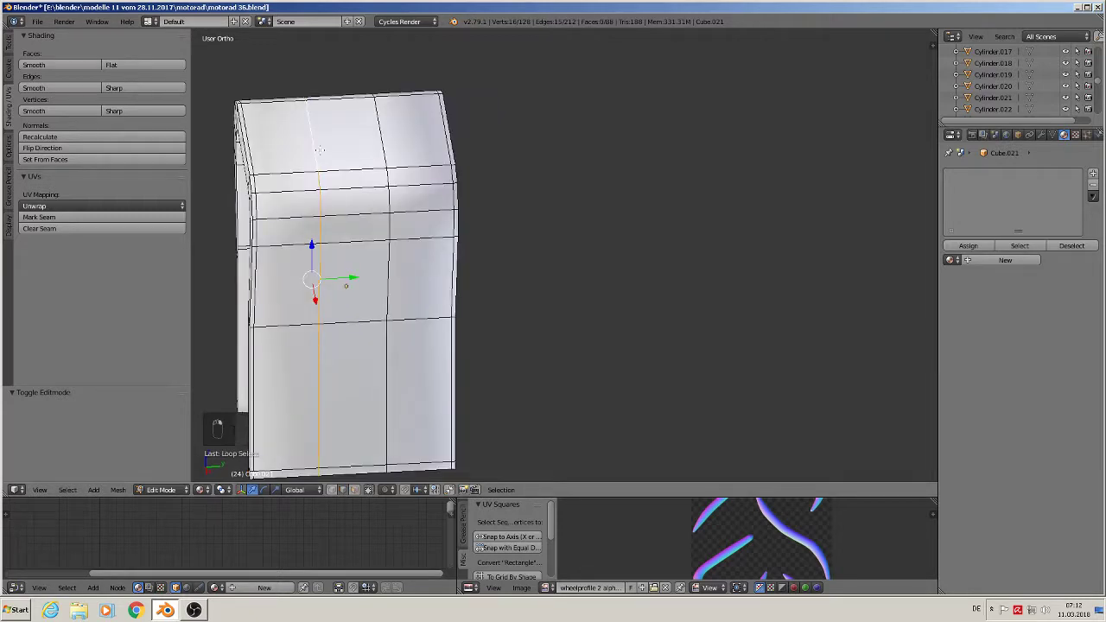
Dissolve the unneeded vertical edge loop and return to Object Mode.
key(x)
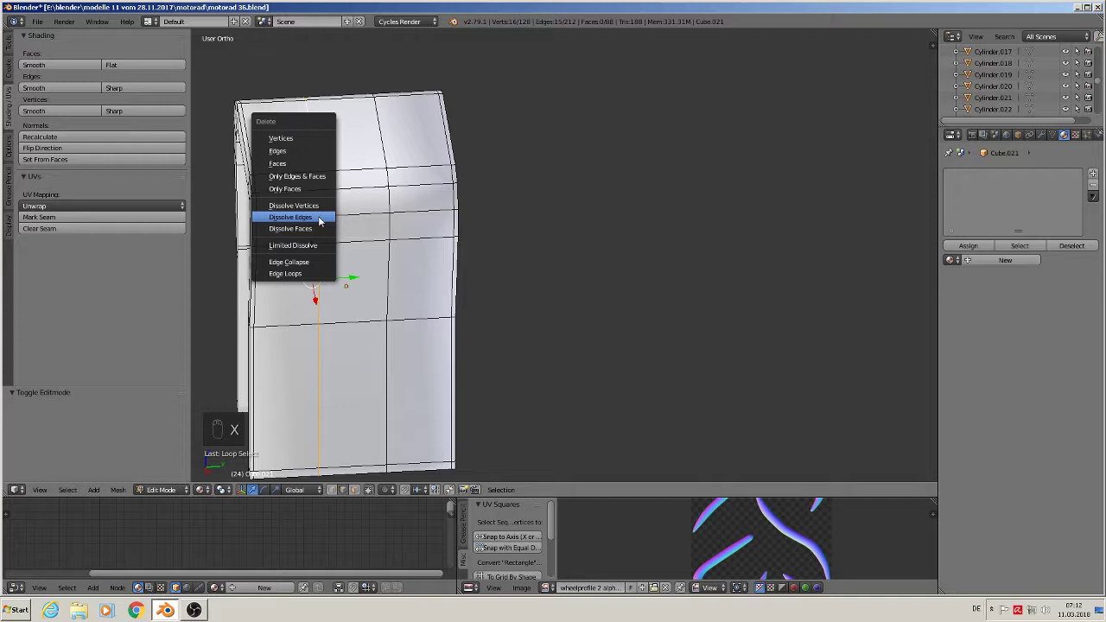
key(x)
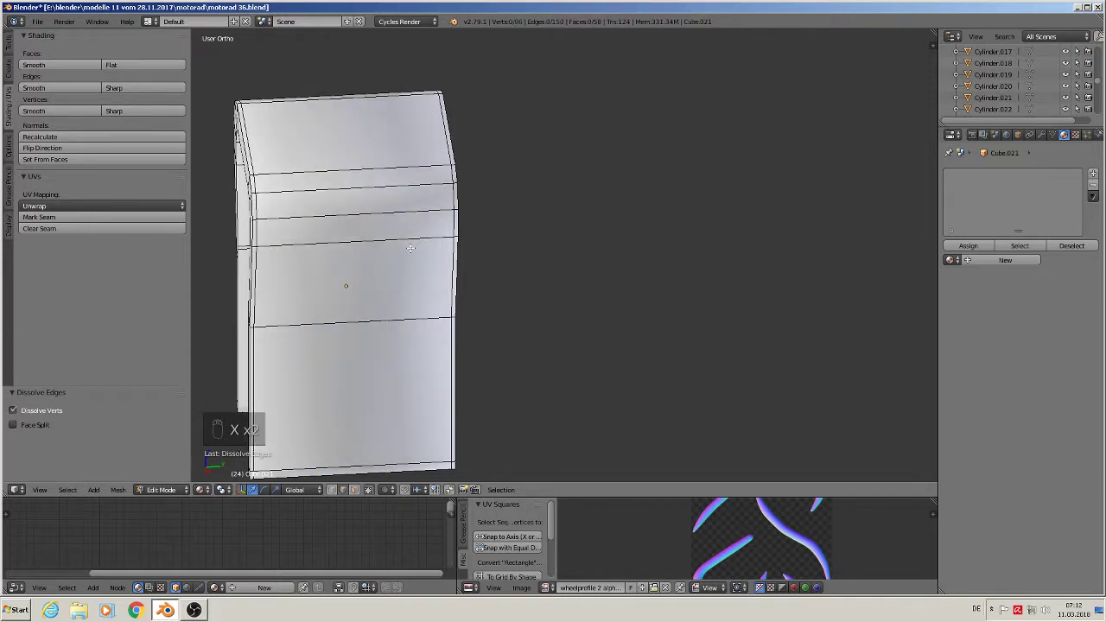
key(Tab)
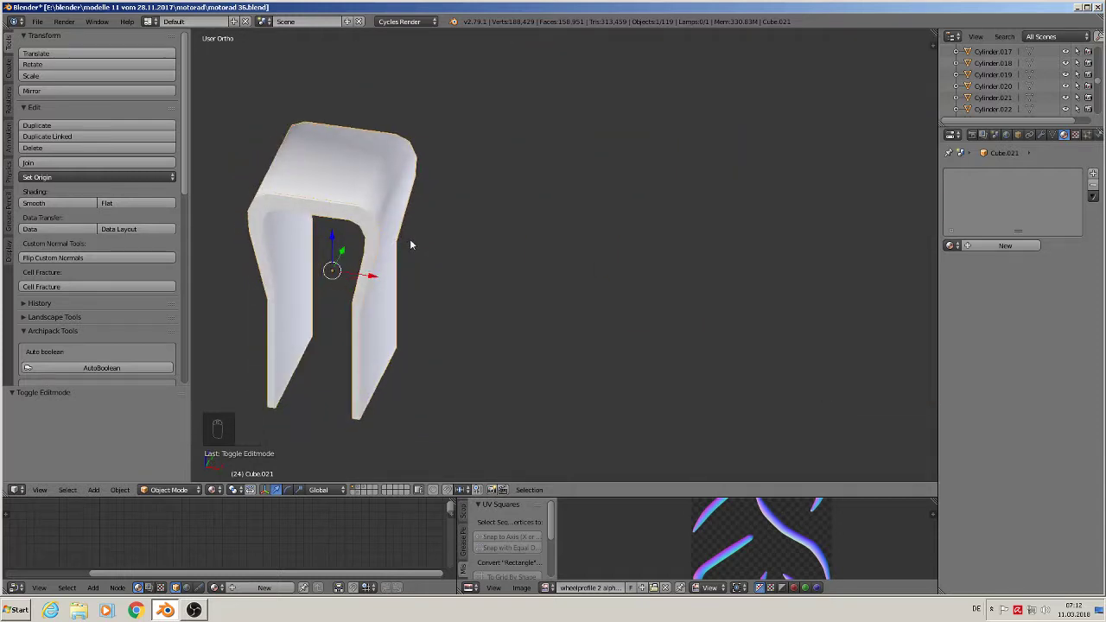
Face the reference photo from the front and add a new cube at the arch fitting's base.
drag(401, 205, 277, 158)
middle_click(239, 159)
middle_click(218, 165)
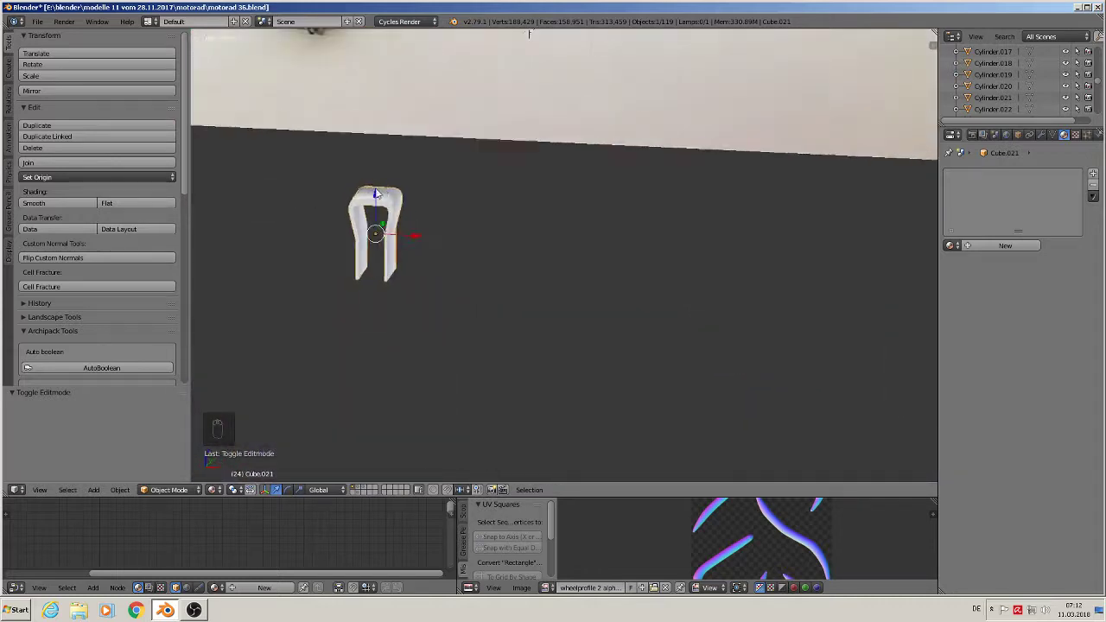
key(KP_1)
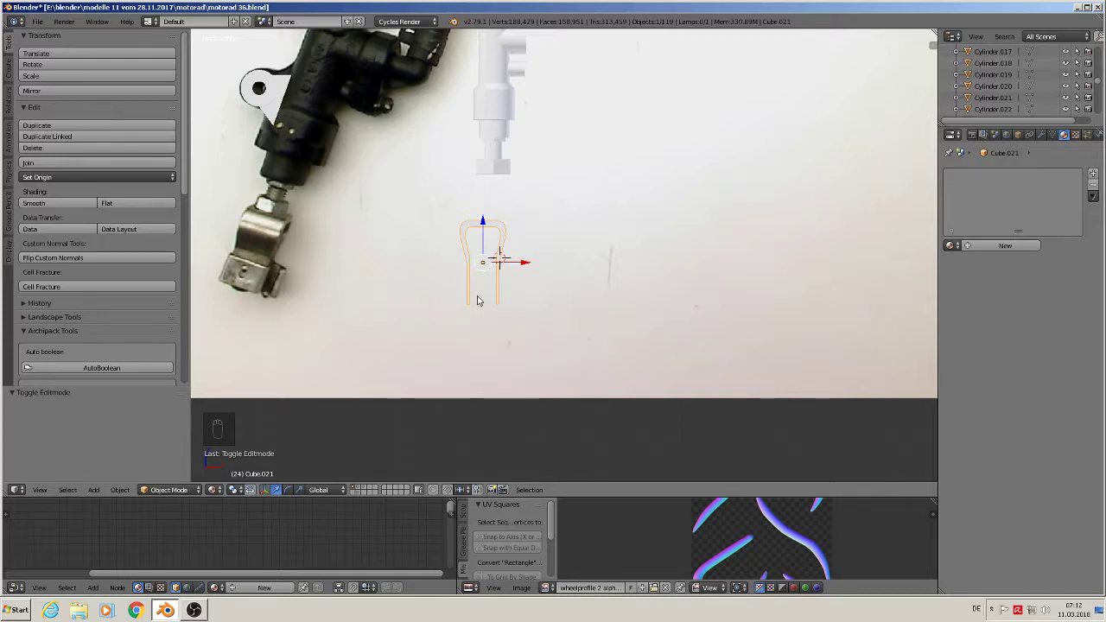
key(Tab)
key(a)
key(s)
key(Tab)
key(Tab)
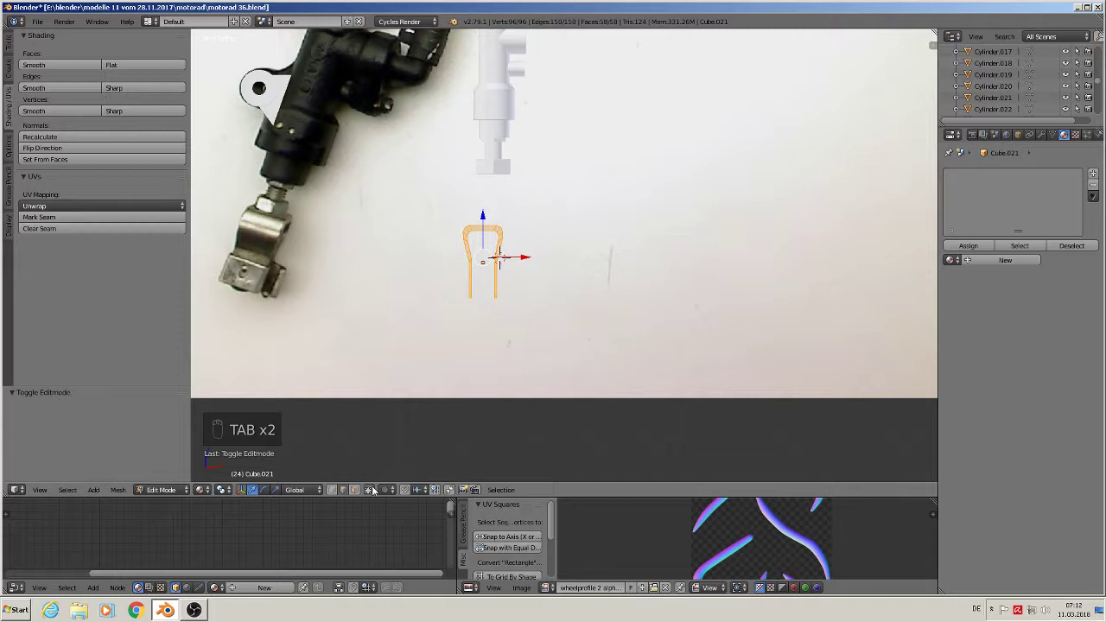
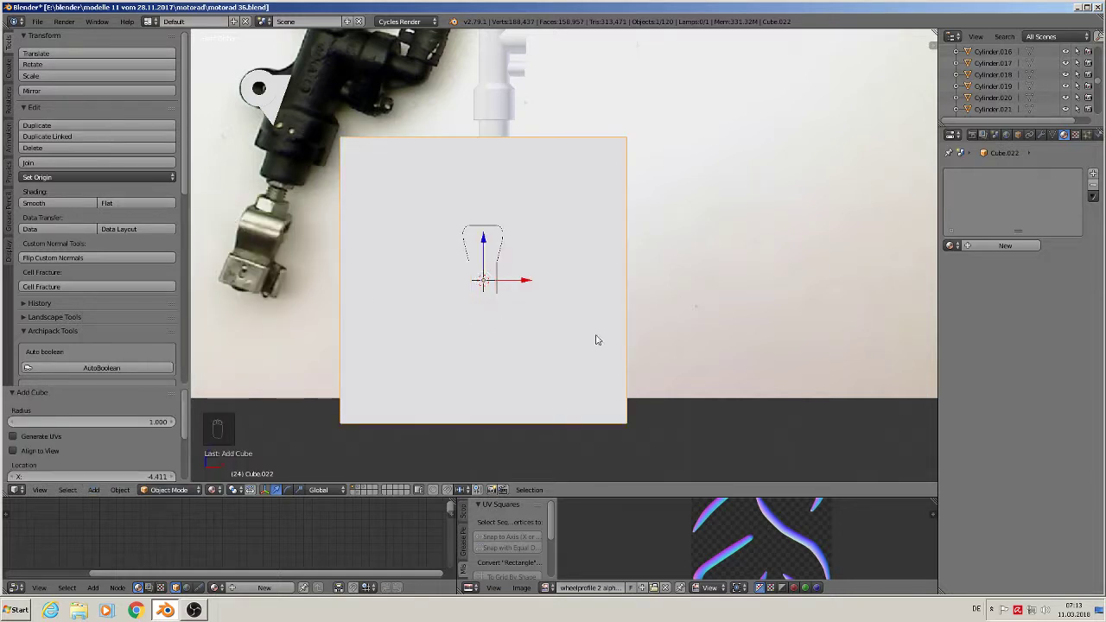
Shrink the cube to a small block and stretch it sideways along X.
key(s)
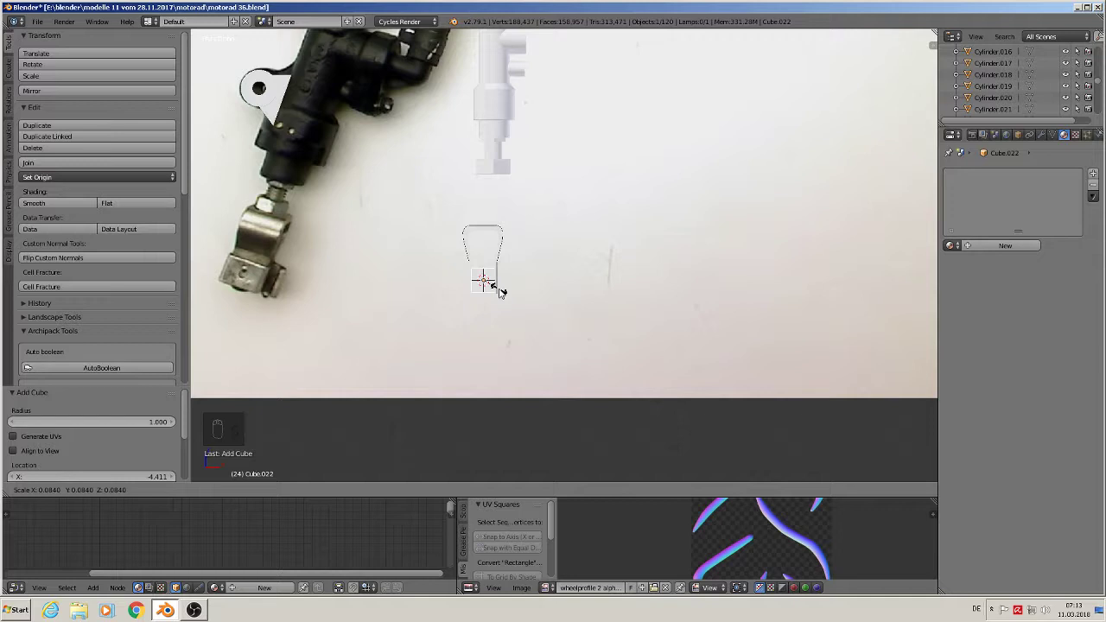
key(s)
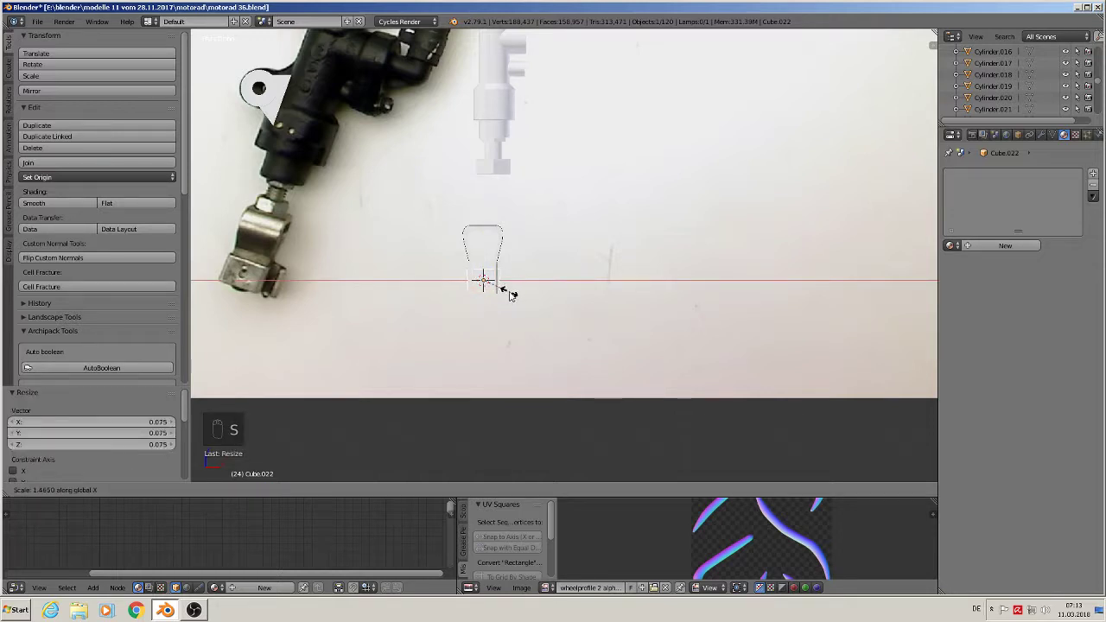
middle_click(551, 347)
drag(540, 339, 576, 394)
drag(589, 410, 504, 301)
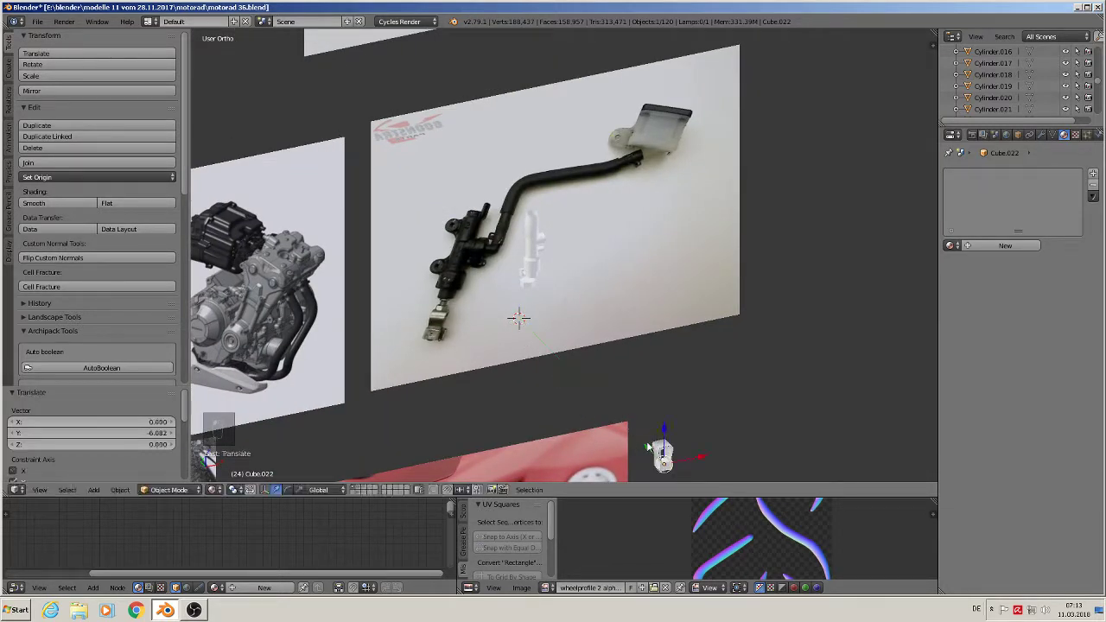
Resize the cube to fit around the arch's legs, enlarged overall and narrowed along X.
key(KP_Decimal)
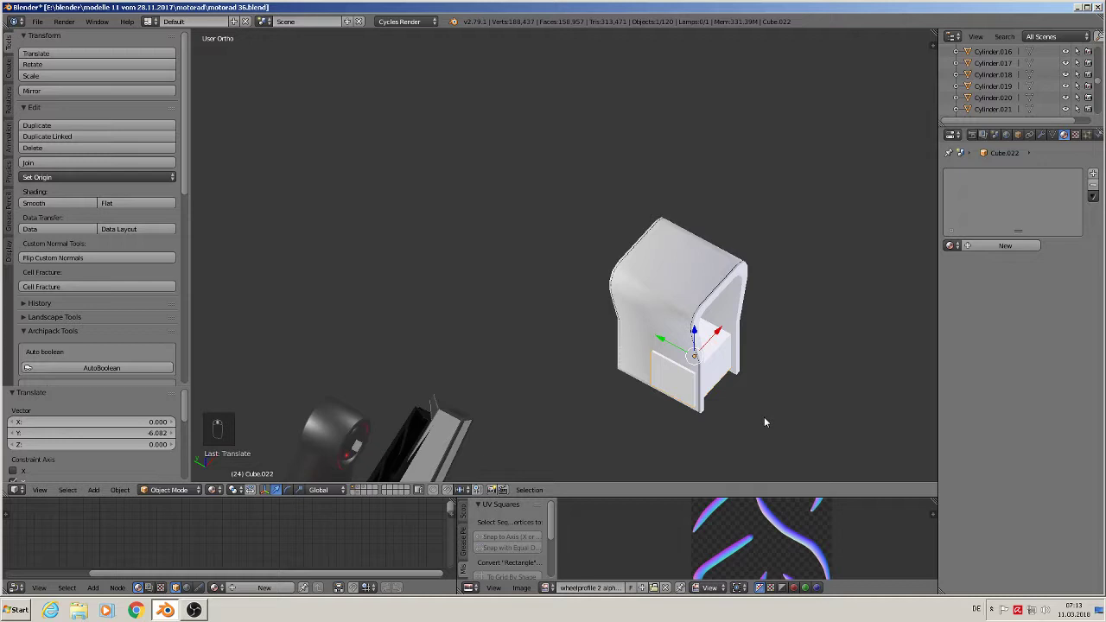
drag(704, 315, 768, 371)
key(s)
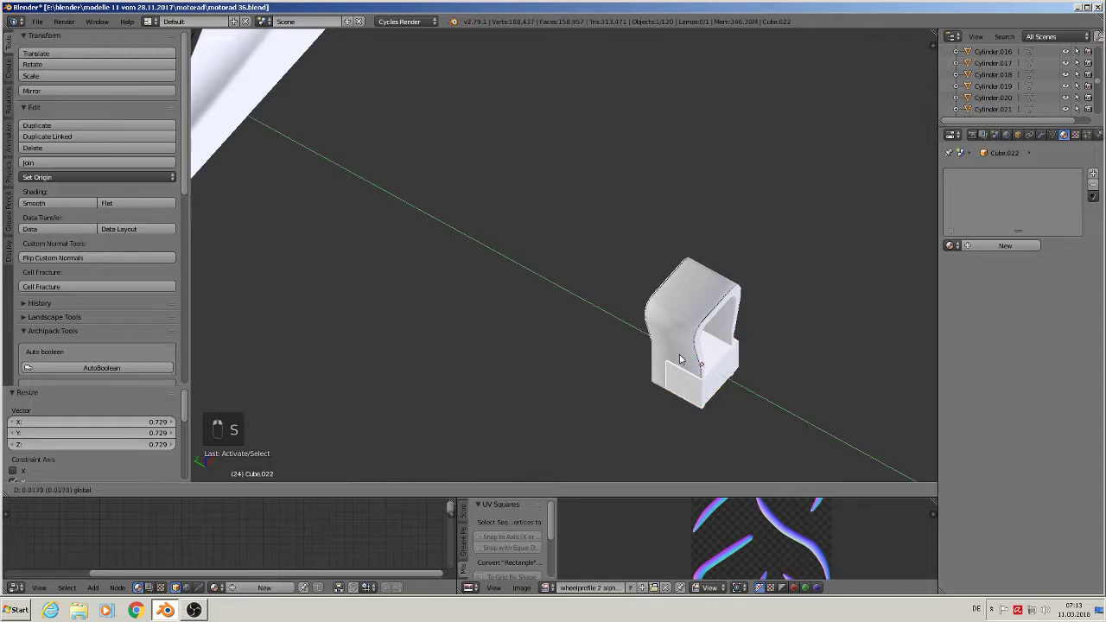
key(s)
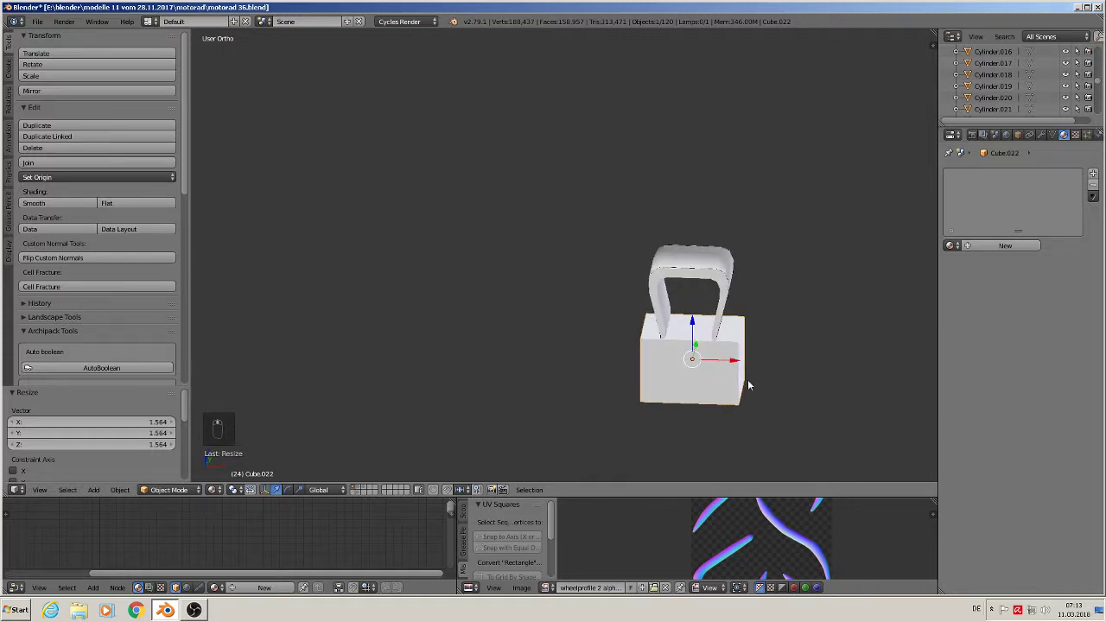
key(s)
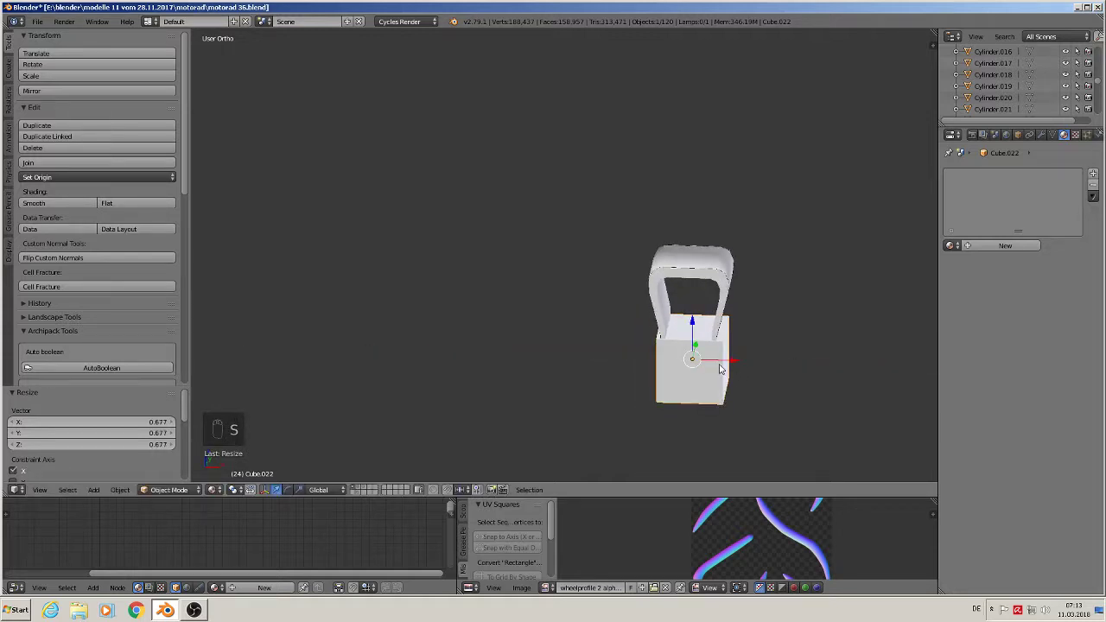
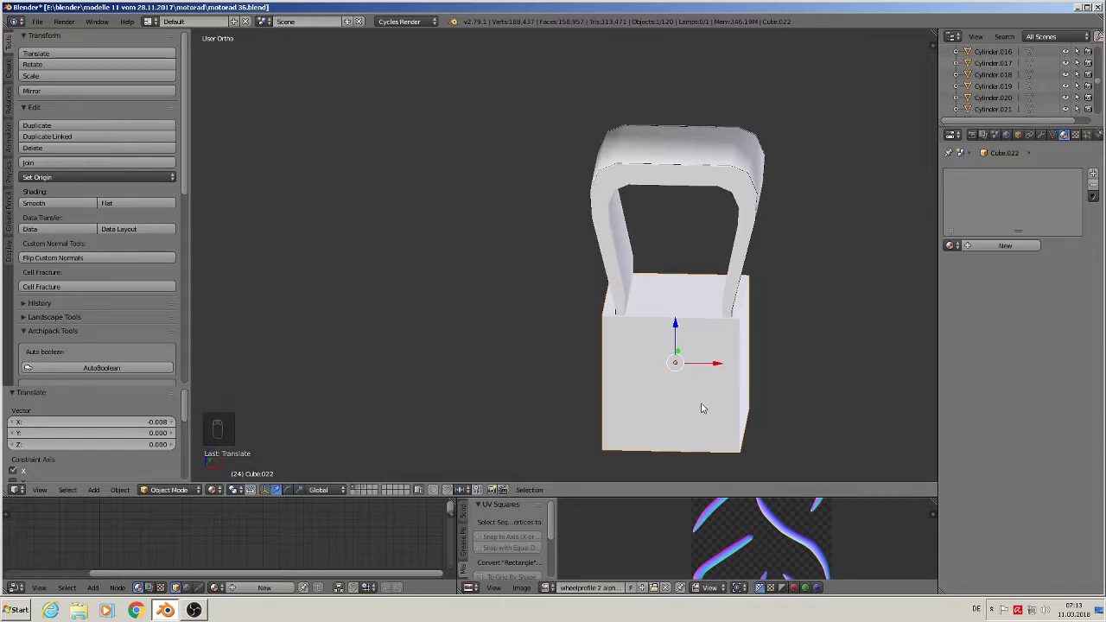
Add a loop cut through the cube and scale its middle band.
key(Tab)
key(ctrl+r)
key(s)
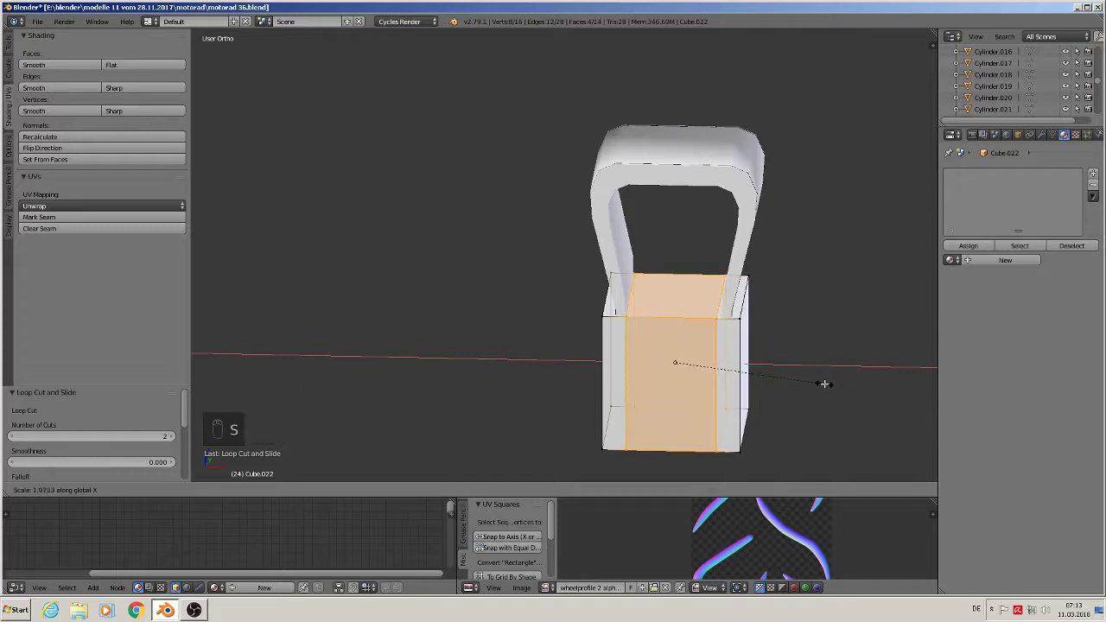
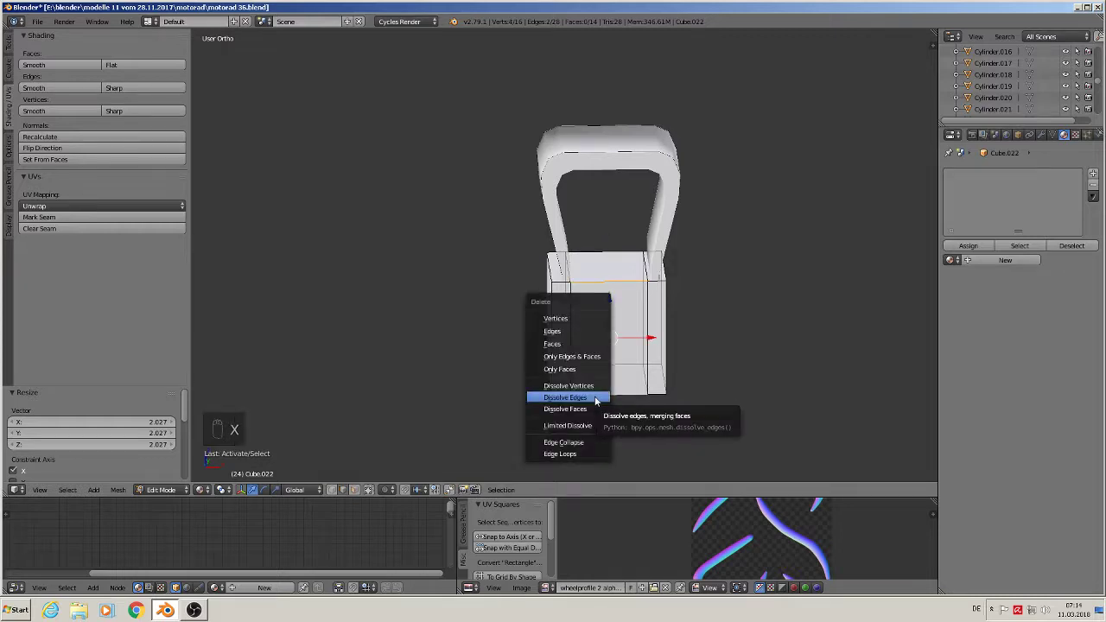
Fill faces across the channel's open inner edges and return to object mode.
middle_click(584, 337)
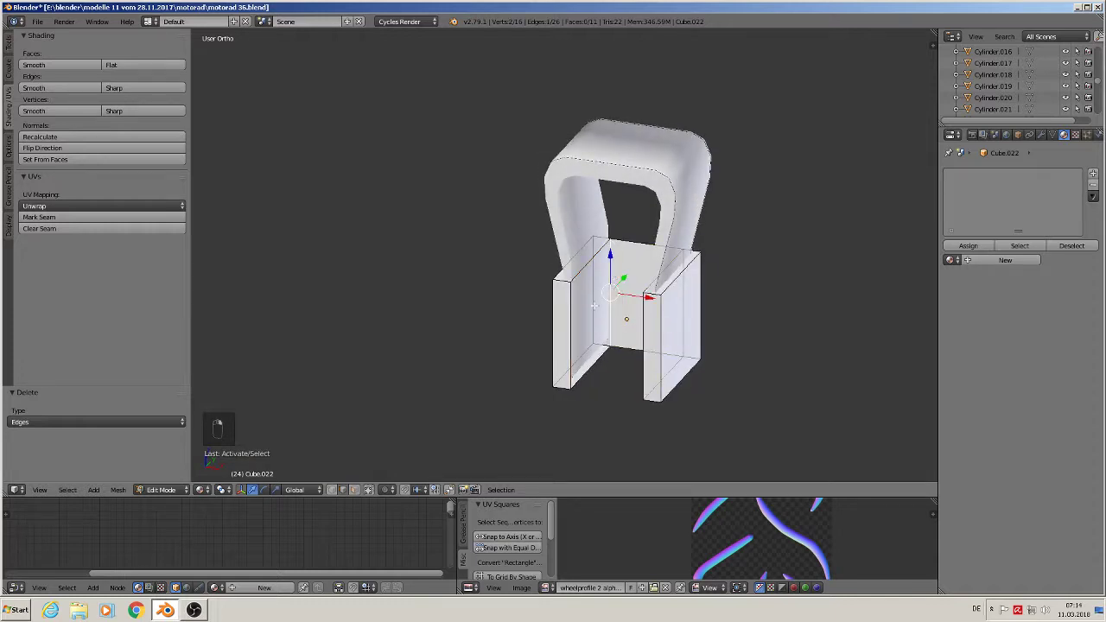
key(f)
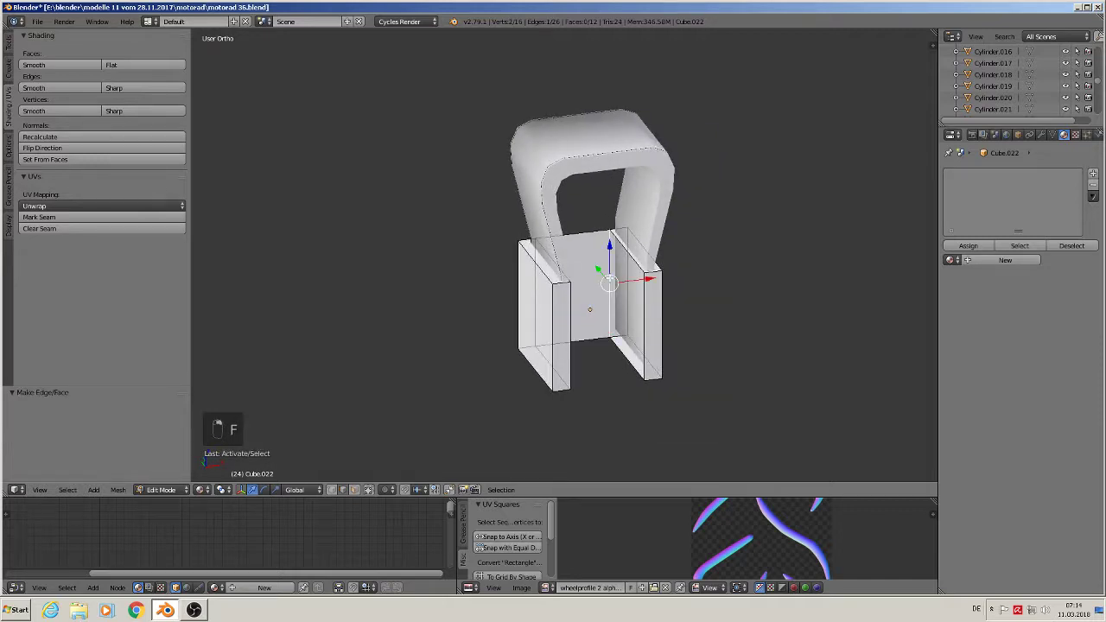
key(f)
key(Tab)
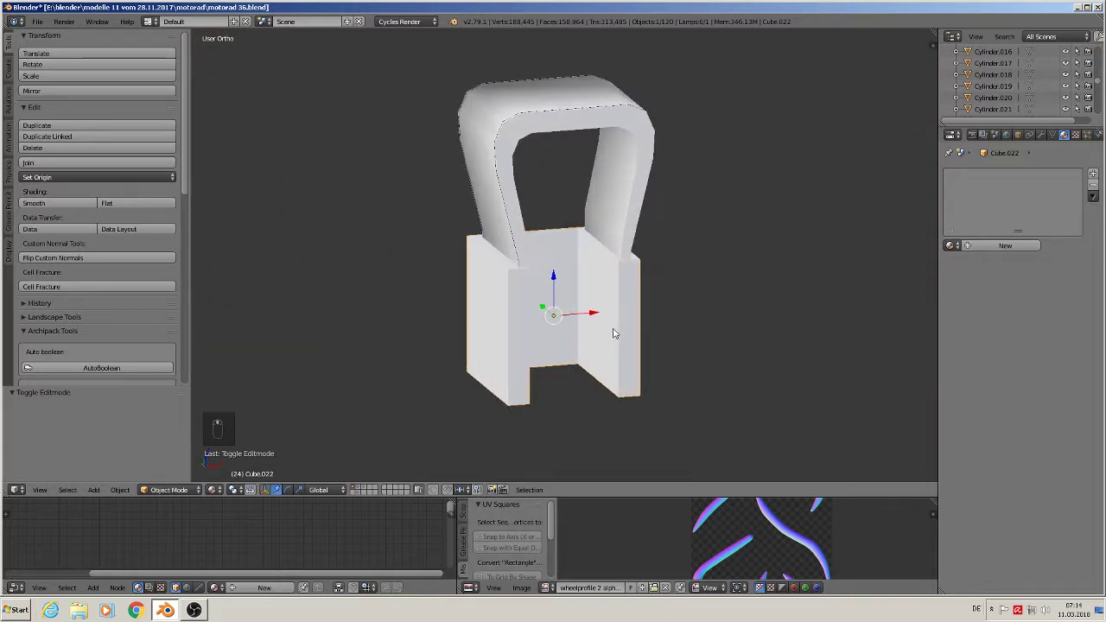
Cut new edge loops across the block and extrude edges to build up the sleeve walls.
key(Tab)
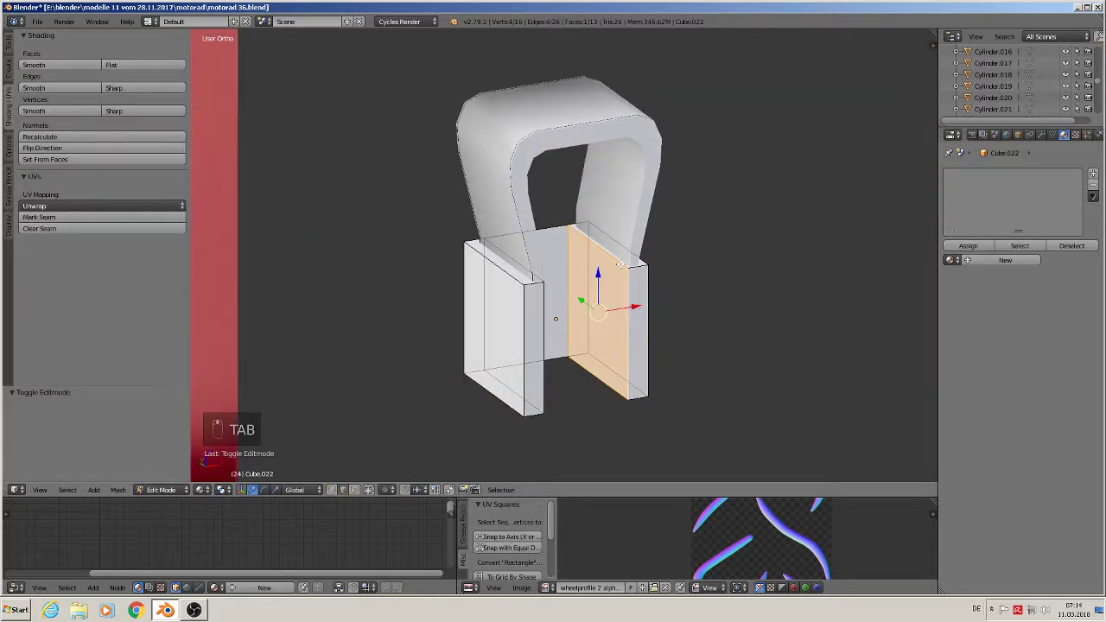
key(ctrl+r)
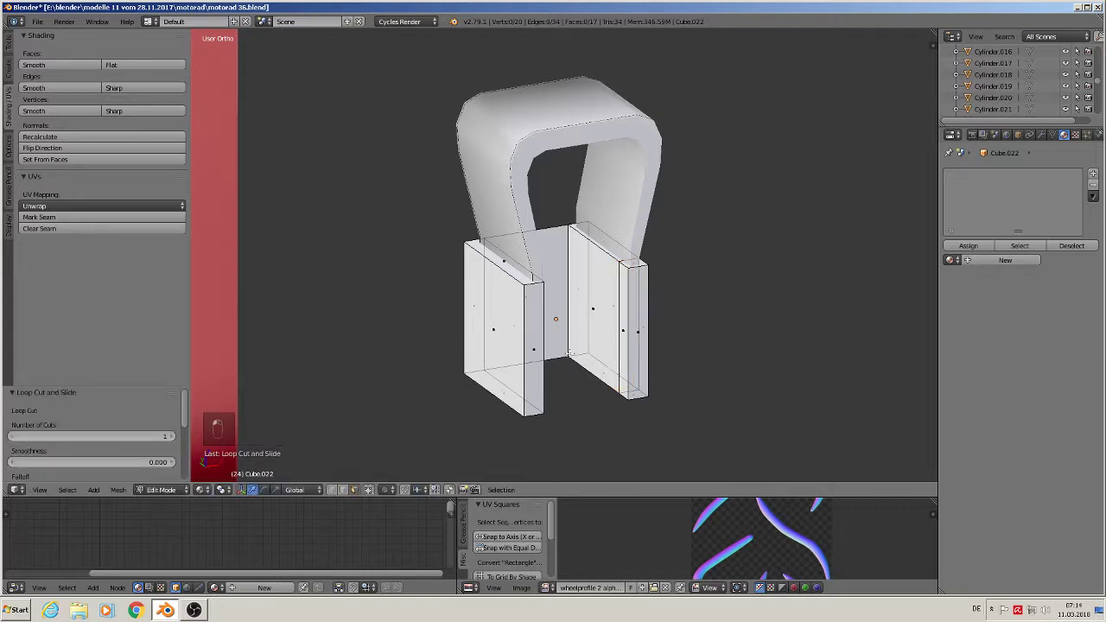
key(e)
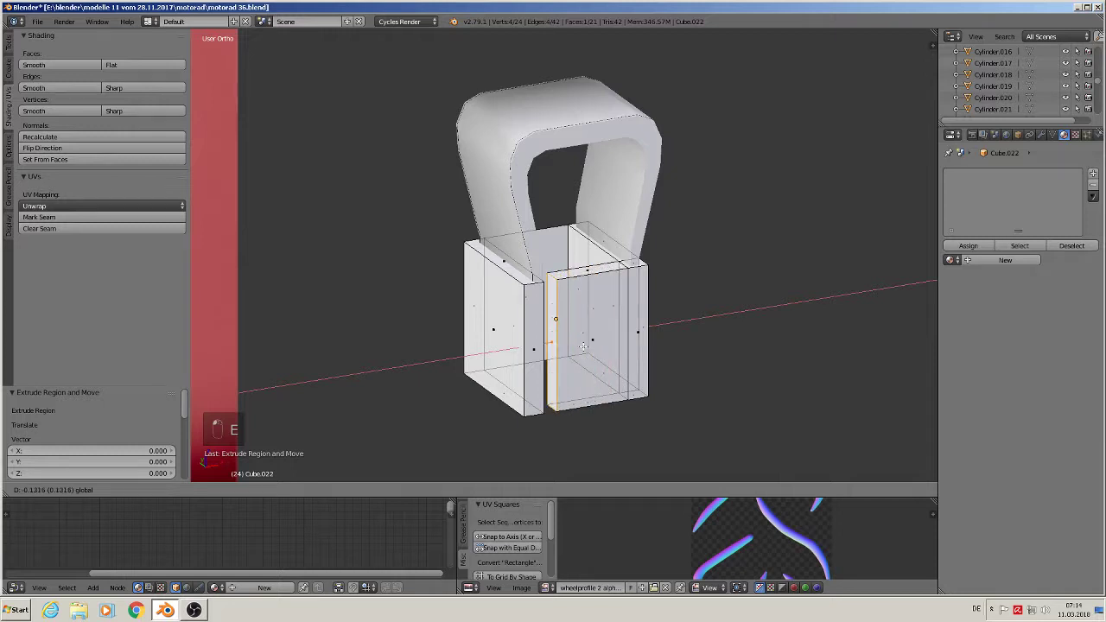
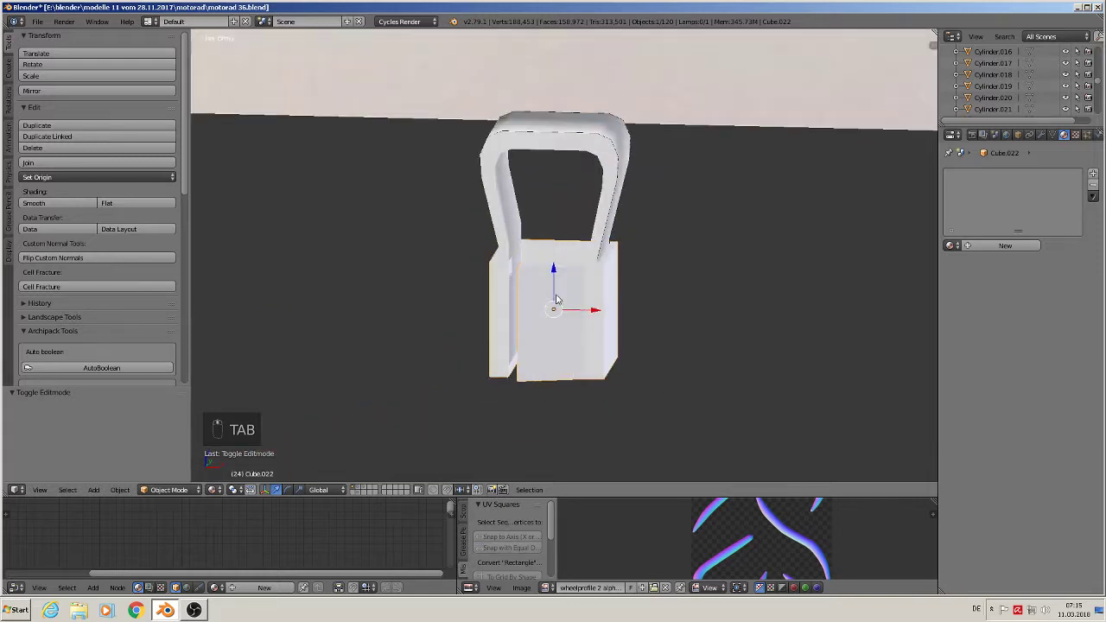
key(Tab)
Select the whole base mesh and bevel its edges slightly.
key(a)
key(a)
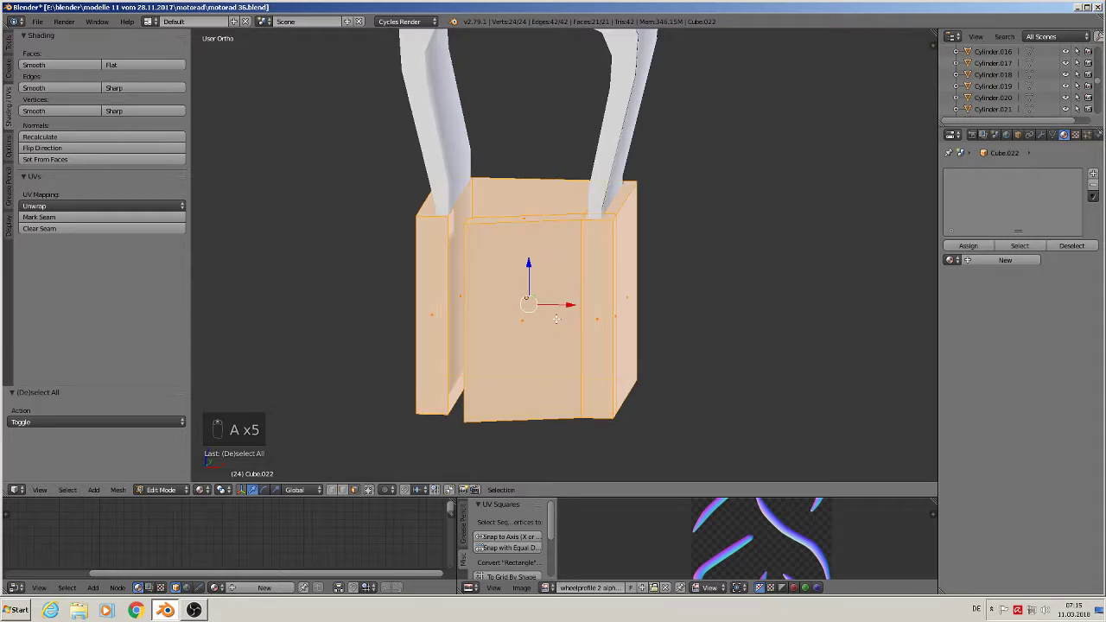
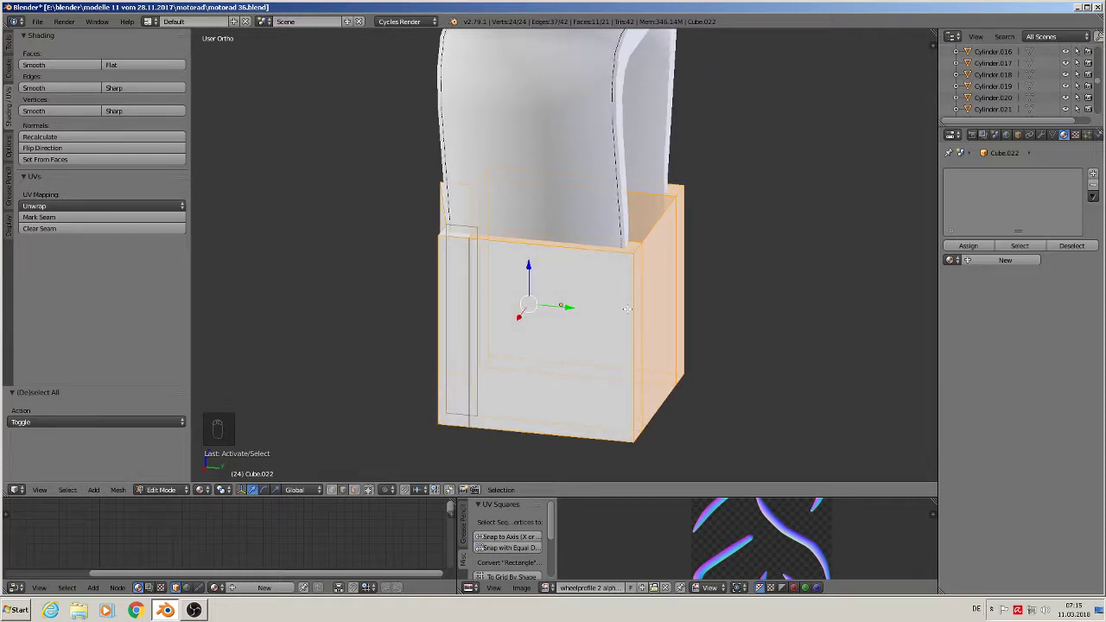
key(ctrl+b)
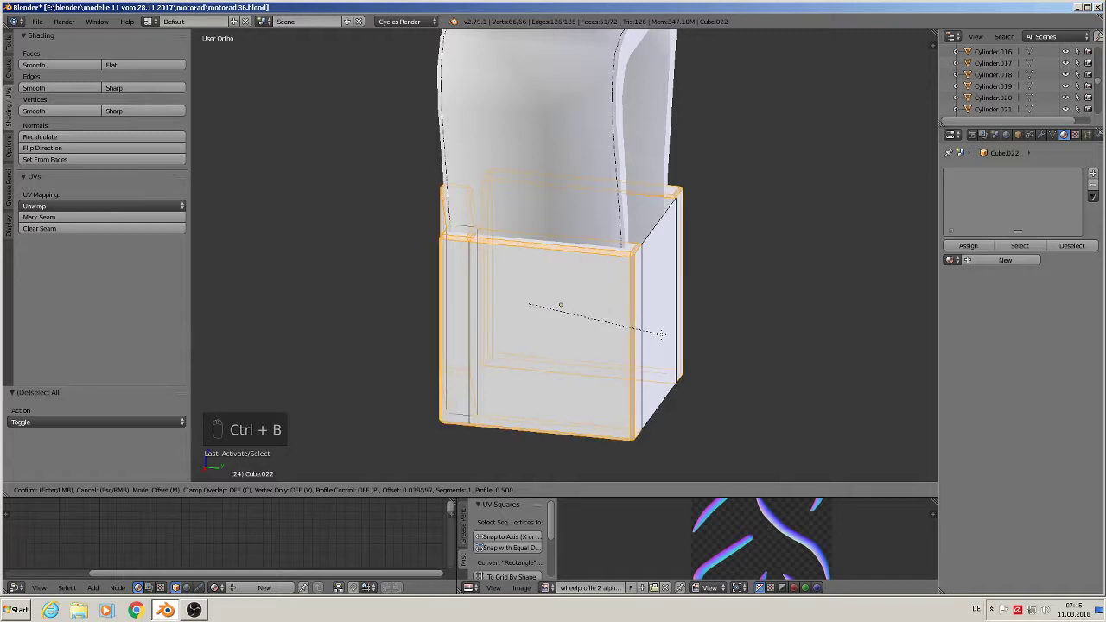
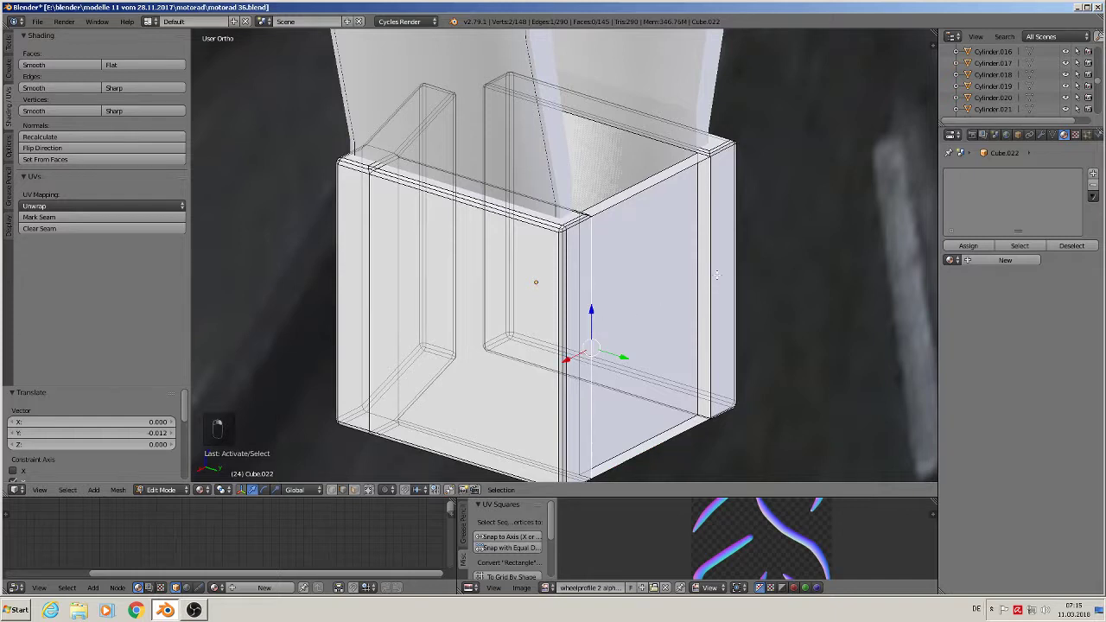
Bevel the sleeve's top edge to round it off and exit mesh editing.
key(f)
key(Tab)
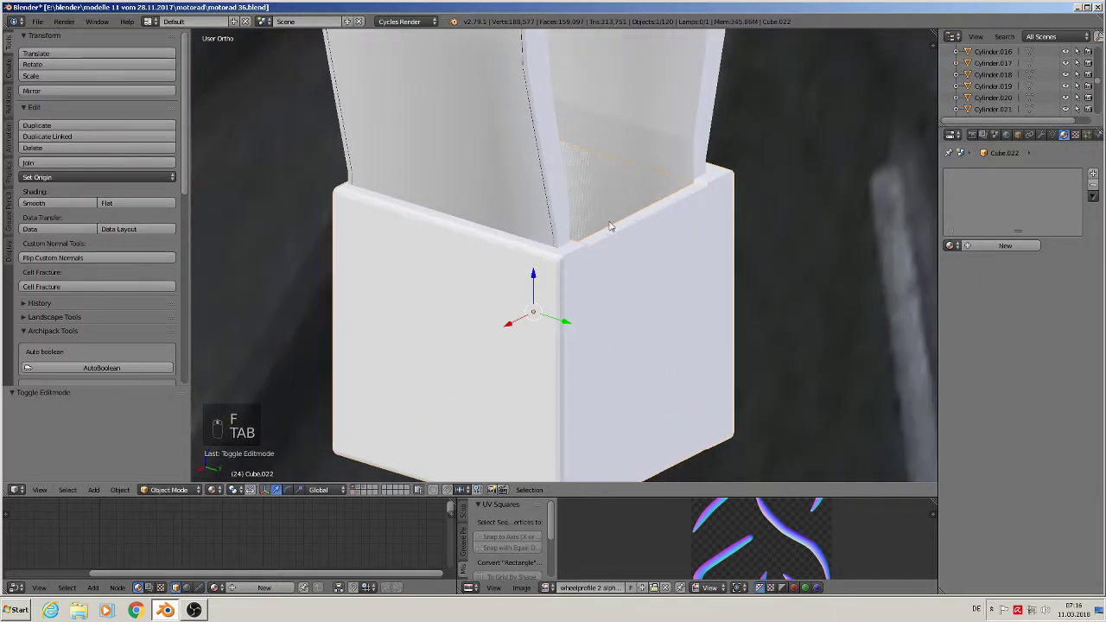
key(Tab)
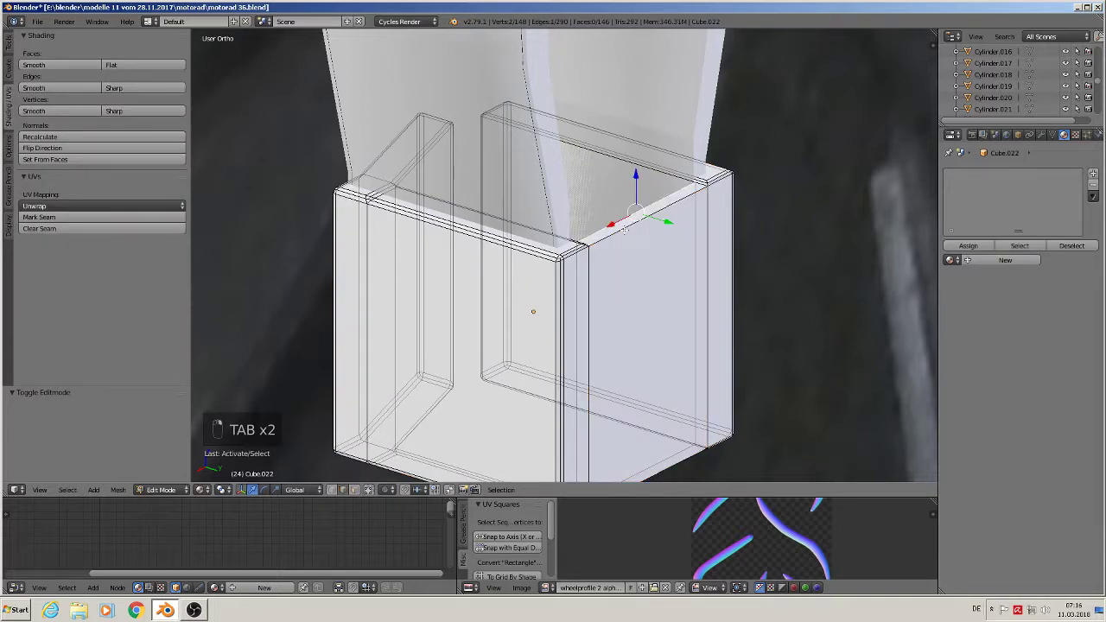
key(ctrl+b)
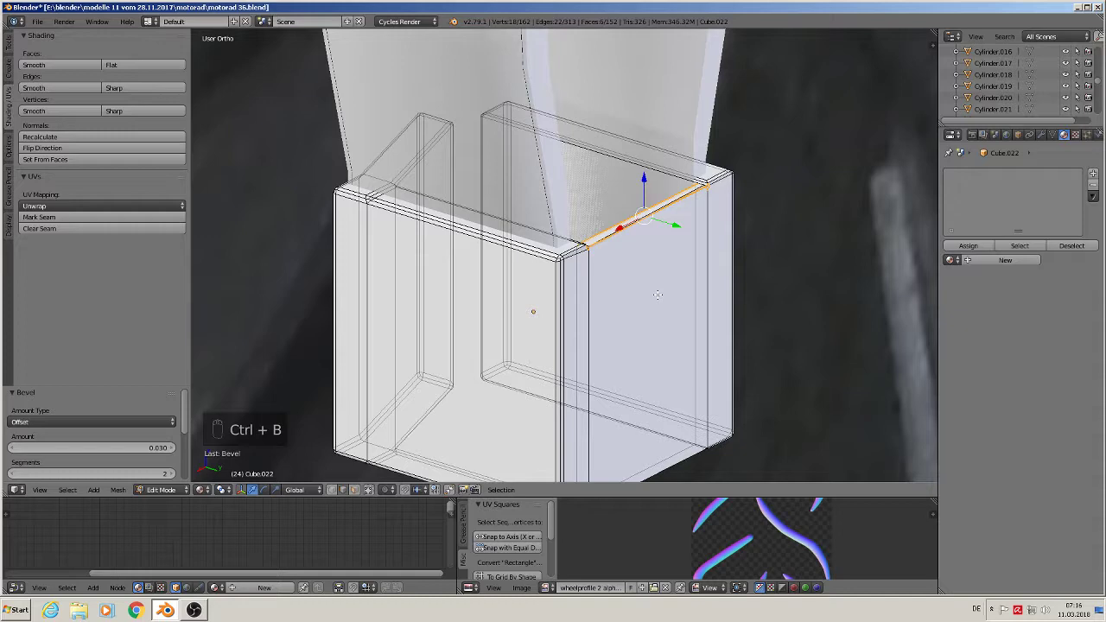
key(Tab)
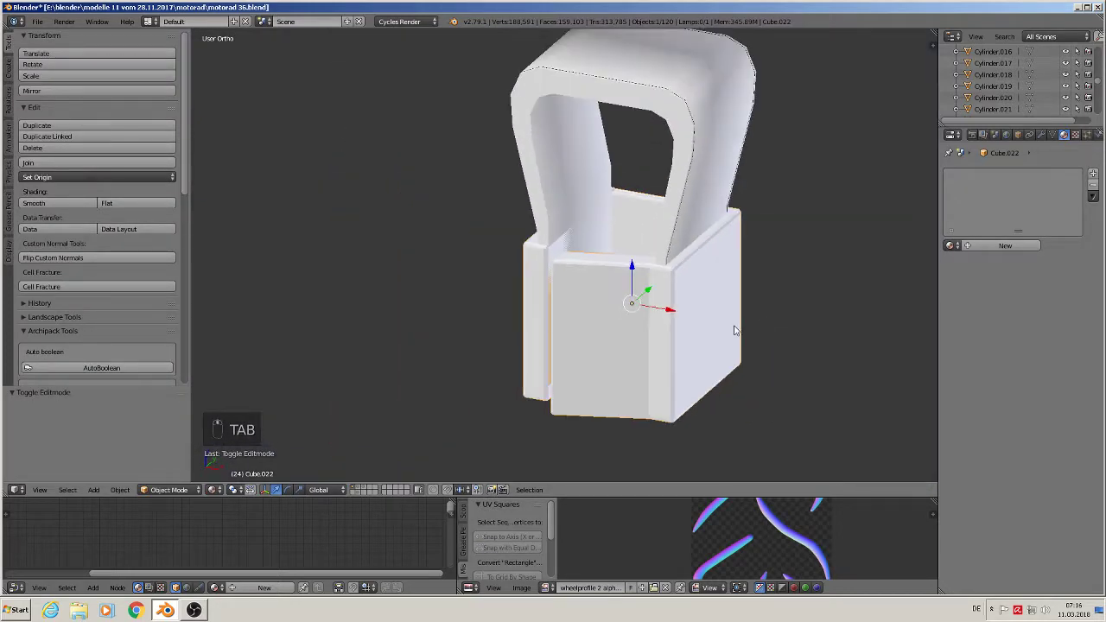
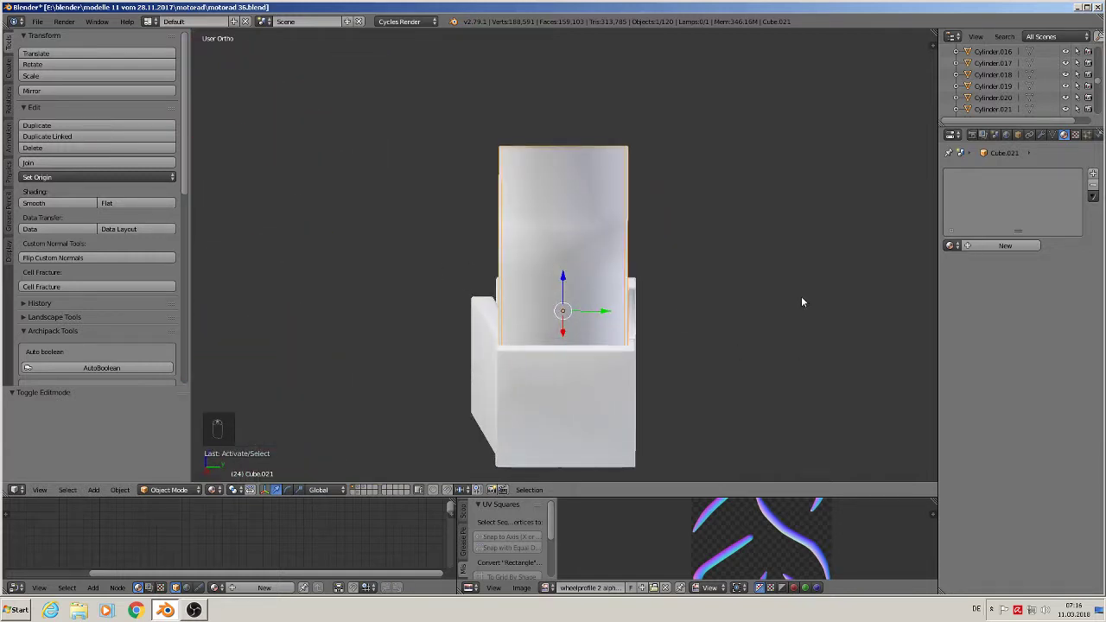
Show normals in the display panel, select the whole handle mesh and recalculate normals outward.
key(n)
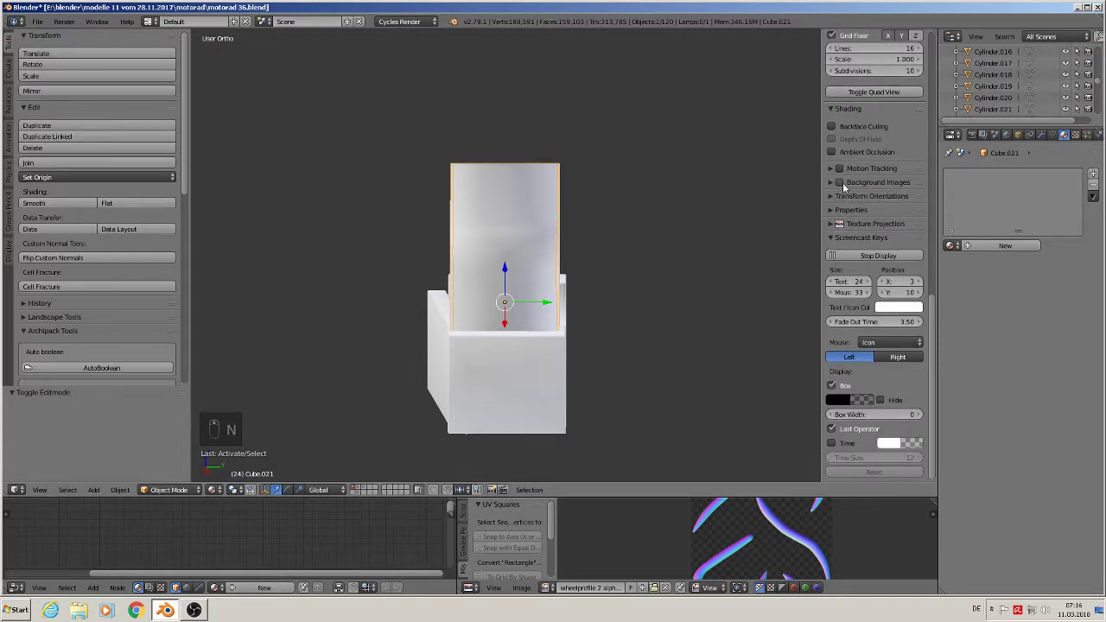
key(Tab)
key(a)
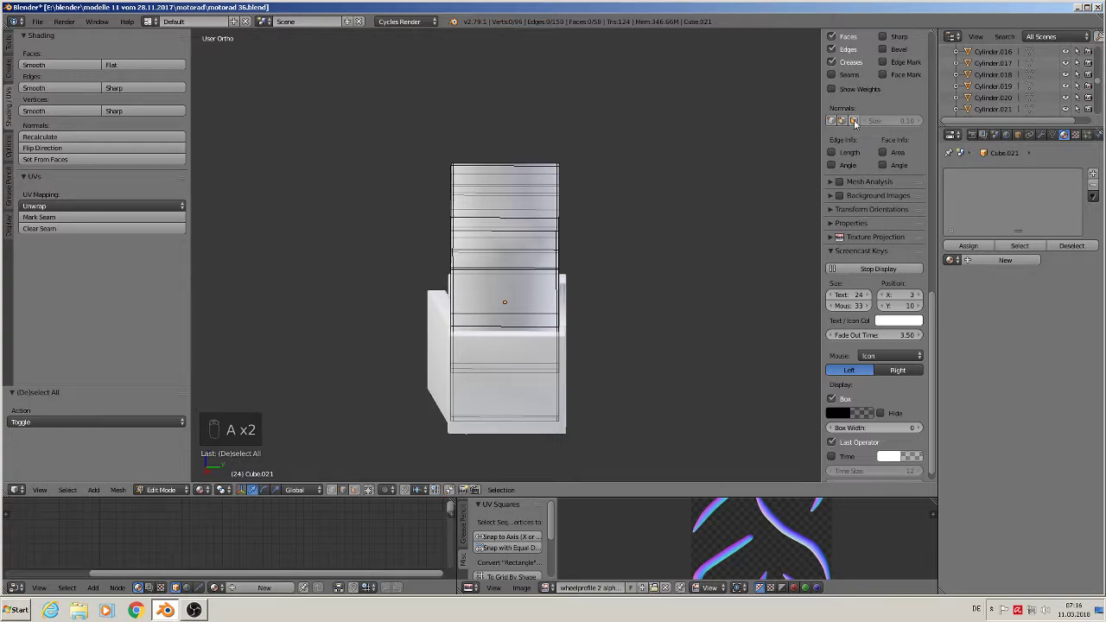
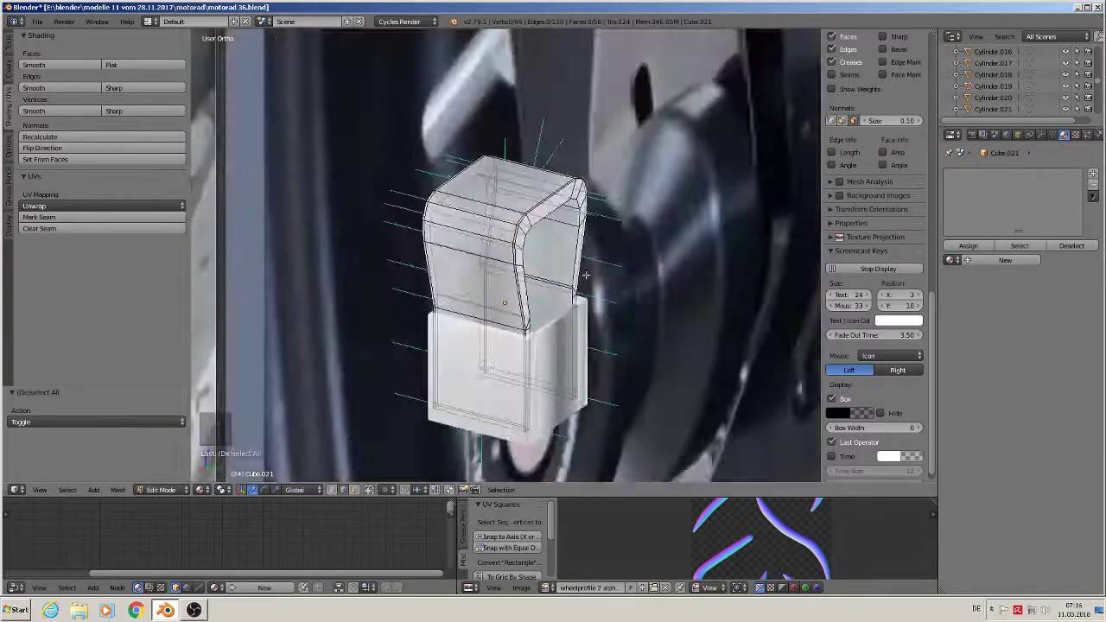
key(Tab)
key(a)
key(Tab)
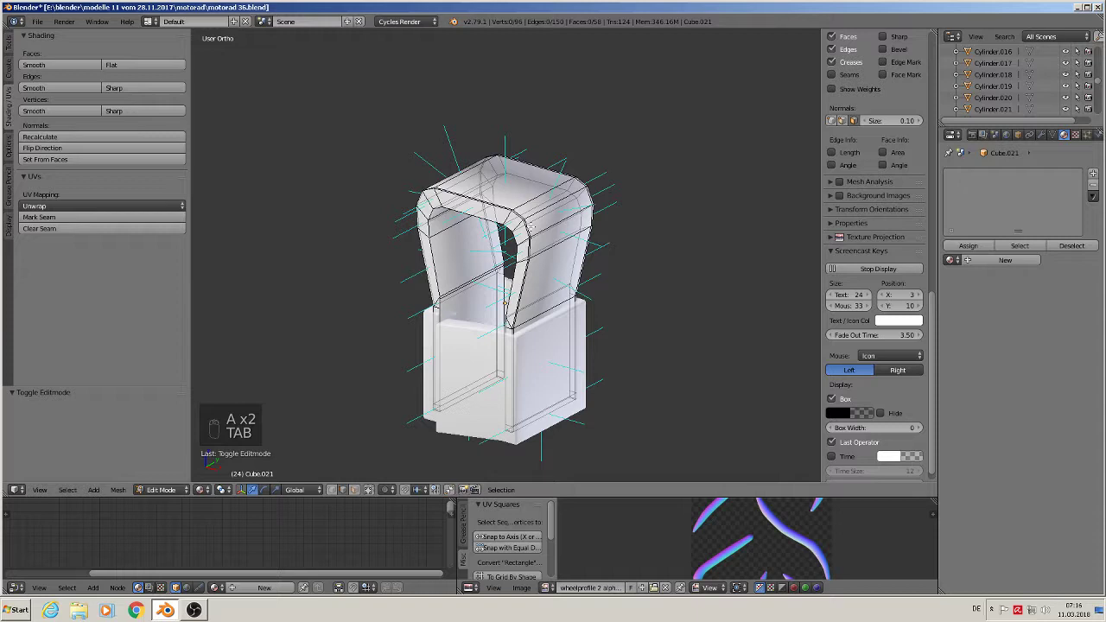
key(a)
key(a)
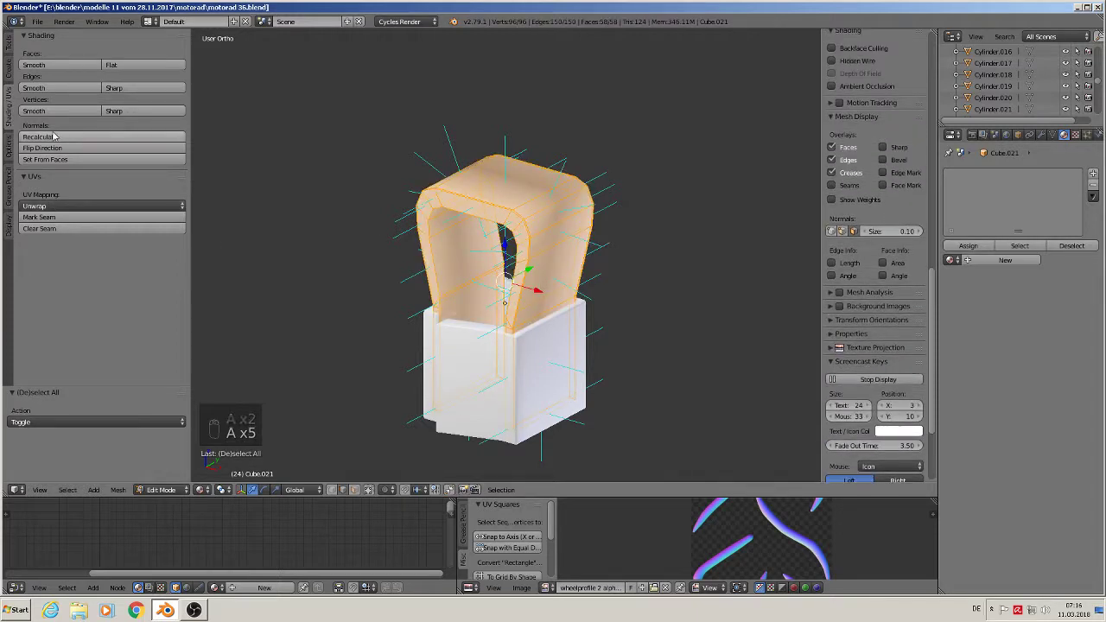
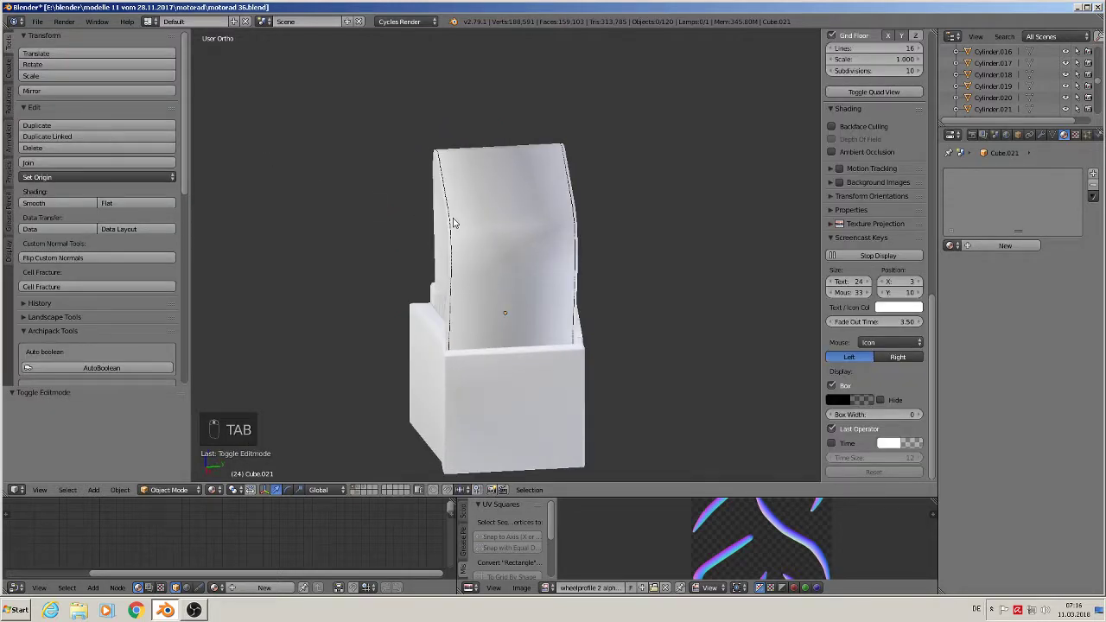
Insert an extra edge loop across the handle's top section.
right_click(452, 226)
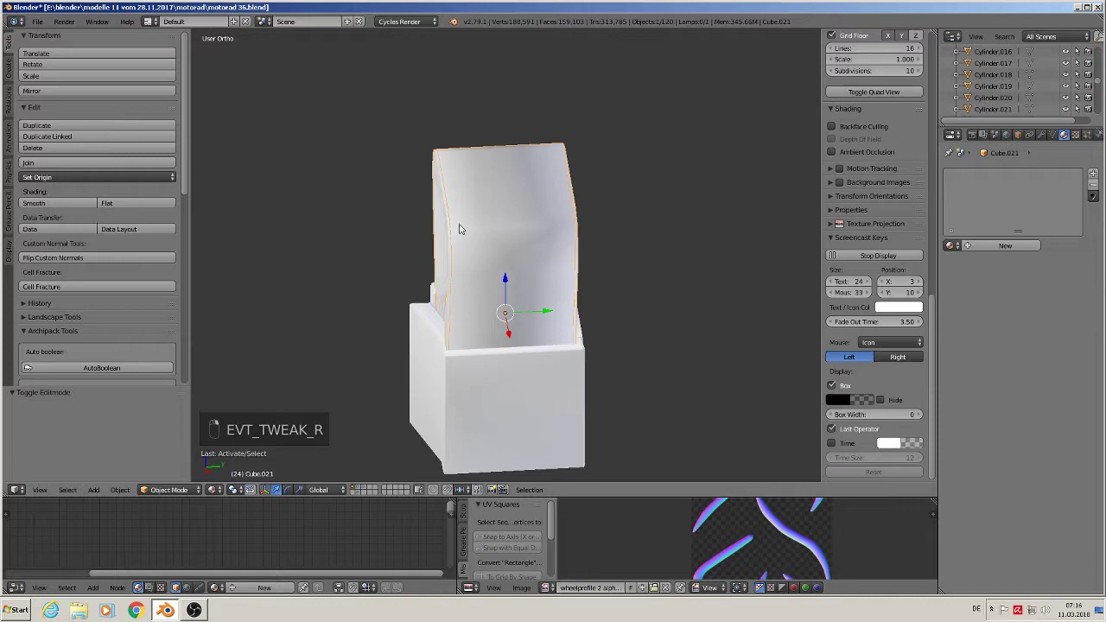
key(Tab)
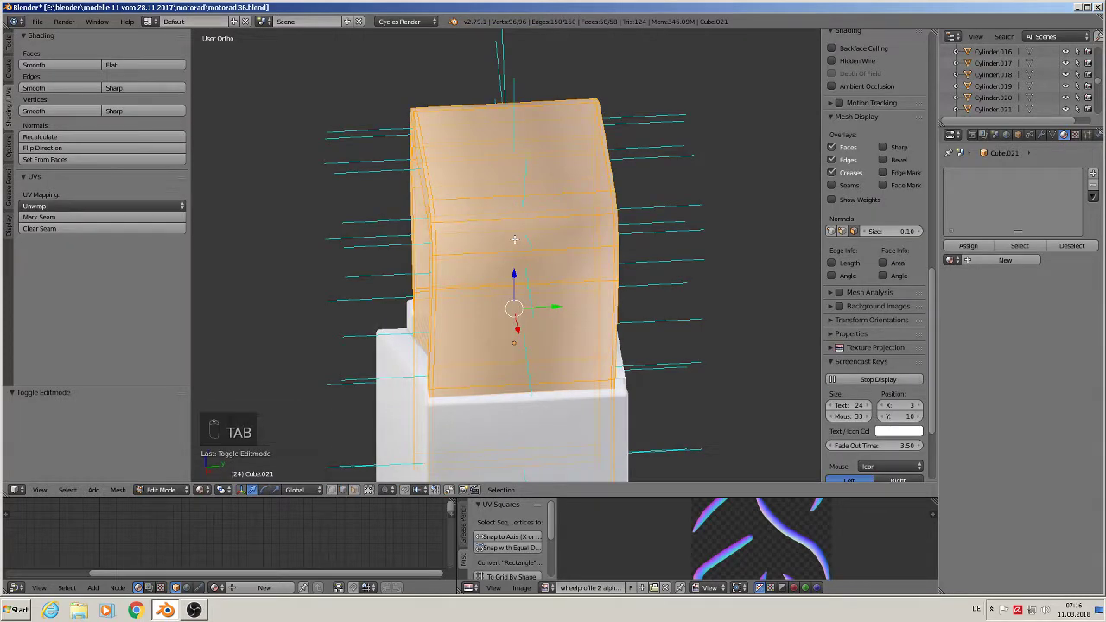
key(a)
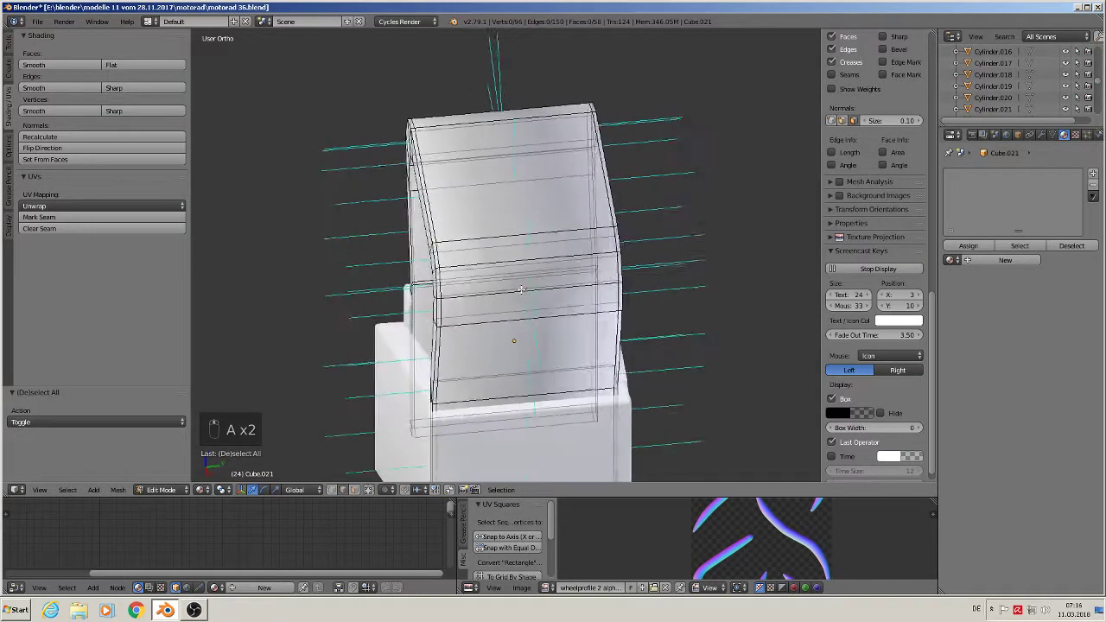
key(ctrl+r)
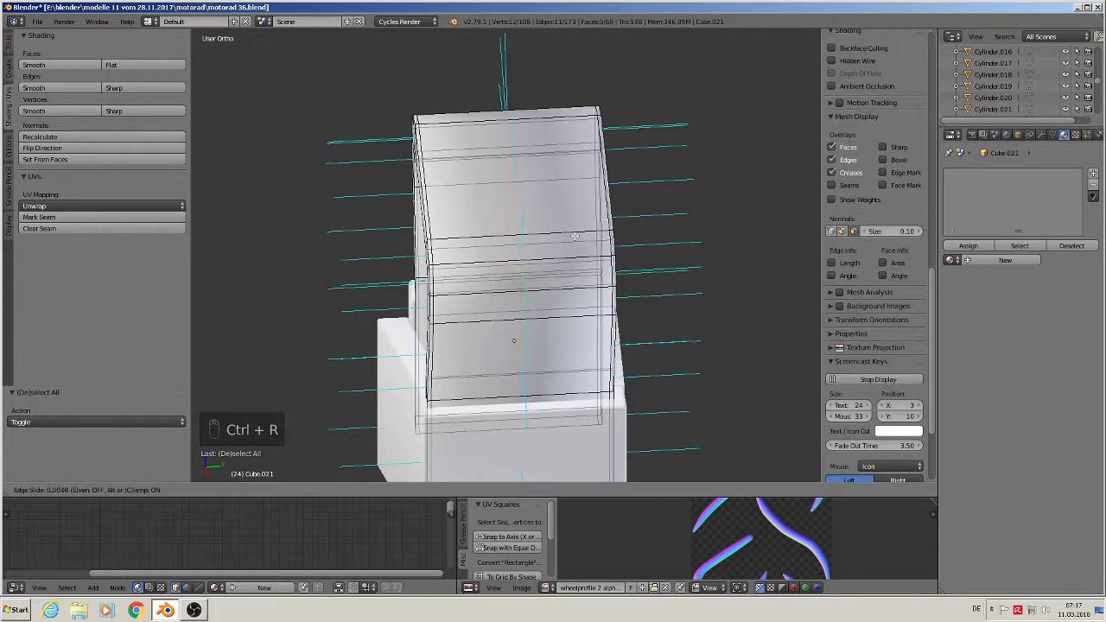
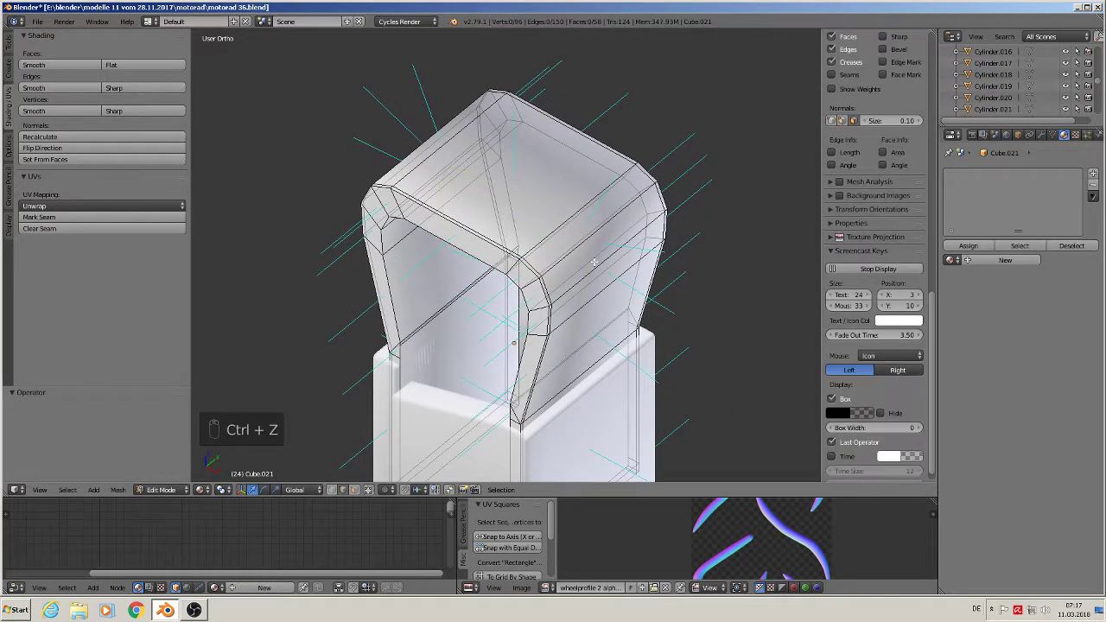
key(Tab)
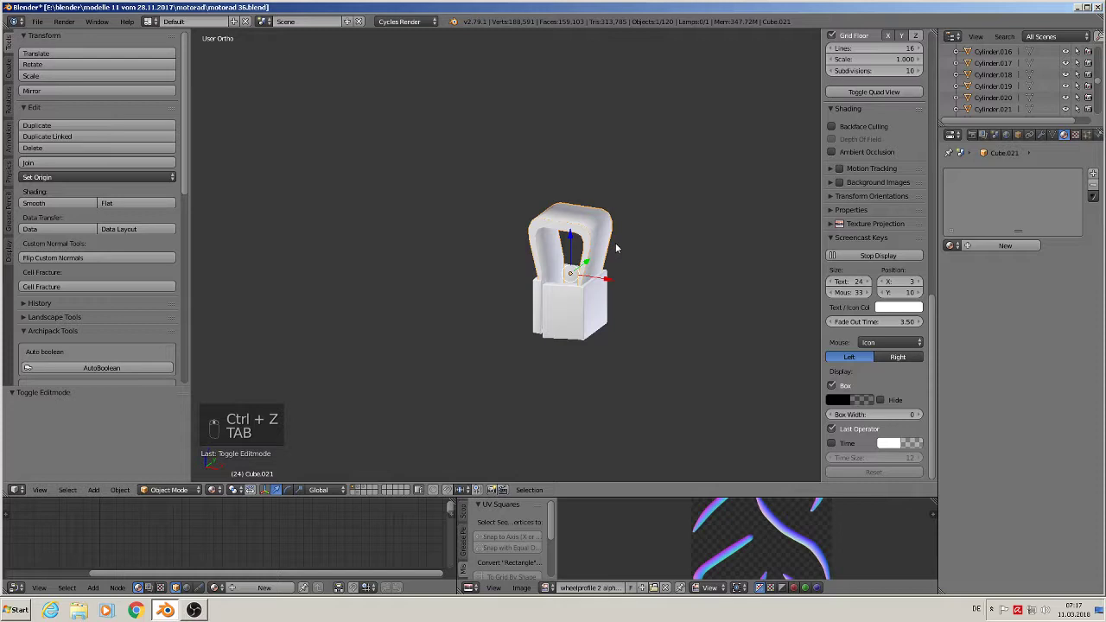
Move the small cube onto the fitting's lower end, checked from the side view.
key(n)
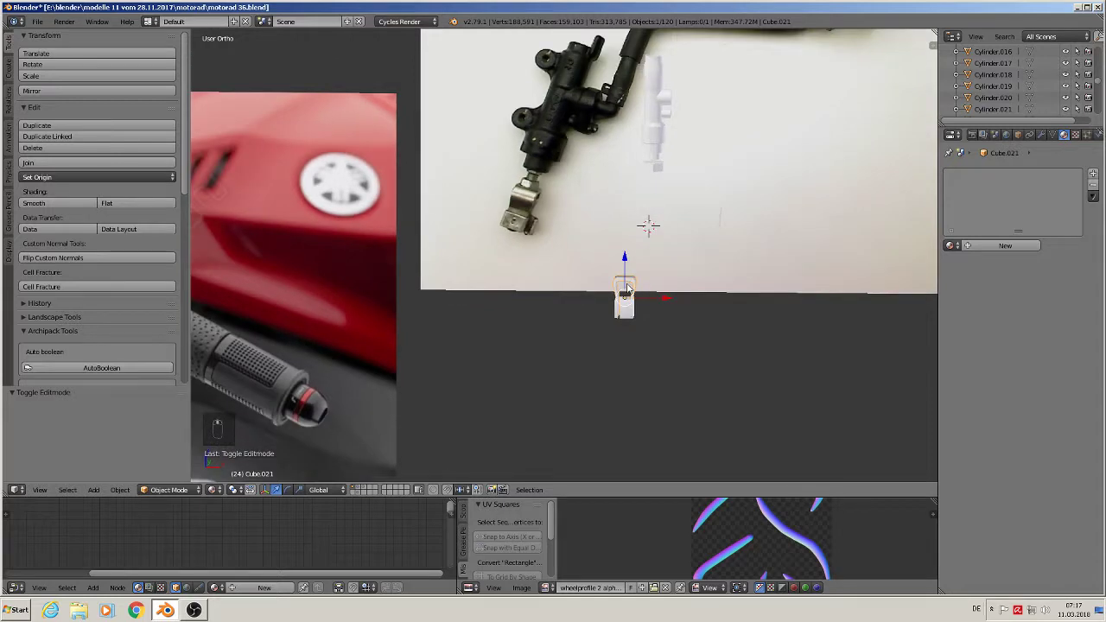
key(g)
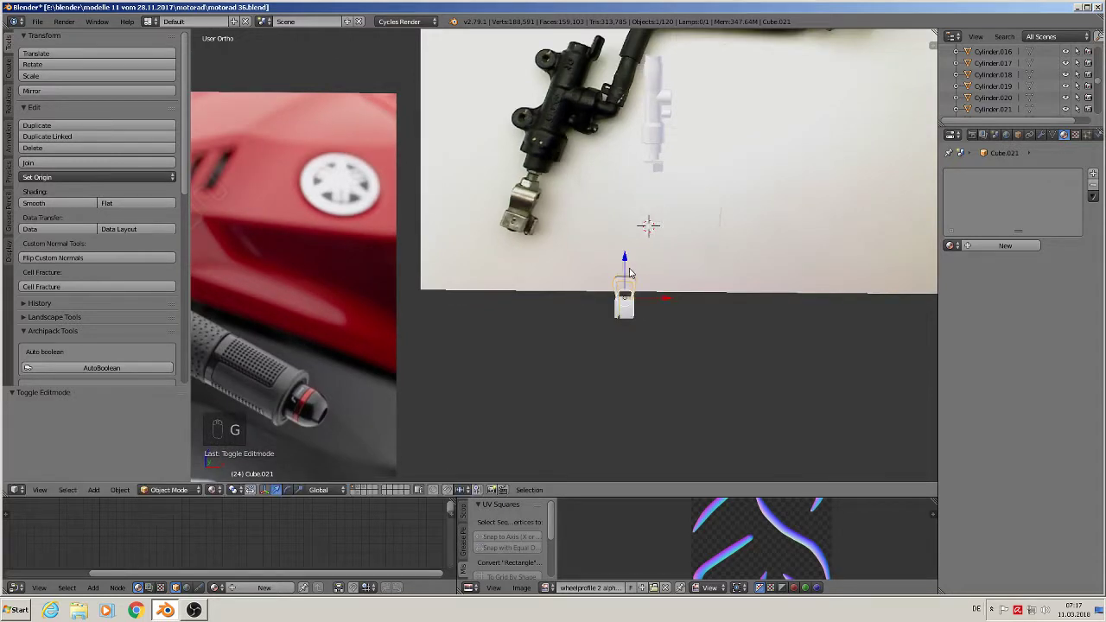
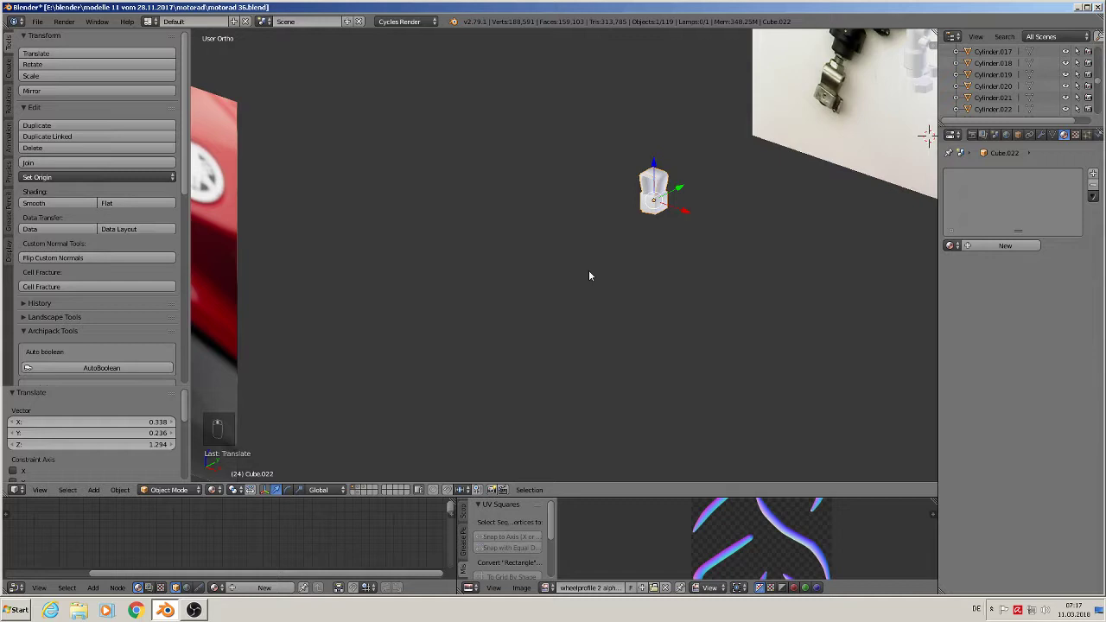
drag(580, 272, 641, 286)
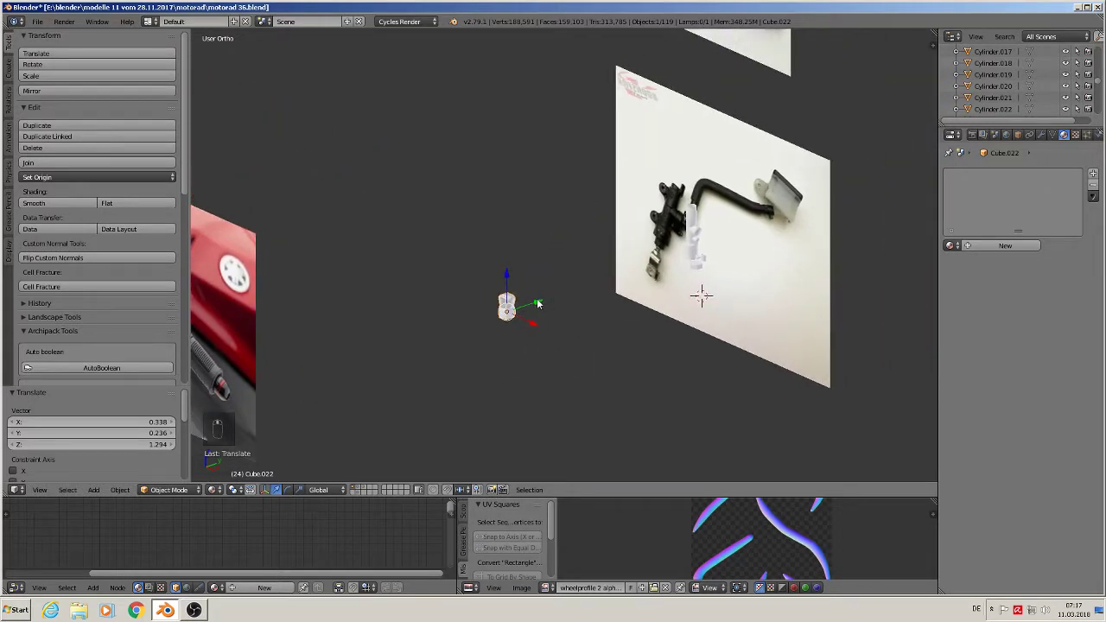
drag(686, 320, 712, 276)
drag(712, 276, 679, 368)
key(KP_3)
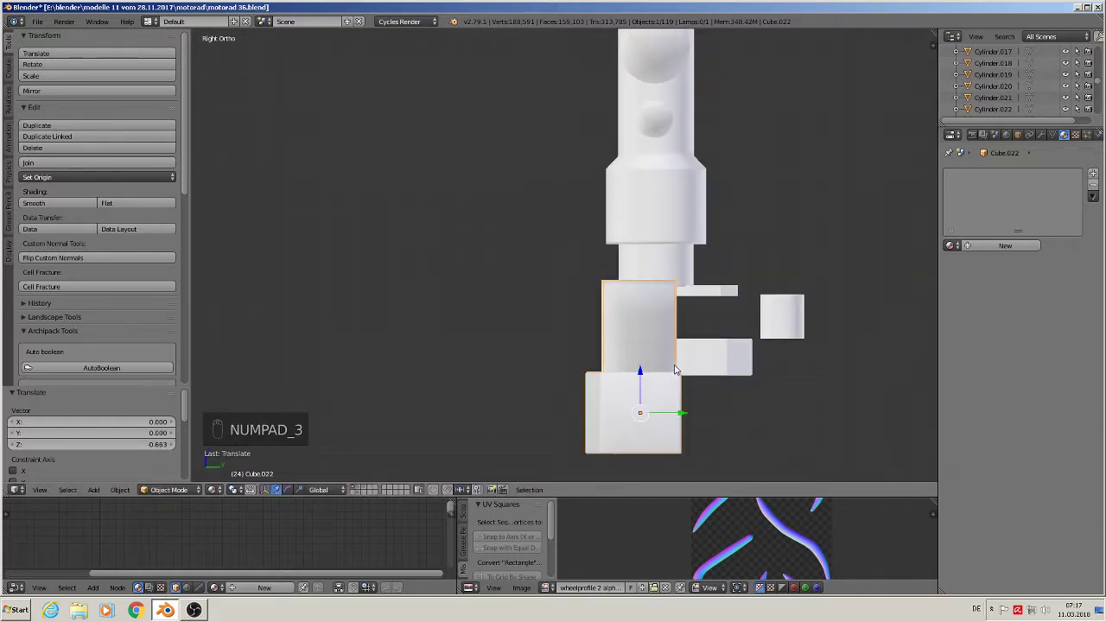
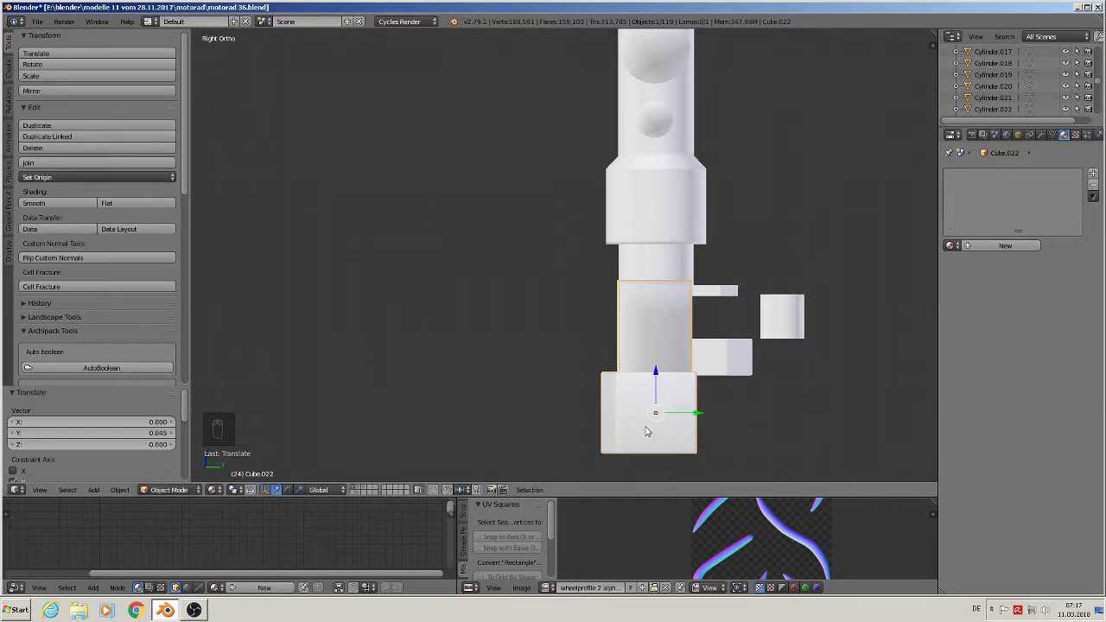
Edit the cube into the U-shaped clamp bracket and verify it from front and side views.
key(Tab)
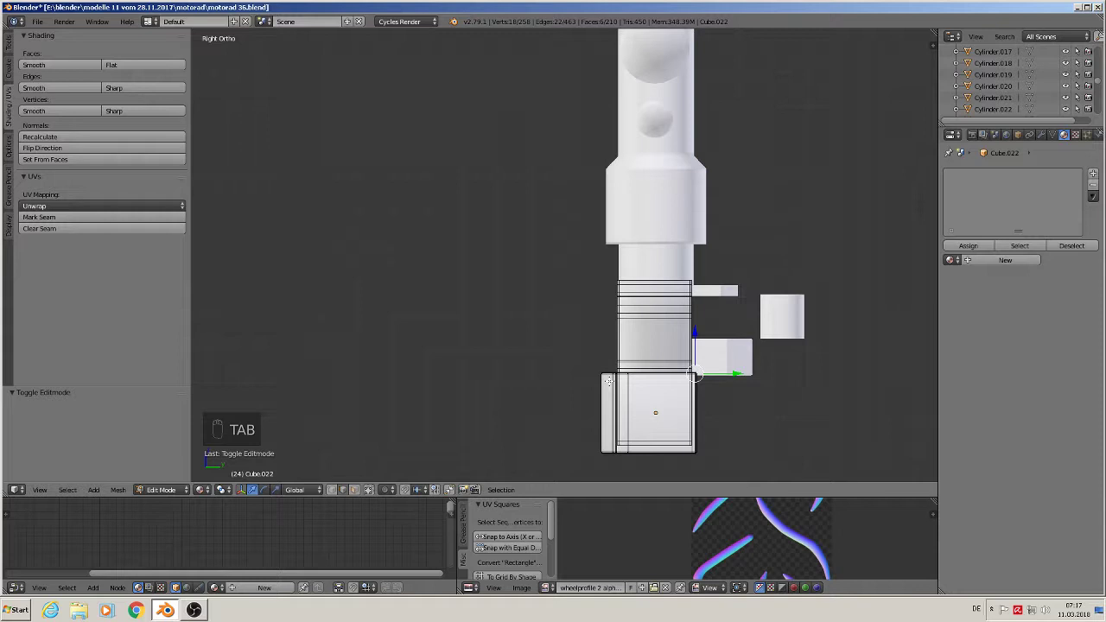
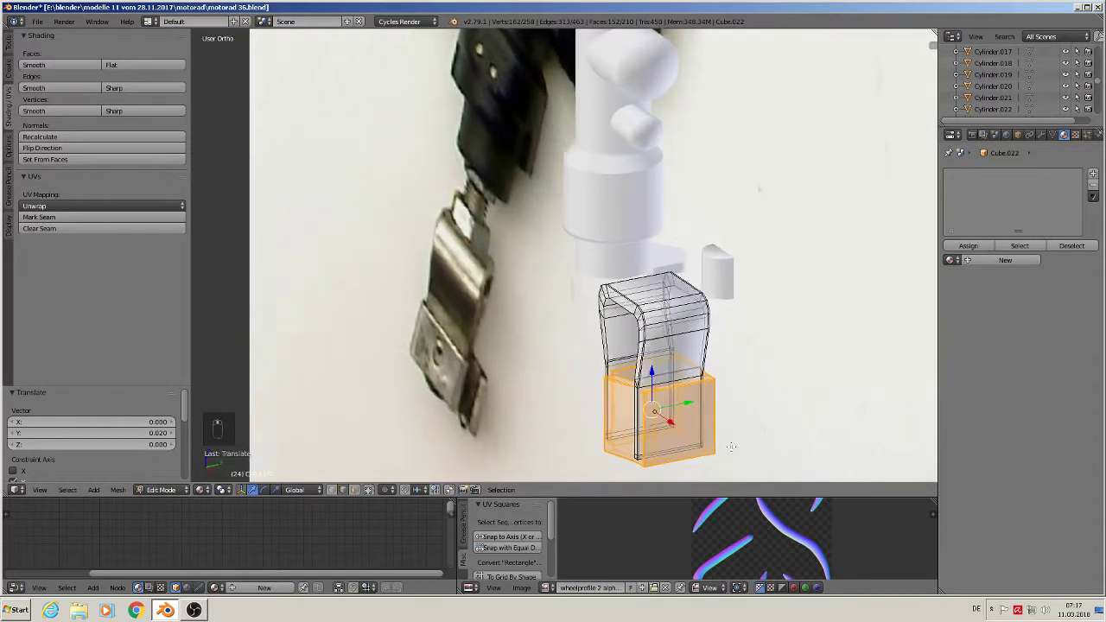
key(Tab)
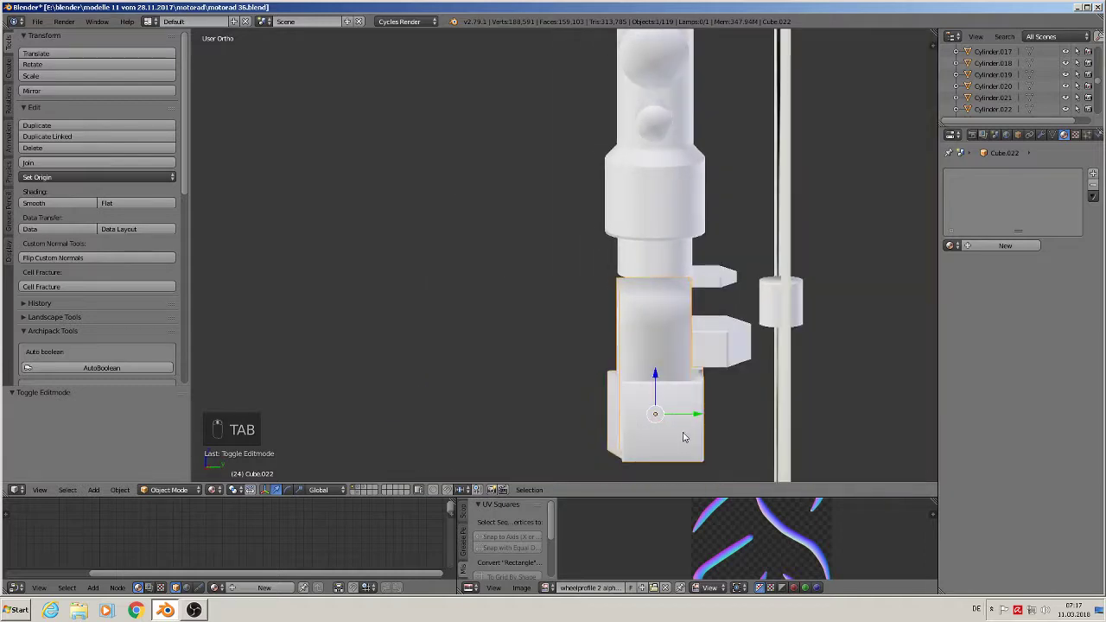
key(KP_1)
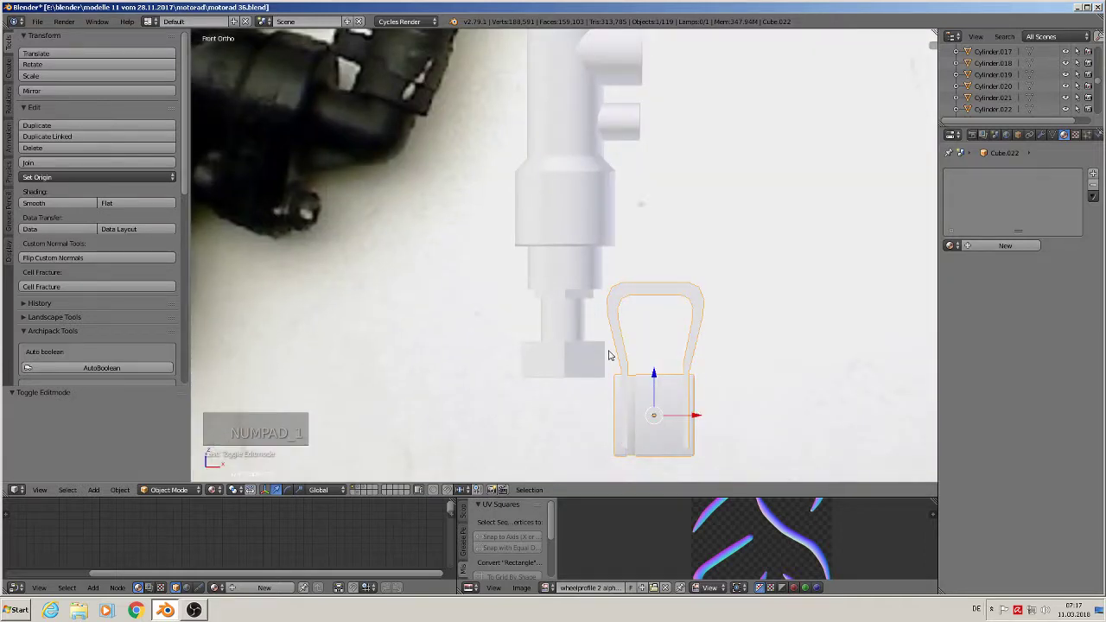
key(KP_2)
key(KP_3)
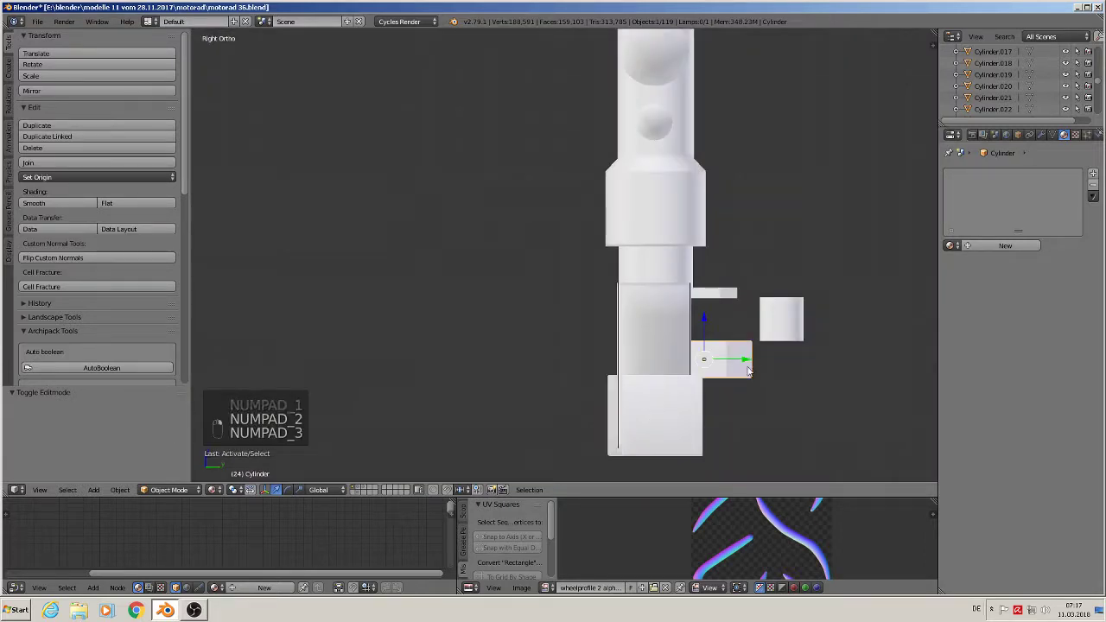
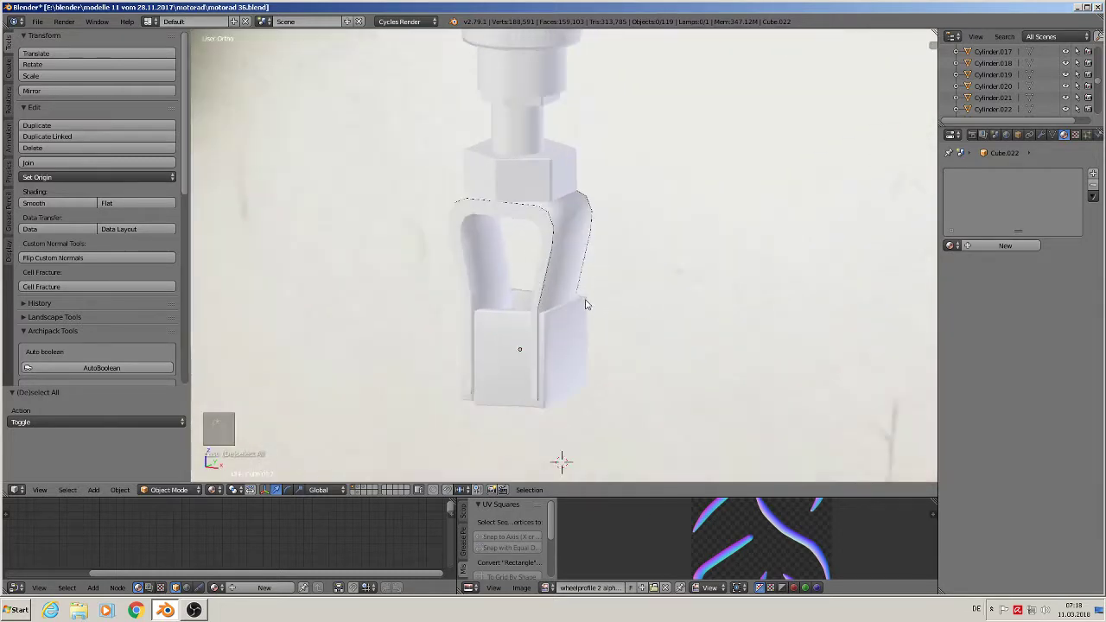
Pull the view back to frame the whole reference photo beside the fitting.
drag(546, 200, 583, 276)
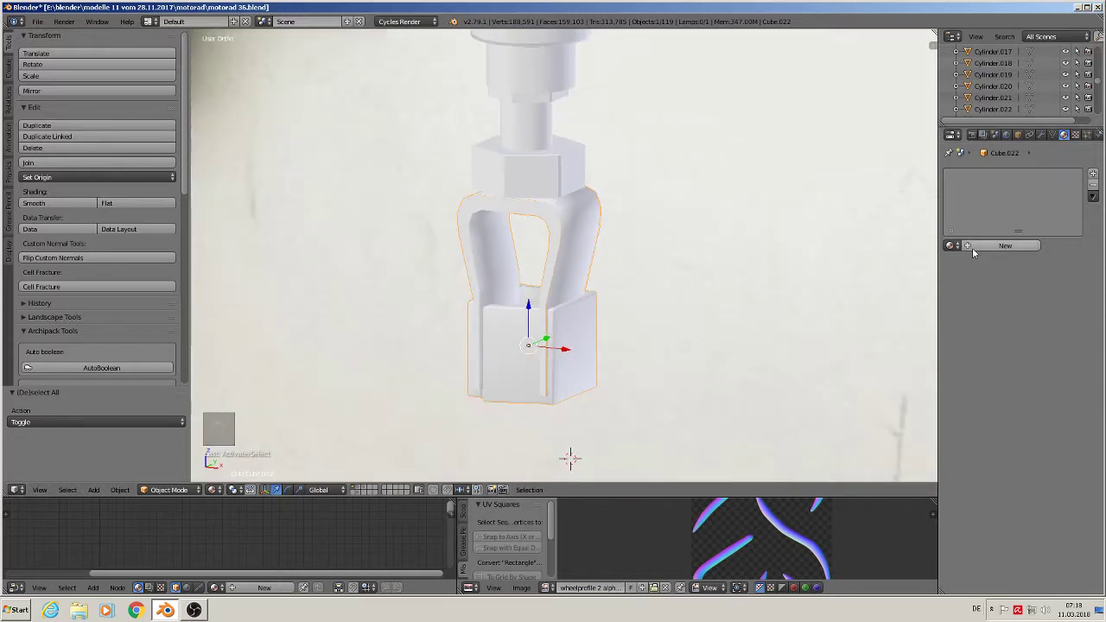
key(a)
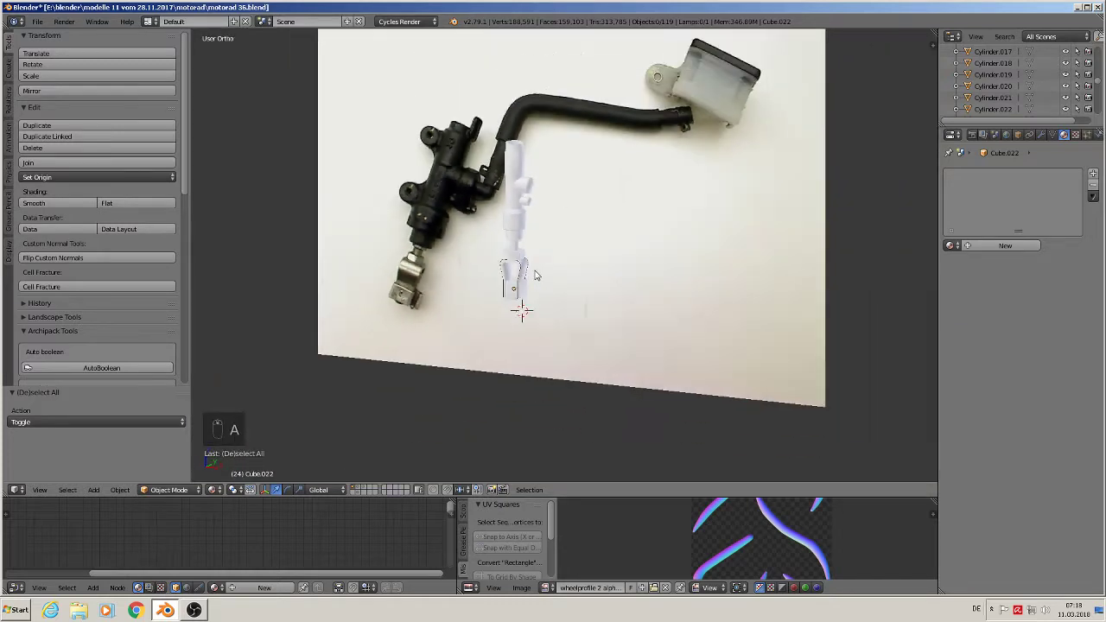
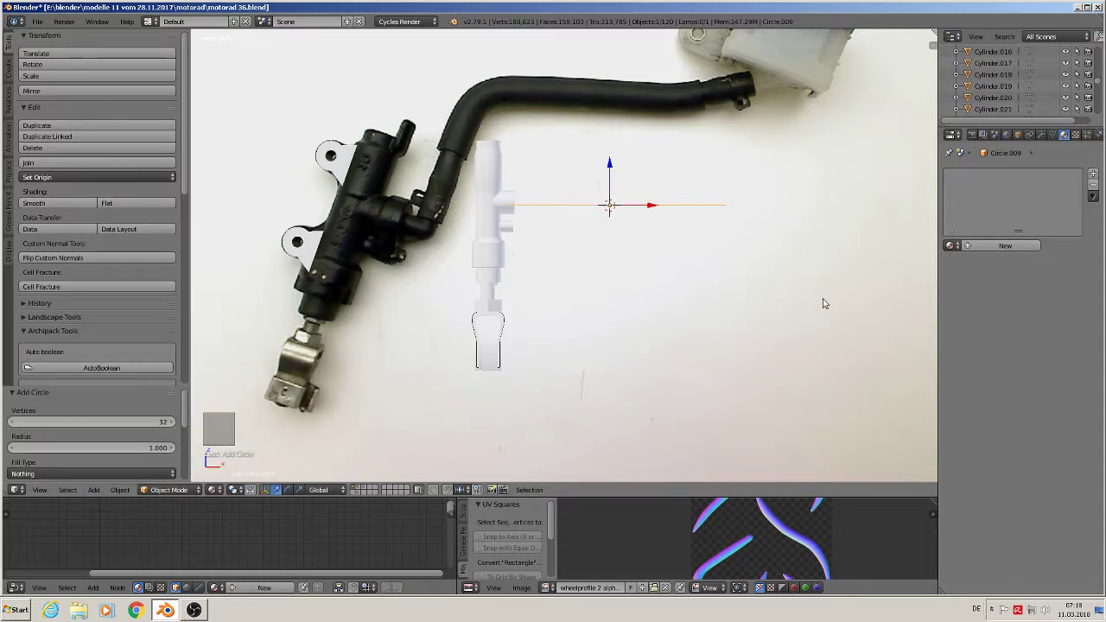
Rotate the new circle upright by 90 degrees and shrink it to tab size.
key(r)
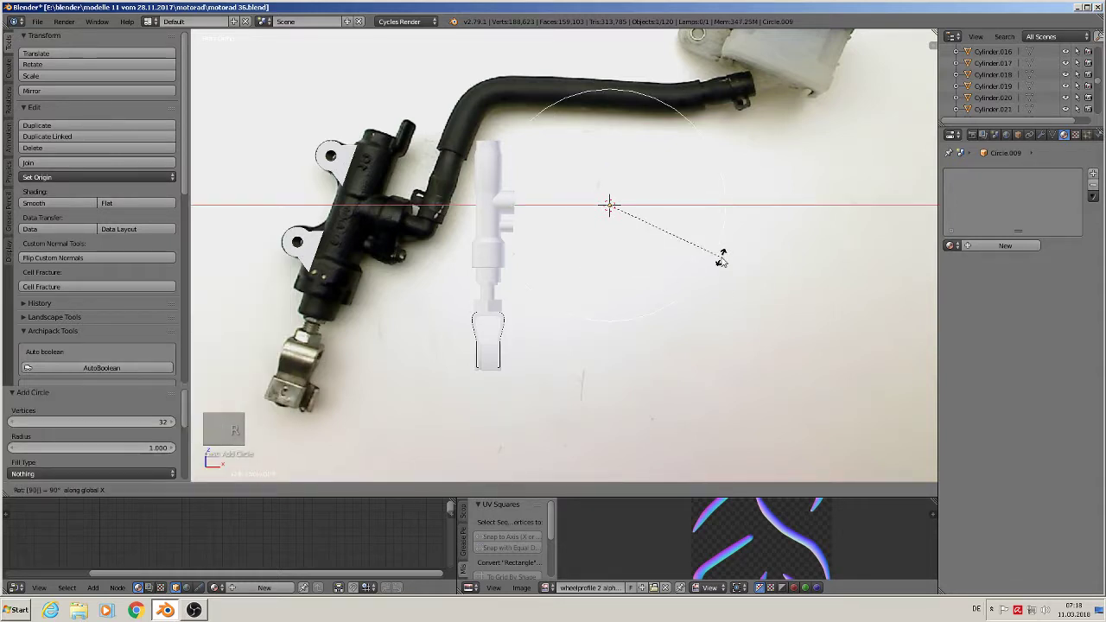
key(s)
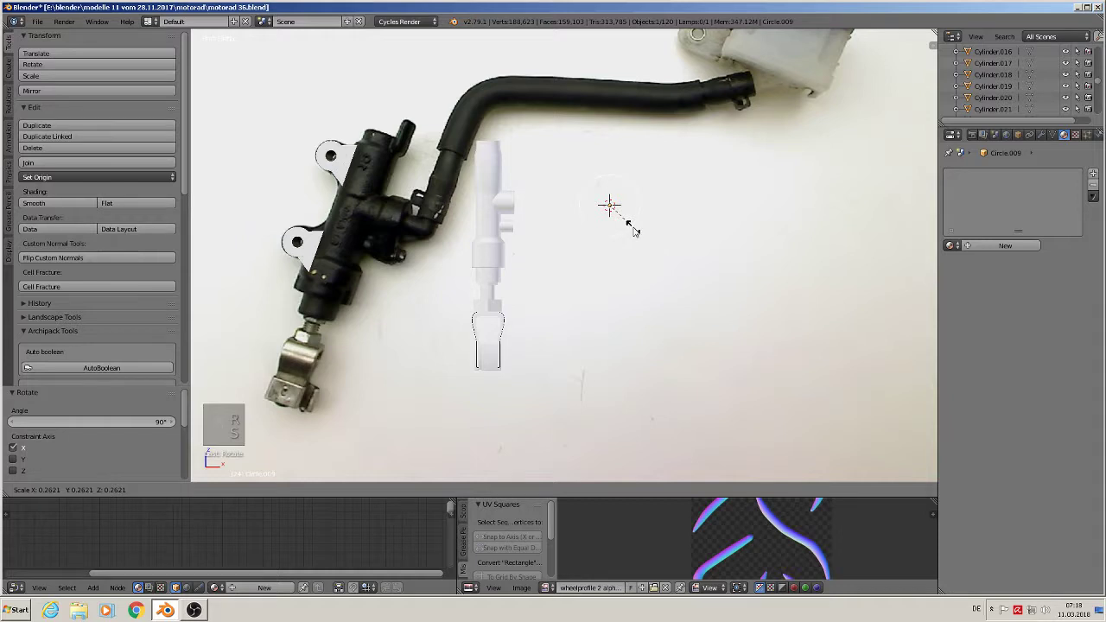
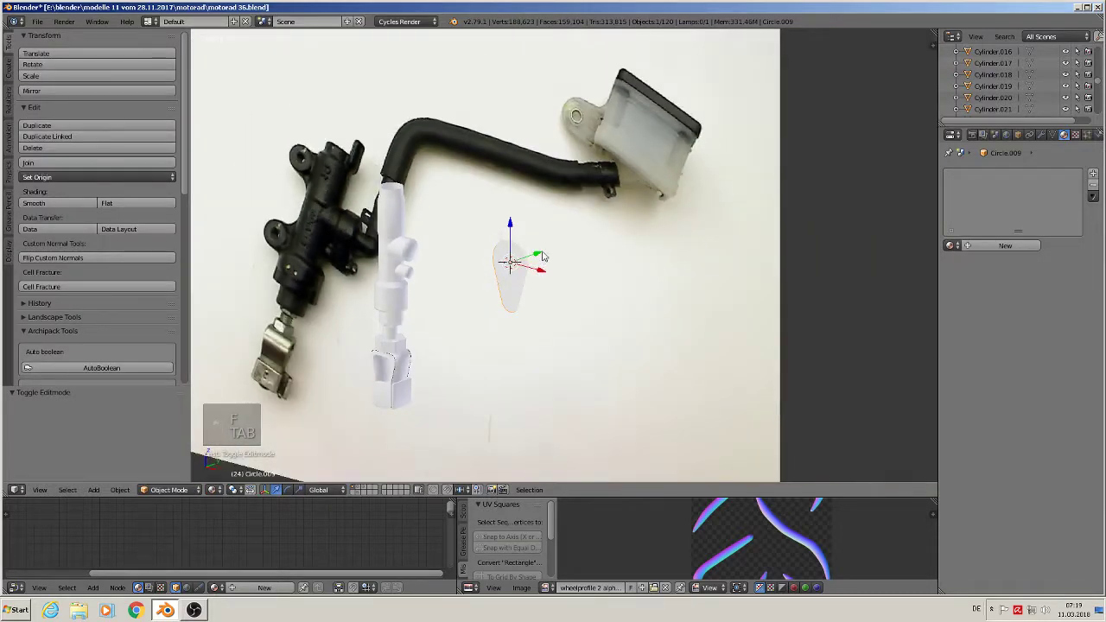
Fill and thicken the teardrop tab into a solid plate with bevelled, flat-shaded edges.
key(Tab)
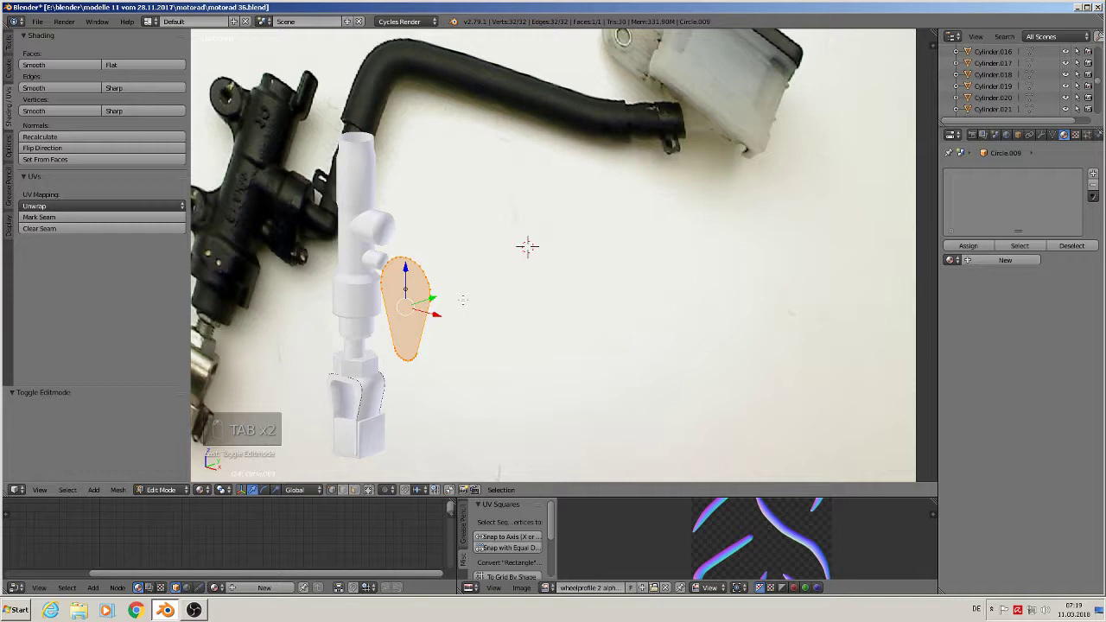
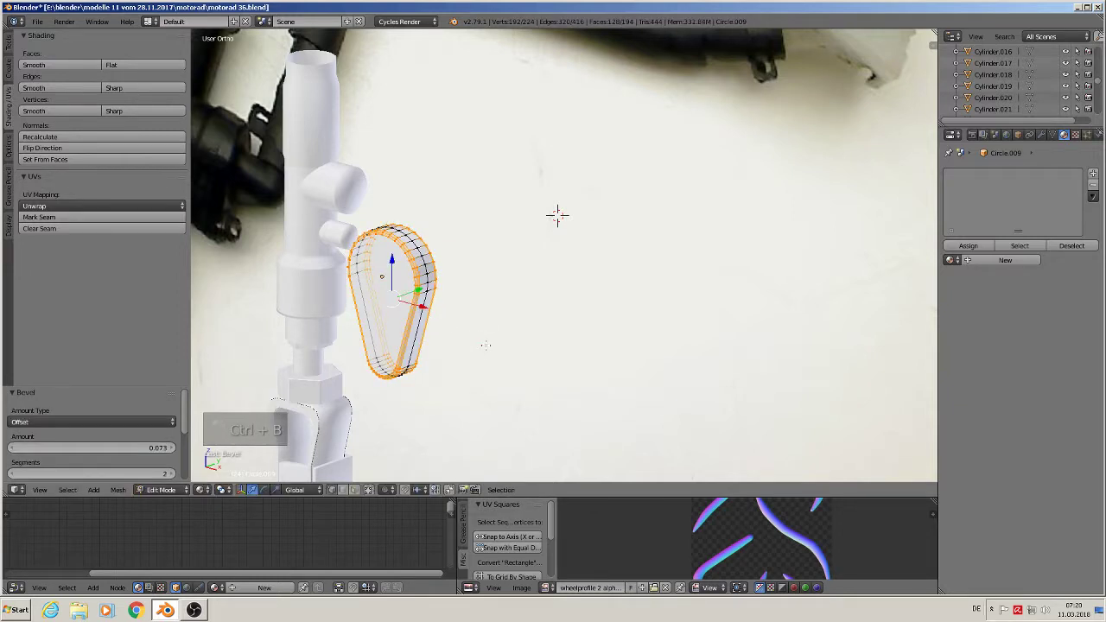
key(Tab)
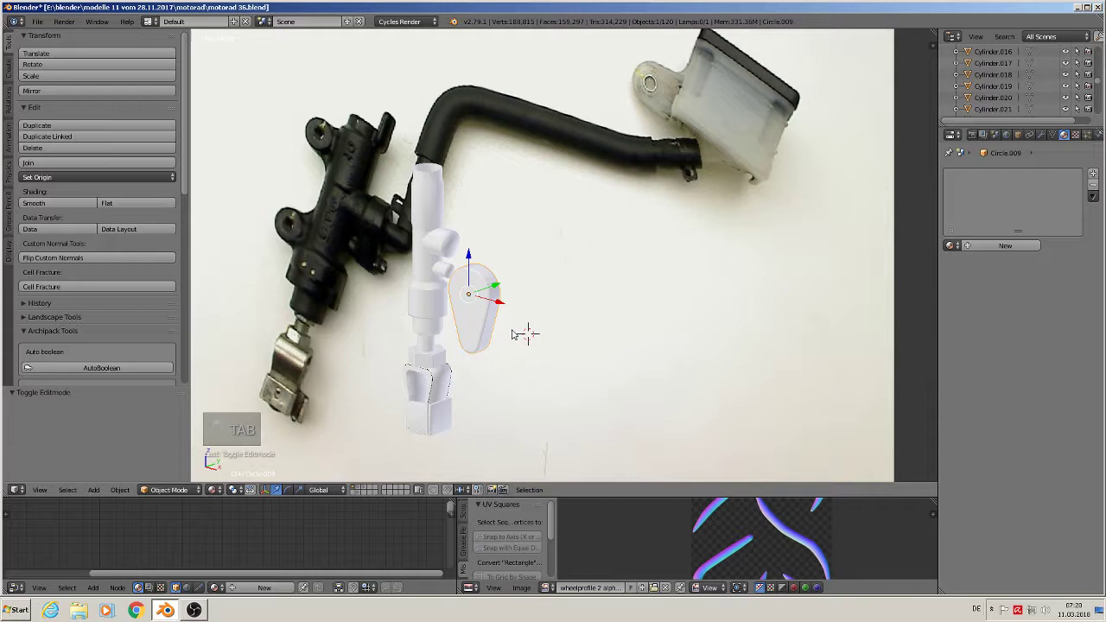
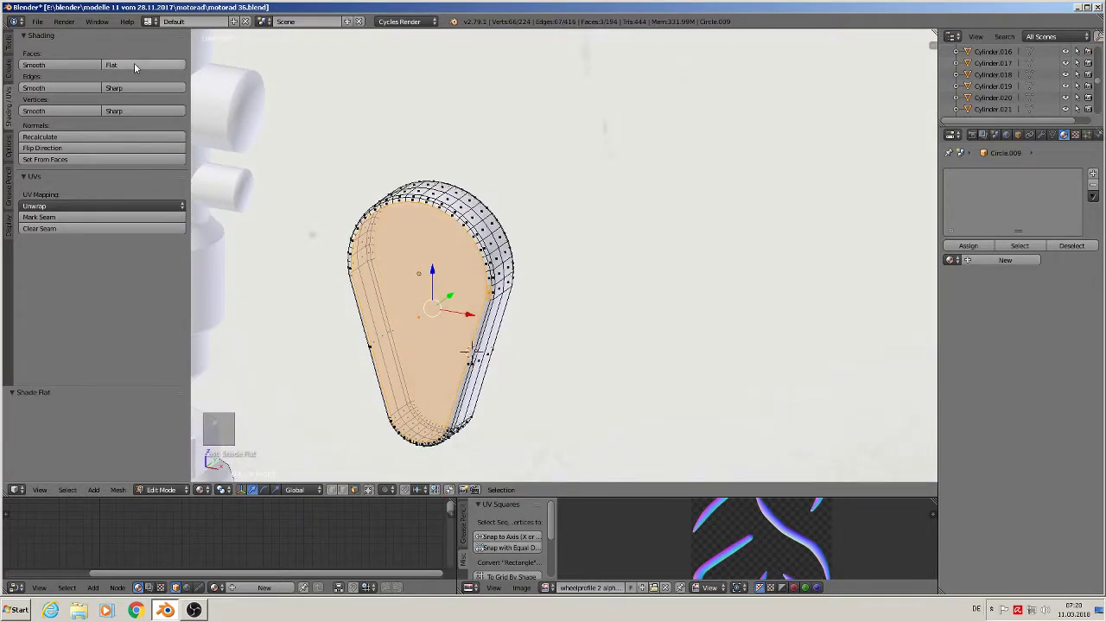
key(Tab)
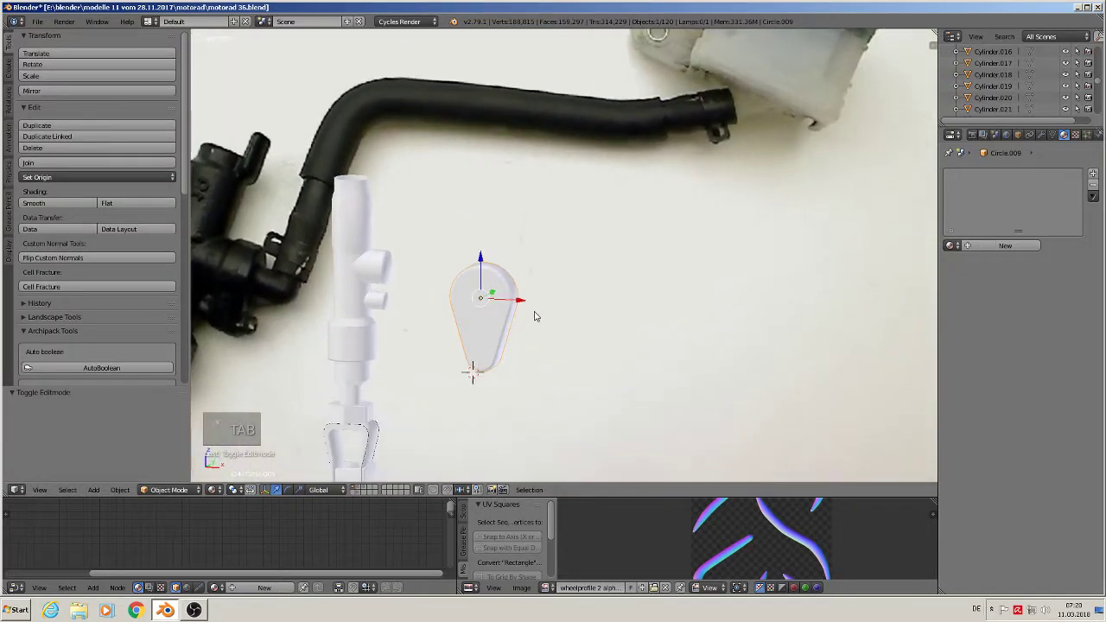
Turn the teardrop tab 90° about the vertical axis and set it against the fitting's side.
key(KP_1)
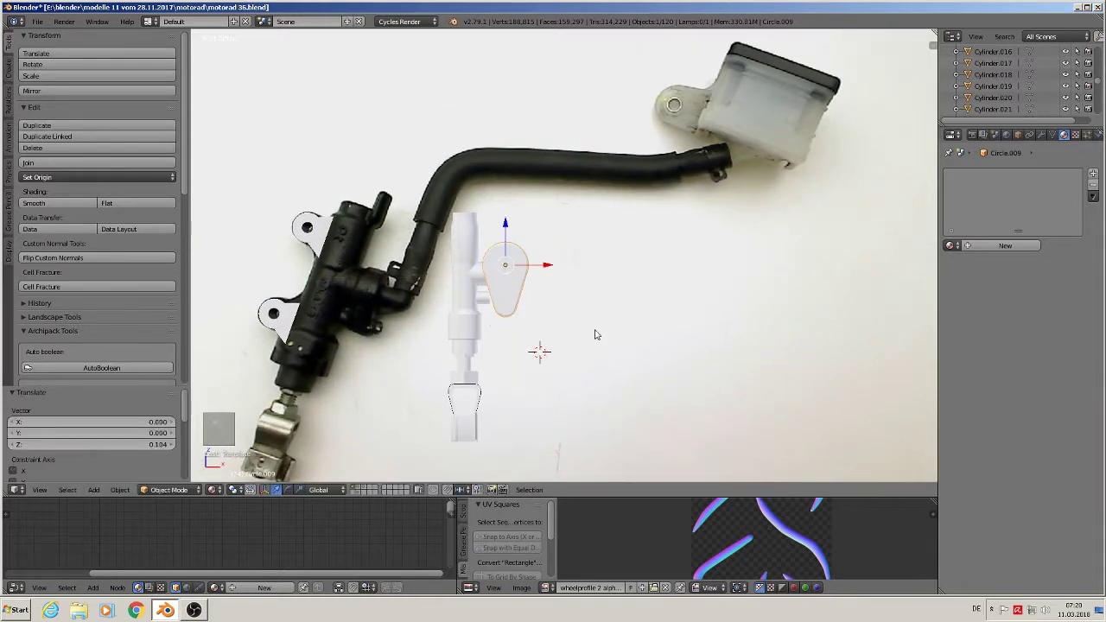
key(s)
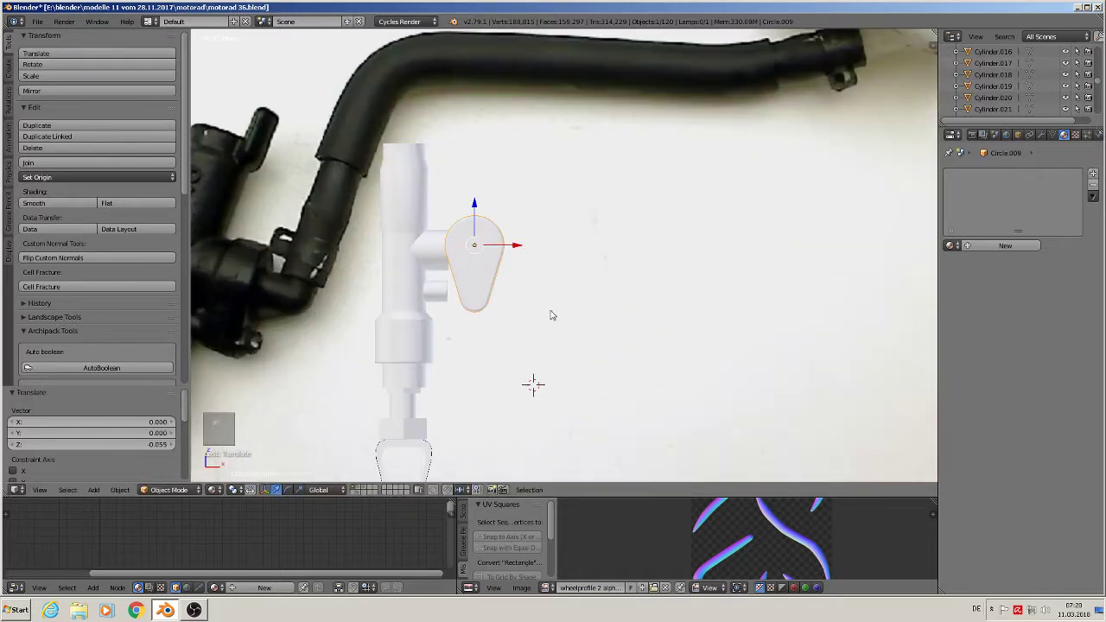
key(r)
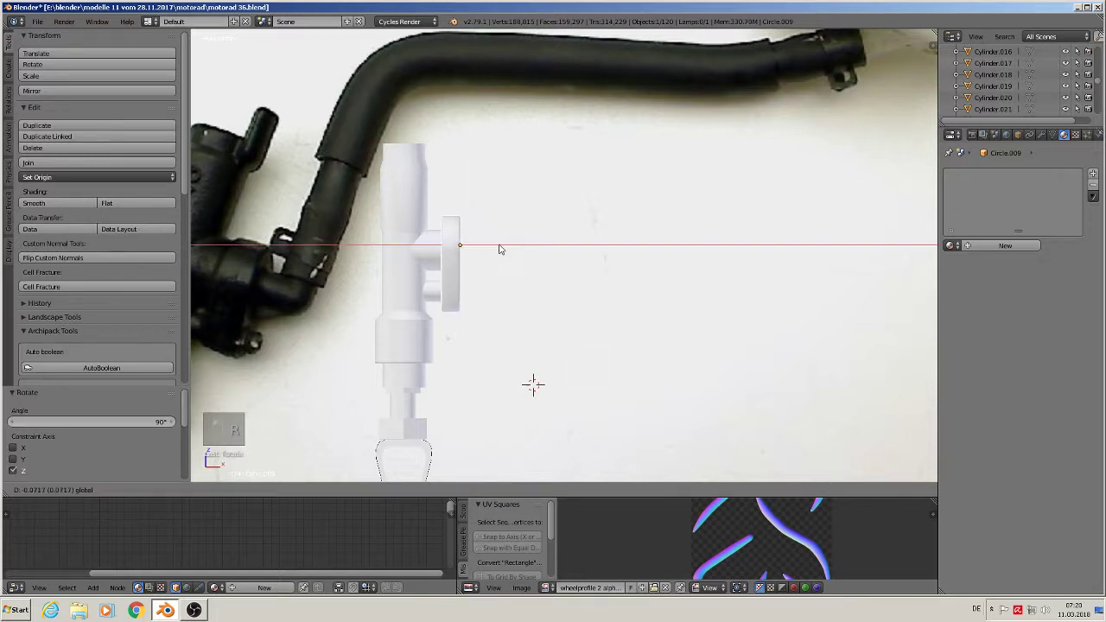
key(s)
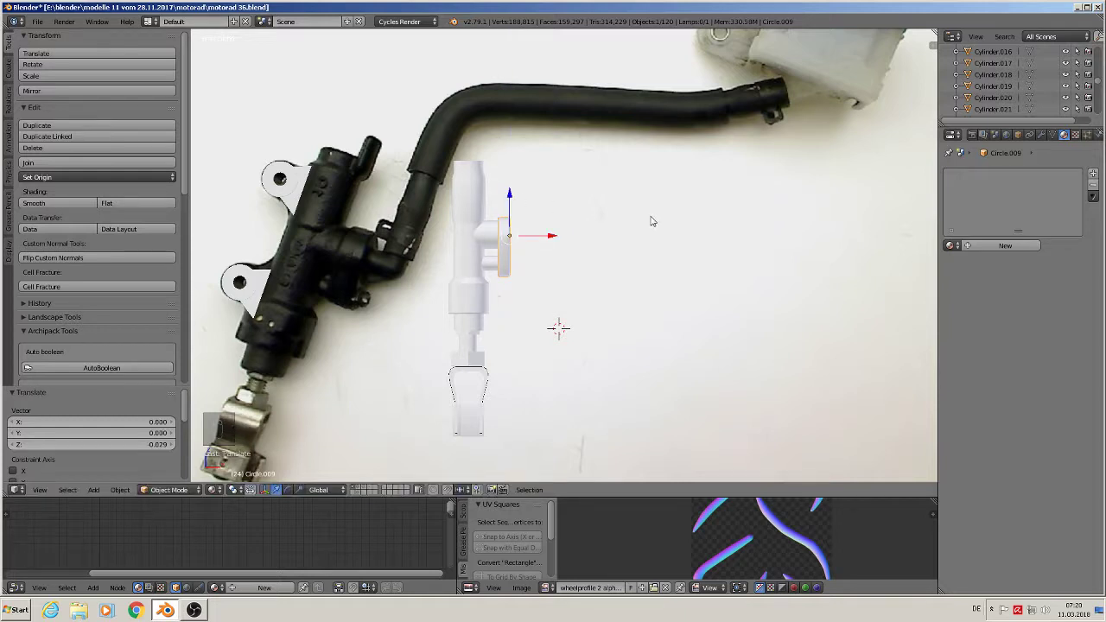
Check the tab's placement from the side and front views, then deselect everything.
key(KP_3)
drag(550, 239, 653, 245)
drag(600, 253, 656, 243)
key(KP_1)
key(a)
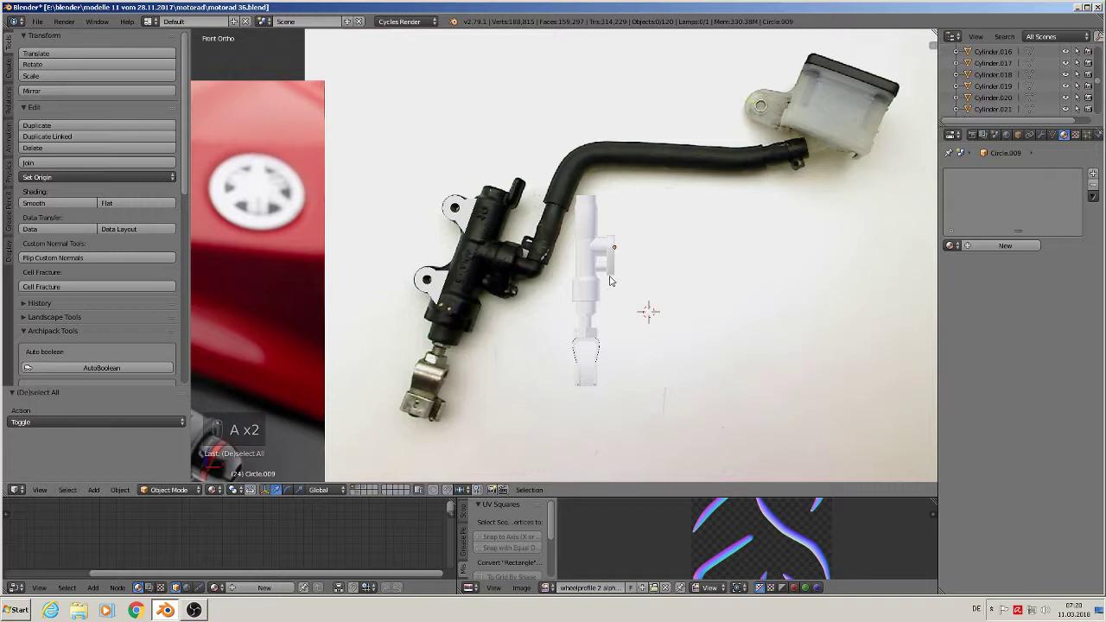
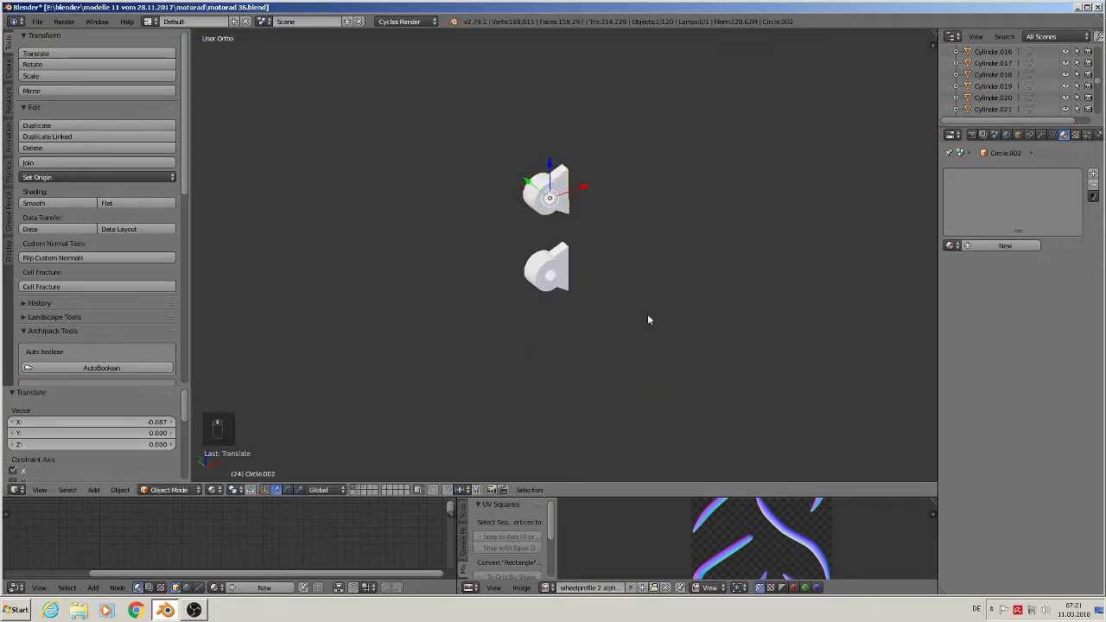
From the side view, select the fitting part and frame the fitting and tab in view.
key(KP_3)
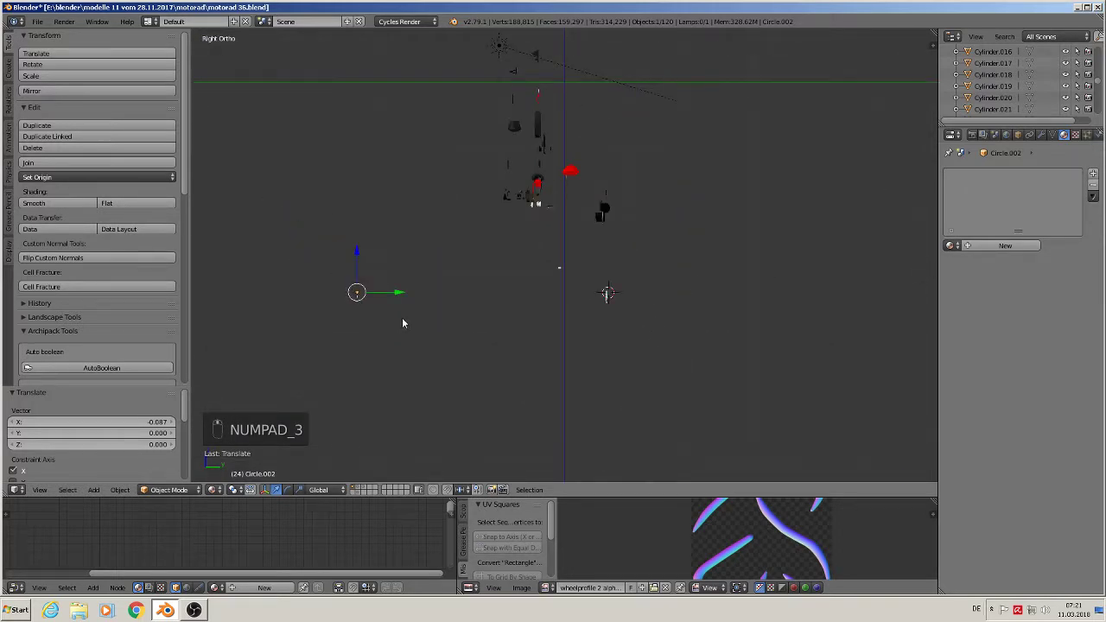
right_click(339, 290)
drag(373, 286, 733, 290)
drag(373, 286, 748, 273)
key(KP_Decimal)
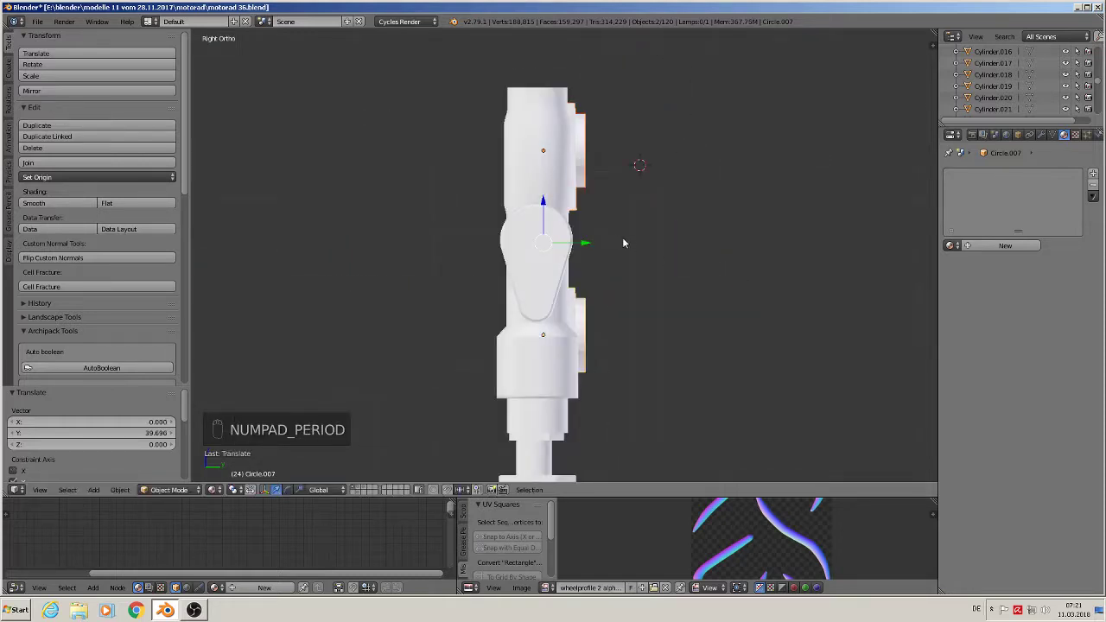
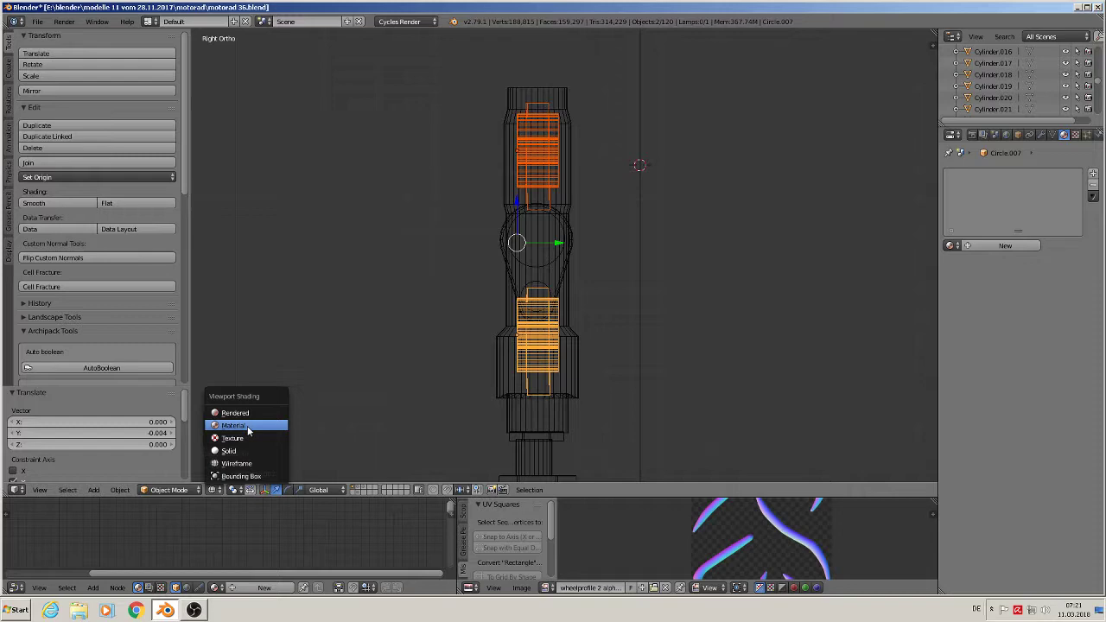
Deselect all parts of the fitting assembly.
middle_click(373, 368)
middle_click(487, 371)
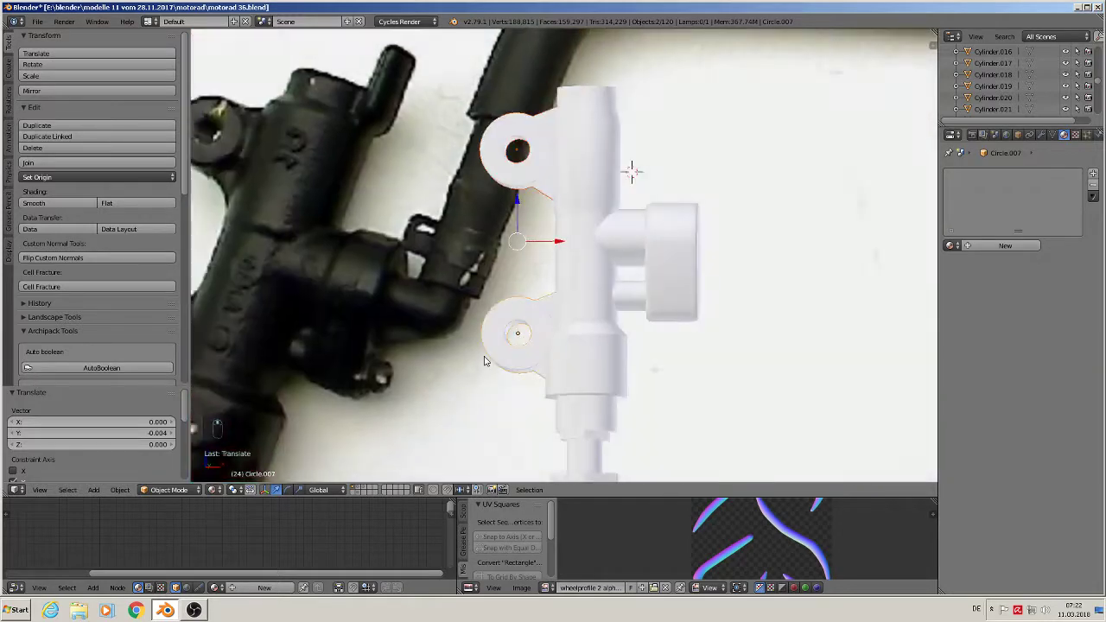
key(Tab)
key(Tab)
key(a)
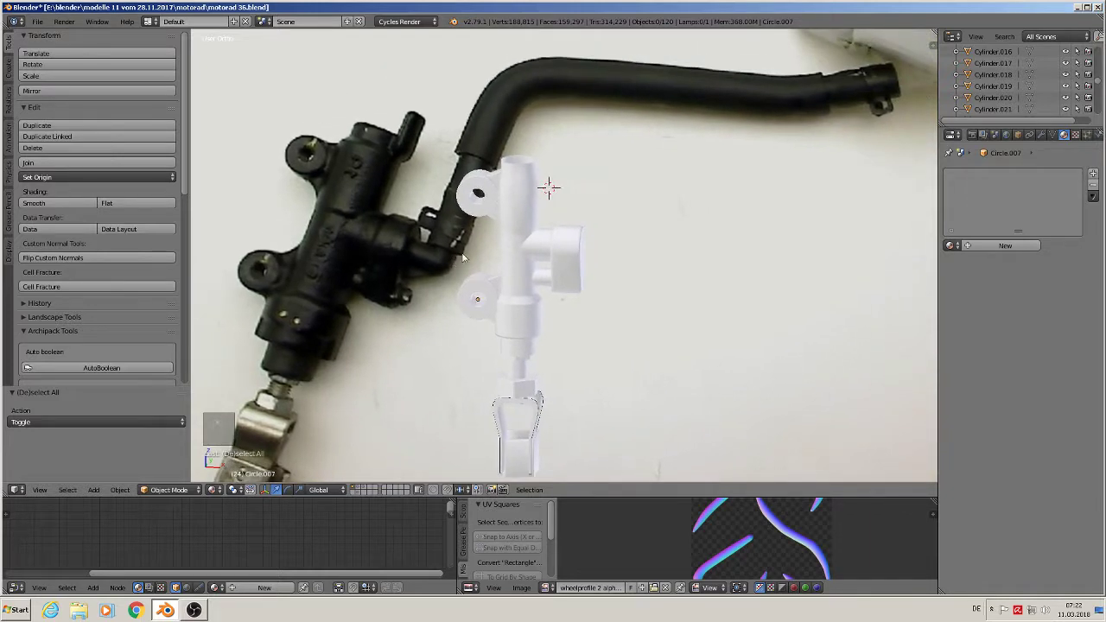
Zoom in on the upper cylinder and start editing its geometry.
key(Tab)
key(Tab)
key(Tab)
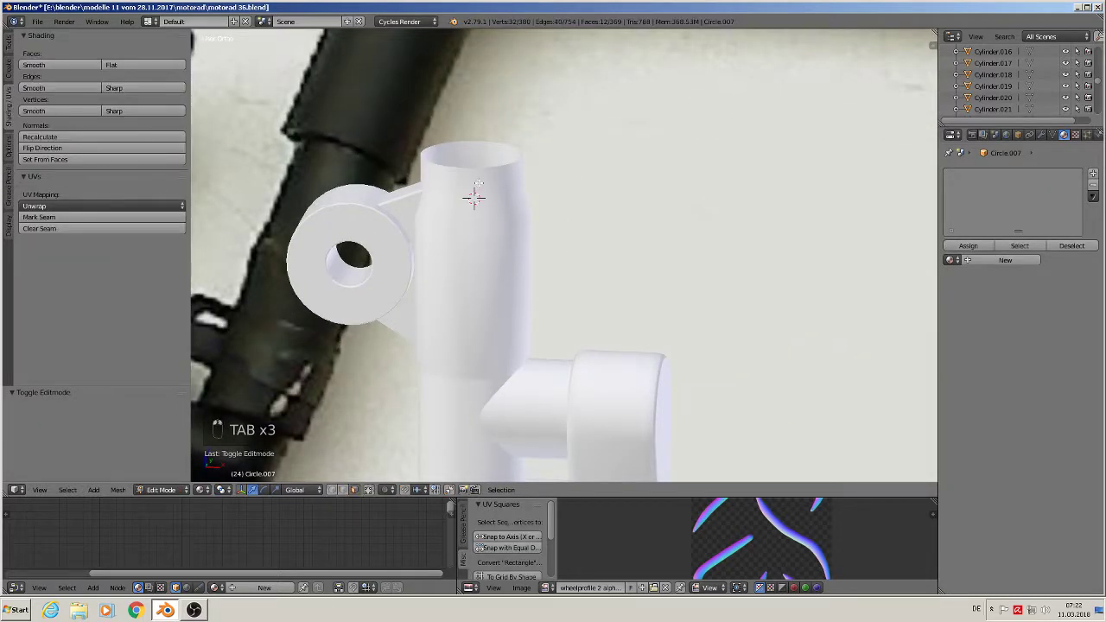
Fill the open top end of the cylinder with a face.
key(Tab)
key(Tab)
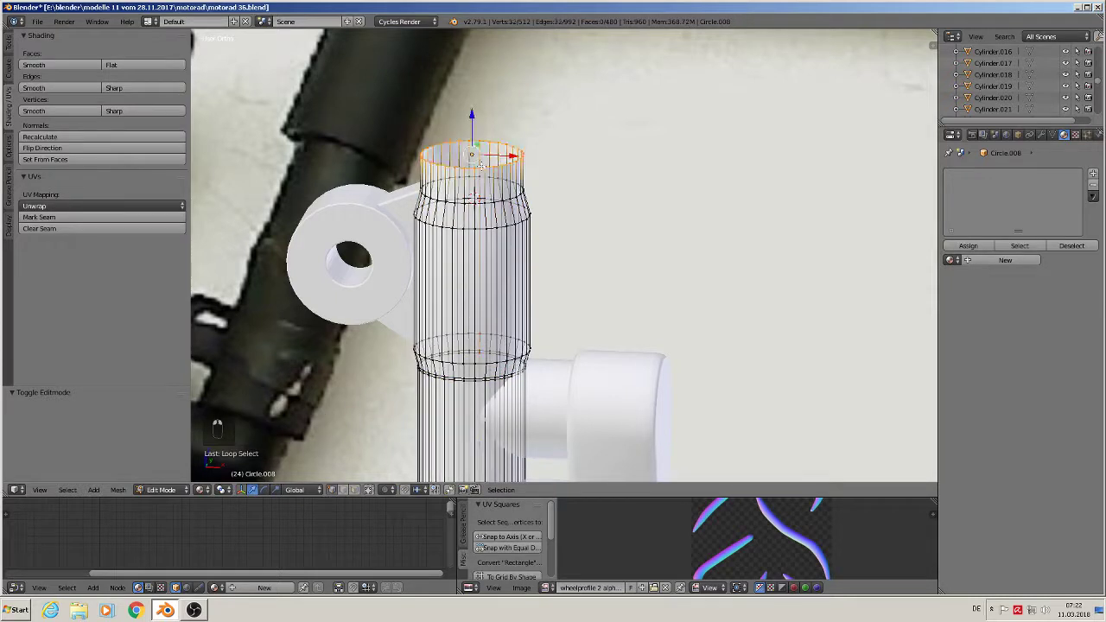
key(f)
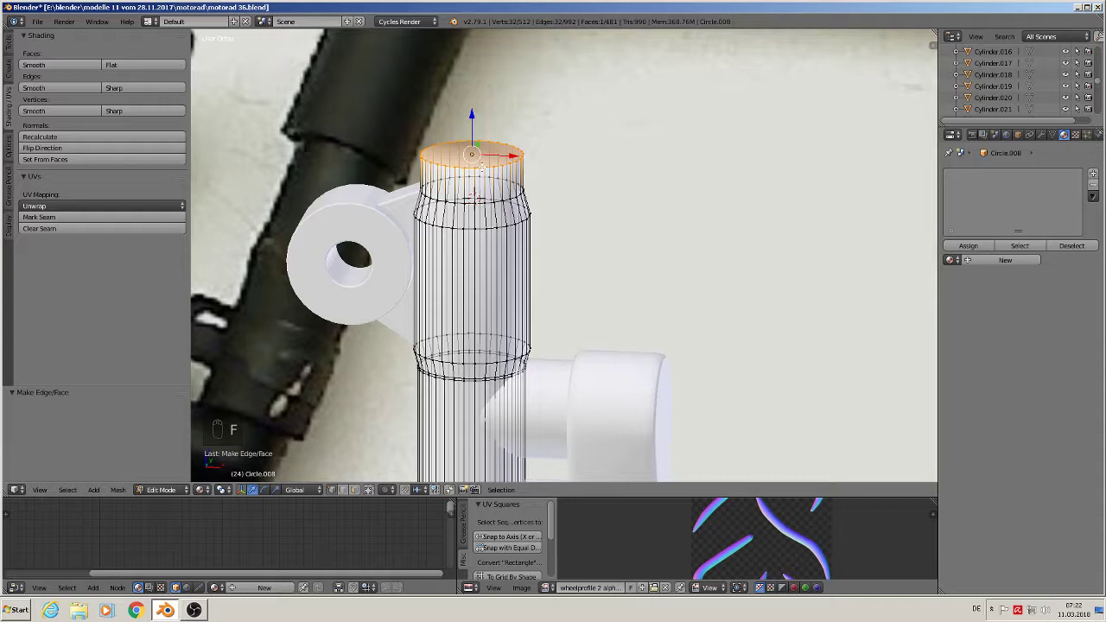
Fill the open bottom end of the cylinder, then leave mesh editing.
key(ctrl+b)
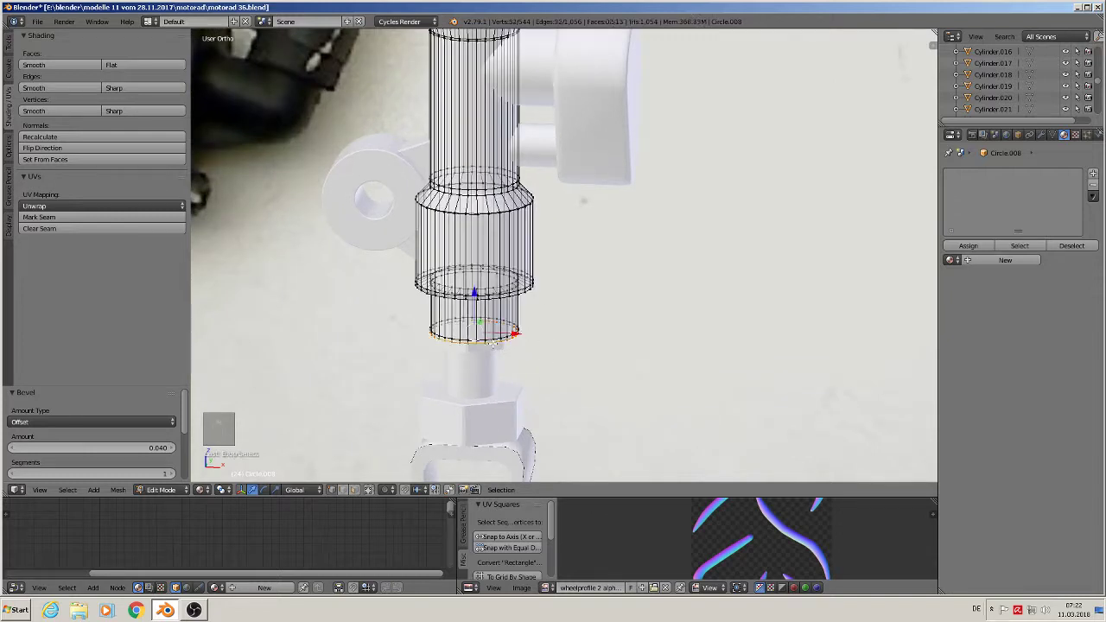
key(f)
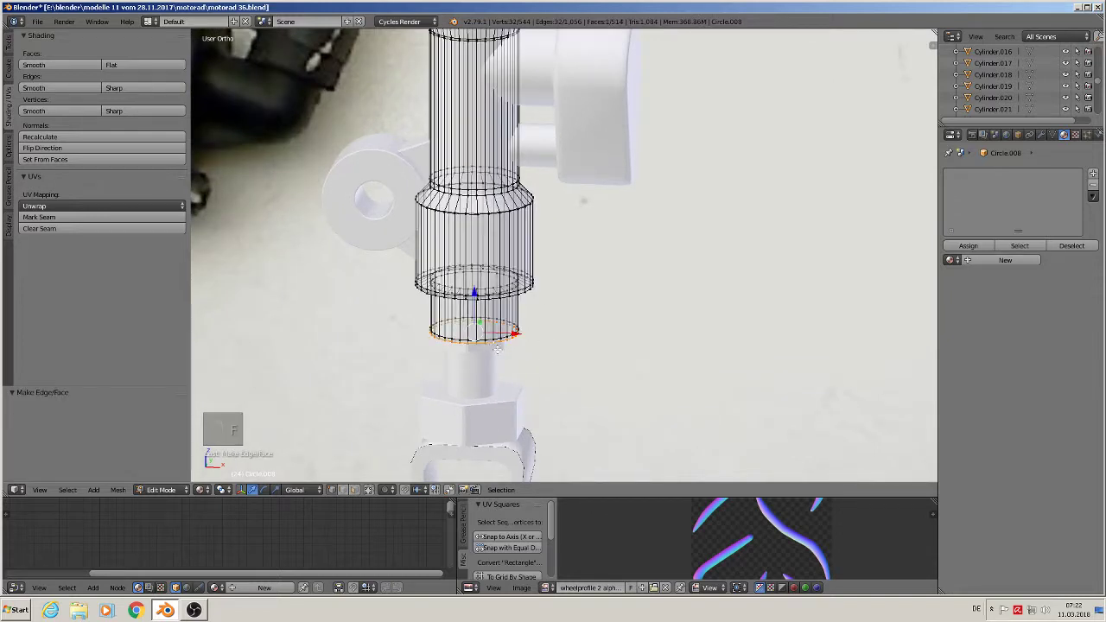
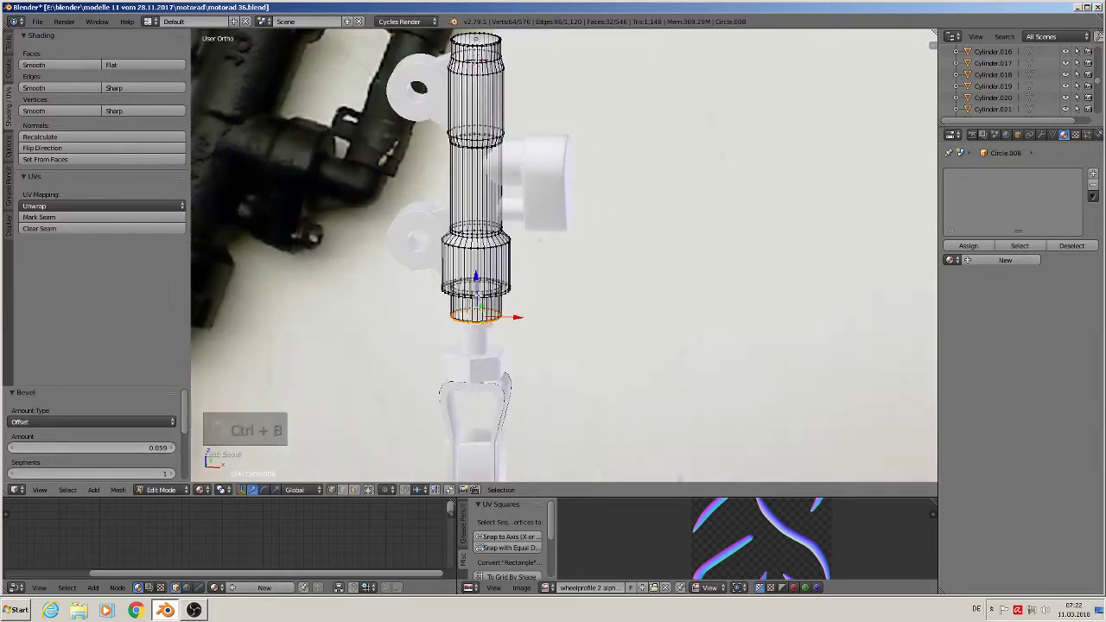
key(Tab)
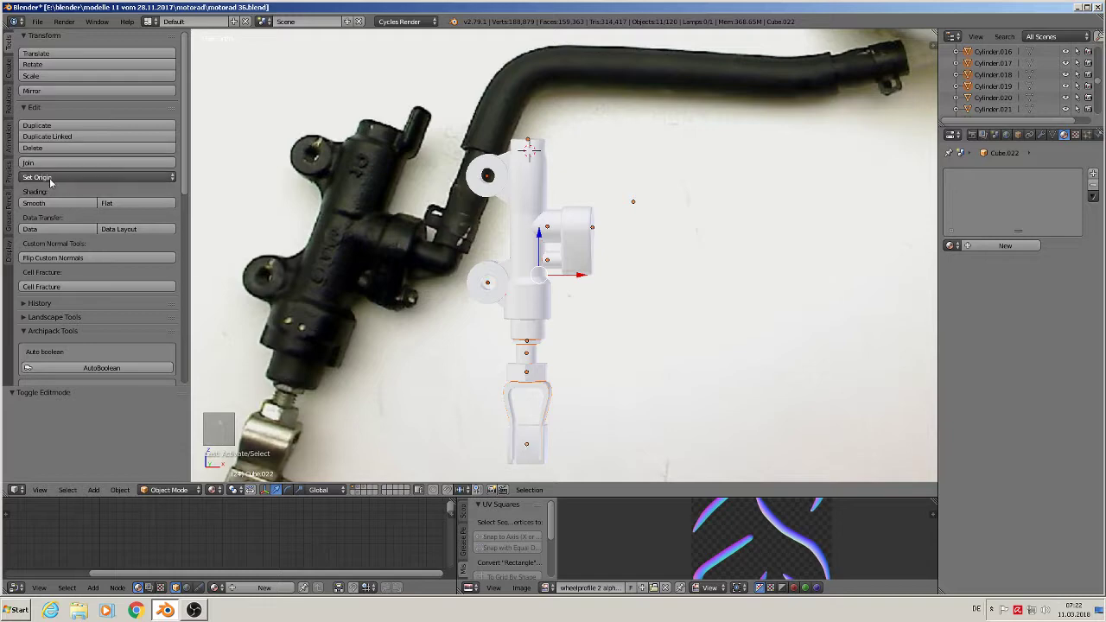
Join the selected fitting parts into one mesh, whole reference photo in view.
key(g)
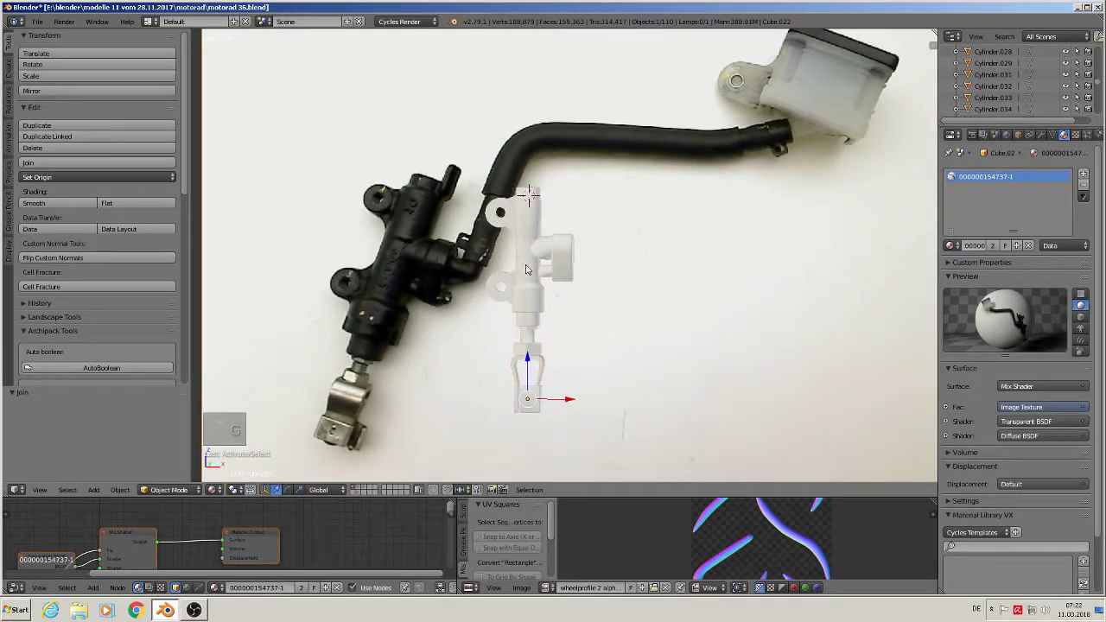
key(g)
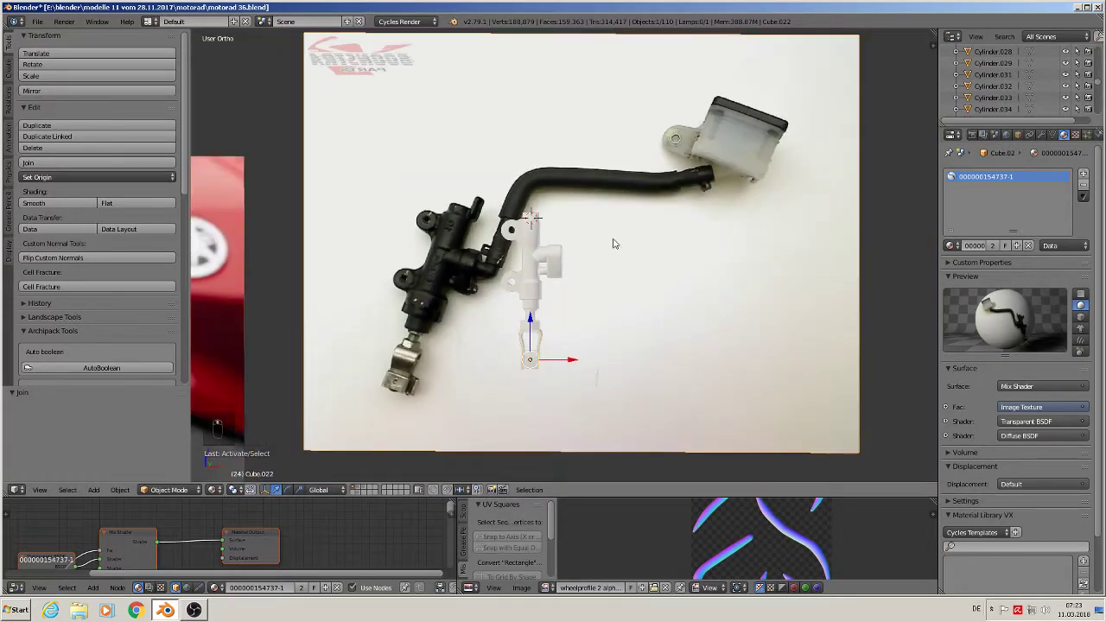
Select linked geometry in the combined mesh and separate it into its own object.
key(Tab)
key(a)
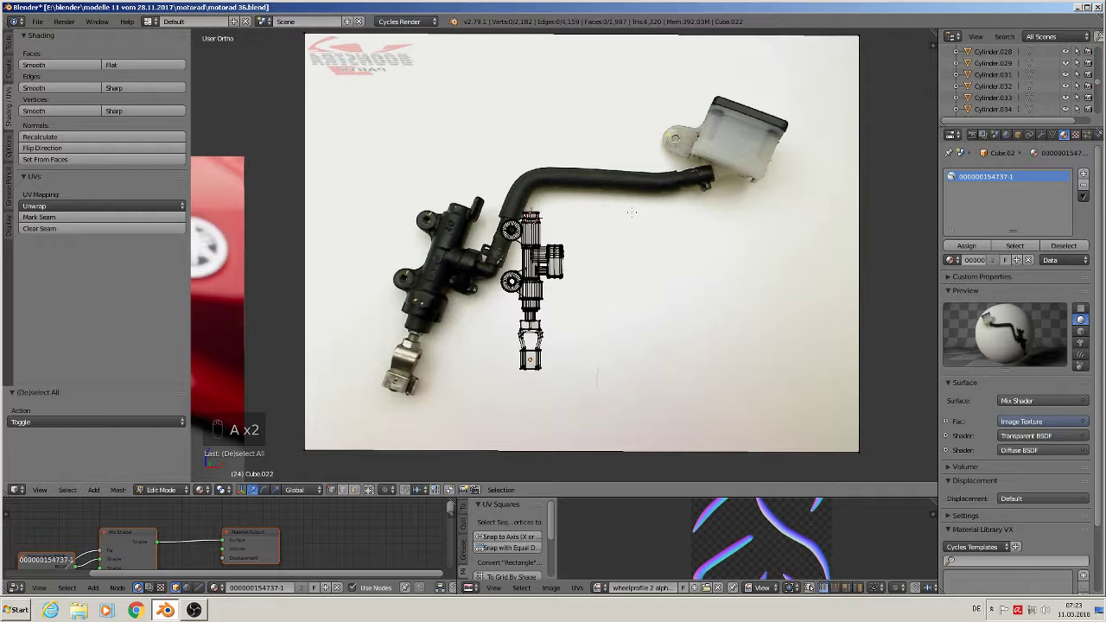
key(l)
key(l)
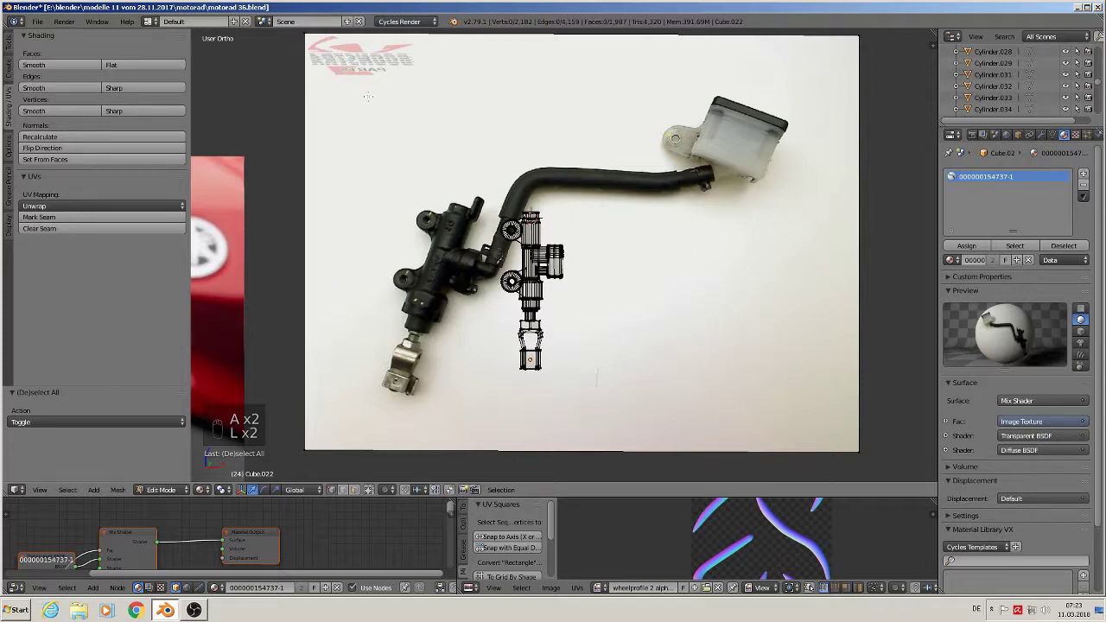
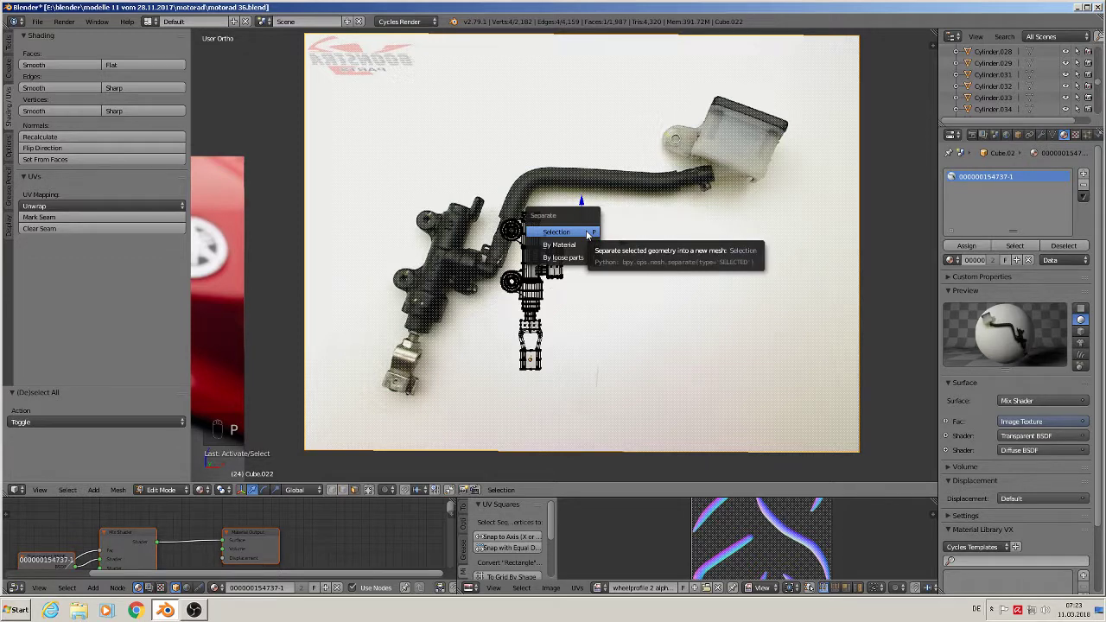
key(Tab)
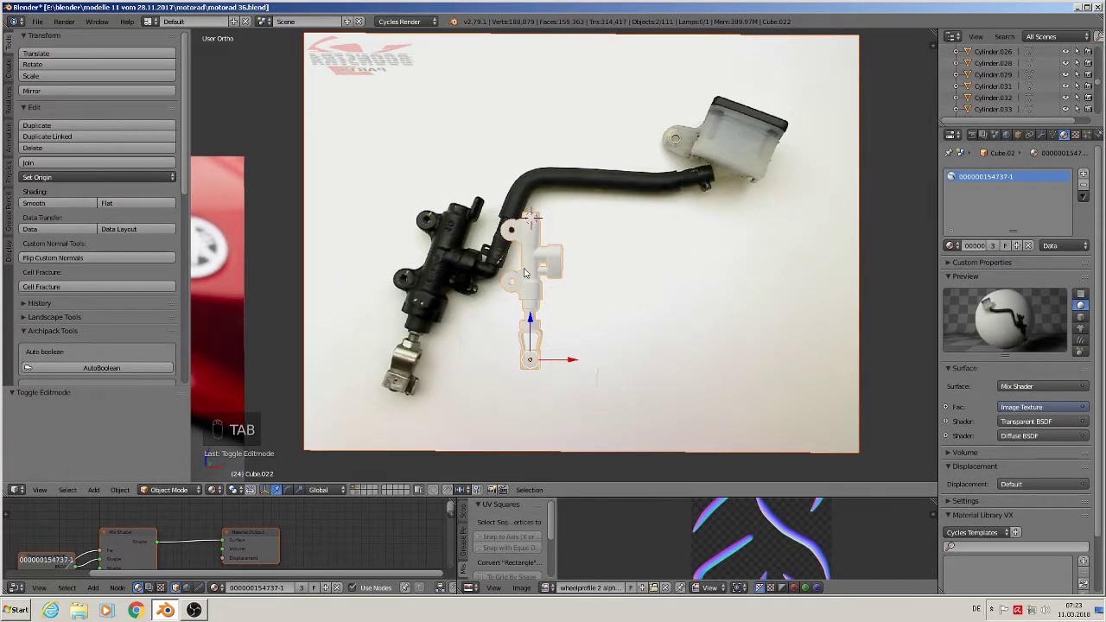
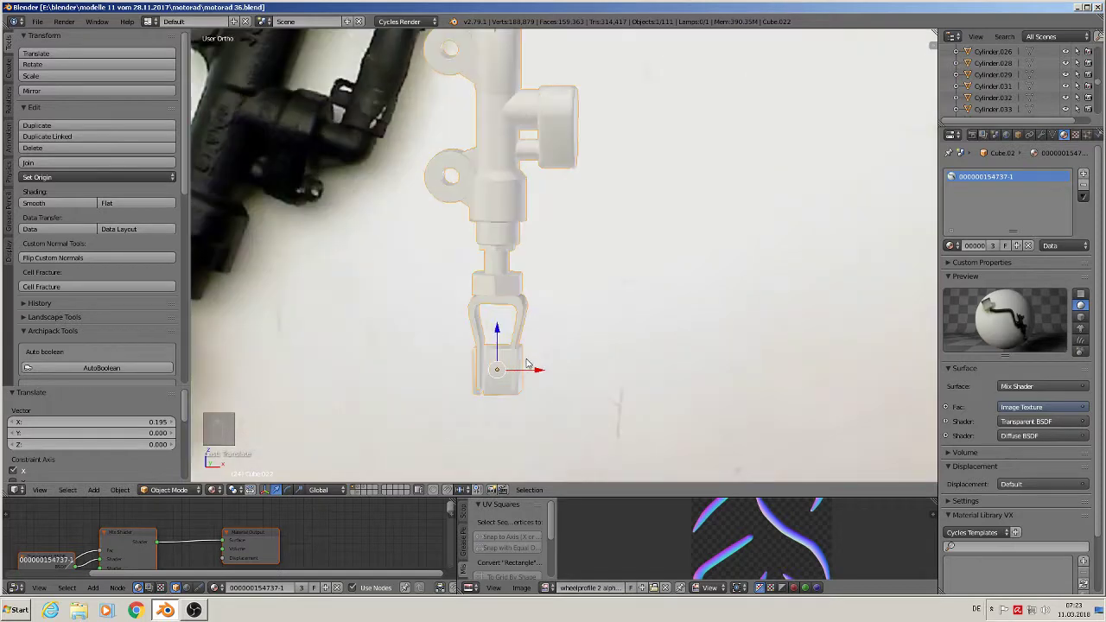
Select the connected clip geometry and rotate it 90° around the vertical axis.
key(Tab)
key(l)
key(l)
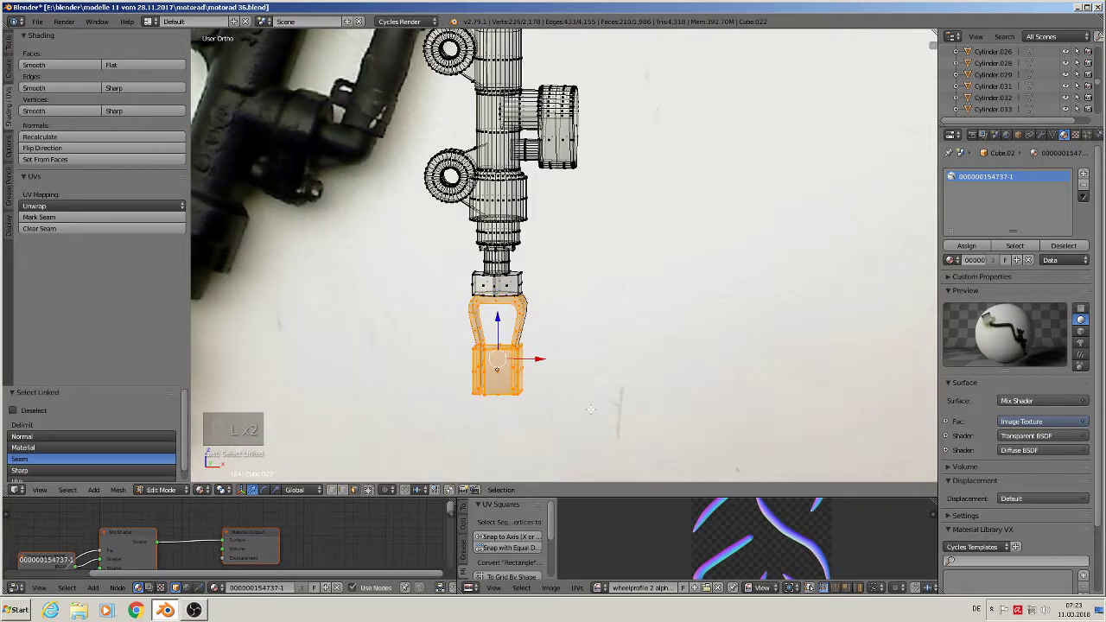
key(r)
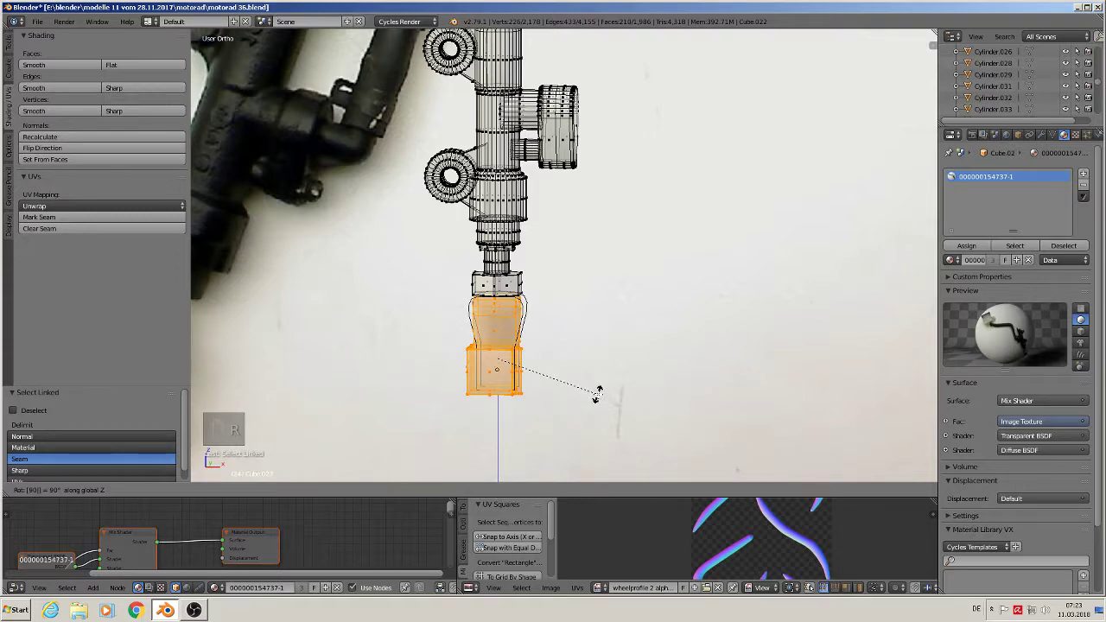
key(r)
key(Tab)
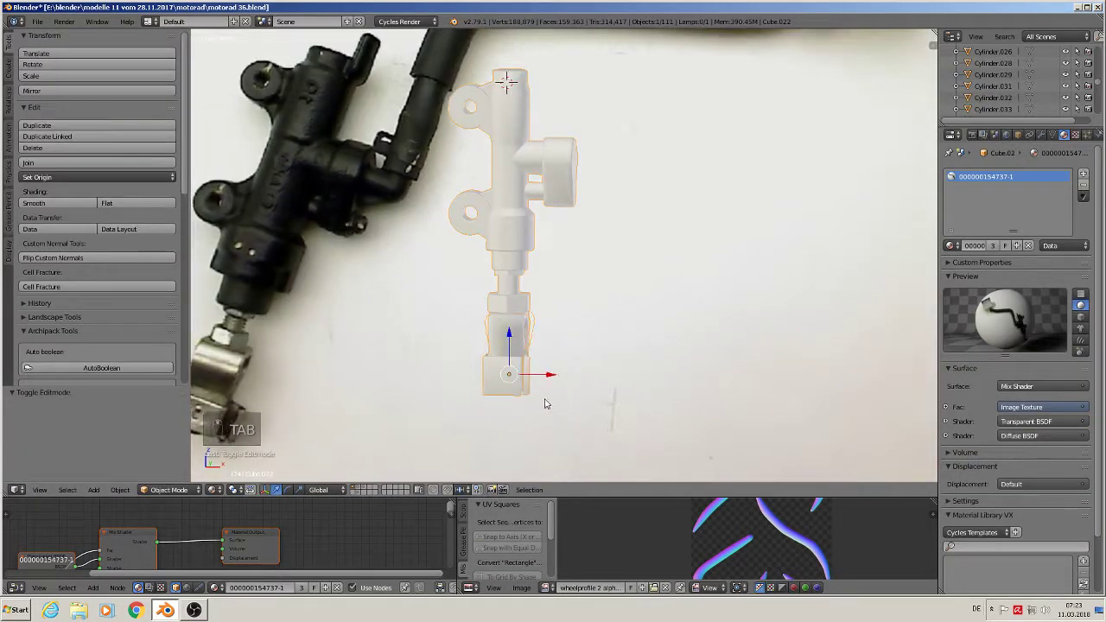
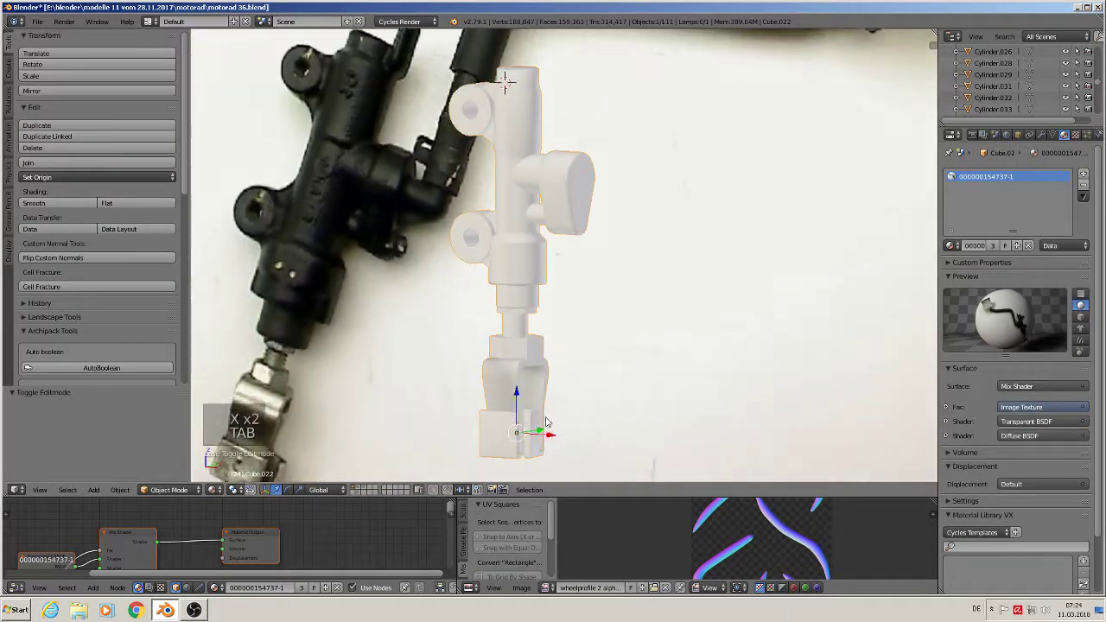
Enter mesh editing and zoom in on the hex nut and clip.
key(Tab)
key(Tab)
key(Tab)
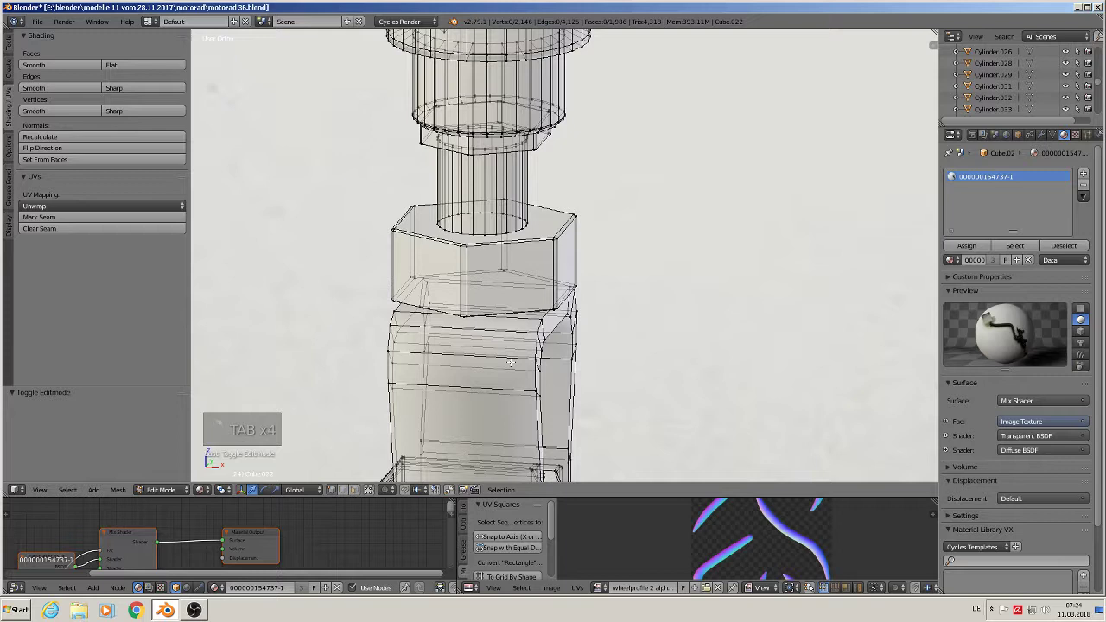
Add two loop cuts across the clip and a vertical loop cut around it.
key(ctrl+r)
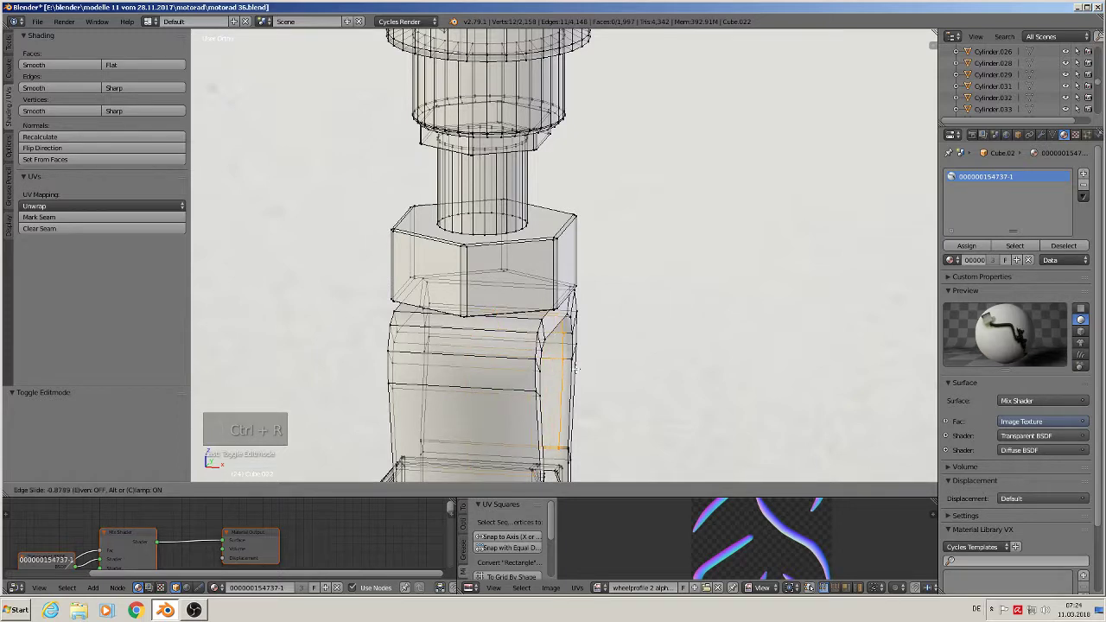
key(ctrl+r)
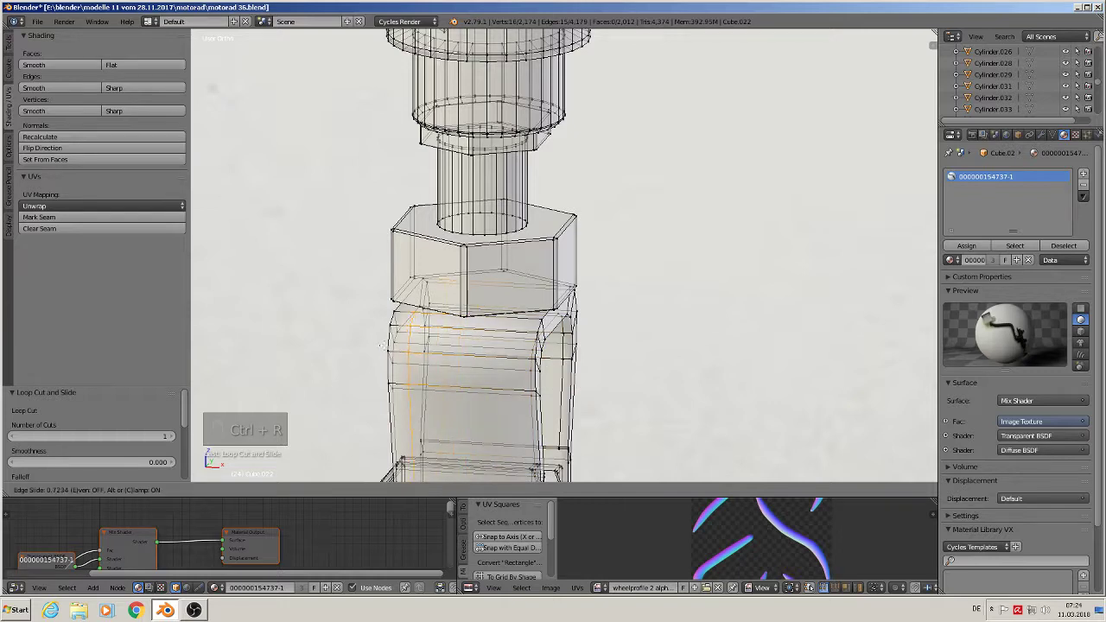
key(ctrl+r)
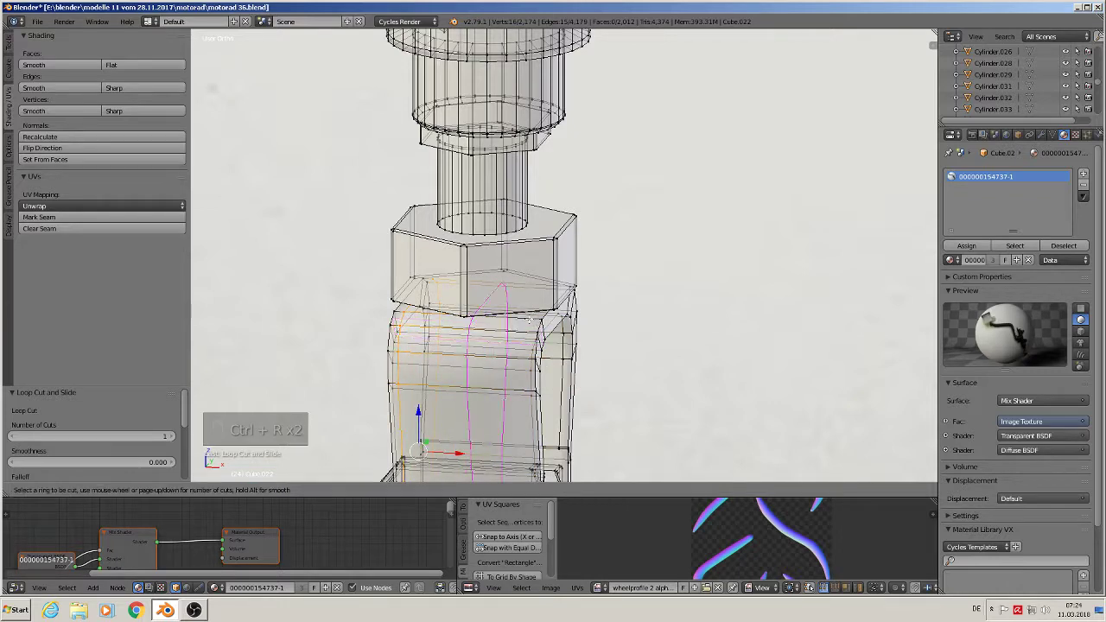
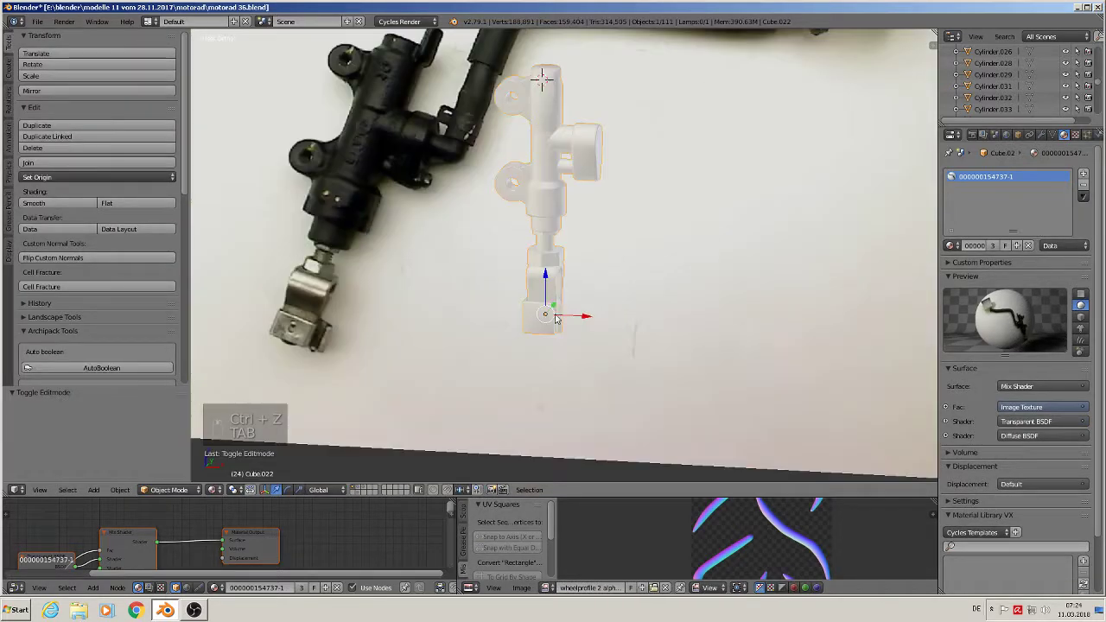
Deselect everything and zoom out to the whole fitting beside the full reference photo.
key(a)
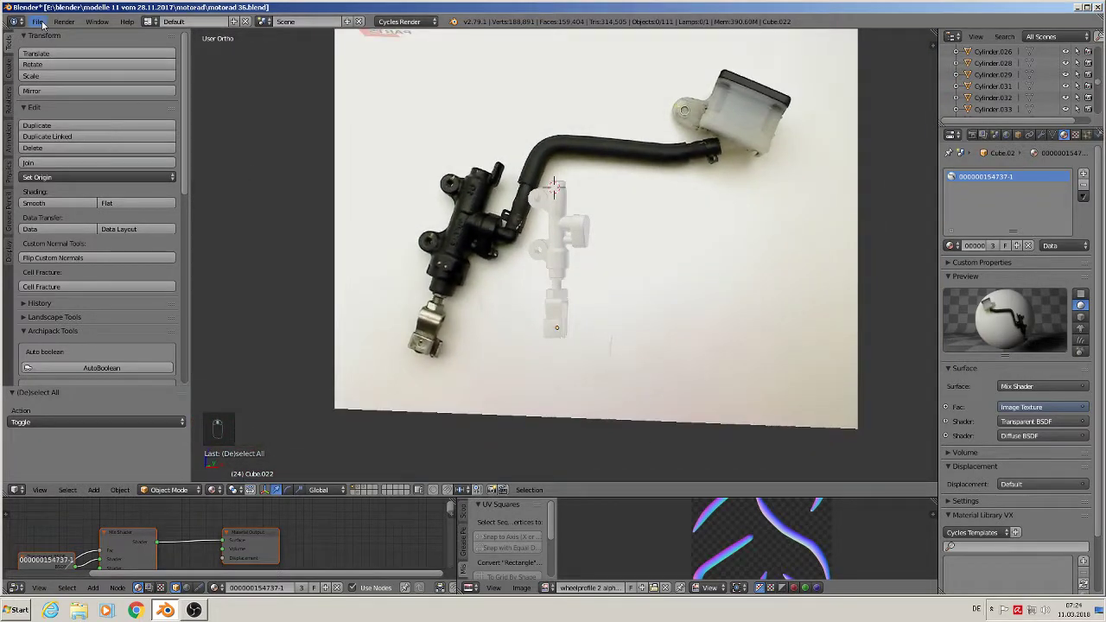
drag(45, 25, 419, 274)
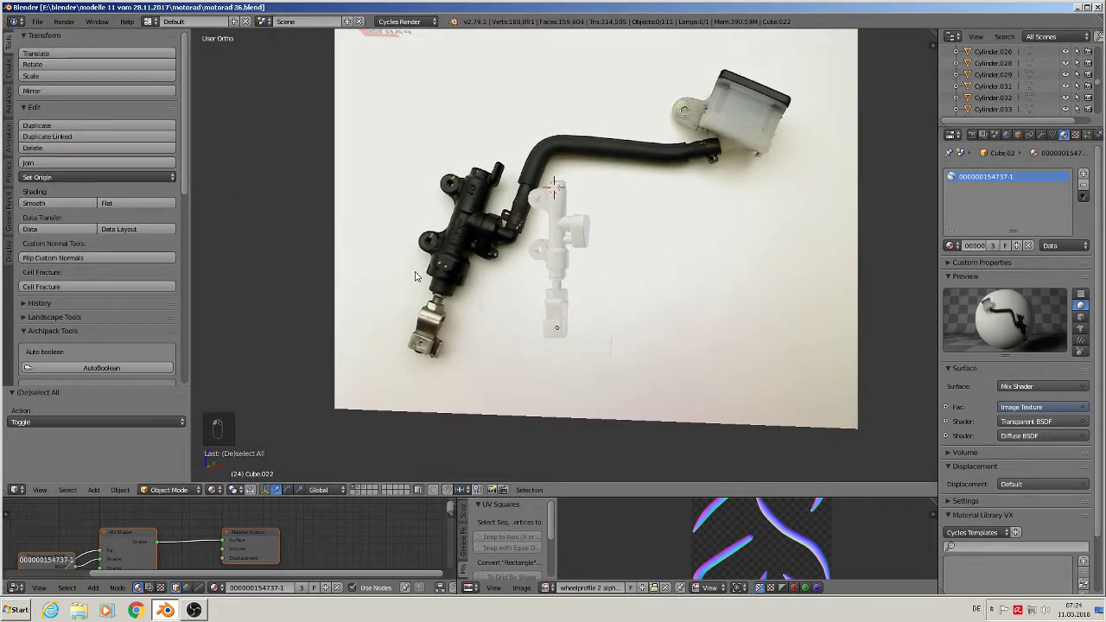